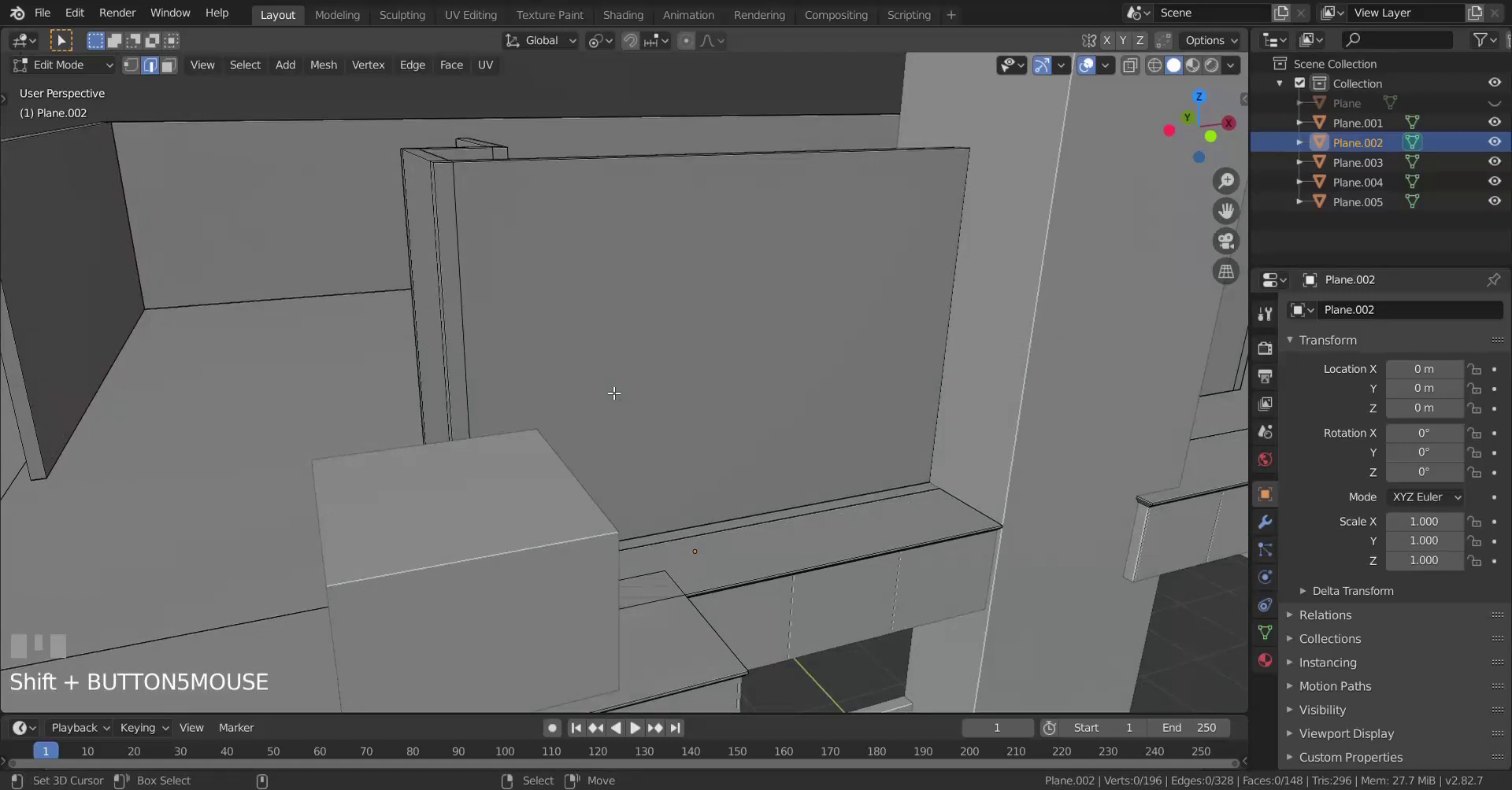
# Step: Cut a horizontal edge loop around the walls and slide it to trim height
pyautogui.press('ctrl+r')
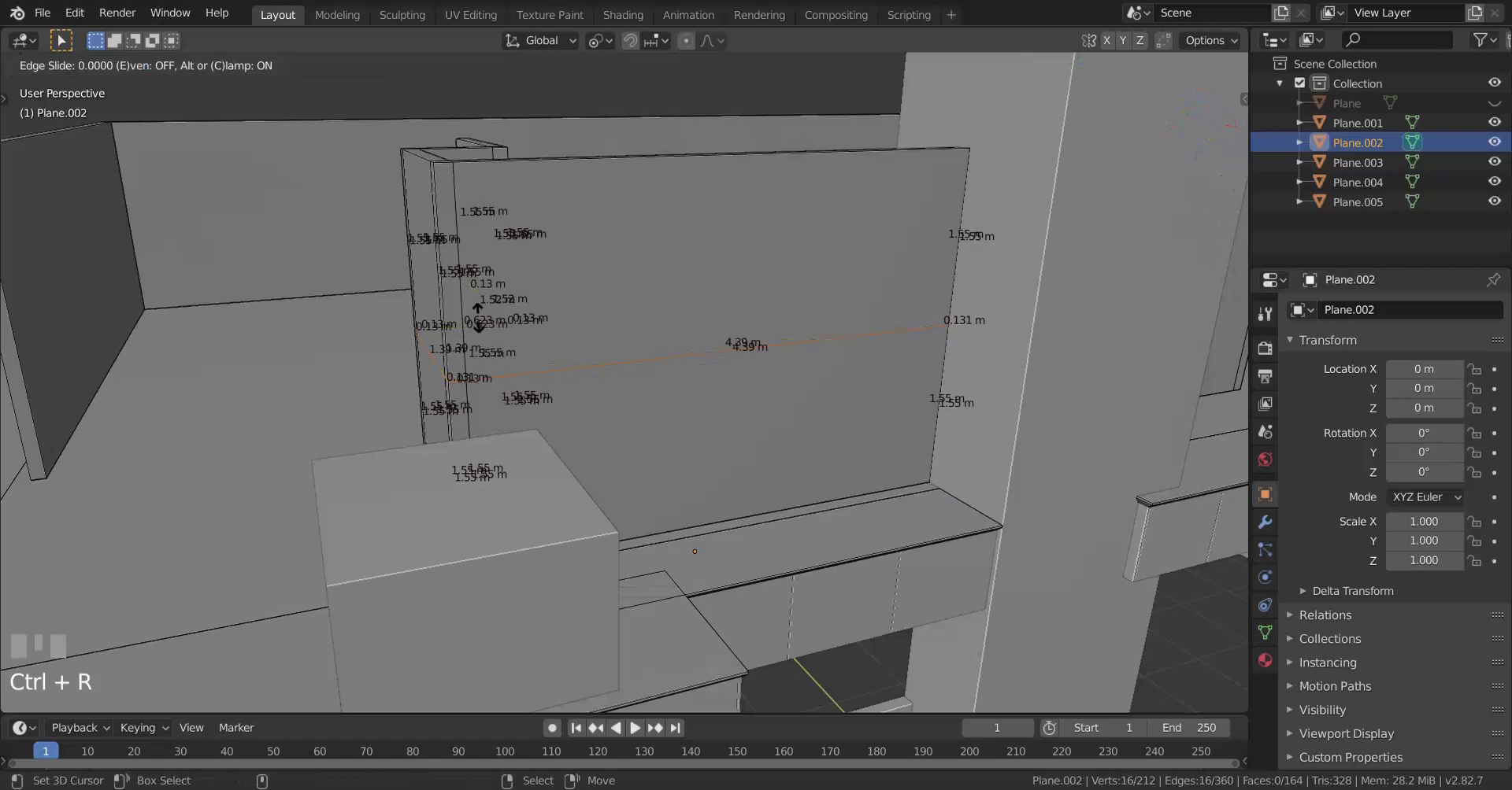
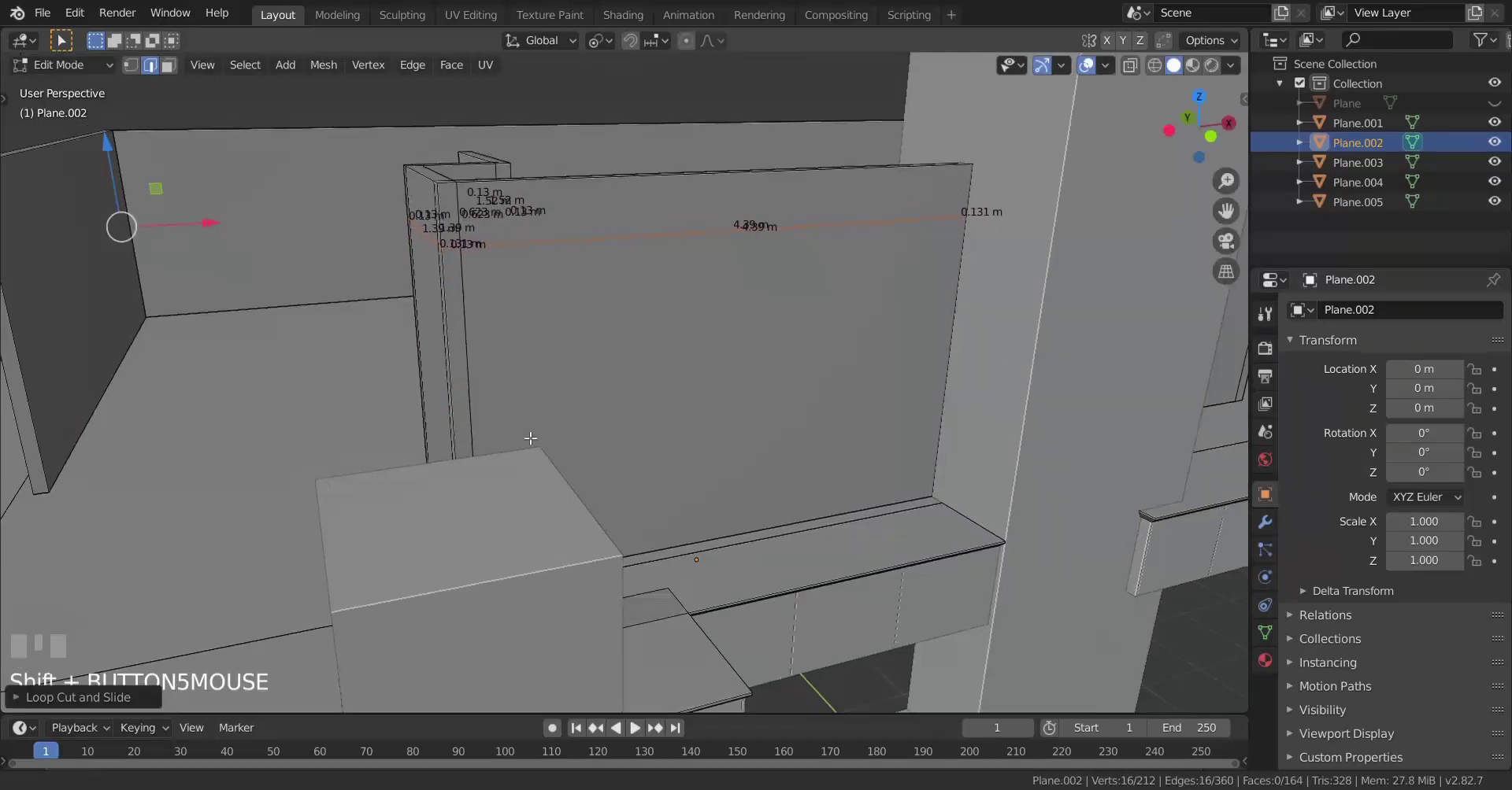
pyautogui.press('KP_Decimal')
pyautogui.scroll(3)
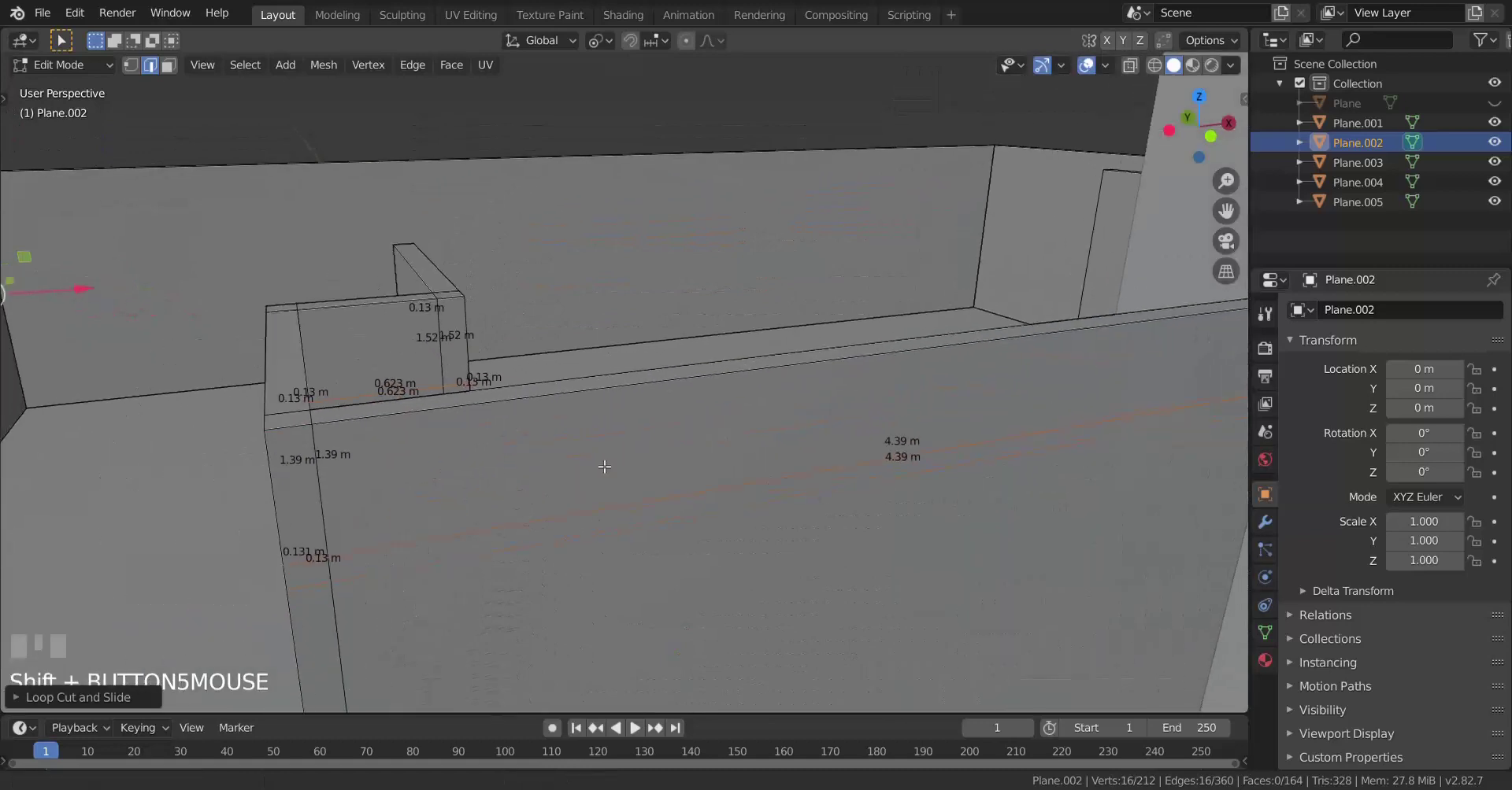
pyautogui.scroll(3)
pyautogui.press('g')
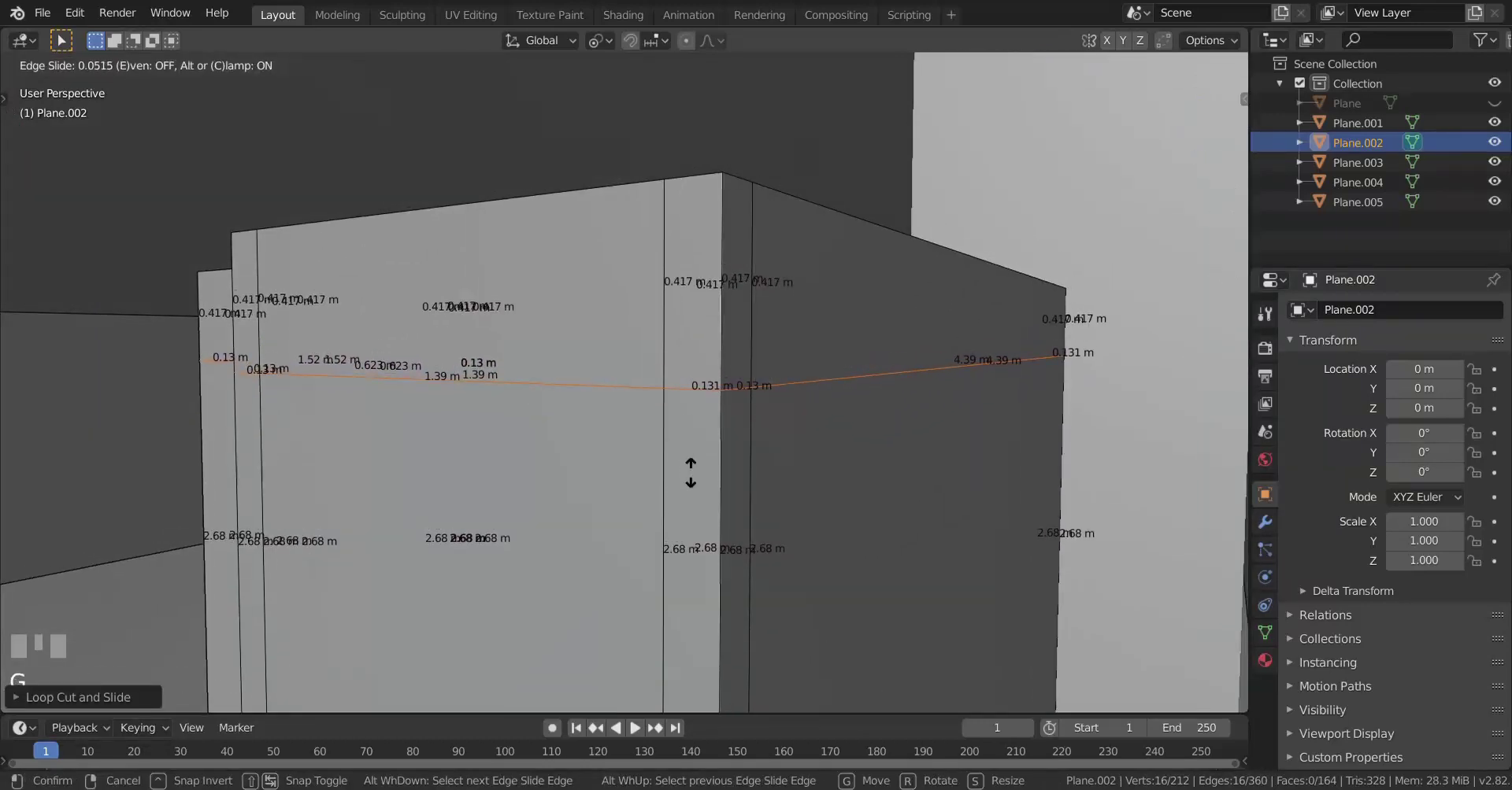
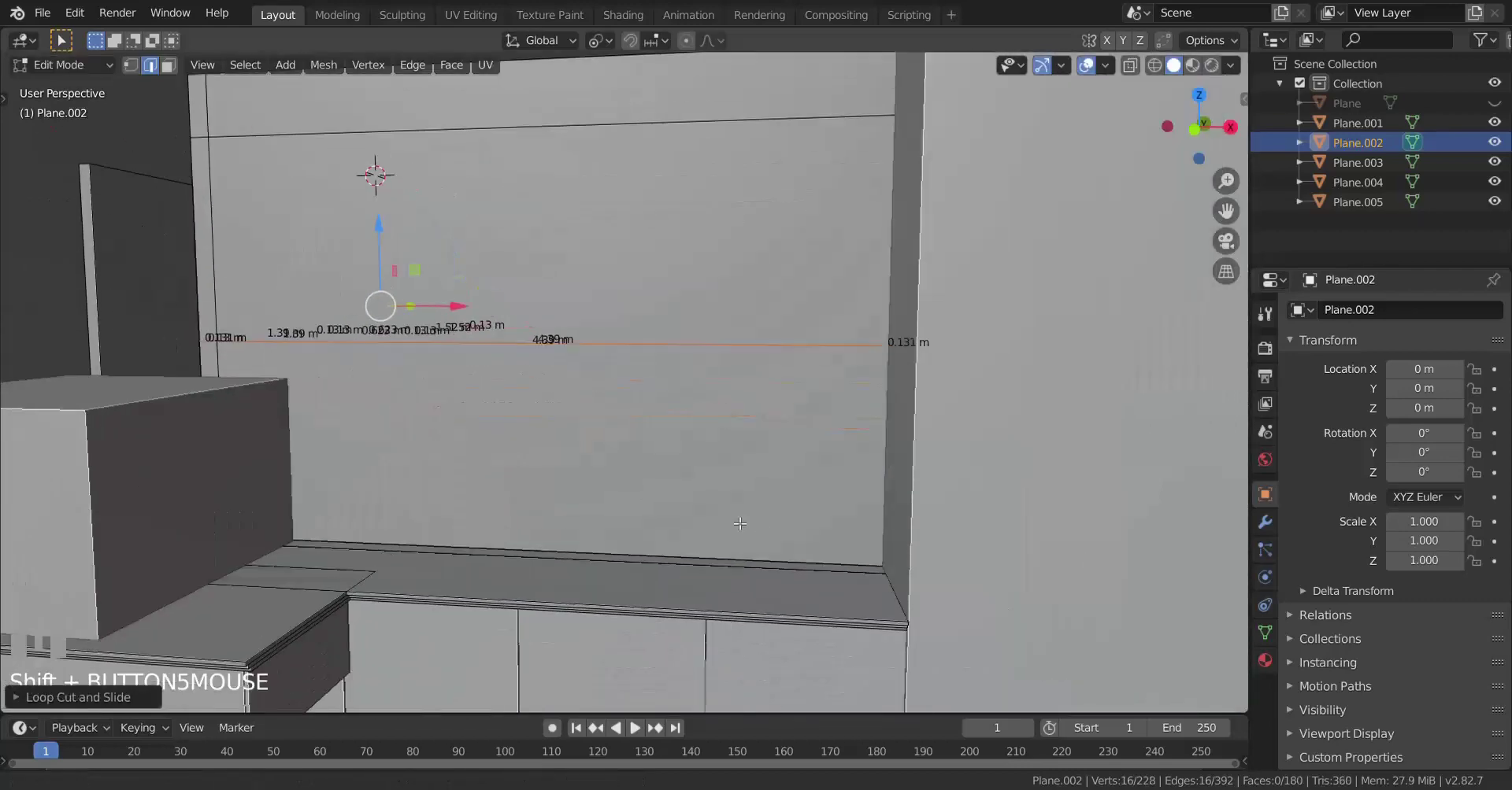
# Step: Slide the second edge loop up the wall above the countertop and confirm it
pyautogui.scroll(3)
pyautogui.scroll(3)
pyautogui.scroll(-3)
pyautogui.press('z')
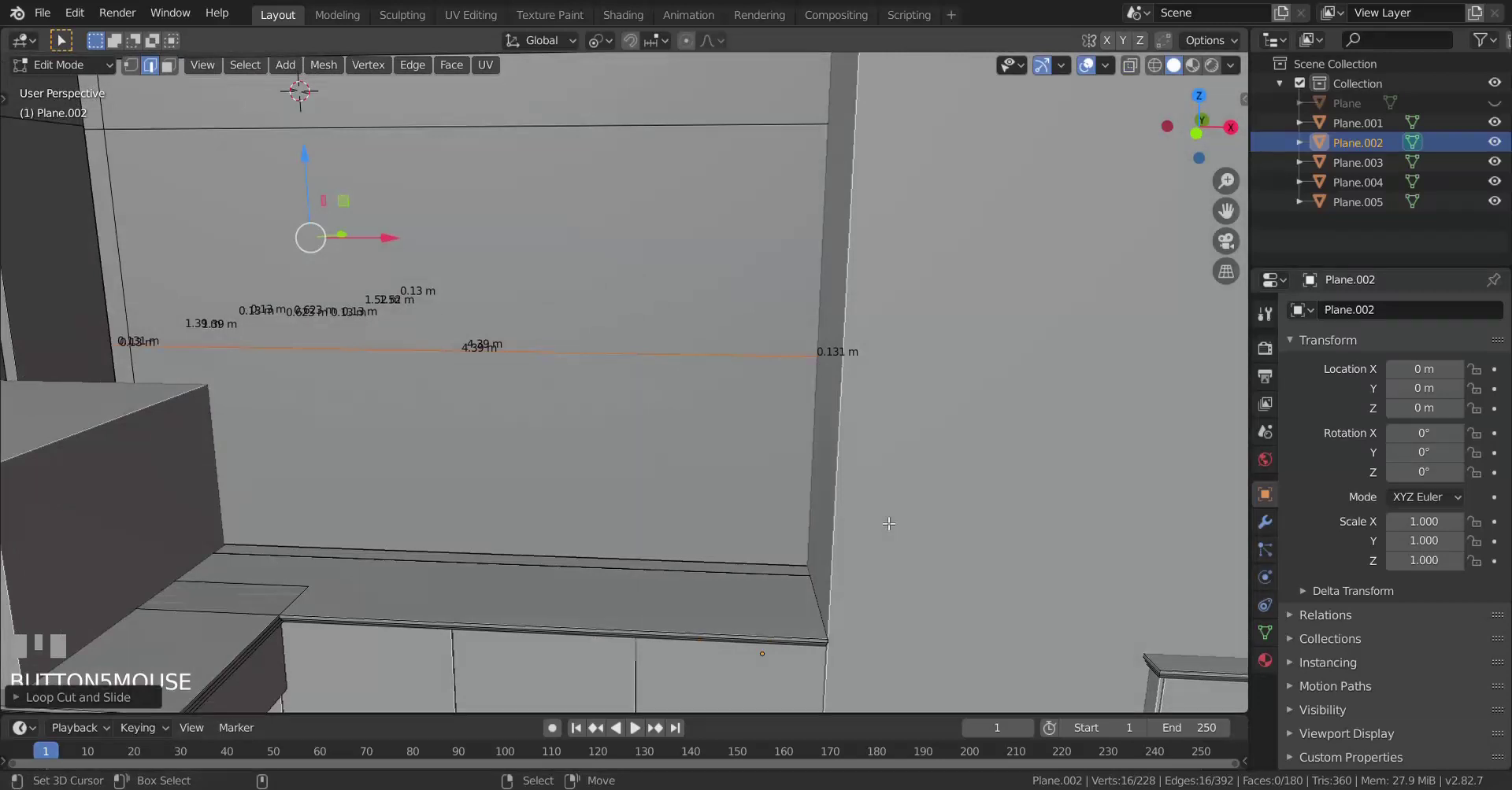
pyautogui.scroll(3)
pyautogui.press('g')
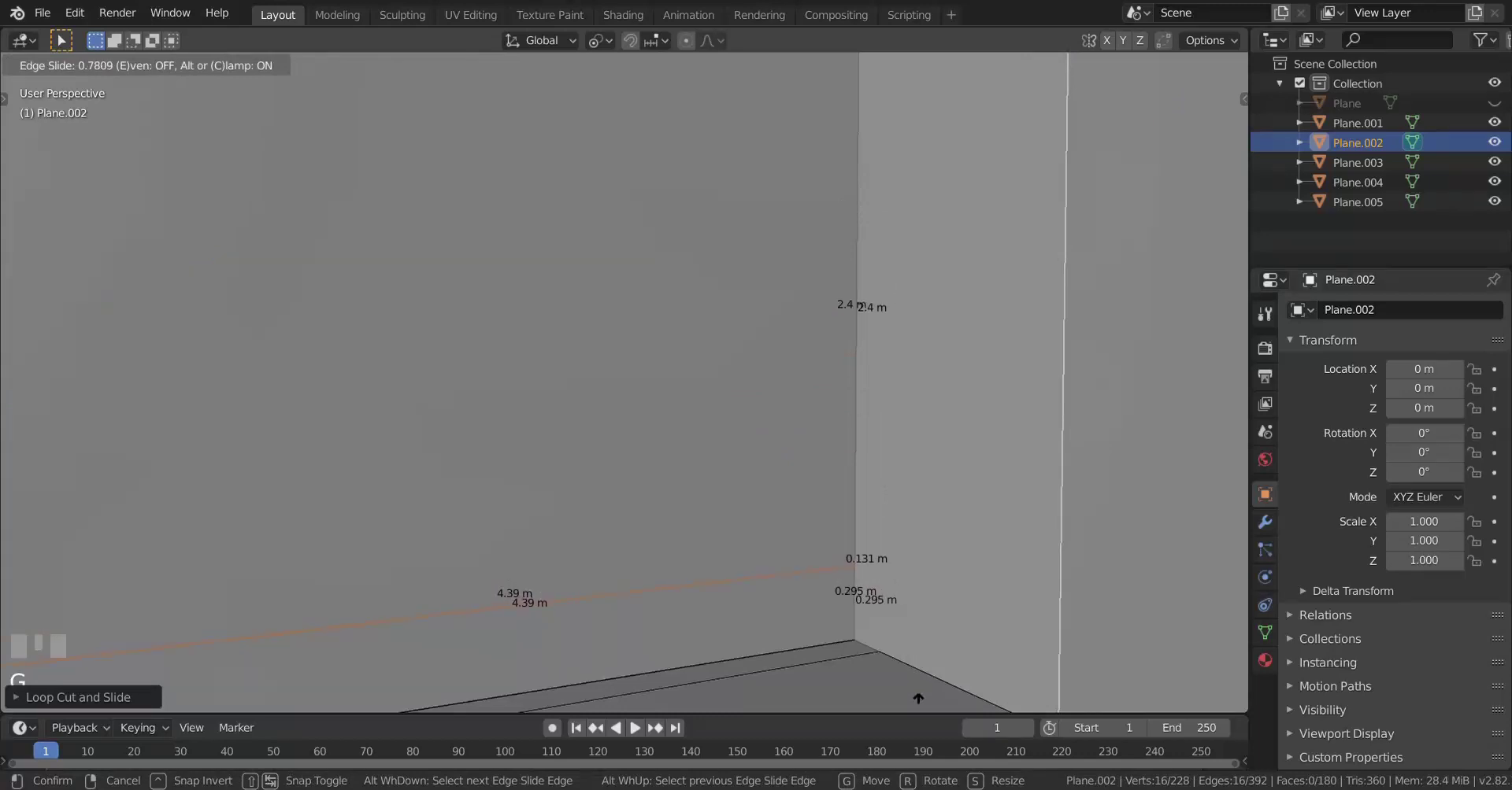
pyautogui.click(928, 675)
# Step: Zoom the viewport out slightly on the wall mesh
pyautogui.scroll(-3)
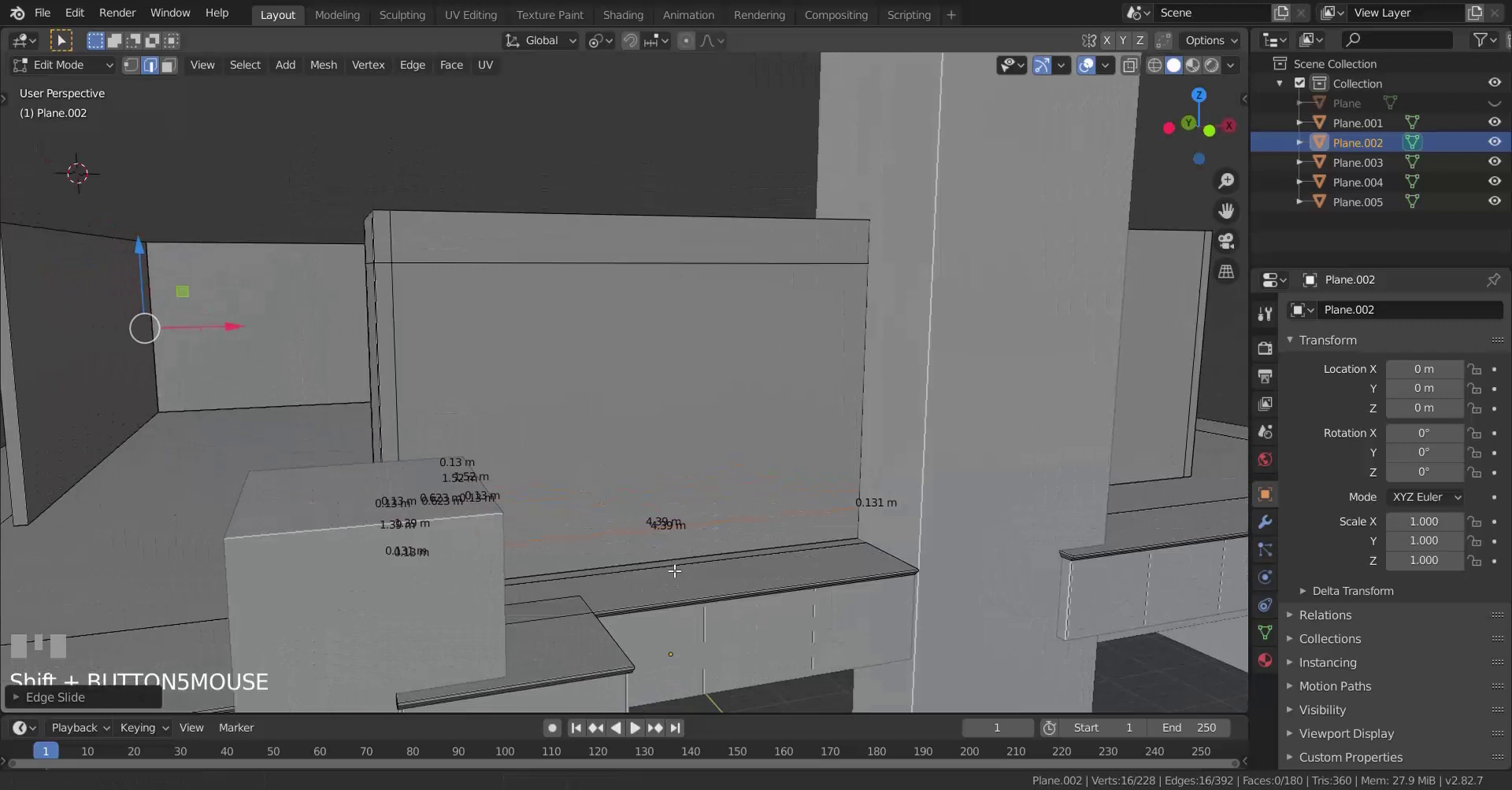
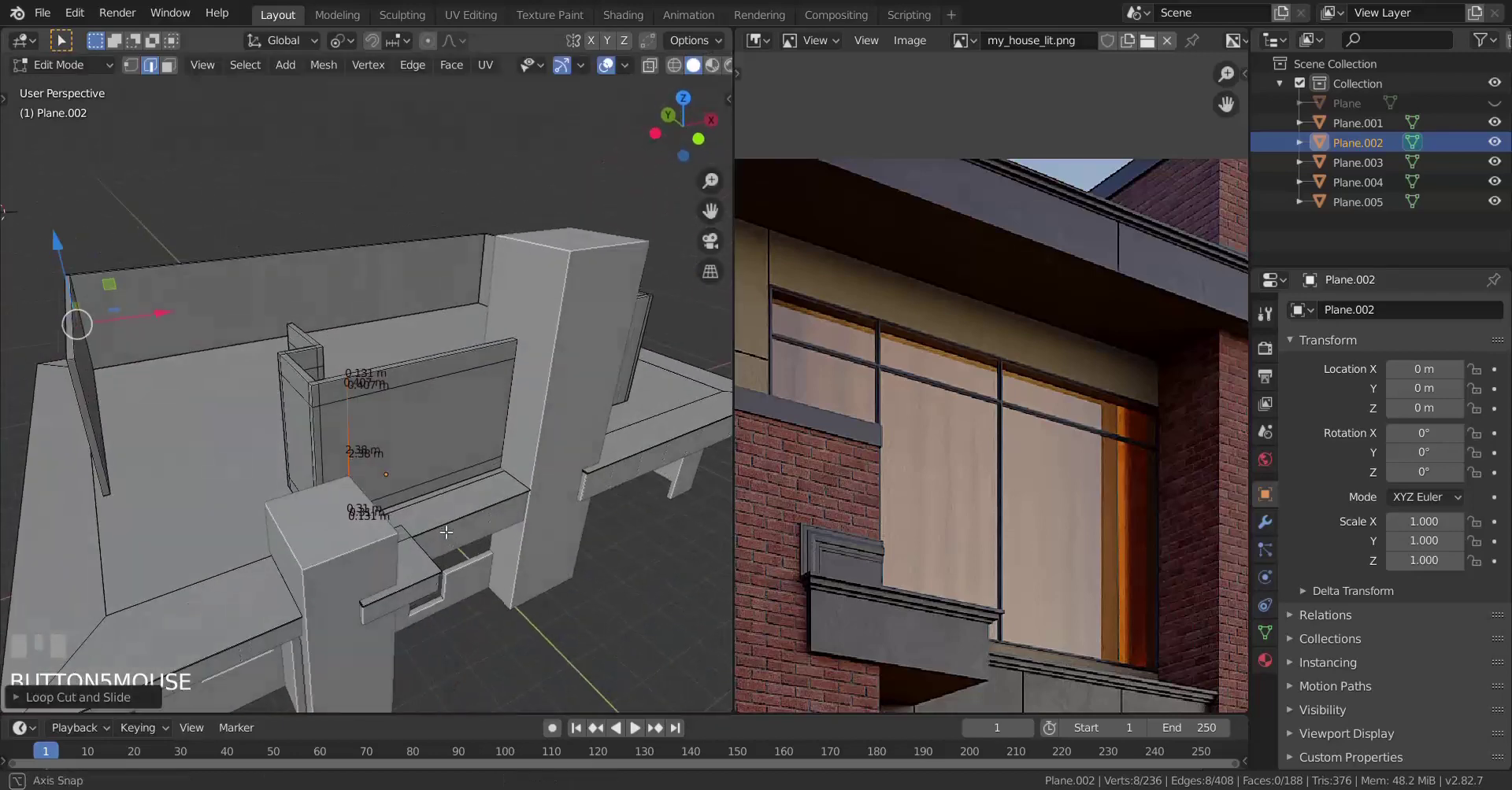
# Step: Select wall faces in face mode with X-ray and delete them to open a gap
pyautogui.scroll(3)
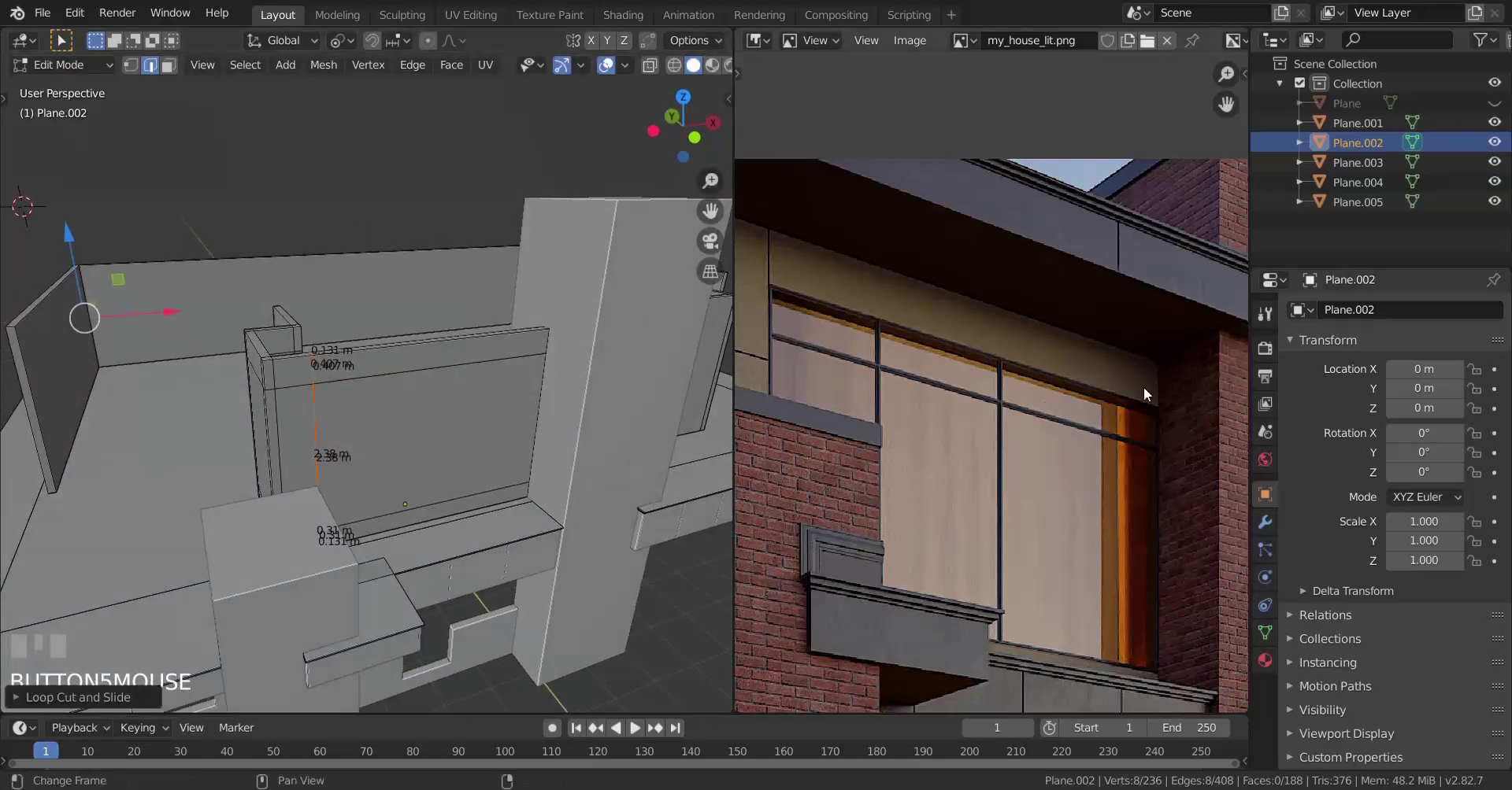
pyautogui.scroll(3)
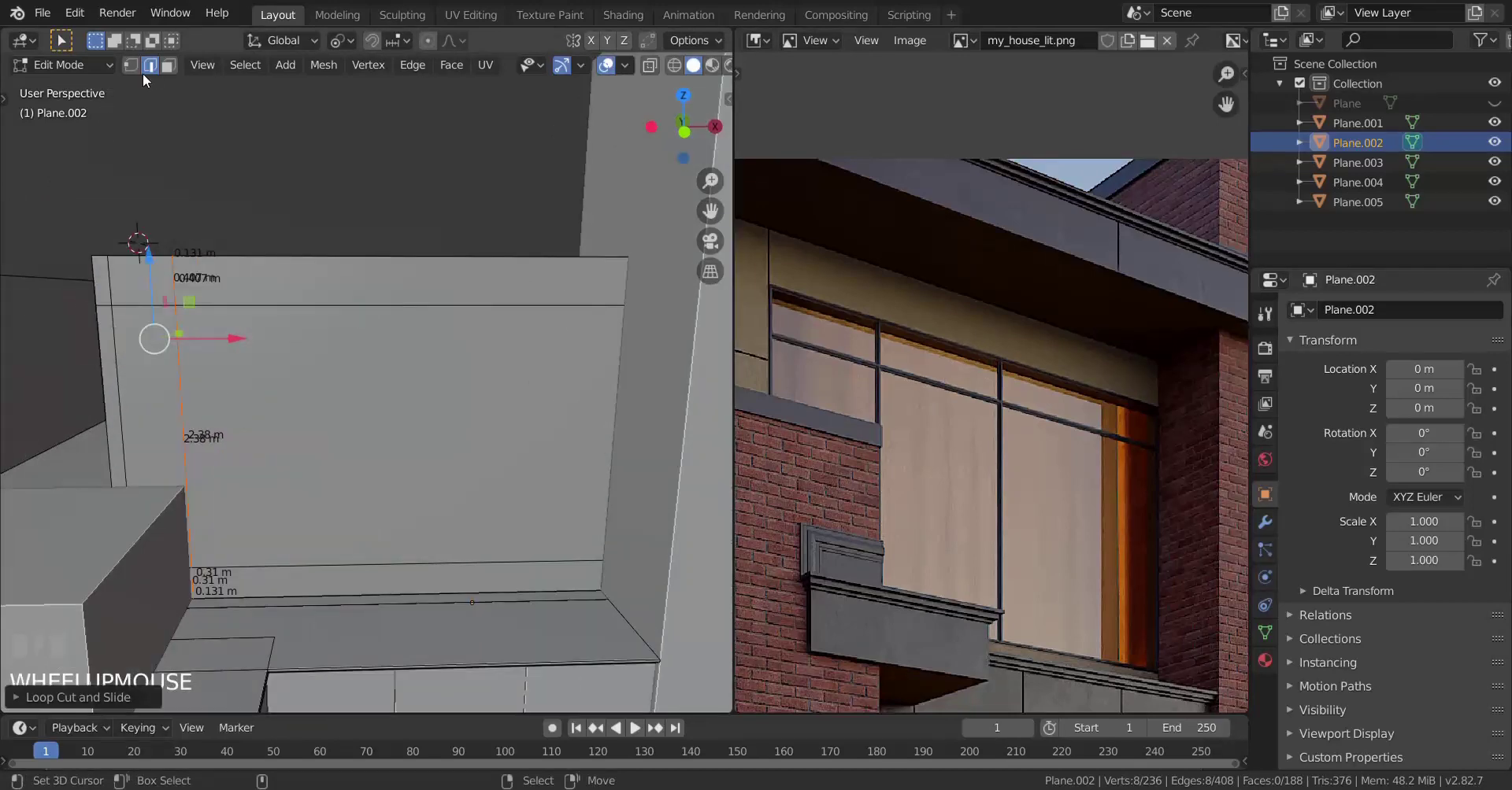
pyautogui.click(174, 74)
pyautogui.rightClick(331, 454)
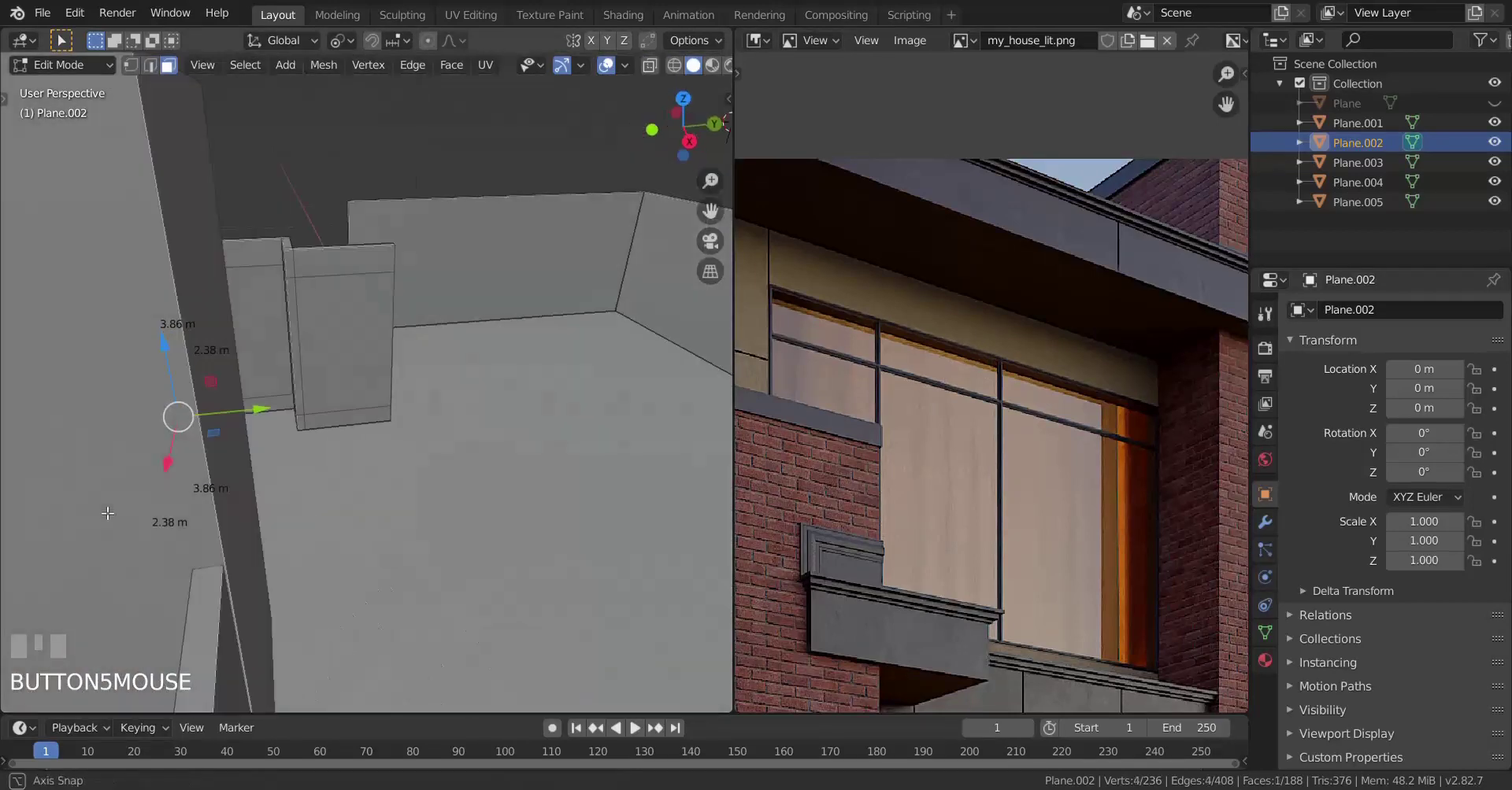
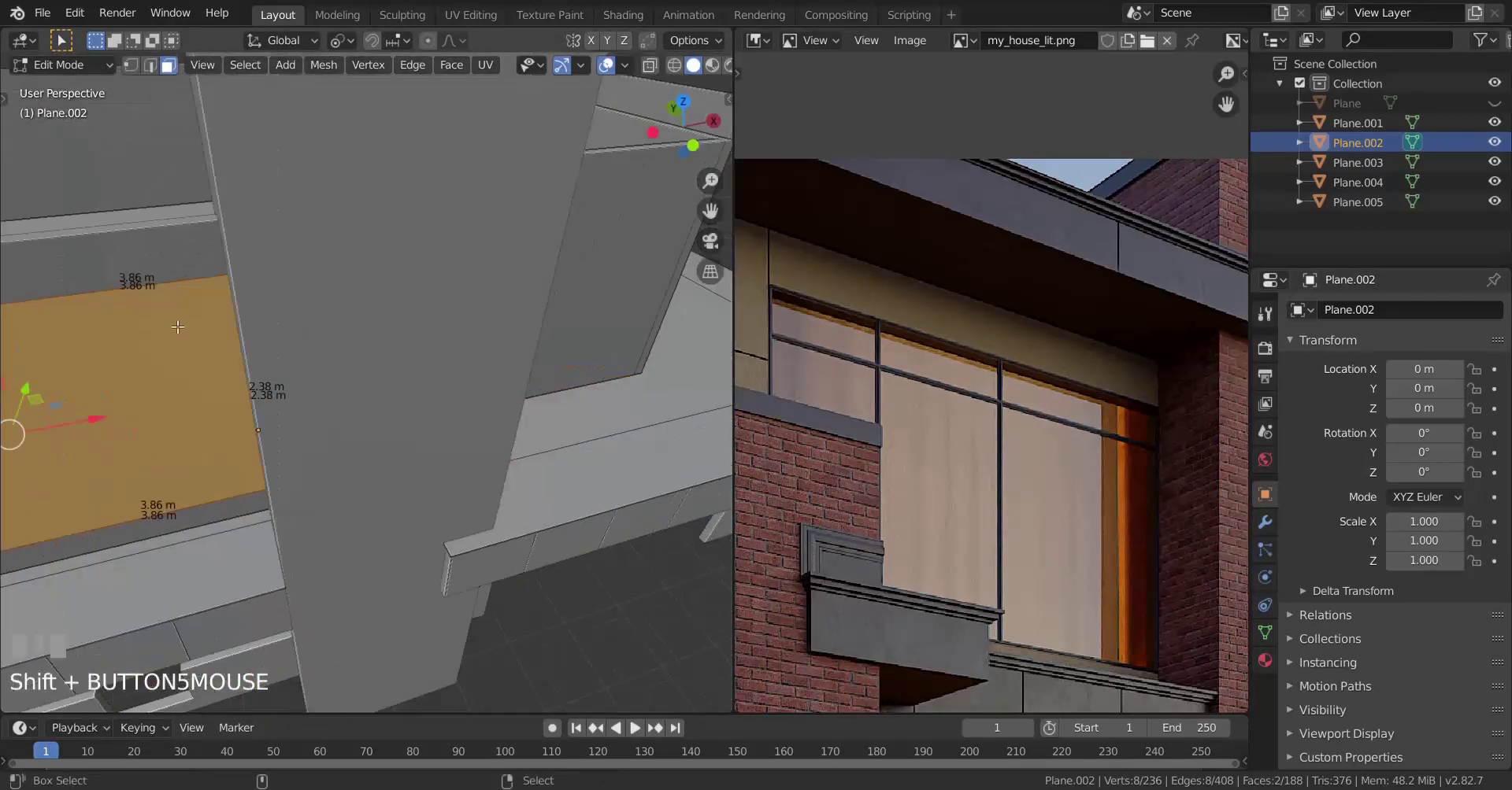
pyautogui.scroll(3)
pyautogui.press('z')
pyautogui.scroll(3)
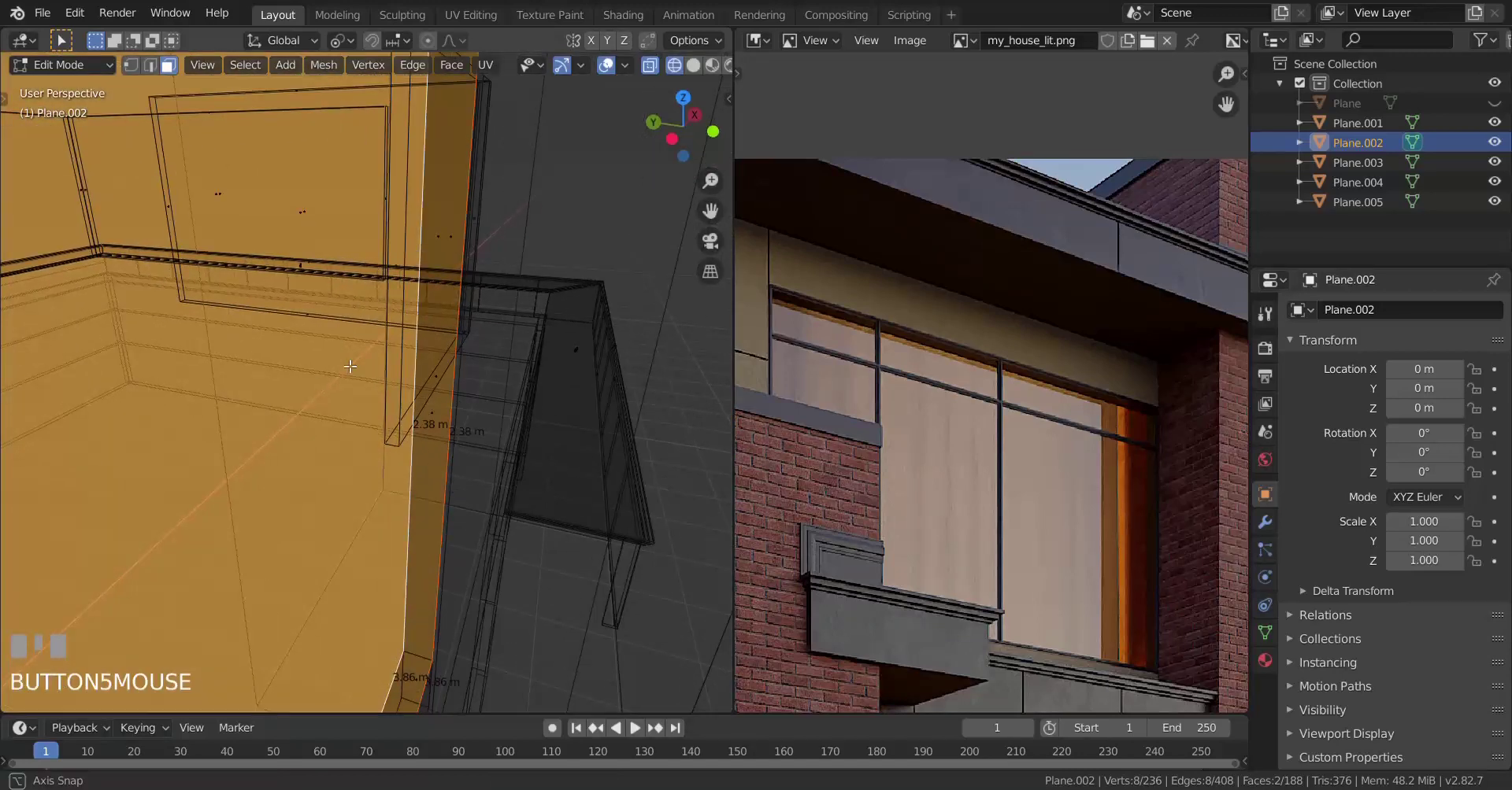
pyautogui.rightClick(434, 378)
pyautogui.press('ctrl+z')
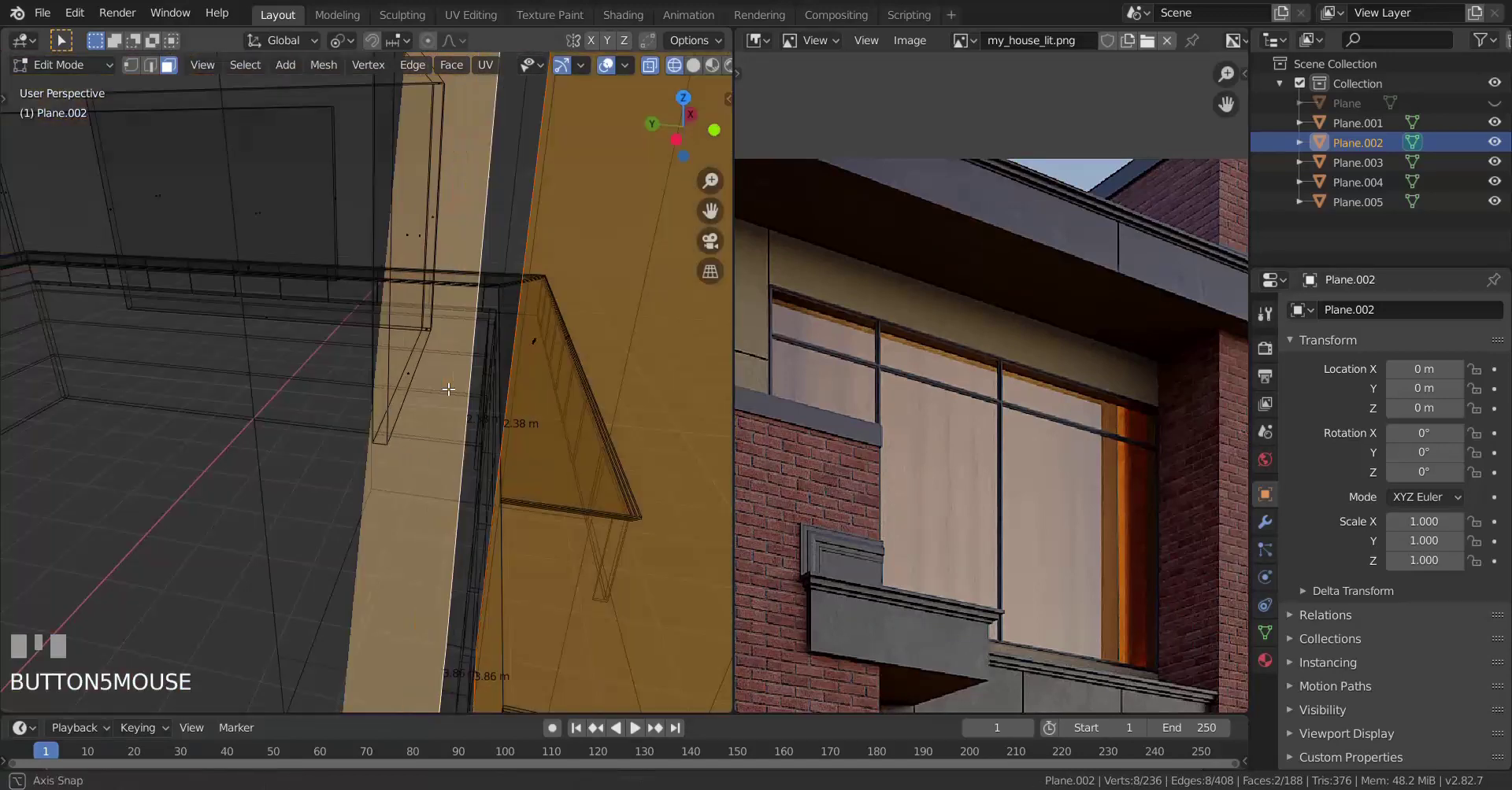
pyautogui.press('z')
pyautogui.scroll(-3)
pyautogui.press('x')
pyautogui.press('z')
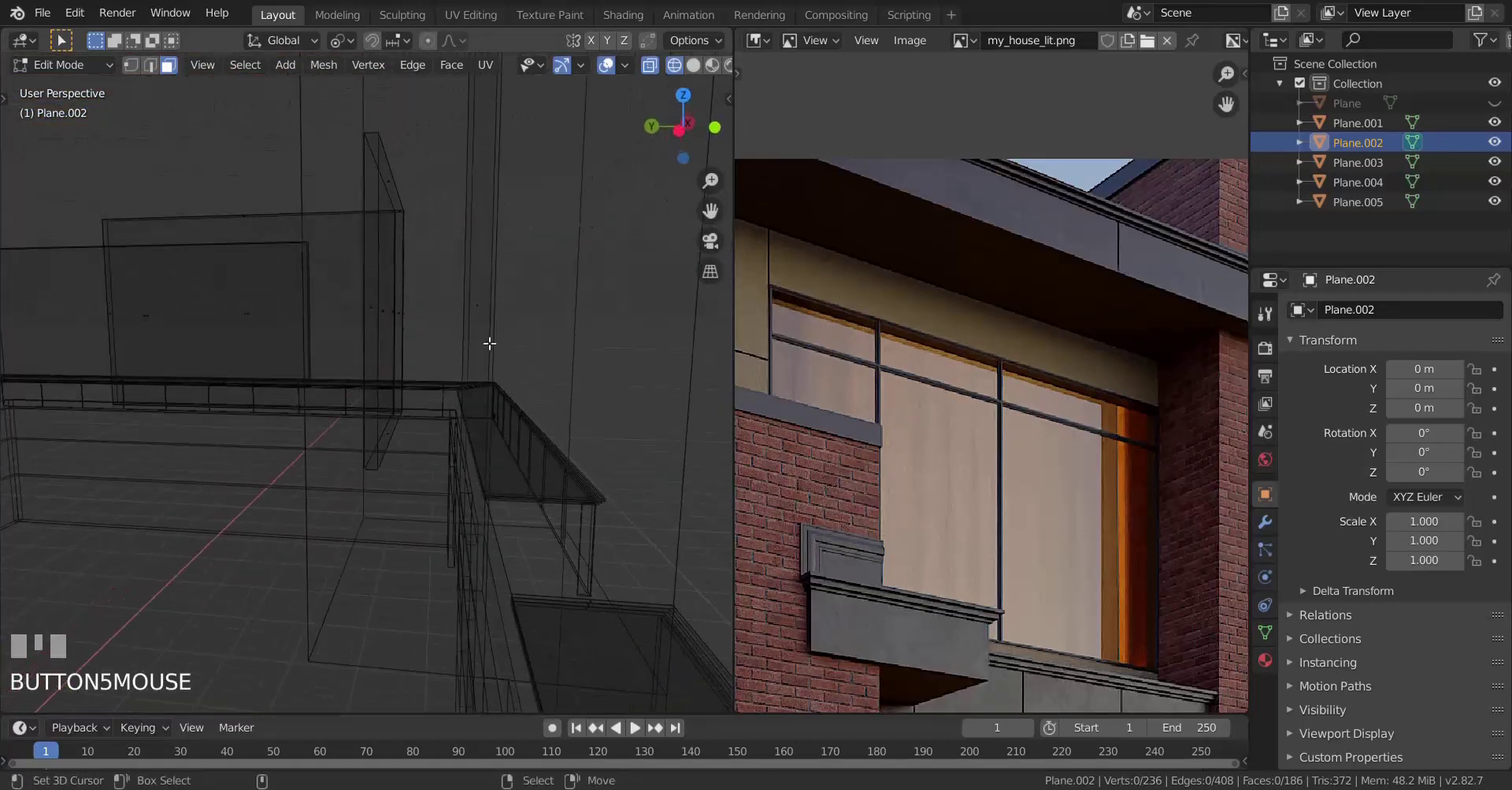
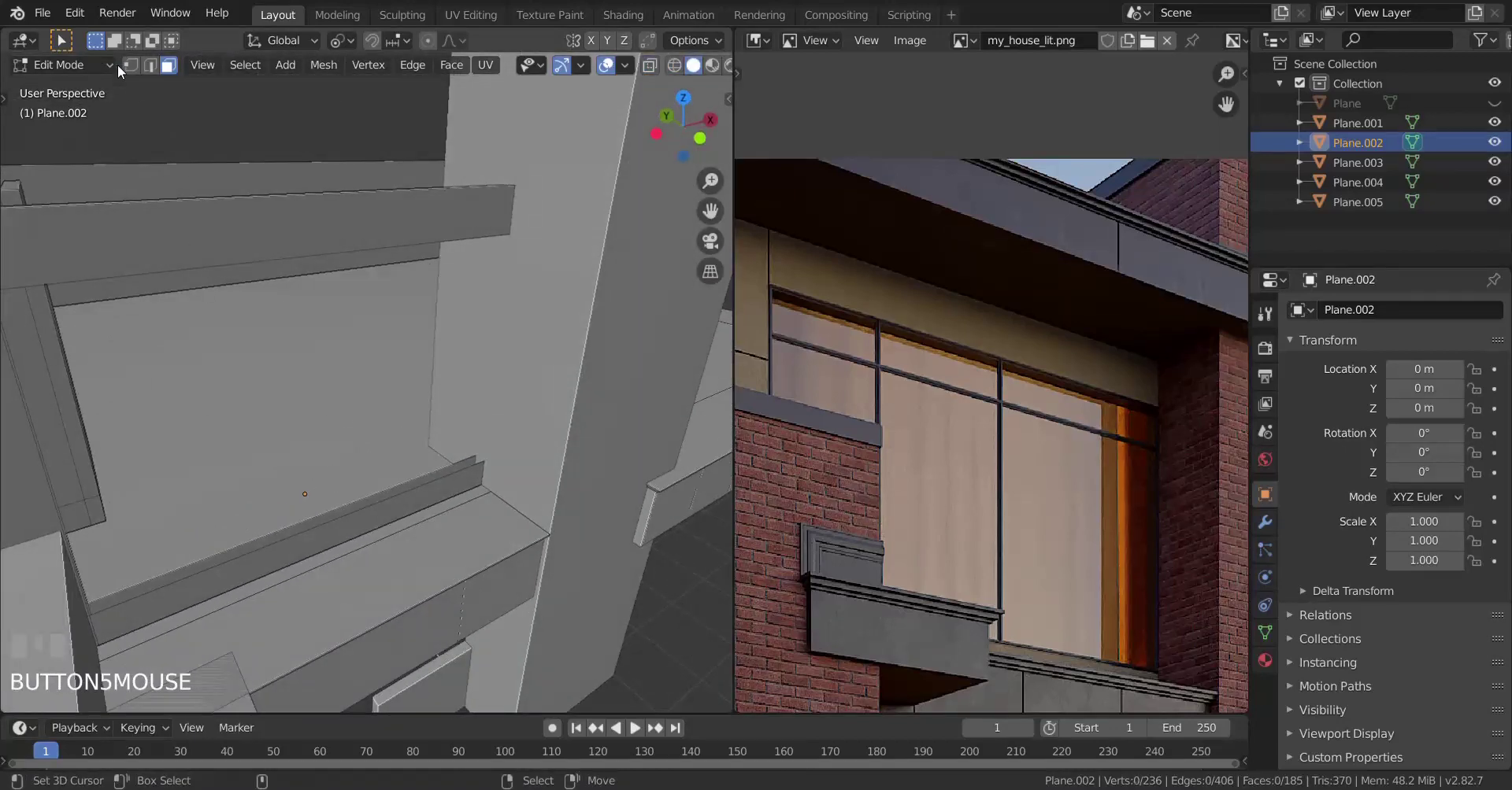
# Step: Select two vertices, fill a face between them, and return to Object Mode
pyautogui.click(139, 80)
pyautogui.click(138, 76)
pyautogui.scroll(3)
pyautogui.press('z')
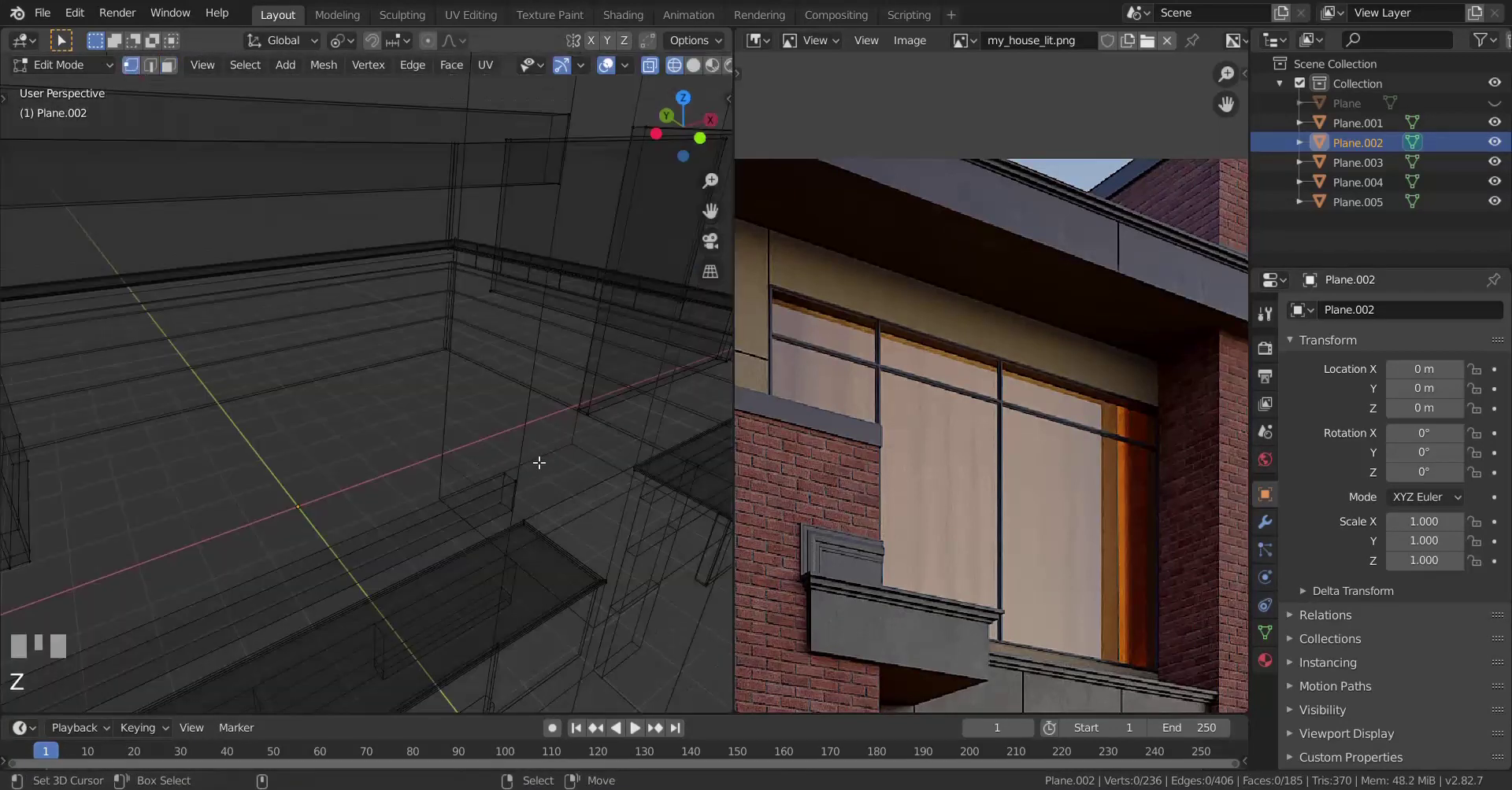
pyautogui.rightClick(511, 463)
pyautogui.rightClick(525, 477)
pyautogui.press('z')
pyautogui.press('f')
pyautogui.scroll(-3)
pyautogui.press('Tab')
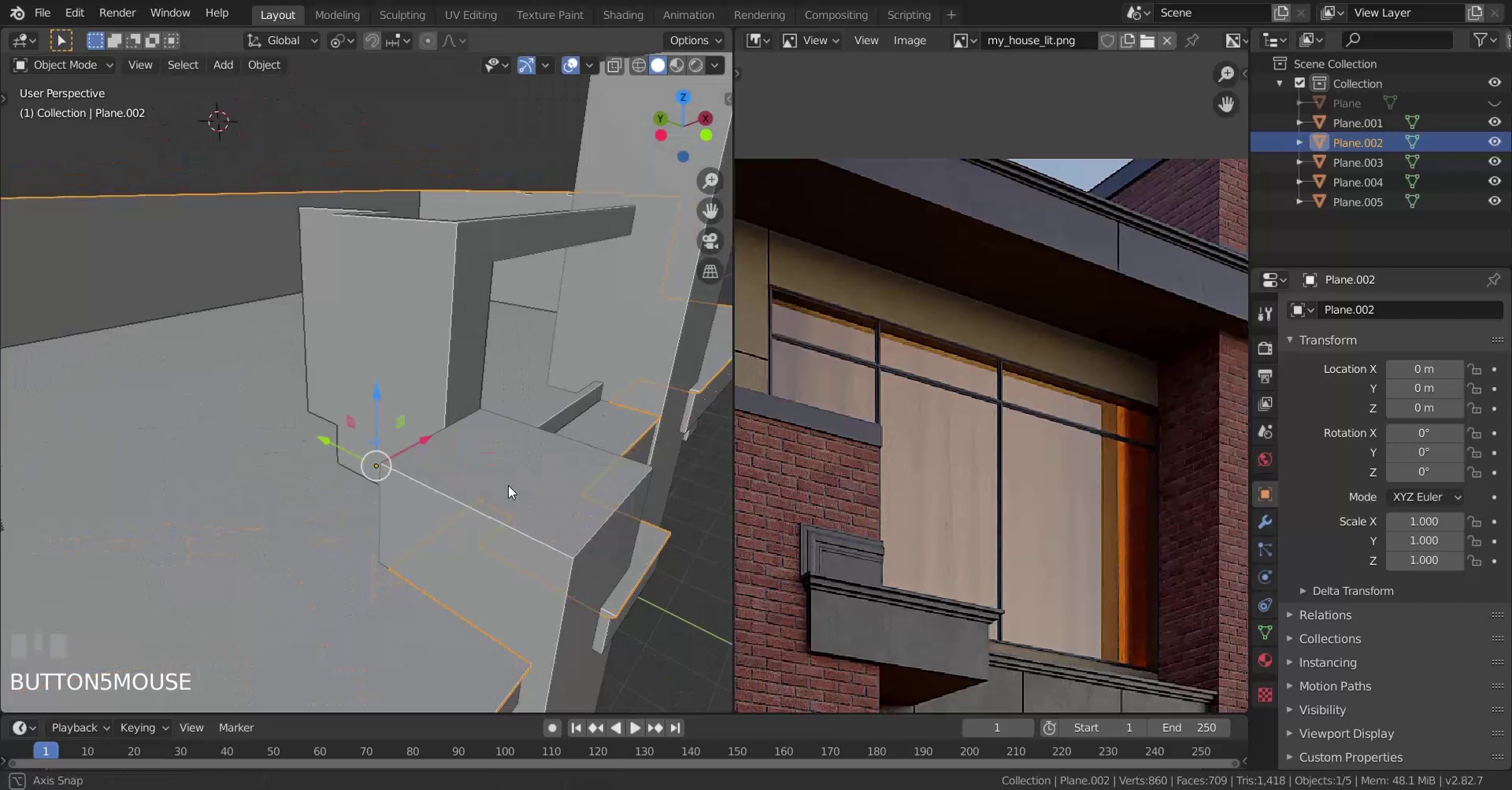
# Step: Add a loop cut across the short wall and split its vertical edge into a narrow strip
pyautogui.scroll(3)
pyautogui.moveTo(796, 494); pyautogui.dragTo(336, 318)
pyautogui.press('Tab')
pyautogui.press('ctrl+r')
pyautogui.click(337, 317)
pyautogui.scroll(3)
pyautogui.scroll(3)
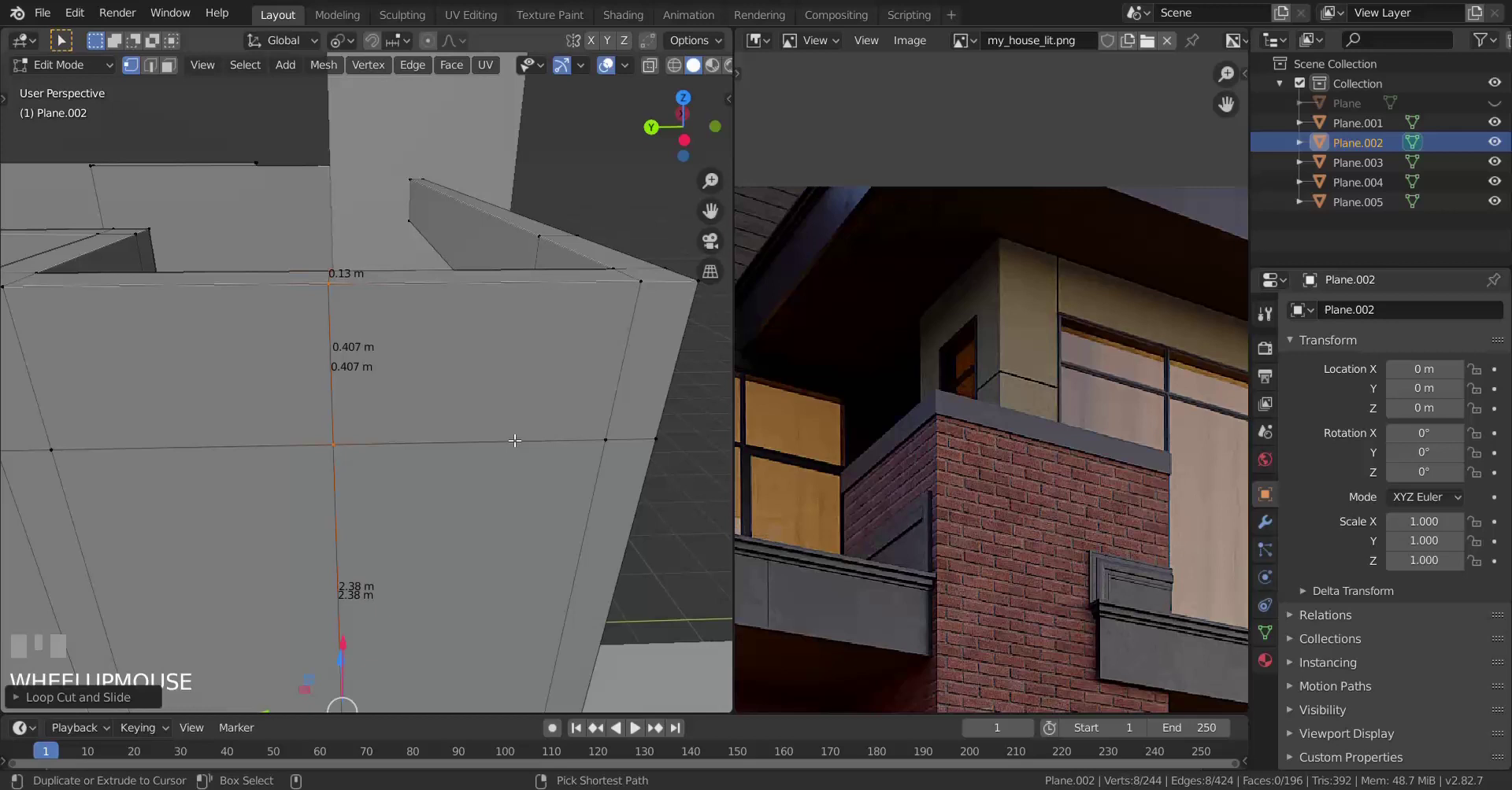
pyautogui.press('ctrl+r')
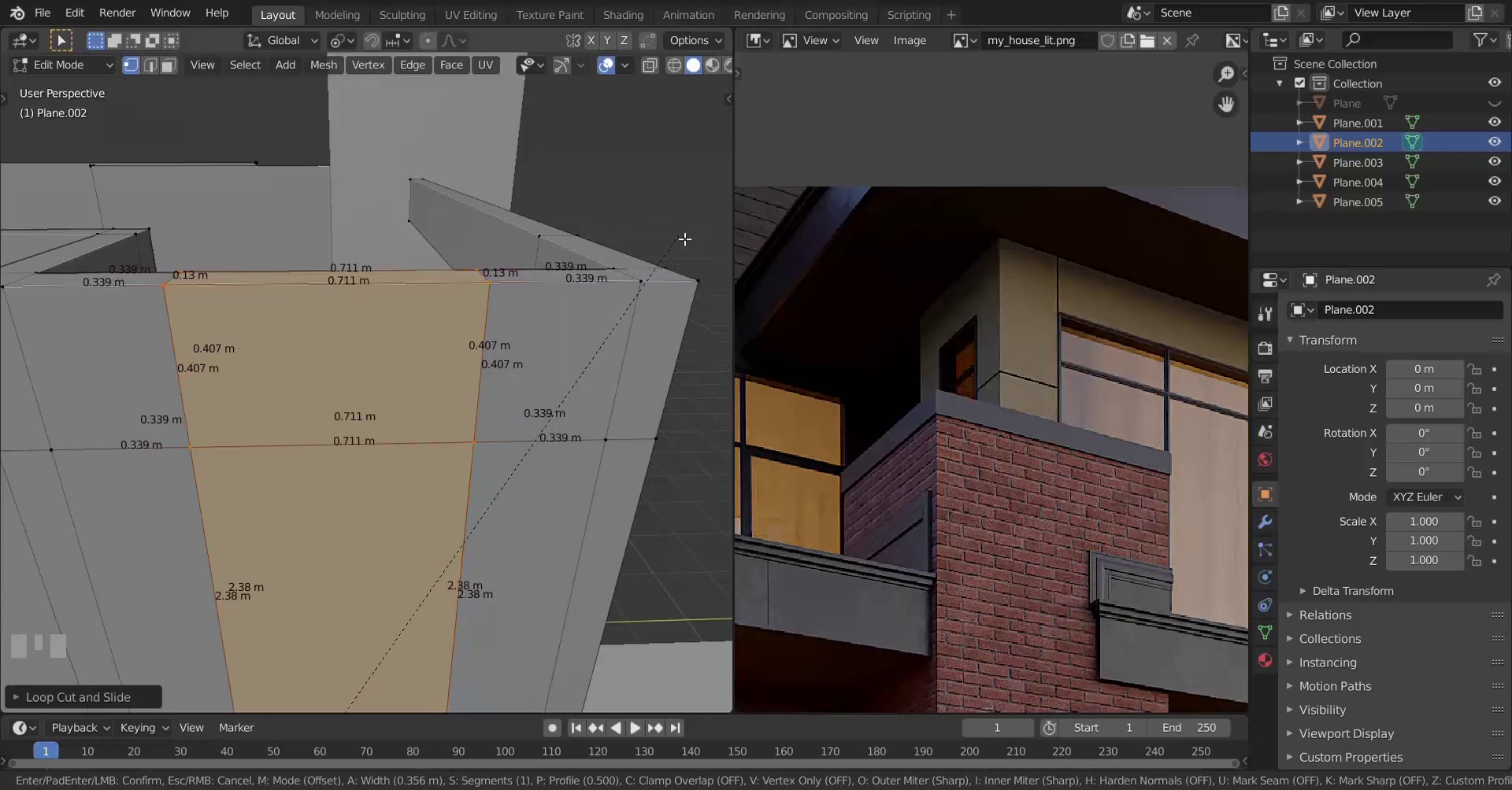
pyautogui.click(686, 232)
# Step: Select the strip faces, delete them to open the small window, and leave Edit Mode
pyautogui.scroll(-3)
pyautogui.scroll(3)
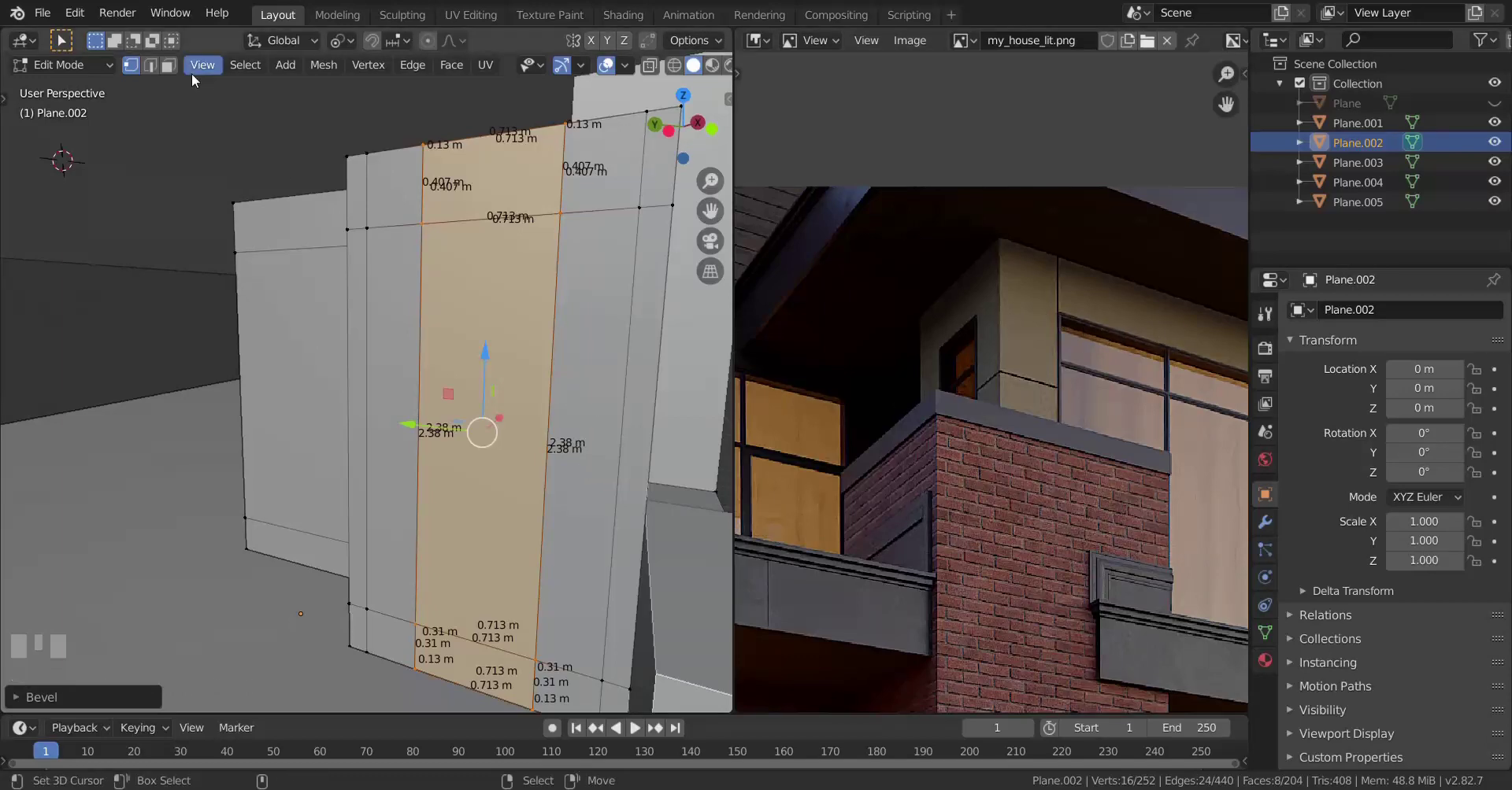
pyautogui.click(178, 74)
pyautogui.rightClick(503, 436)
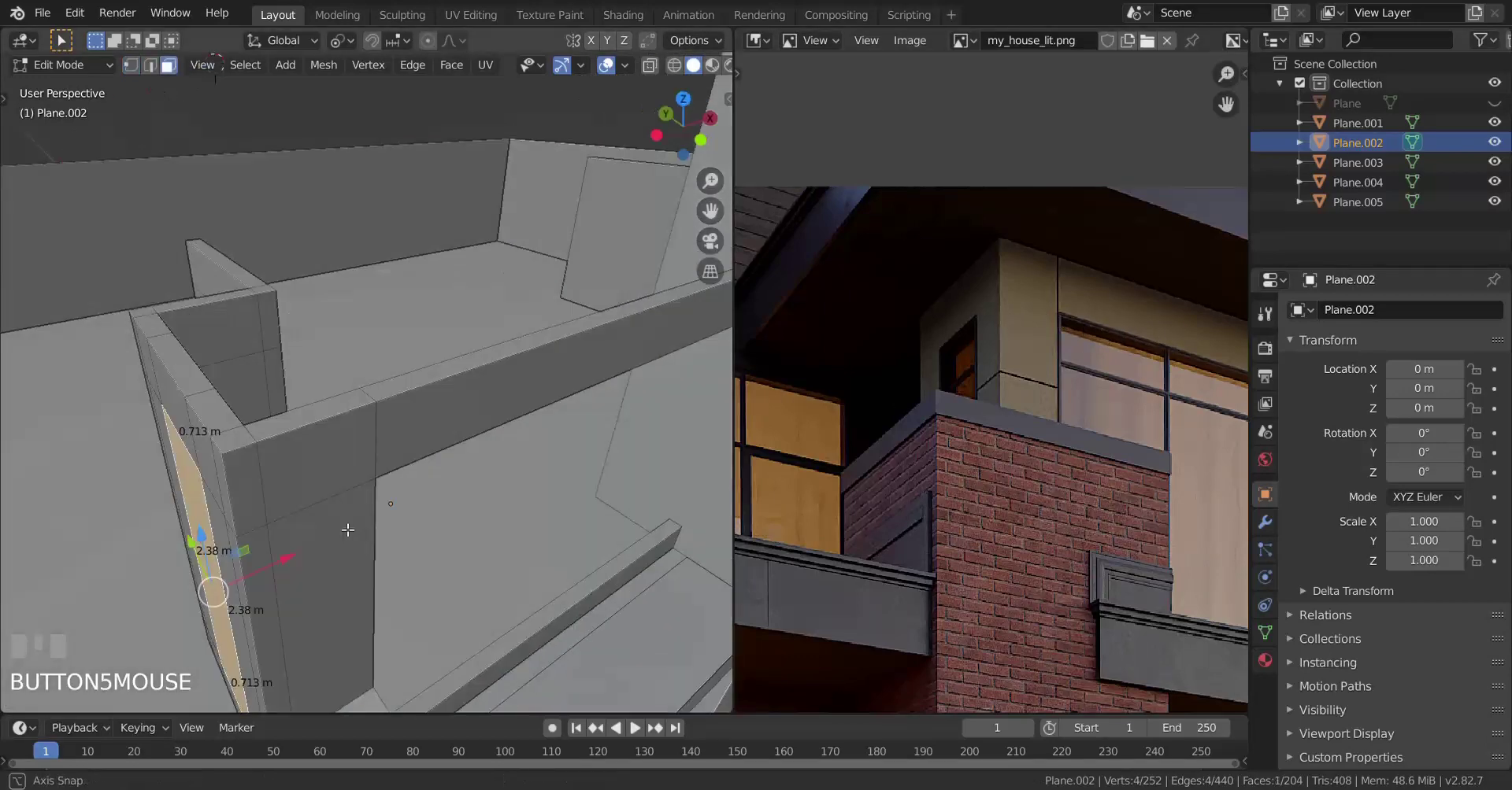
pyautogui.moveTo(114, 279); pyautogui.dragTo(260, 456)
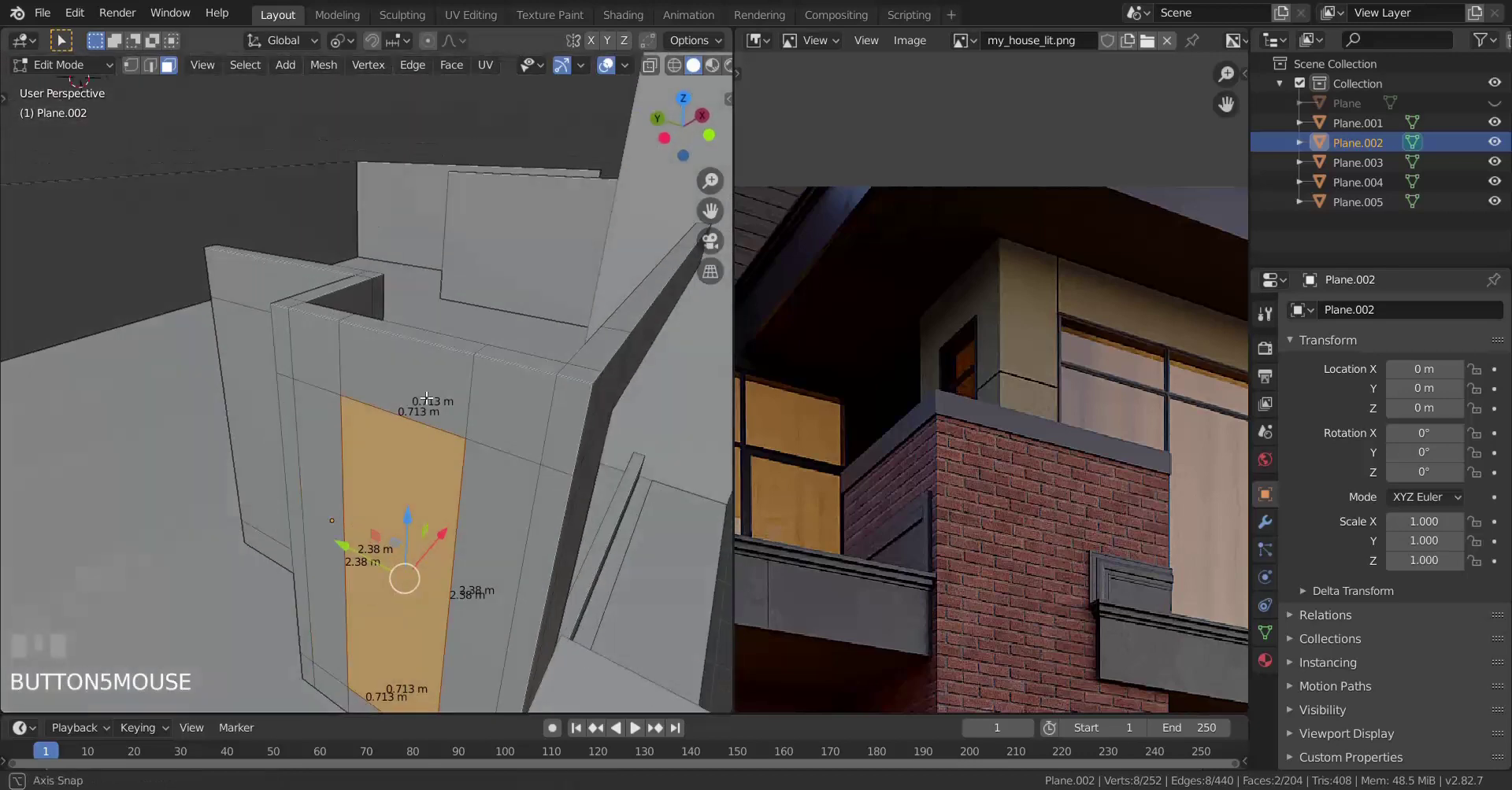
pyautogui.press('x')
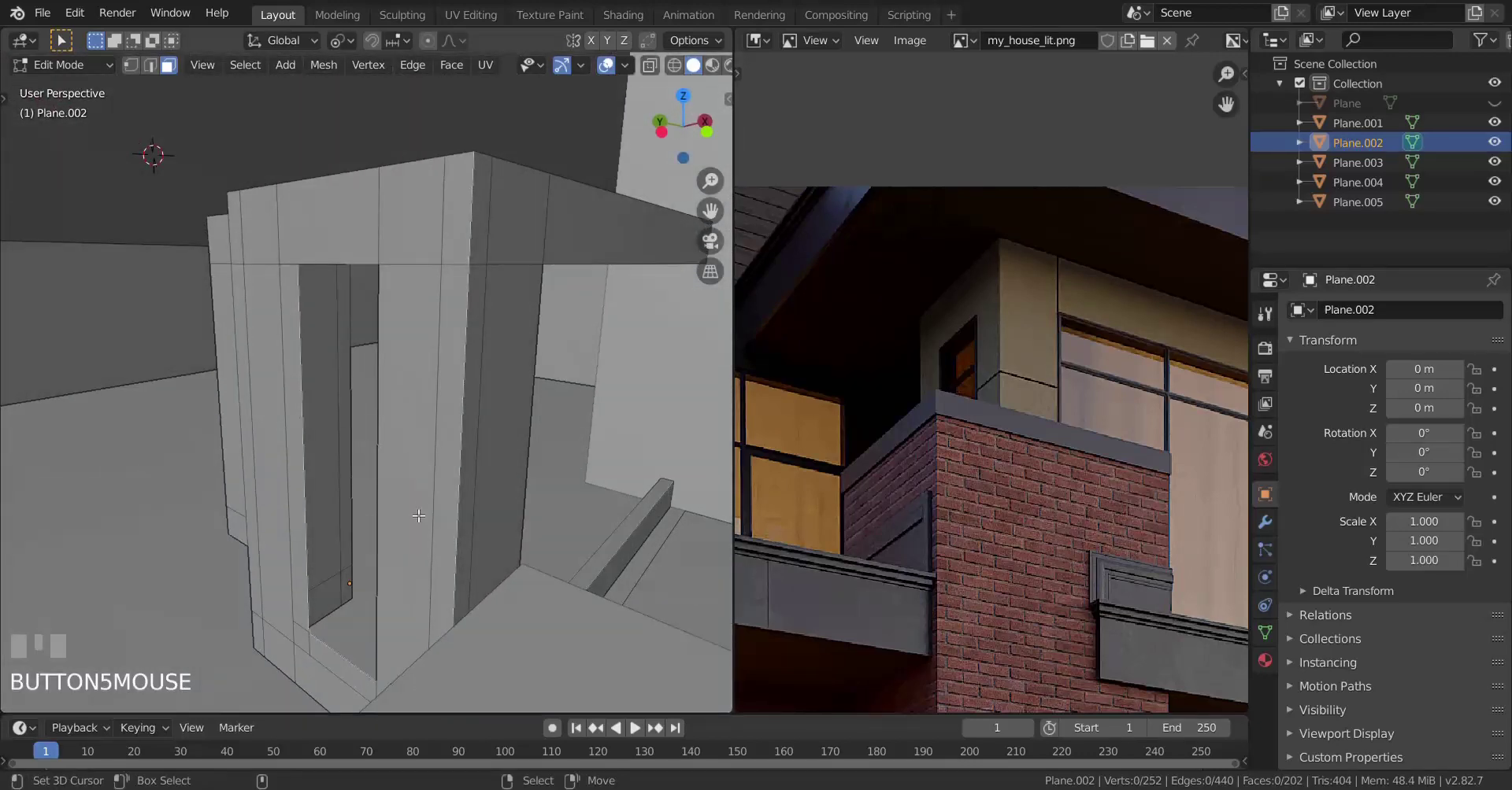
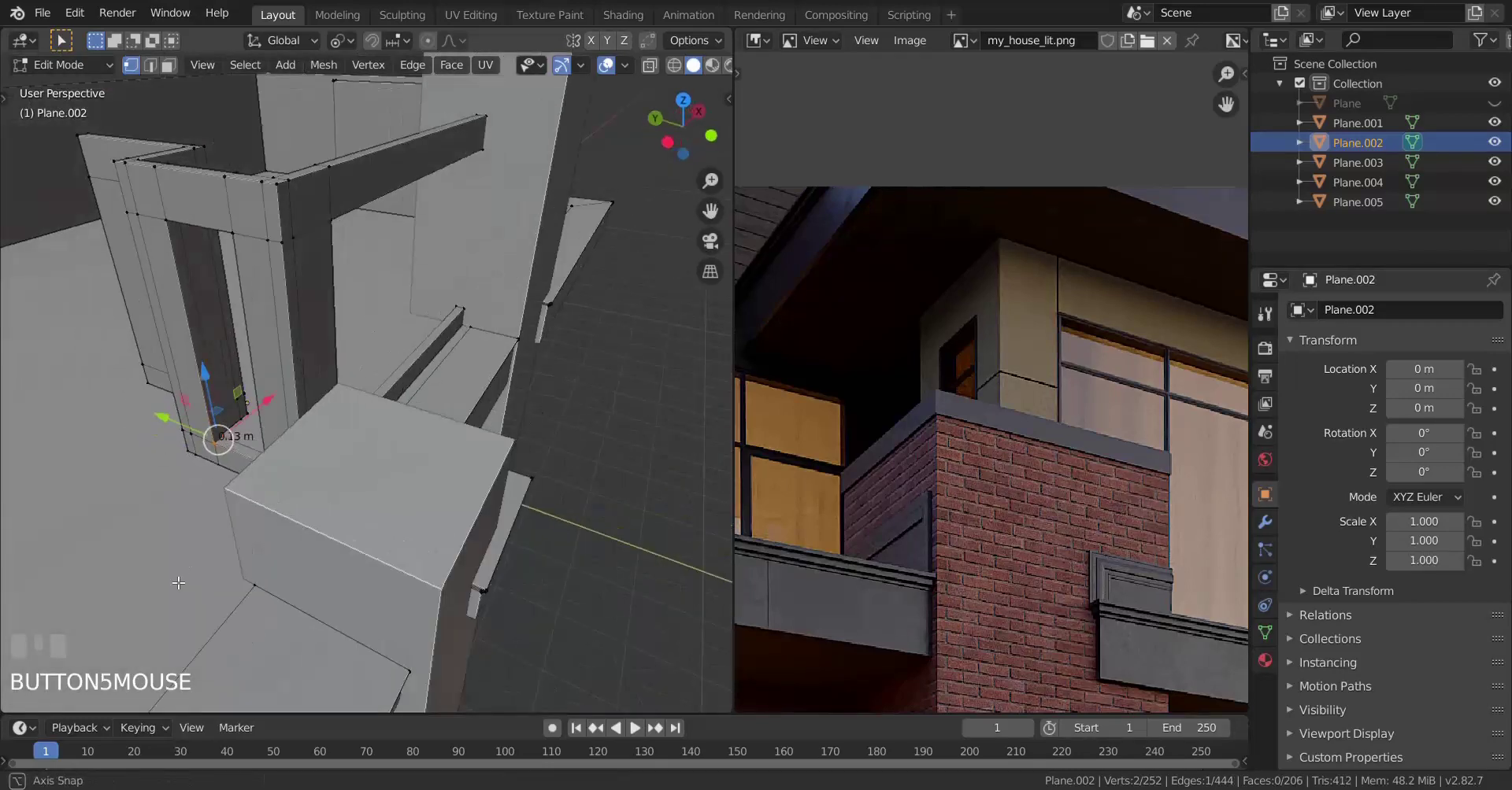
pyautogui.press('Tab')
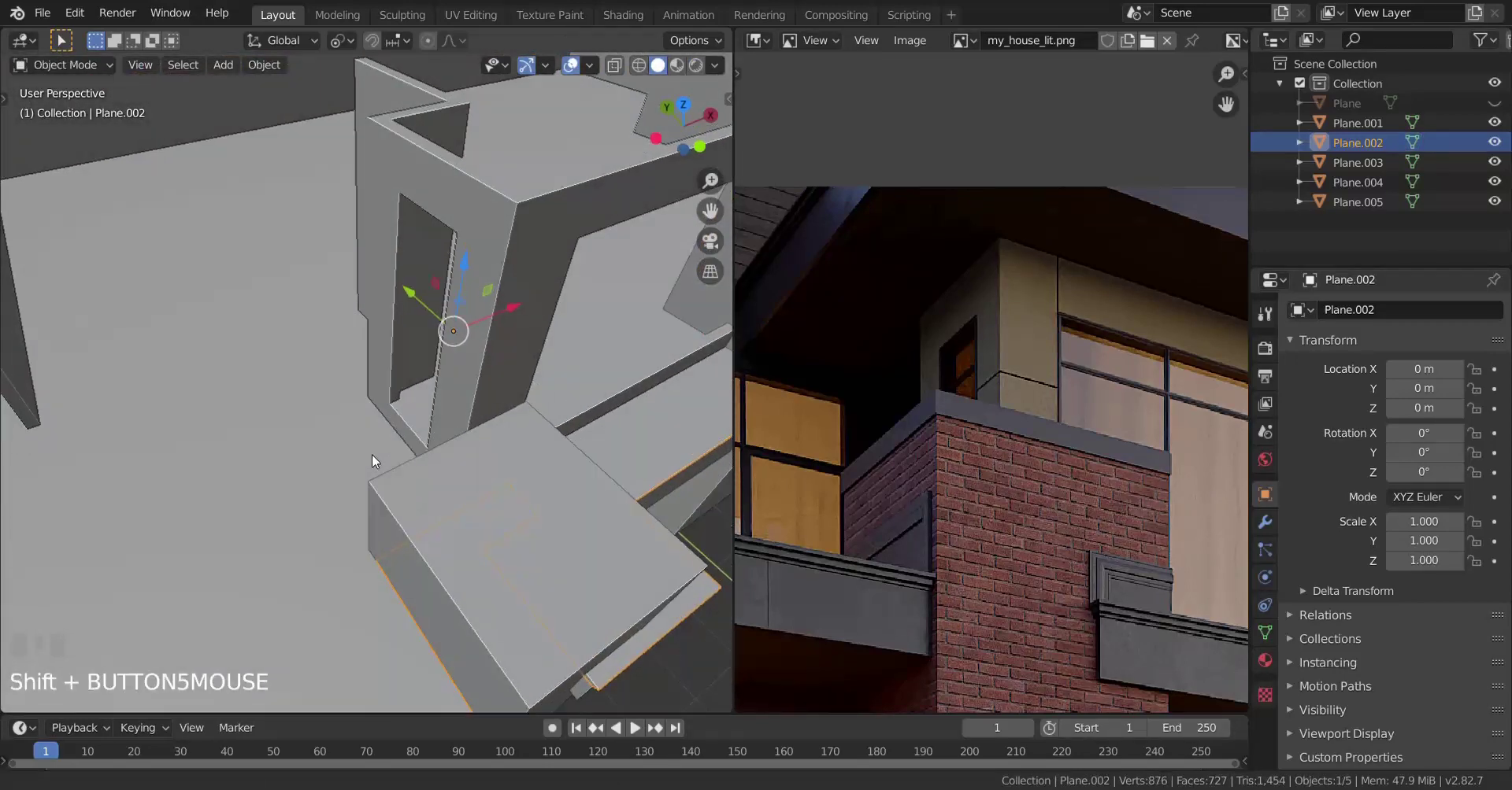
# Step: Inspect the walls around the doorway, select Plane.002 and enter Edit Mode
pyautogui.scroll(-3)
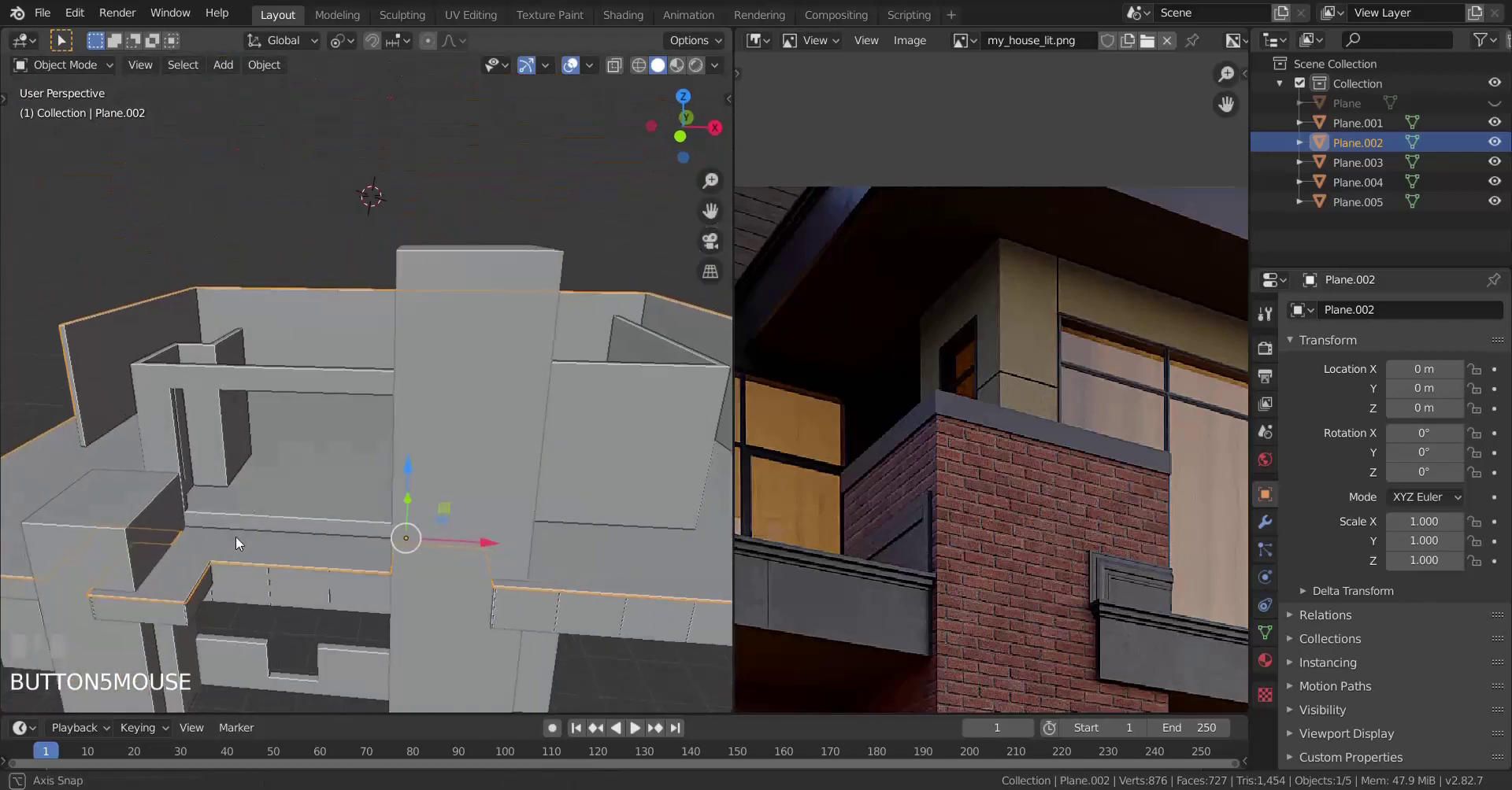
pyautogui.scroll(3)
pyautogui.rightClick(372, 503)
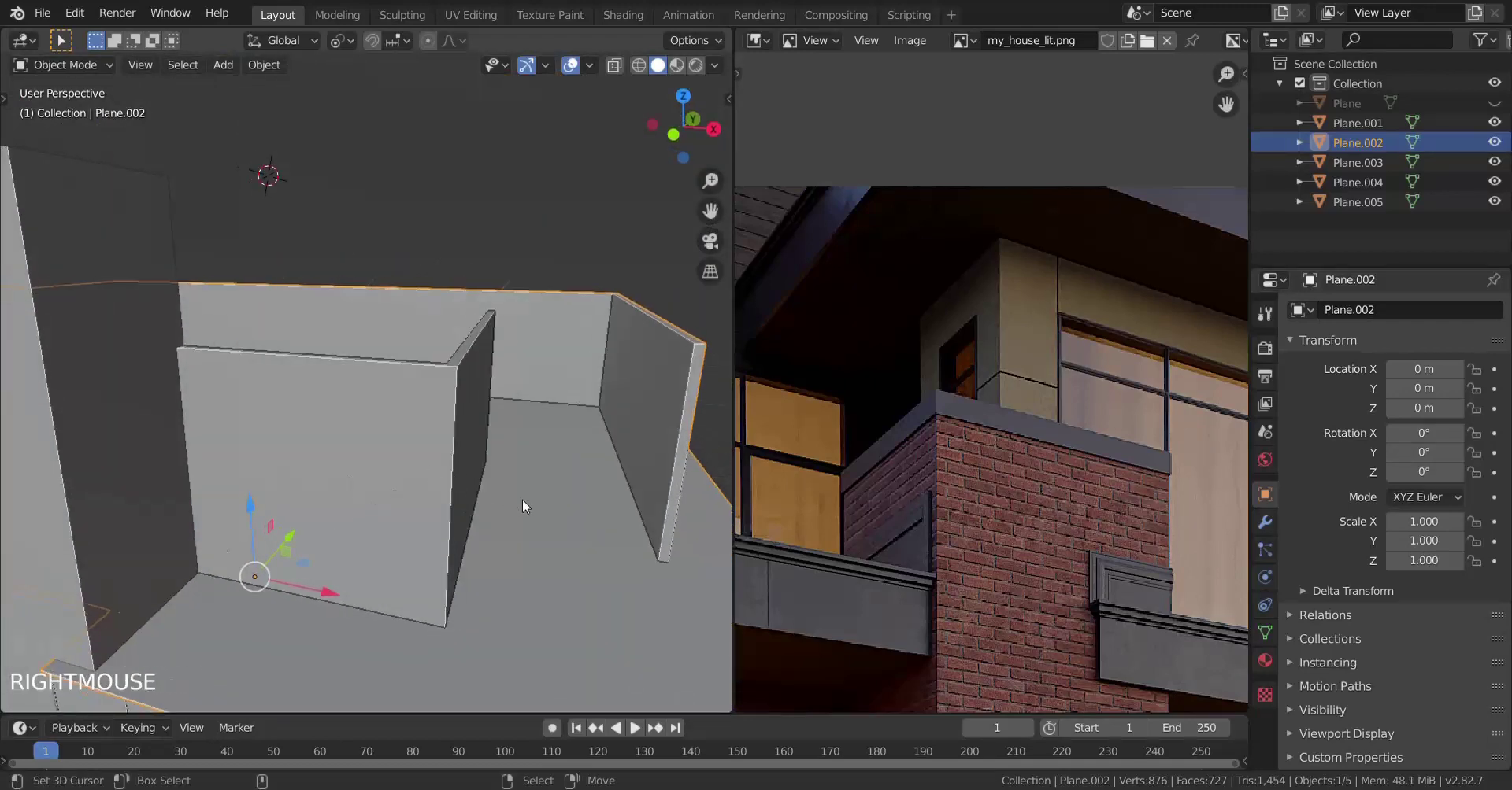
pyautogui.scroll(-3)
pyautogui.scroll(3)
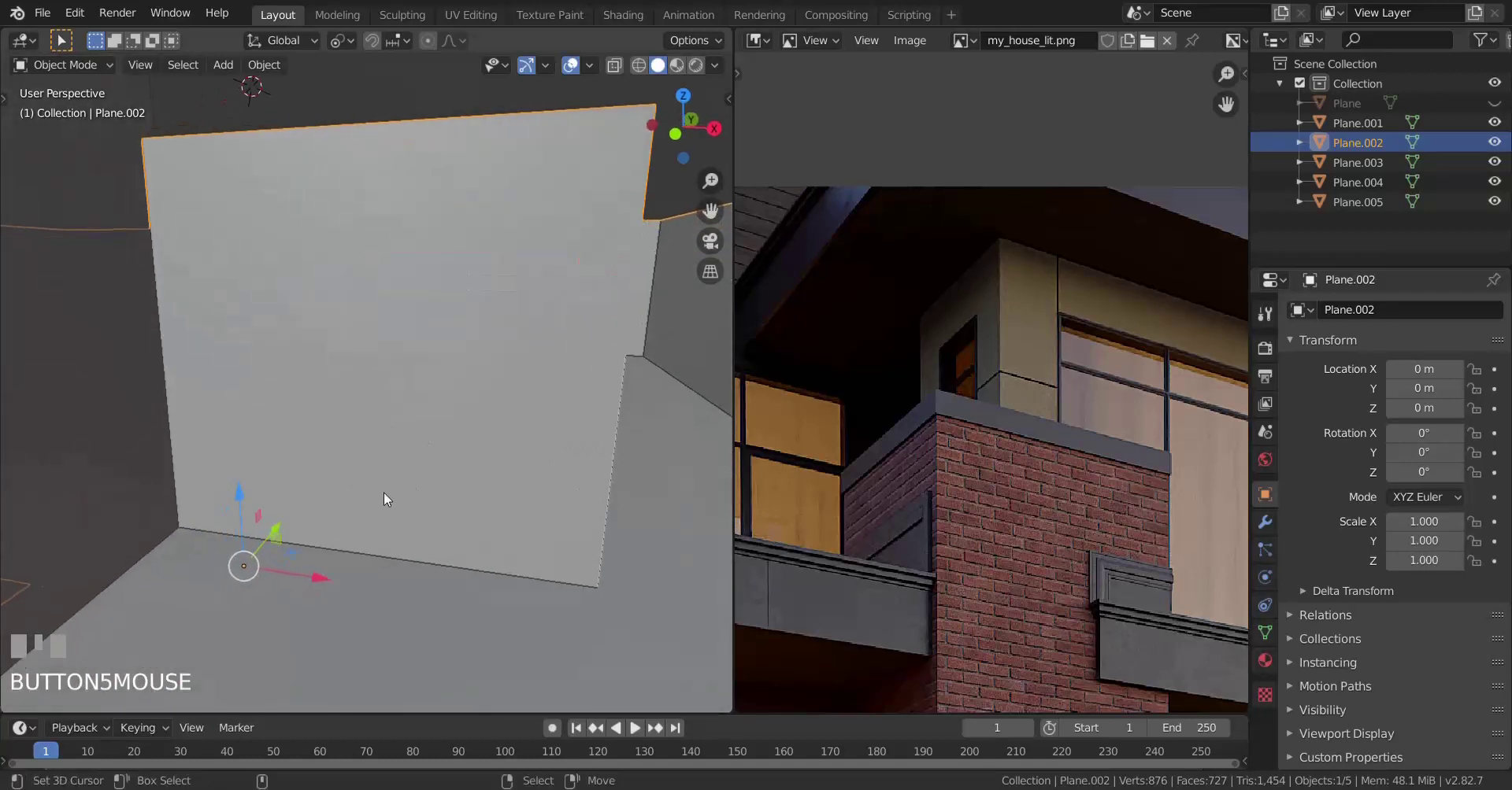
pyautogui.press('Tab')
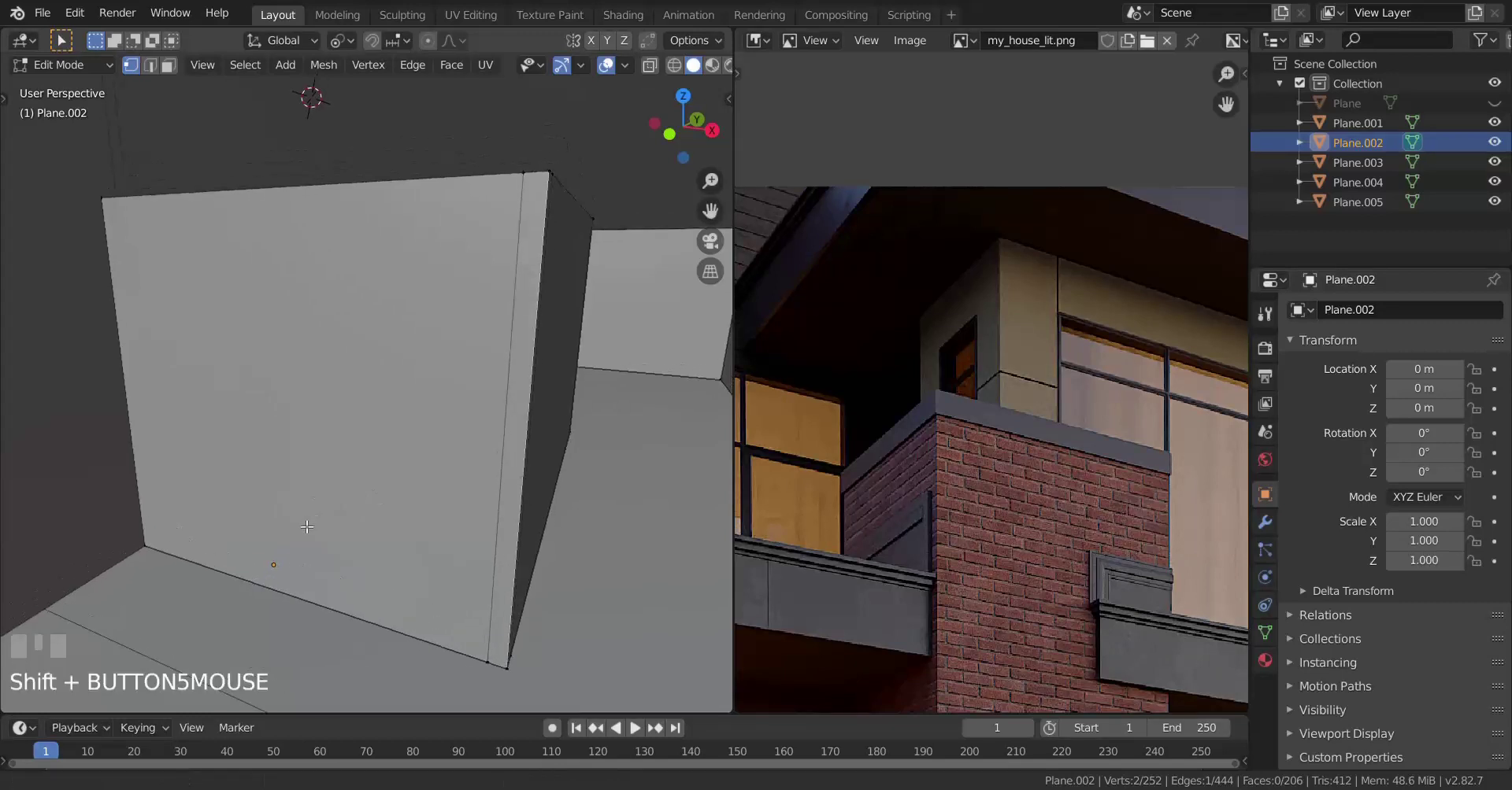
# Step: Cut new edge loops across the tall wall block and slide them into place
pyautogui.scroll(-3)
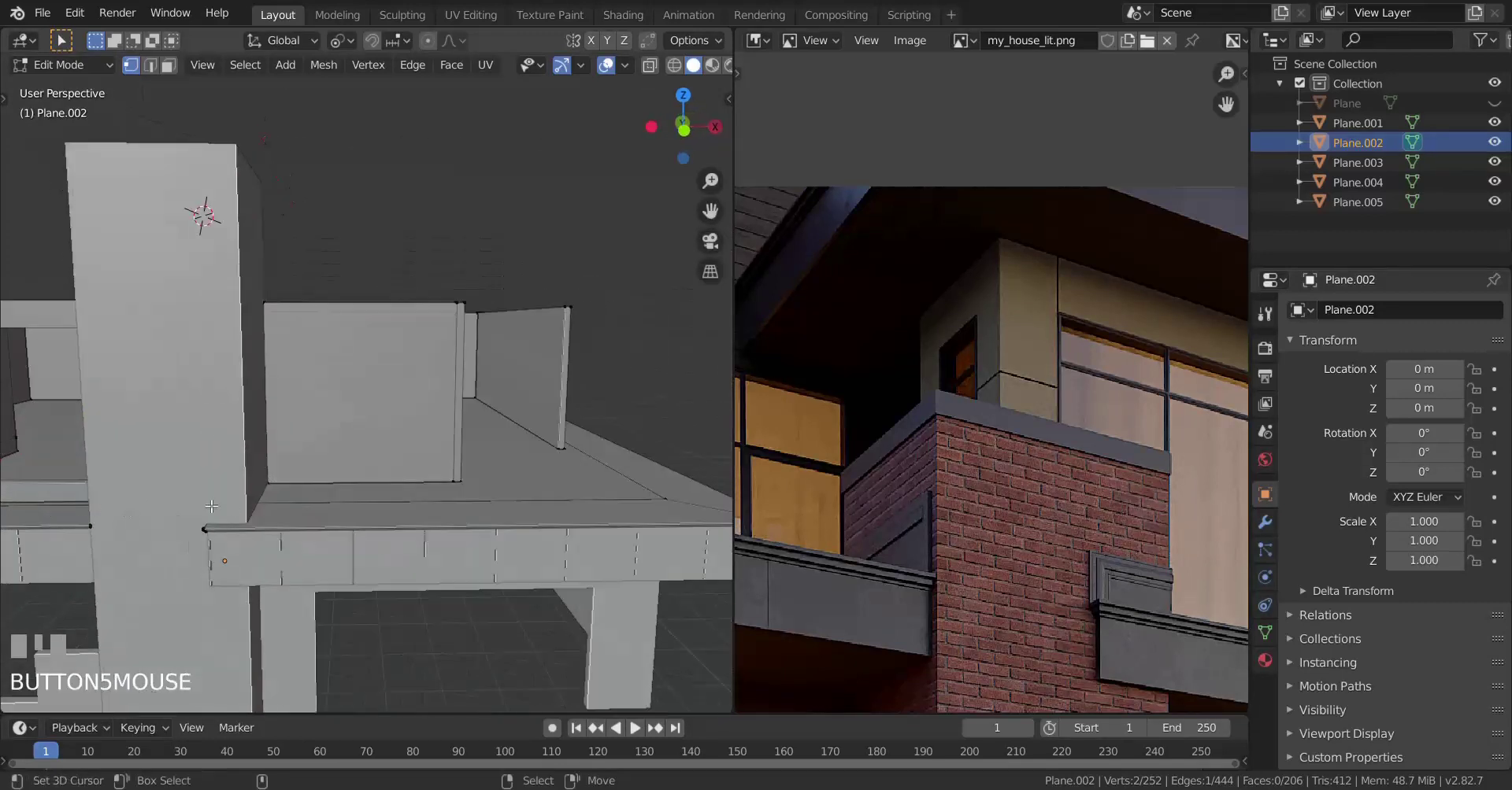
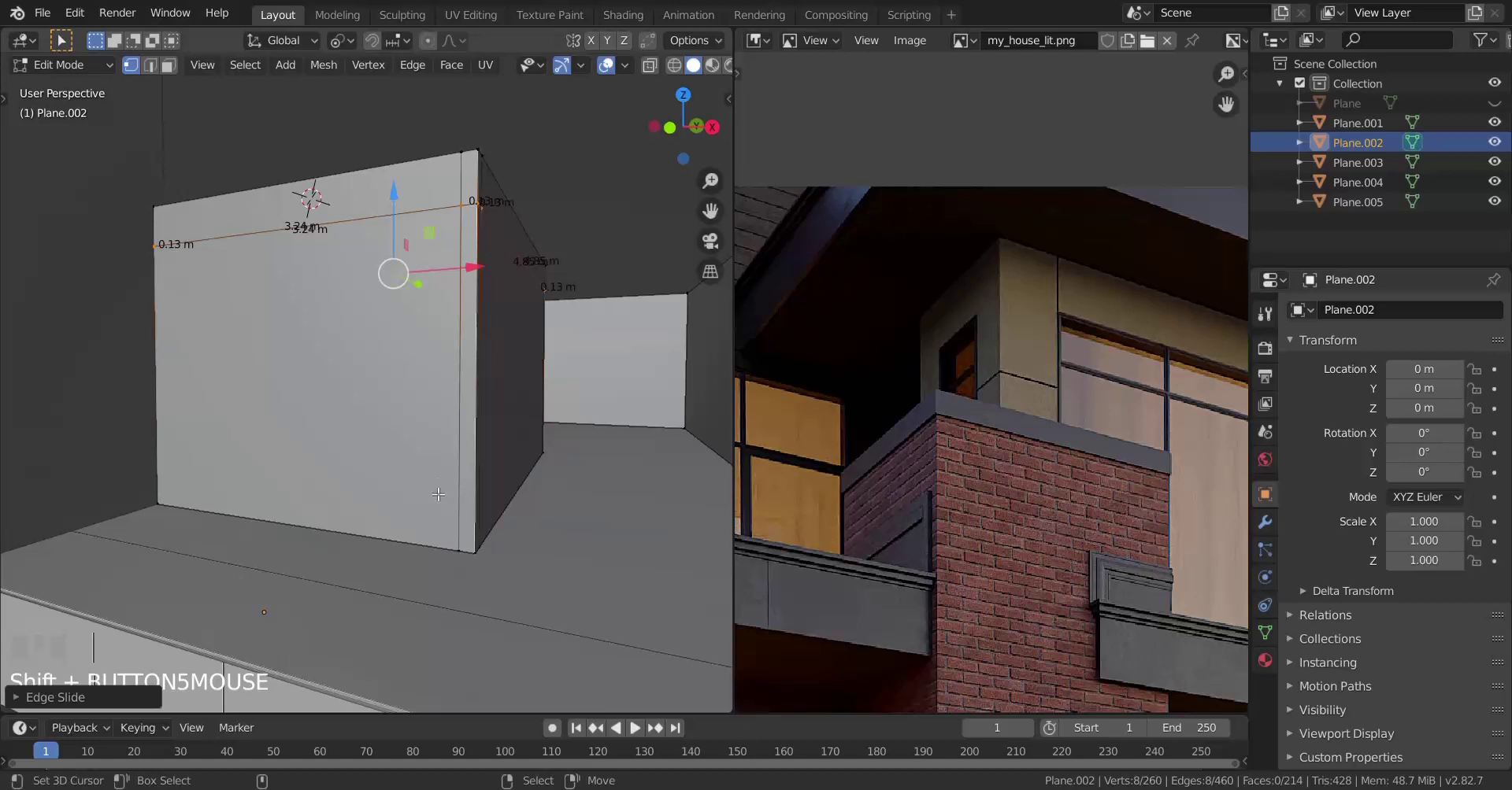
pyautogui.scroll(3)
pyautogui.press('ctrl+r')
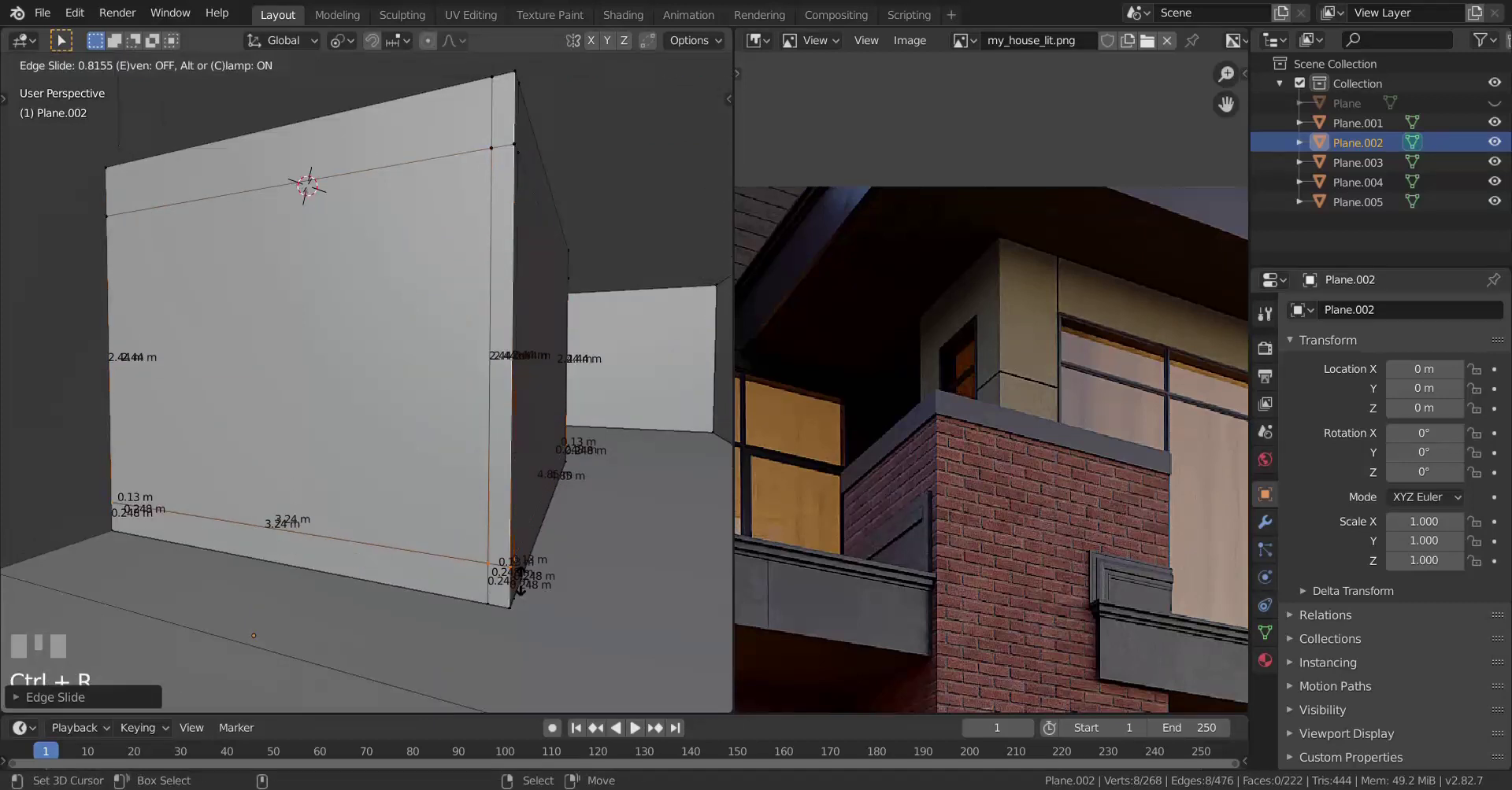
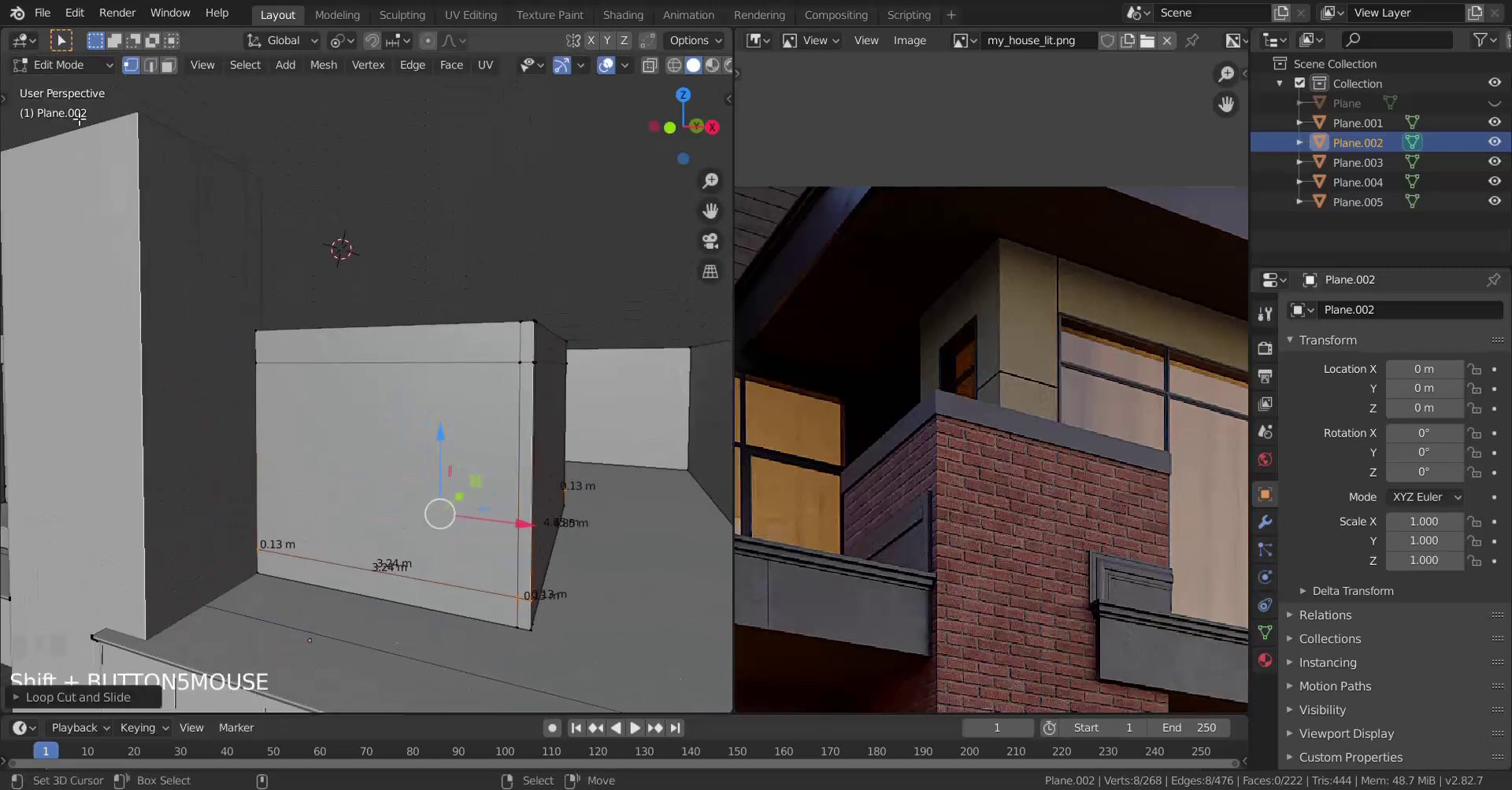
pyautogui.scroll(-3)
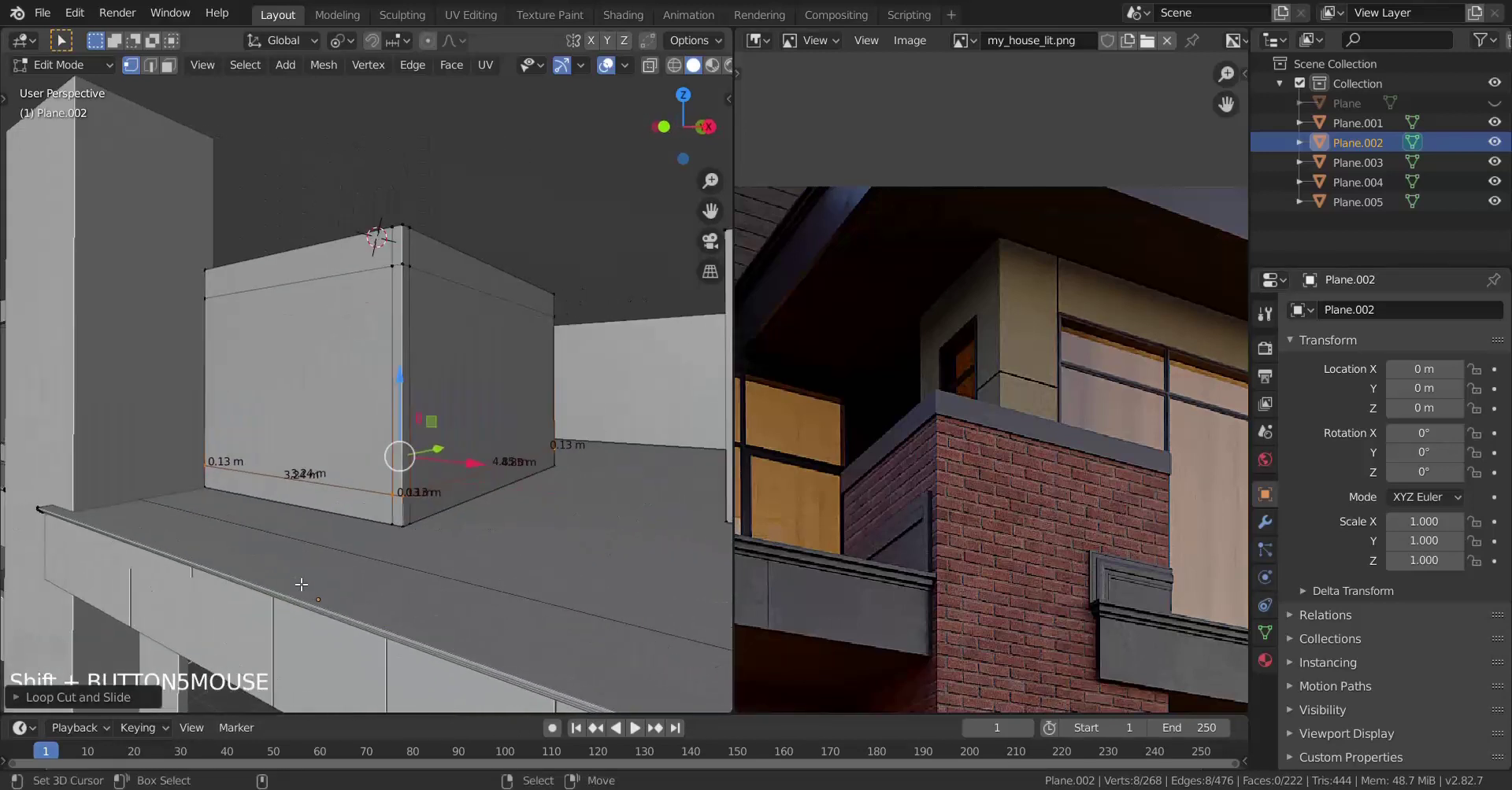
pyautogui.scroll(3)
pyautogui.scroll(3)
pyautogui.scroll(3)
pyautogui.press('g')
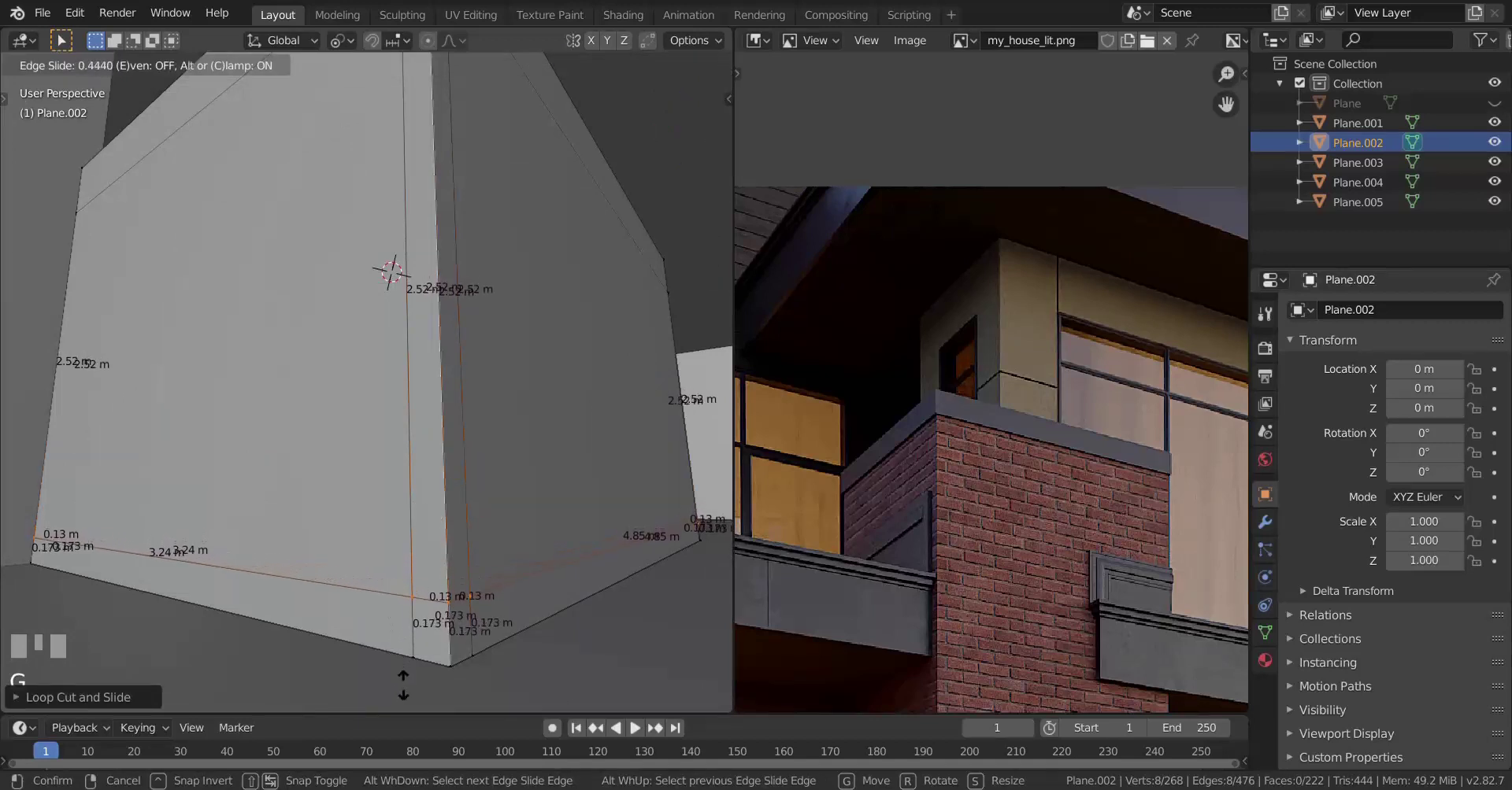
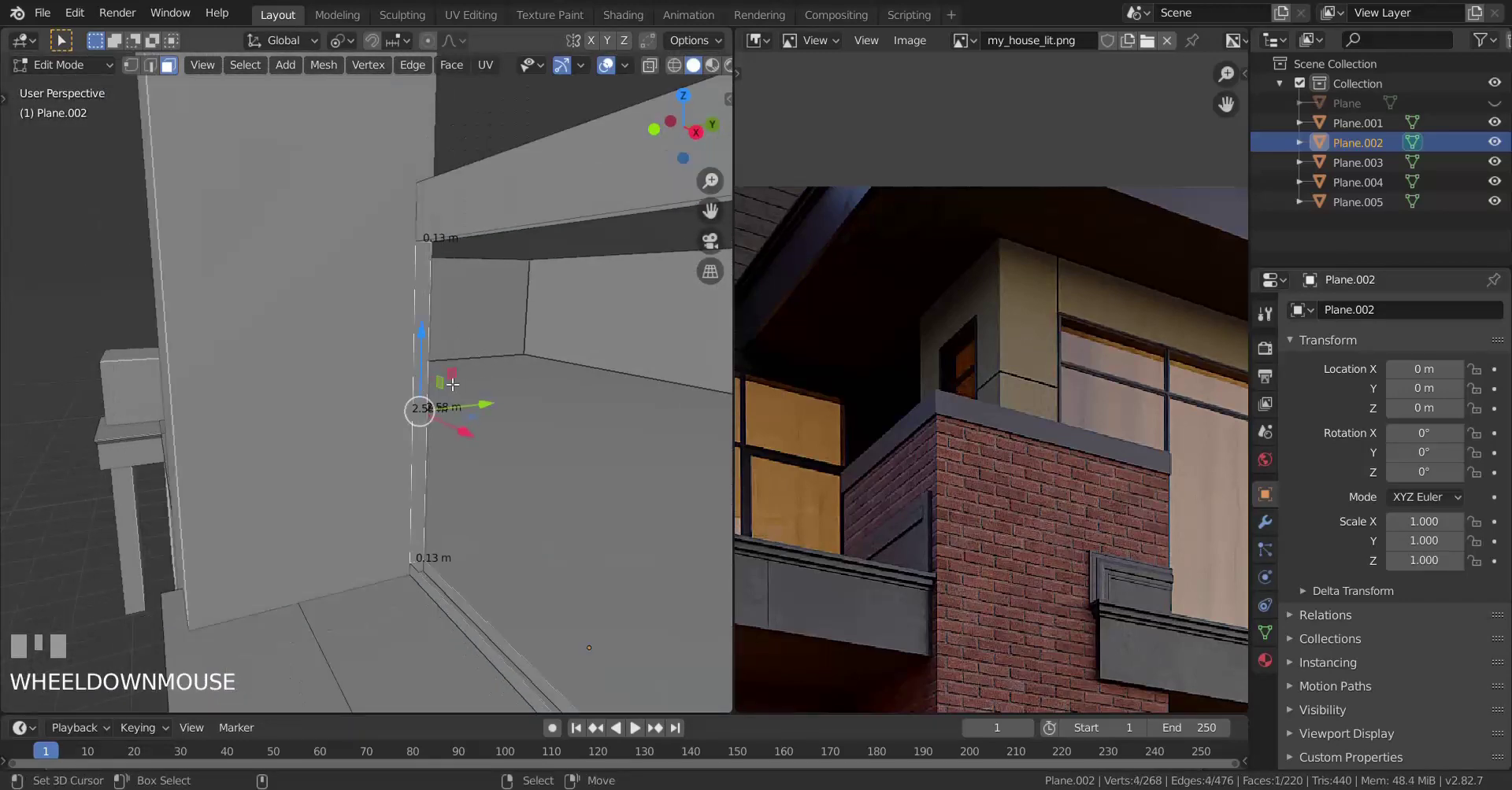
# Step: Delete a face near the doorway corner, fill the gap, and return to Object Mode
pyautogui.press('x')
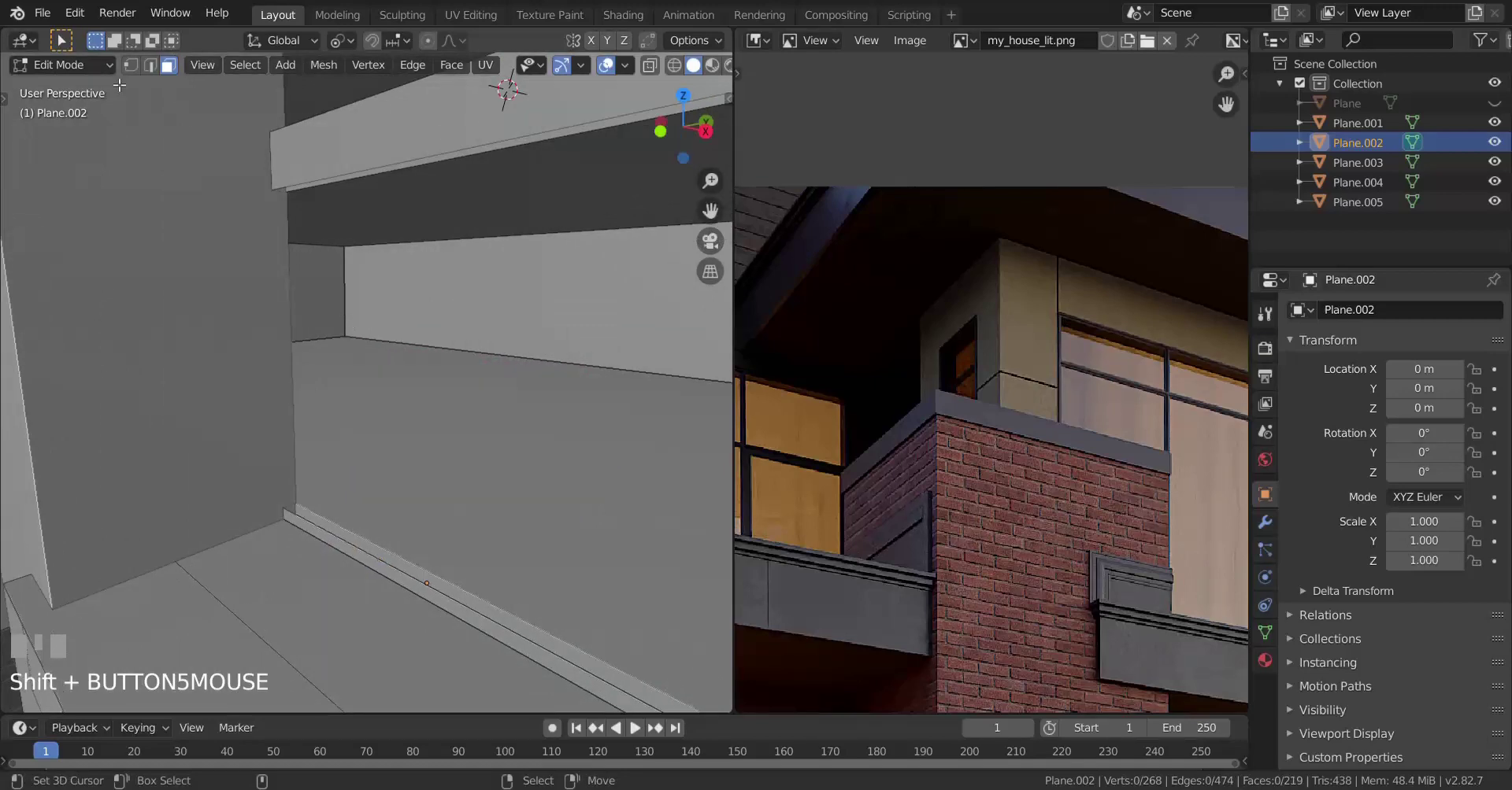
pyautogui.doubleClick(134, 79)
pyautogui.moveTo(280, 498); pyautogui.dragTo(427, 459)
pyautogui.press('f')
pyautogui.scroll(-3)
pyautogui.press('Tab')
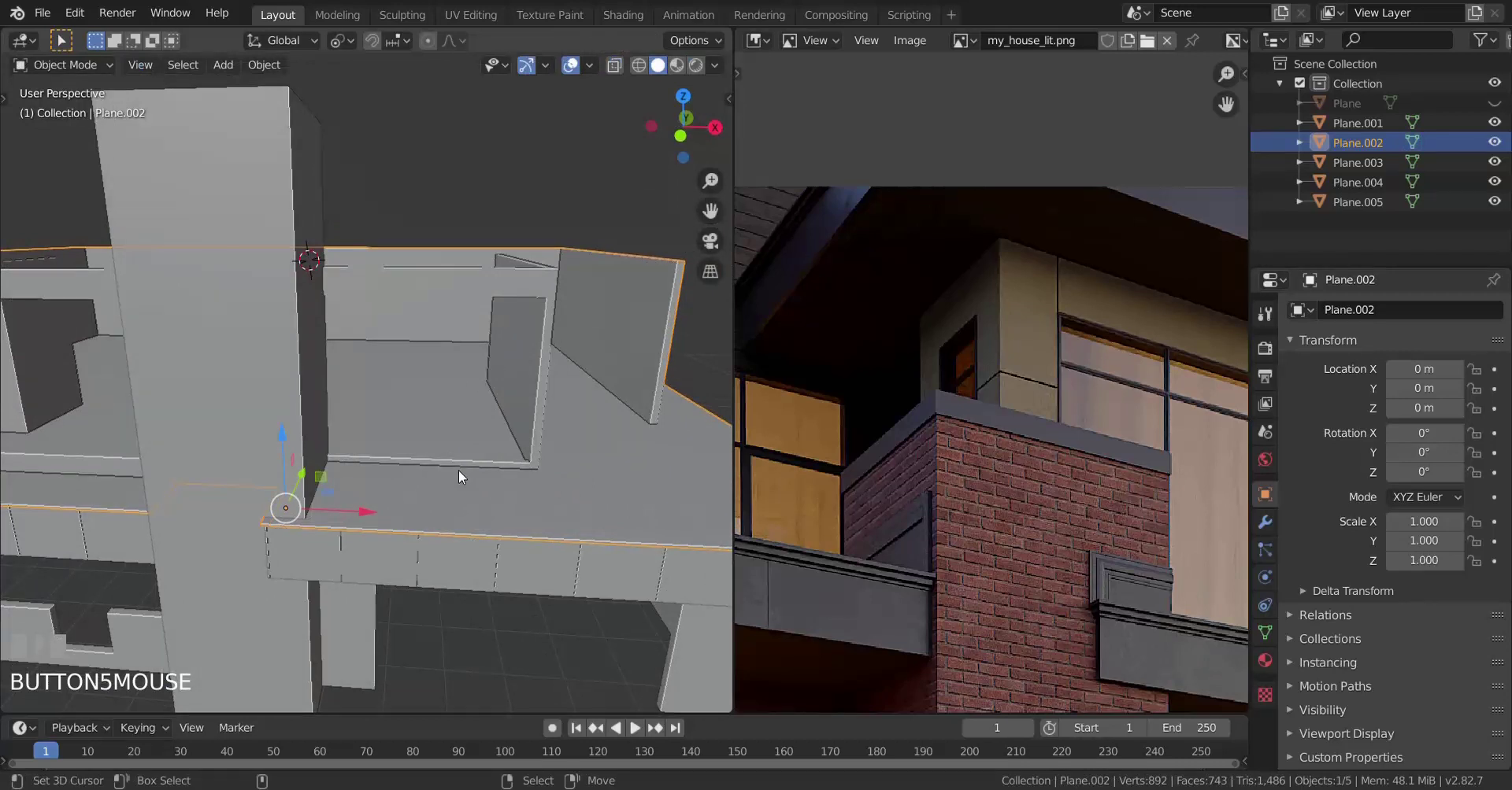
# Step: Re-enter mesh editing and cut a loop across the inner short wall near its top
pyautogui.press('ctrl+z')
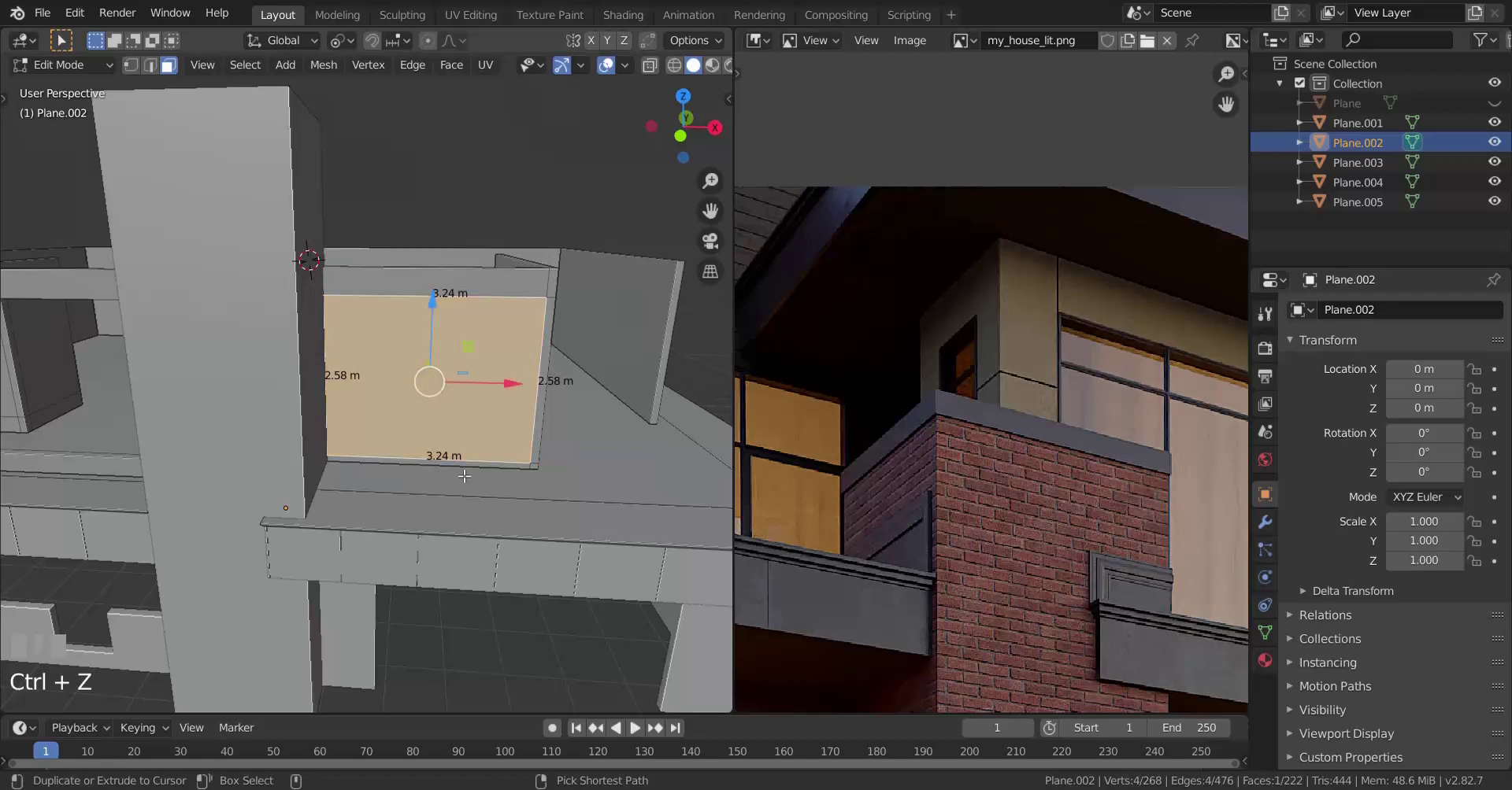
pyautogui.scroll(3)
pyautogui.press('ctrl+r')
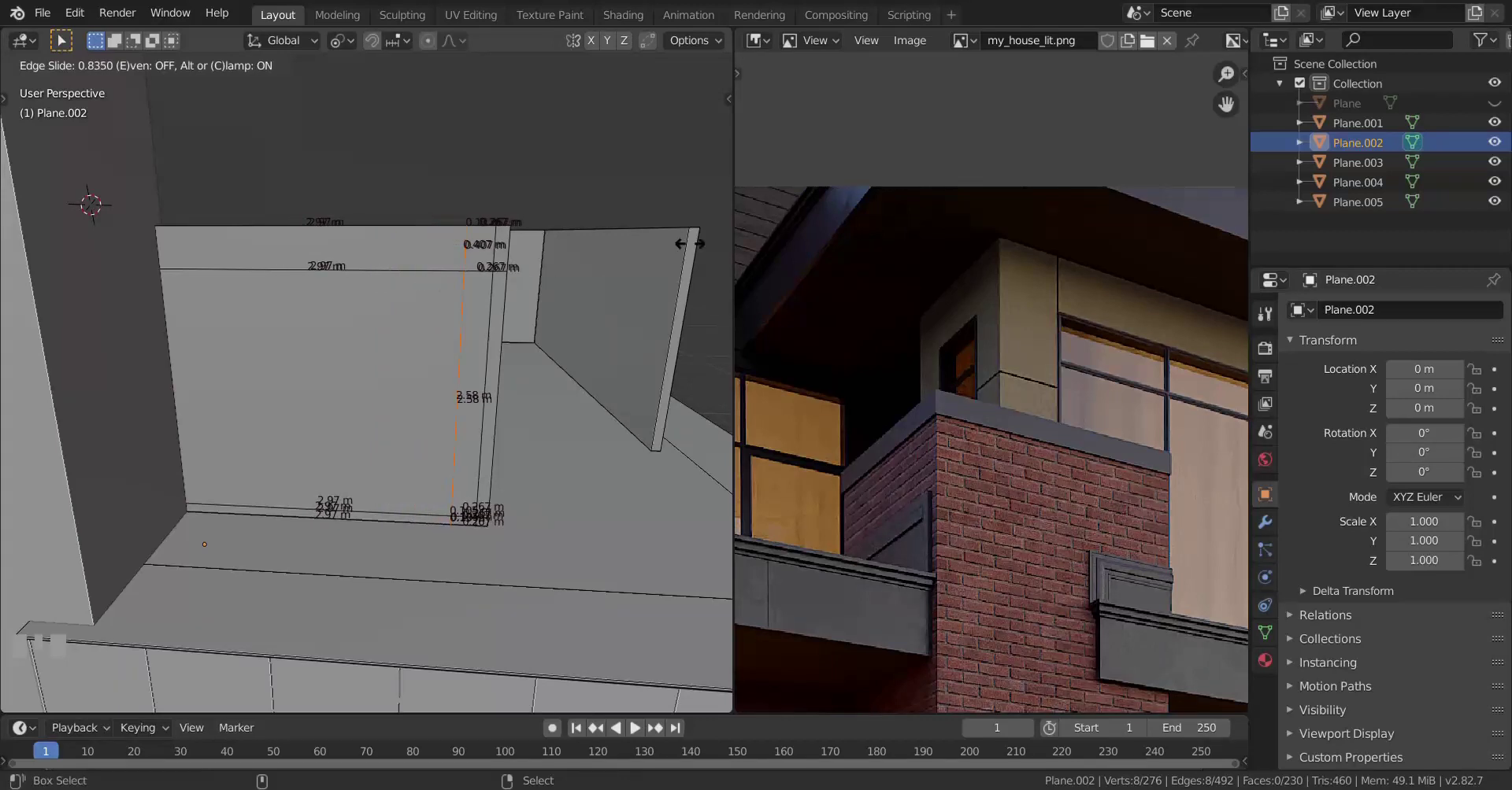
# Step: Confirm the slid loop, select a strip of short-wall faces and delete them
pyautogui.click(701, 242)
pyautogui.scroll(3)
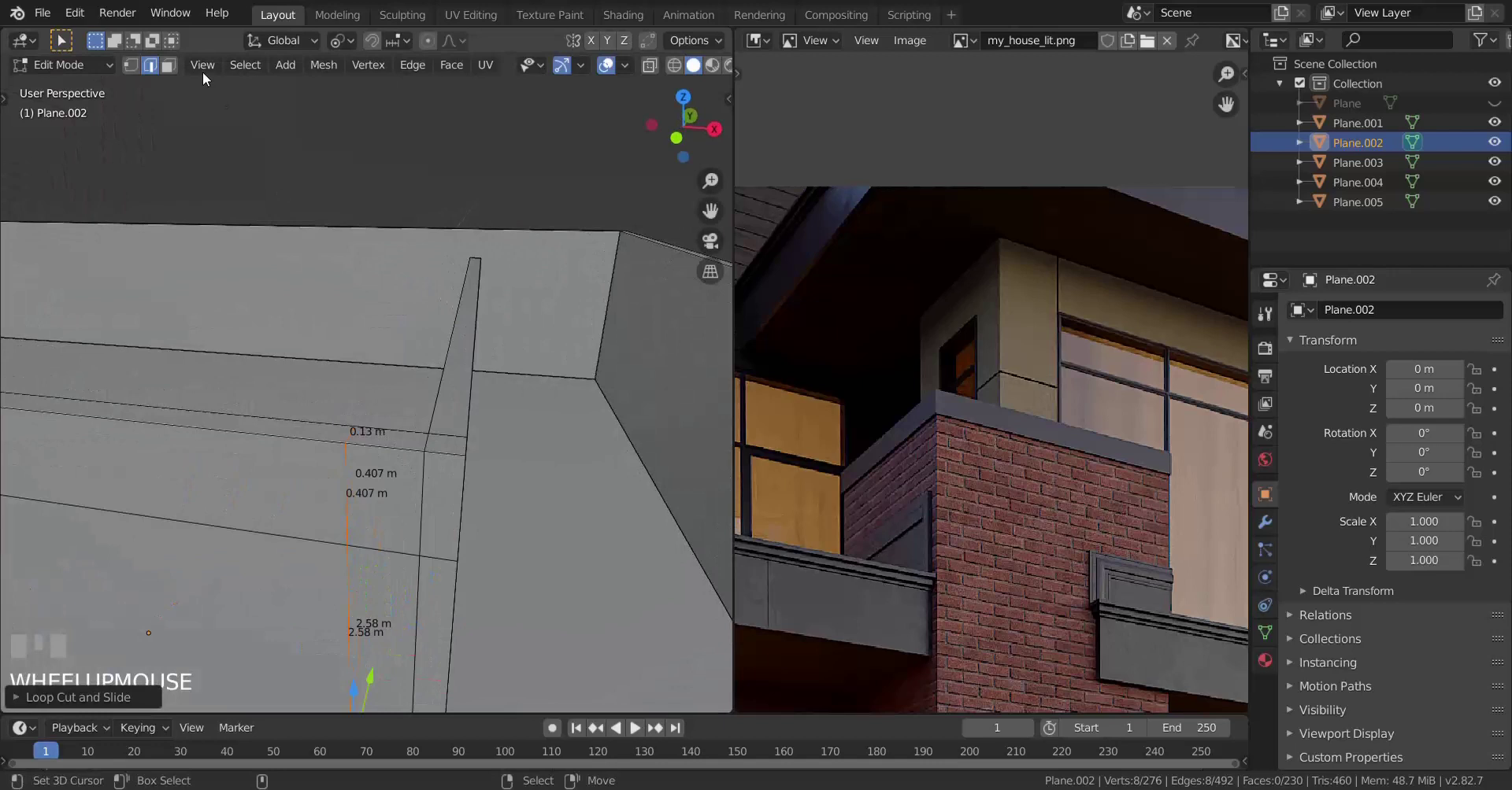
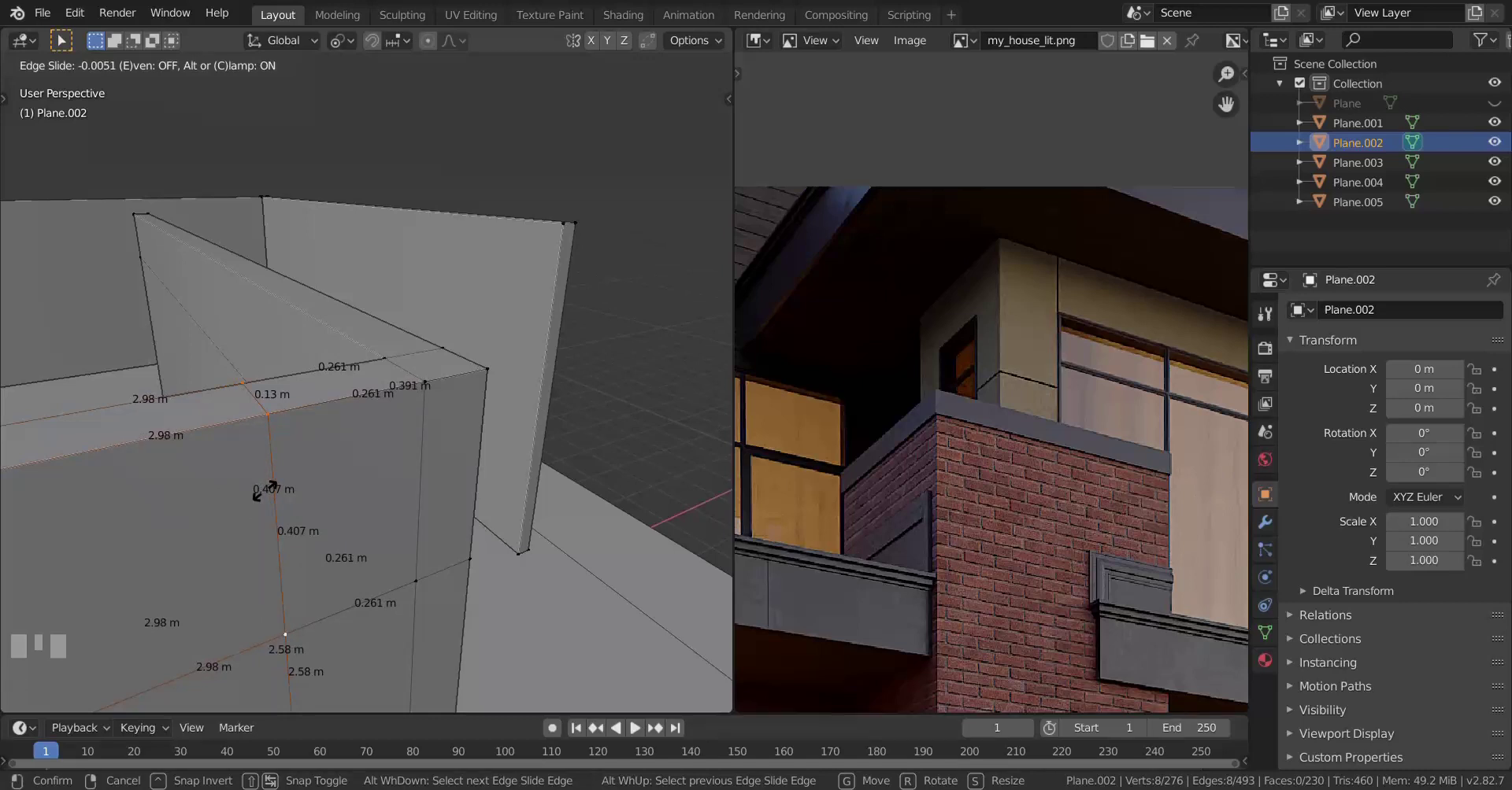
pyautogui.click(270, 490)
pyautogui.scroll(-3)
pyautogui.scroll(3)
pyautogui.rightClick(209, 447)
pyautogui.moveTo(384, 442); pyautogui.dragTo(583, 442)
pyautogui.press('x')
# Step: Slide a matching loop on the next wall and return to Object Mode
pyautogui.scroll(-3)
pyautogui.scroll(-3)
pyautogui.scroll(3)
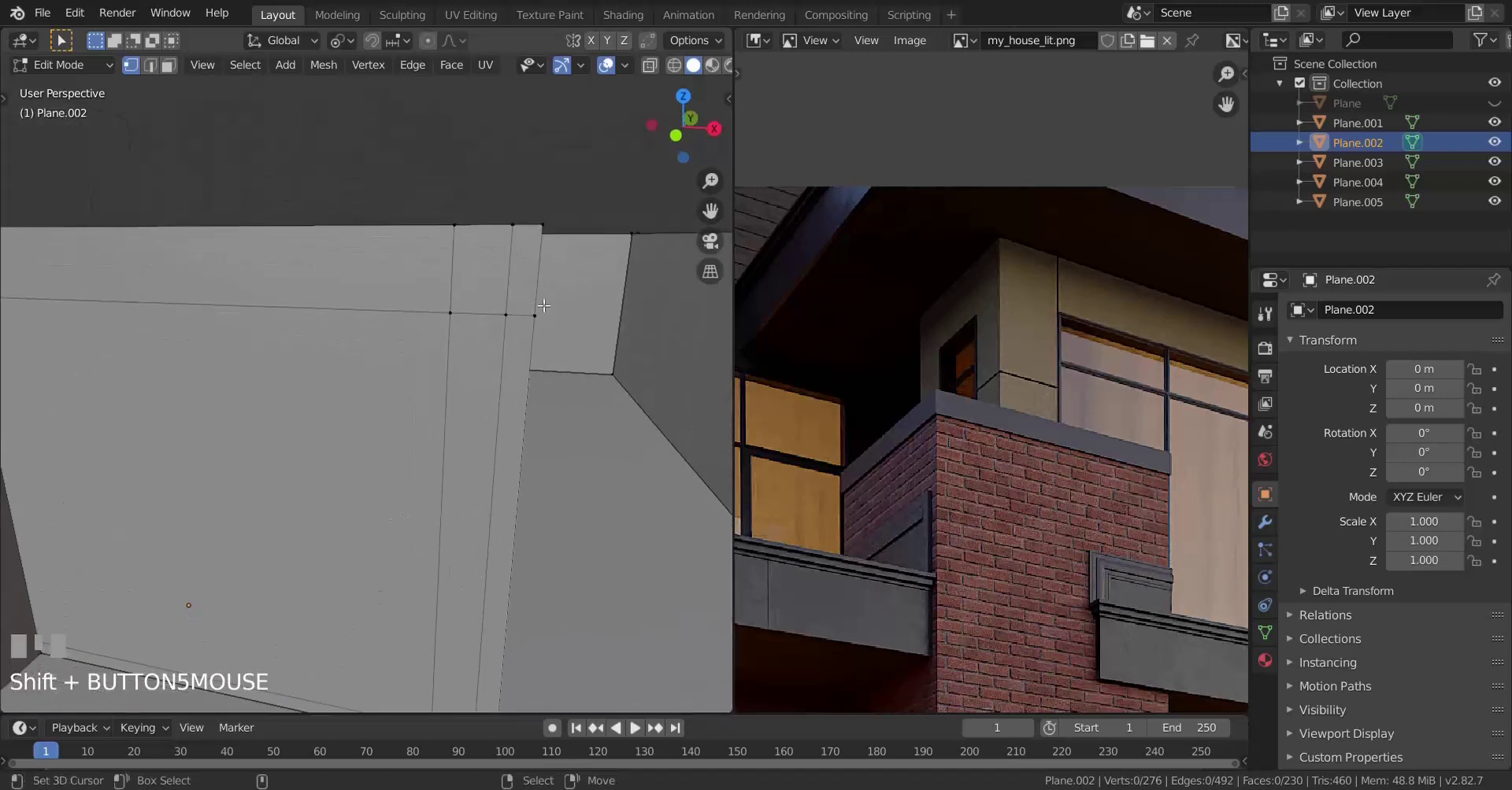
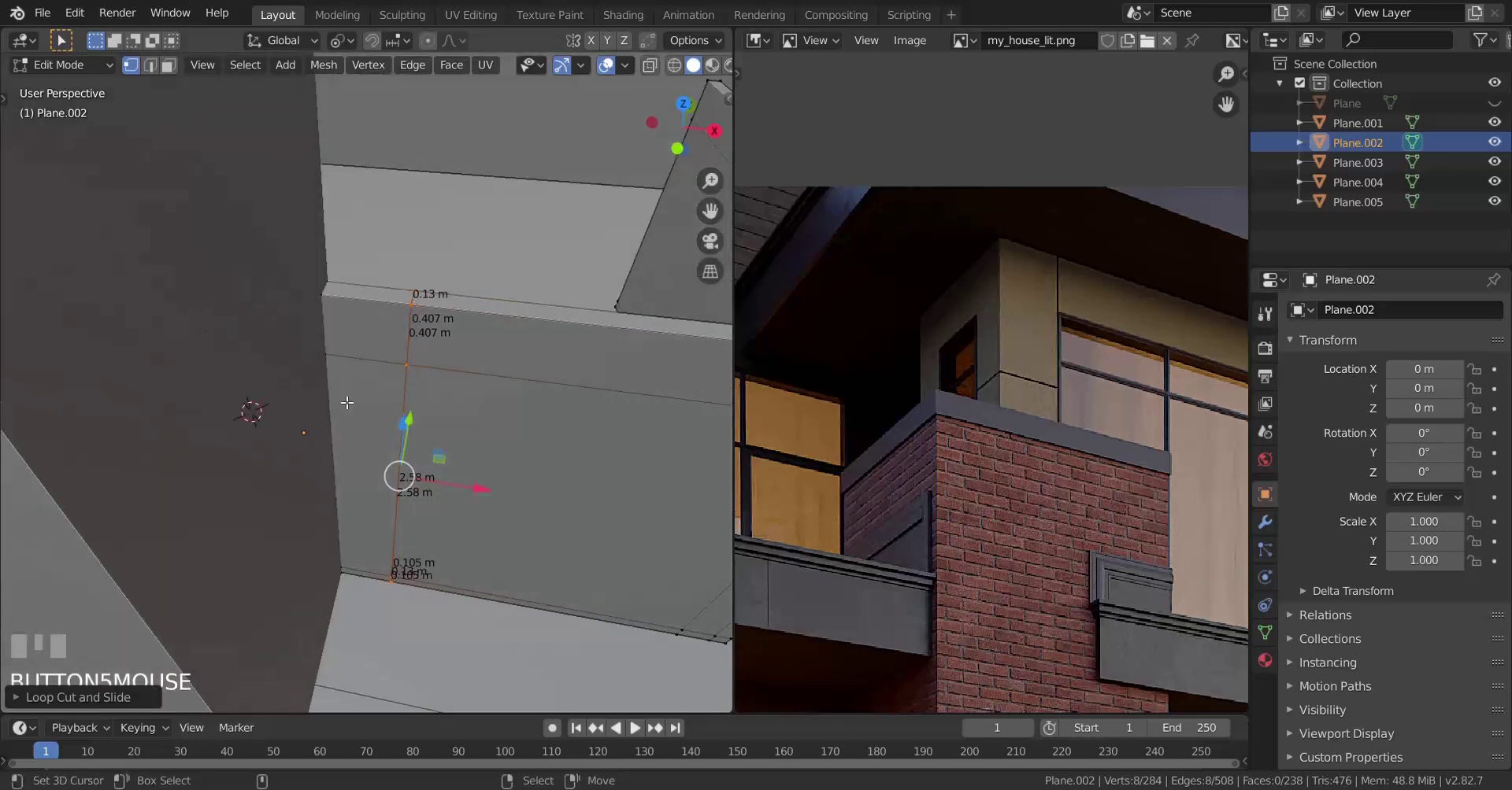
pyautogui.scroll(3)
pyautogui.press('g')
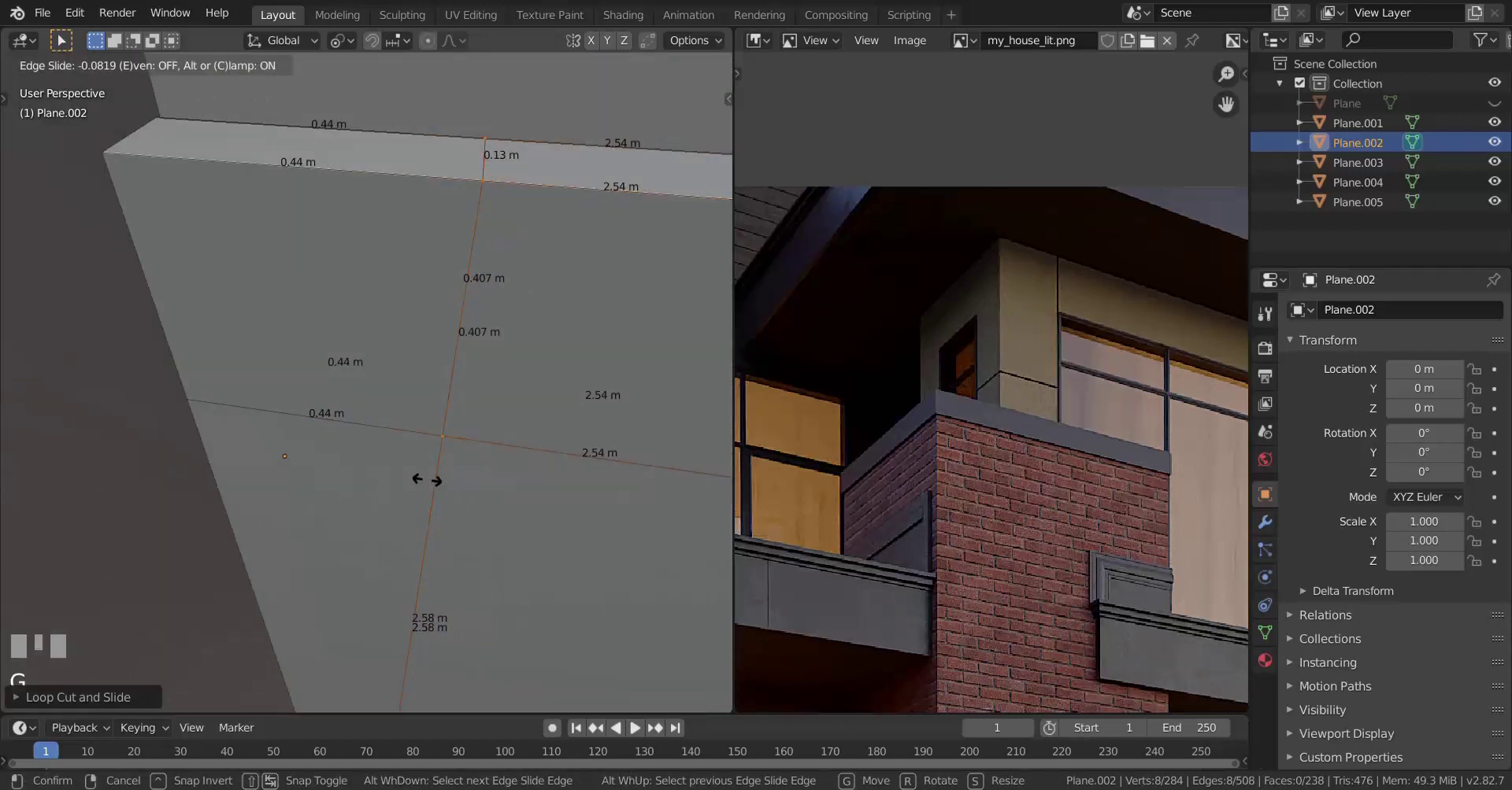
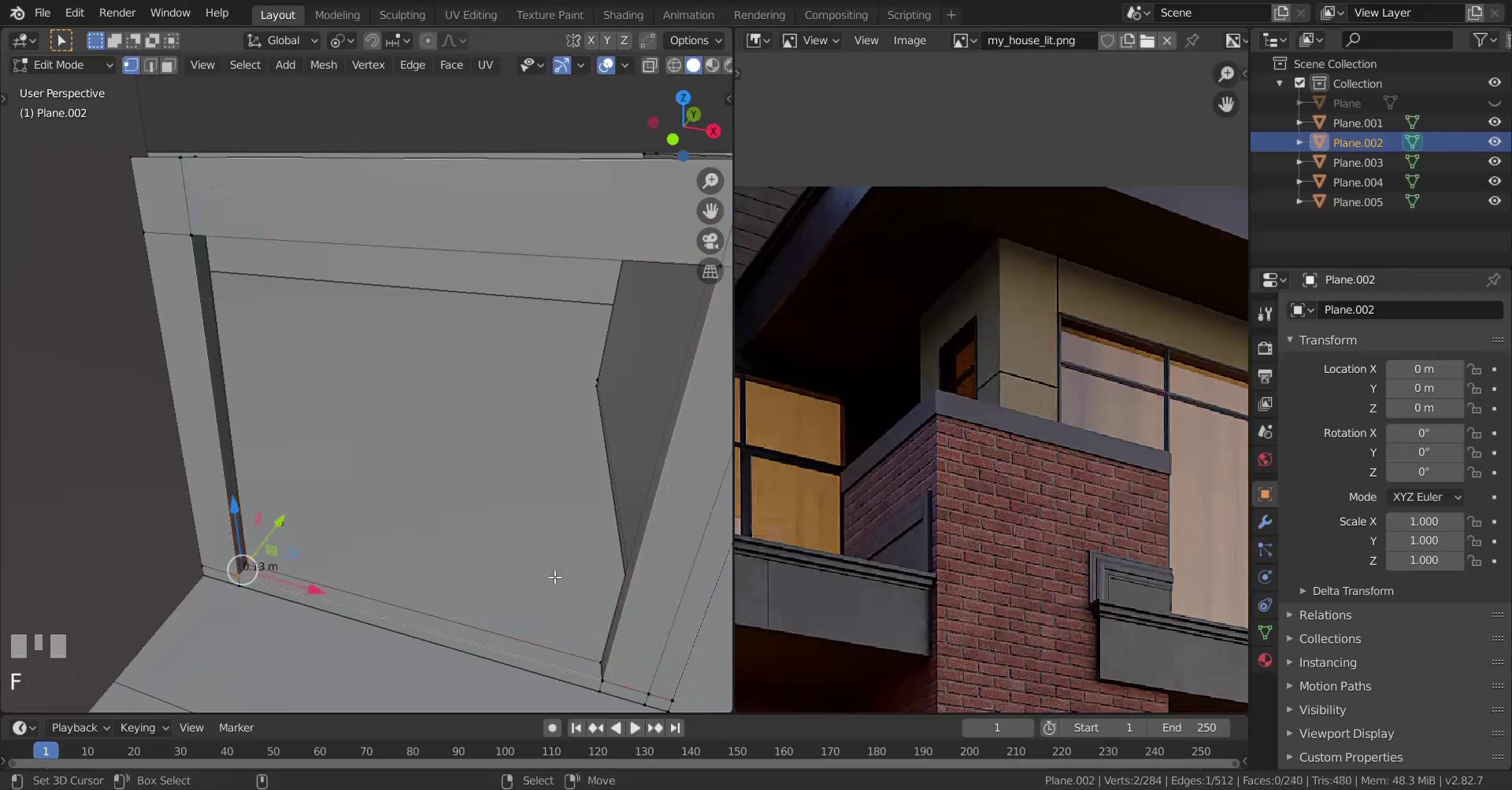
pyautogui.press('Tab')
pyautogui.scroll(-3)
pyautogui.press('a')
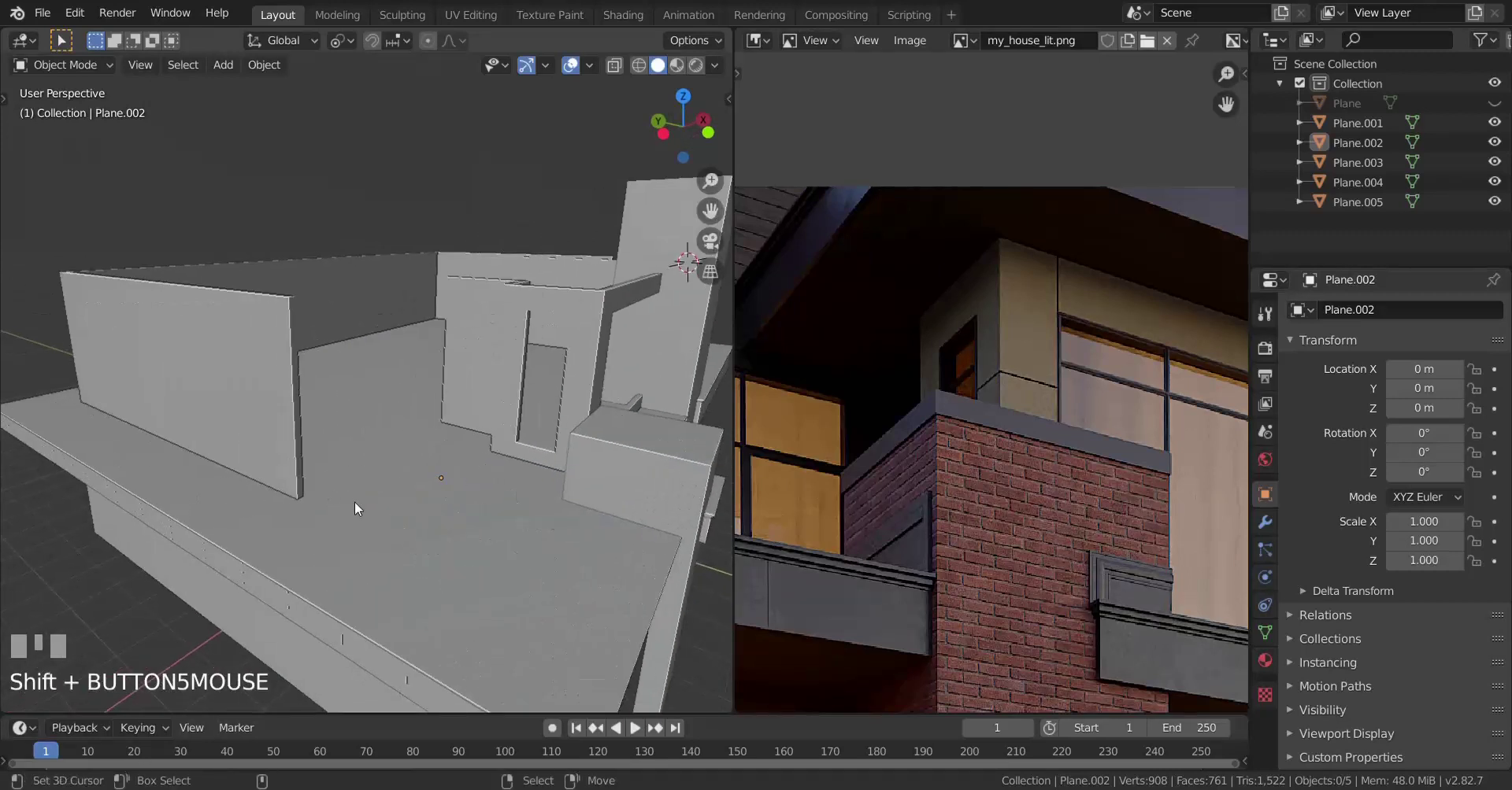
pyautogui.scroll(-3)
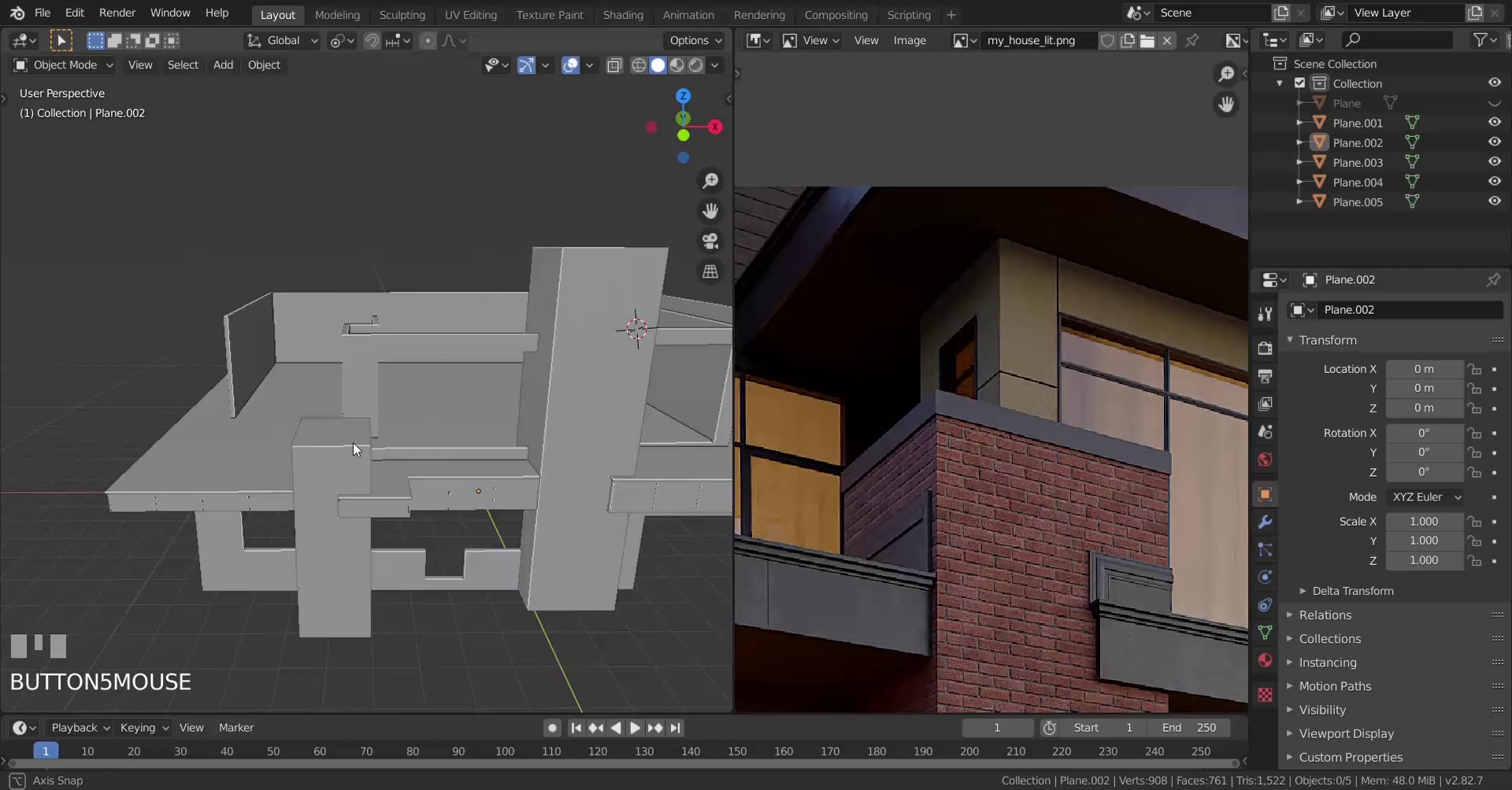
pyautogui.moveTo(884, 492); pyautogui.dragTo(456, 468)
pyautogui.scroll(3)
pyautogui.scroll(-3)
pyautogui.scroll(3)
pyautogui.scroll(-3)
pyautogui.scroll(3)
pyautogui.scroll(-3)
pyautogui.scroll(3)
pyautogui.scroll(3)
pyautogui.moveTo(542, 467); pyautogui.dragTo(398, 470)
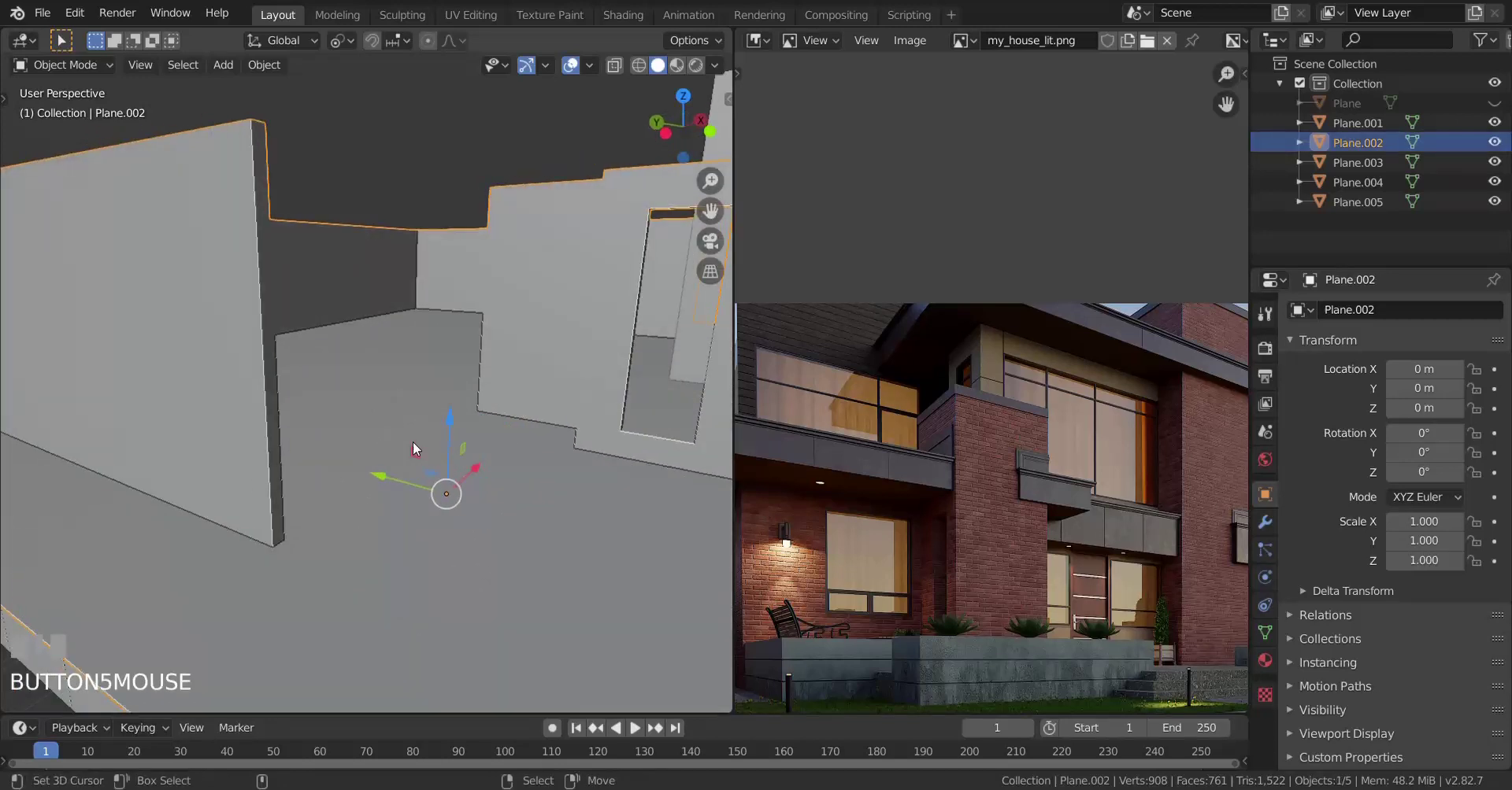
# Step: Extrude a new vertex from the wall corner along the floor edge
pyautogui.press('Tab')
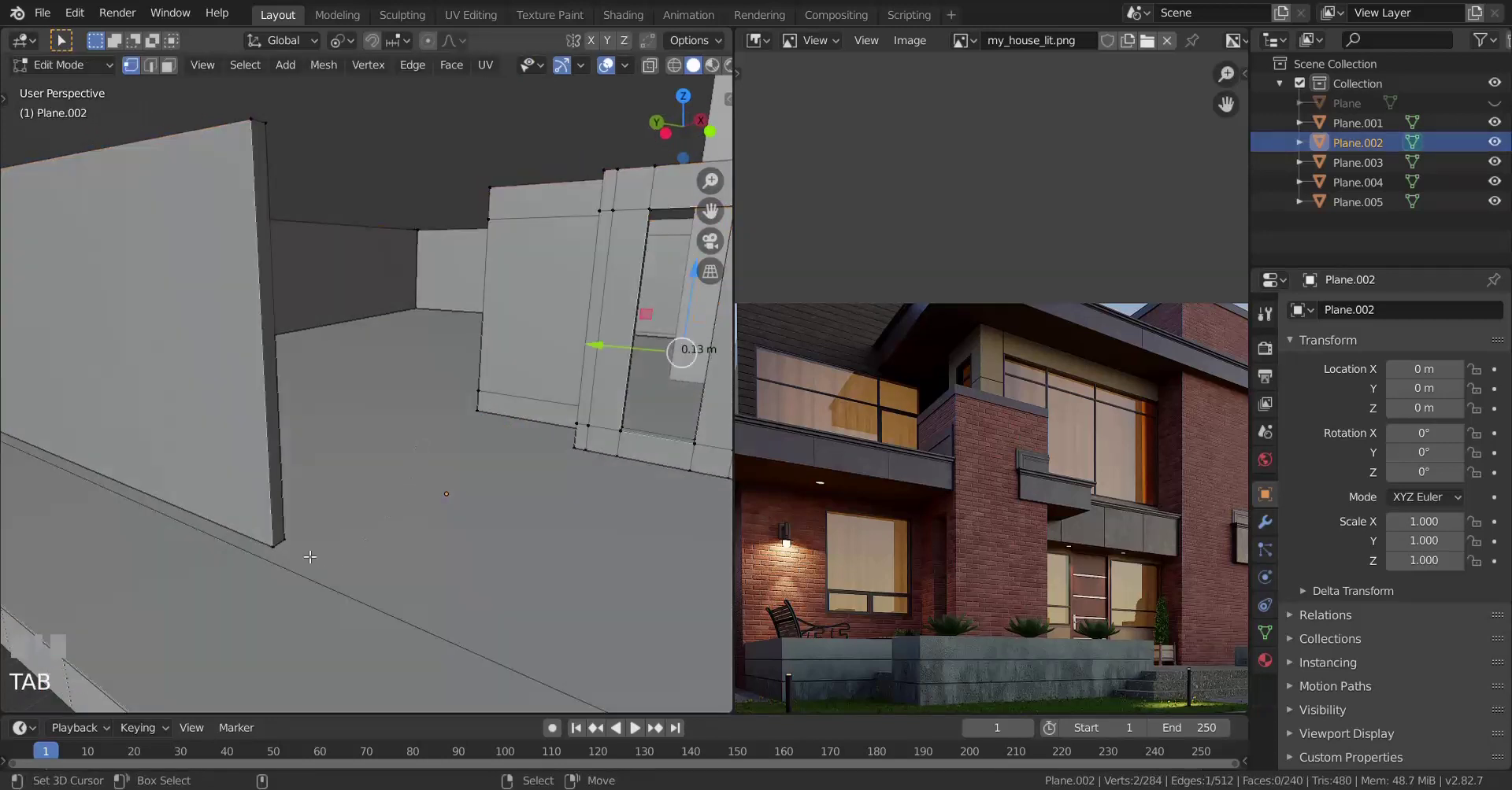
pyautogui.rightClick(288, 558)
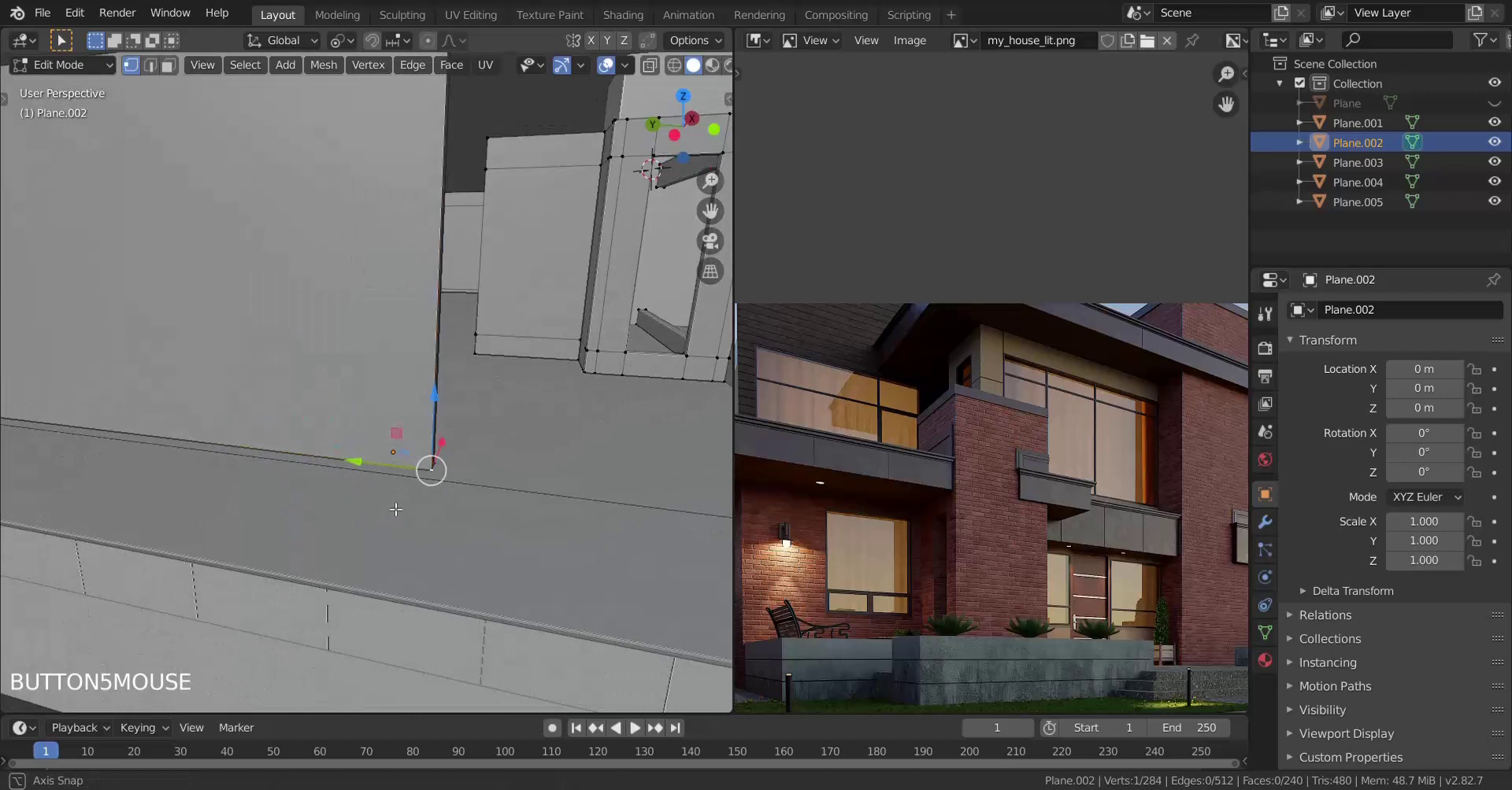
pyautogui.scroll(3)
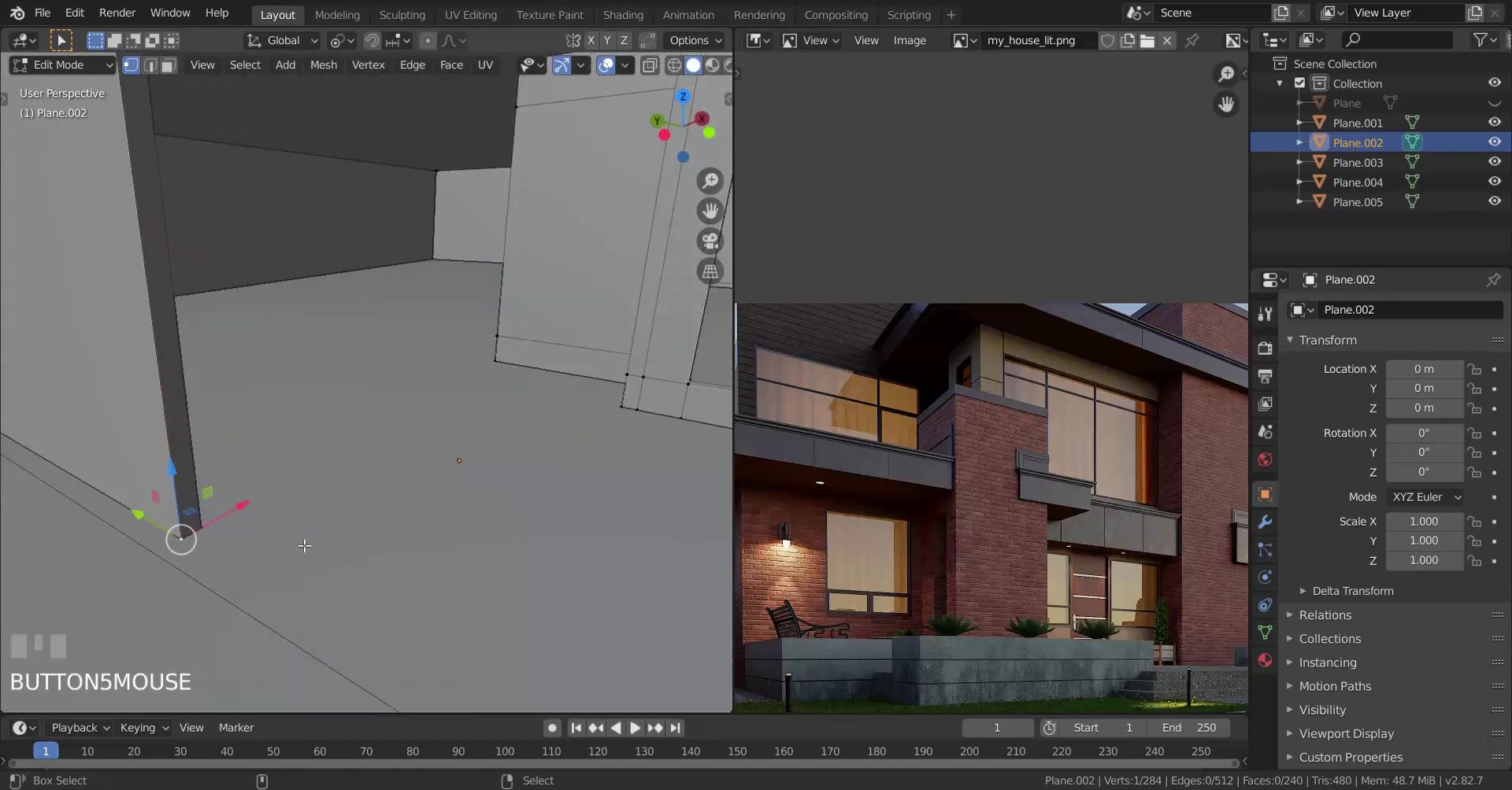
pyautogui.press('shift+d')
pyautogui.rightClick(384, 492)
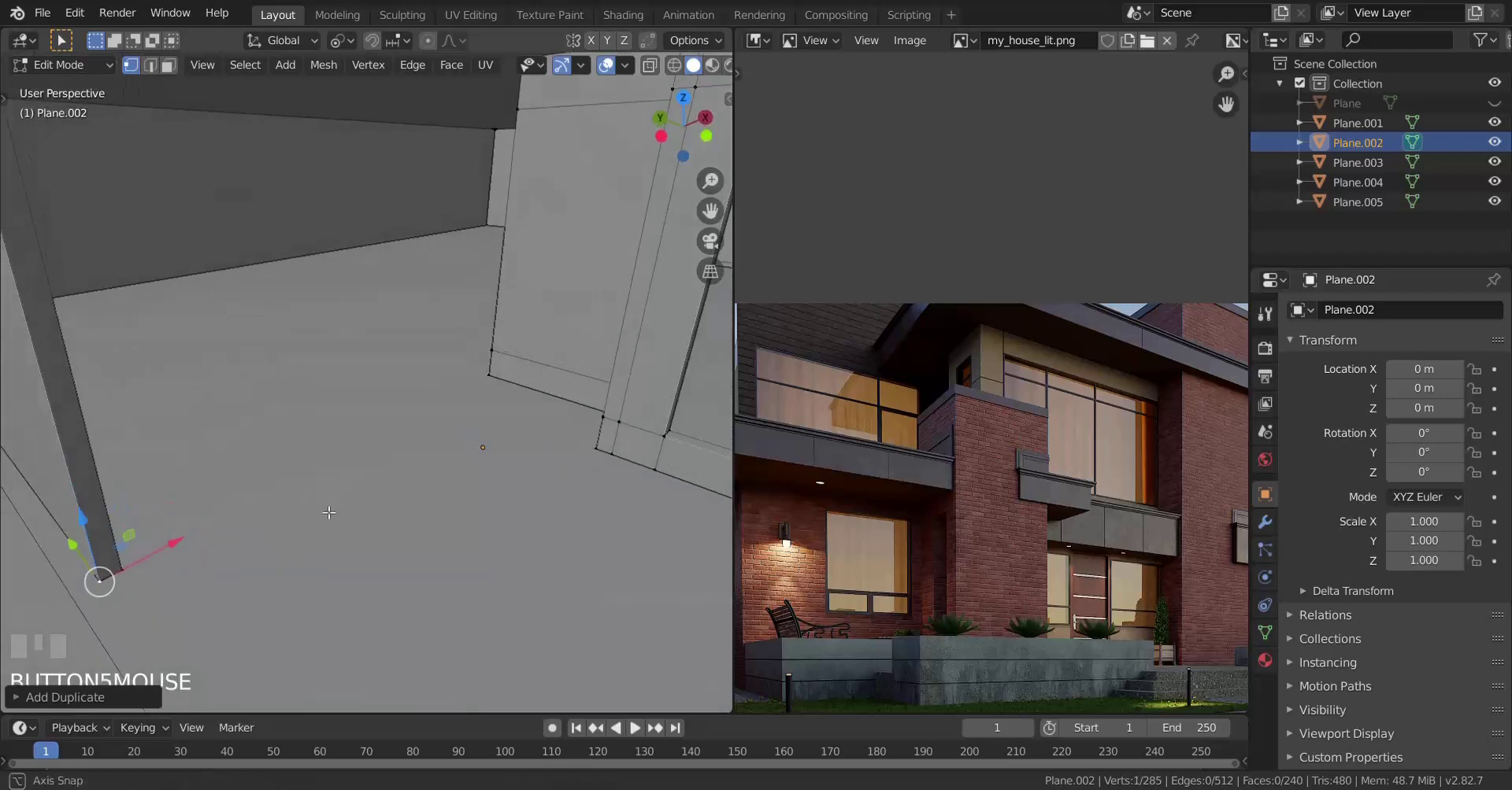
pyautogui.press('e')
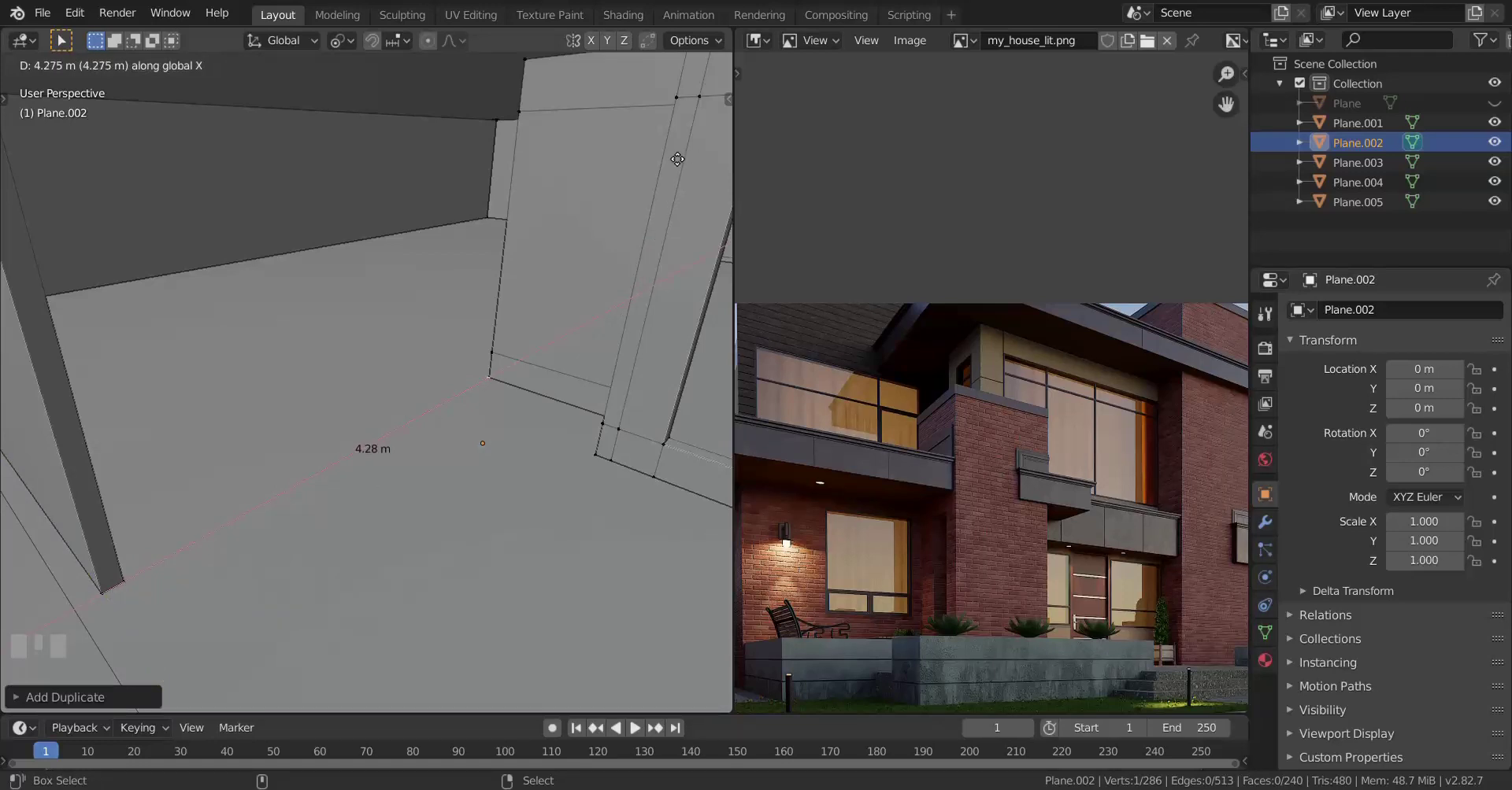
pyautogui.click(675, 154)
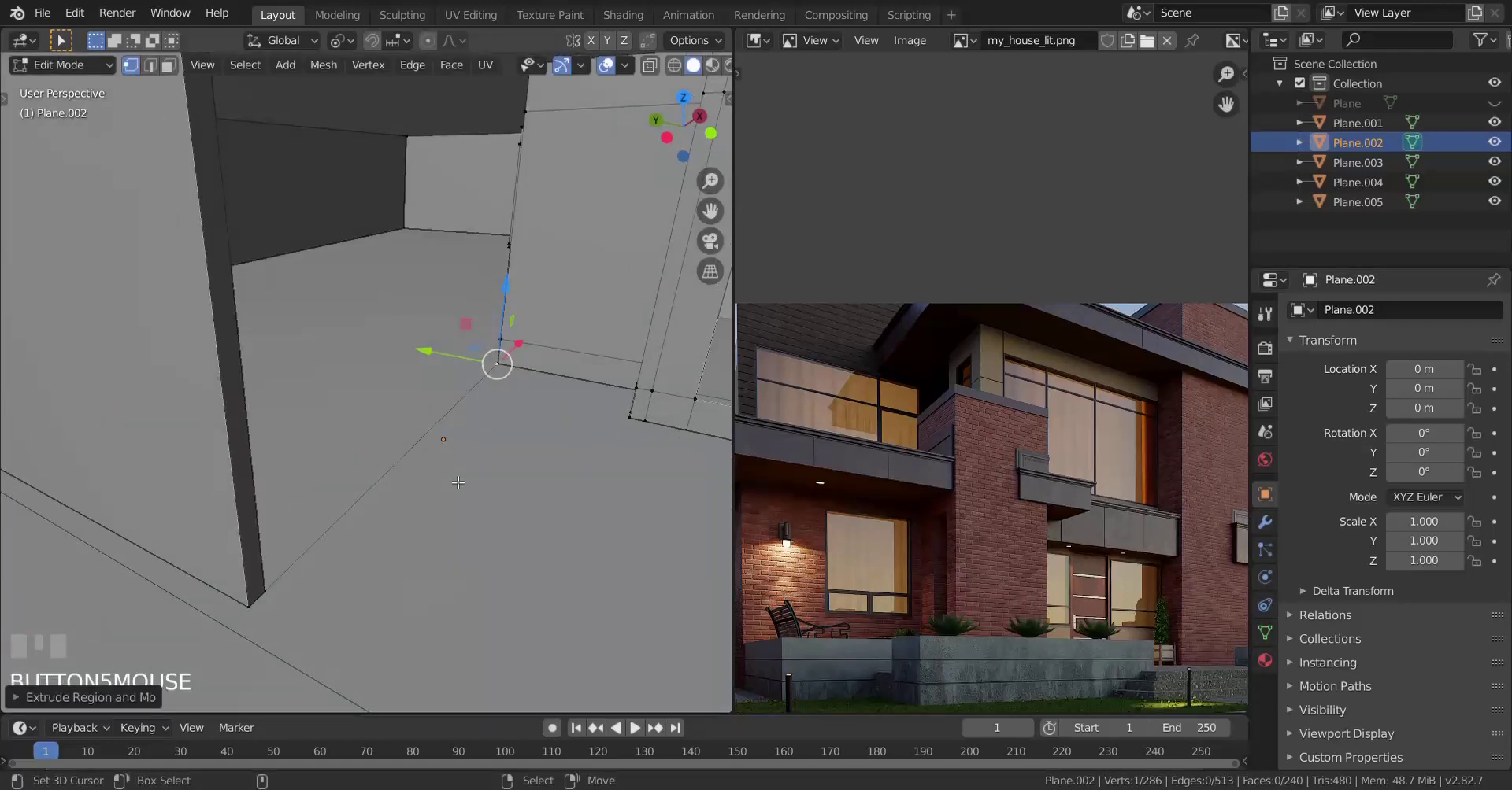
# Step: Select both floor-edge vertices and extrude the edge upward about 4.72 m into a wall
pyautogui.scroll(3)
pyautogui.scroll(3)
pyautogui.press('KP_Decimal')
pyautogui.scroll(-3)
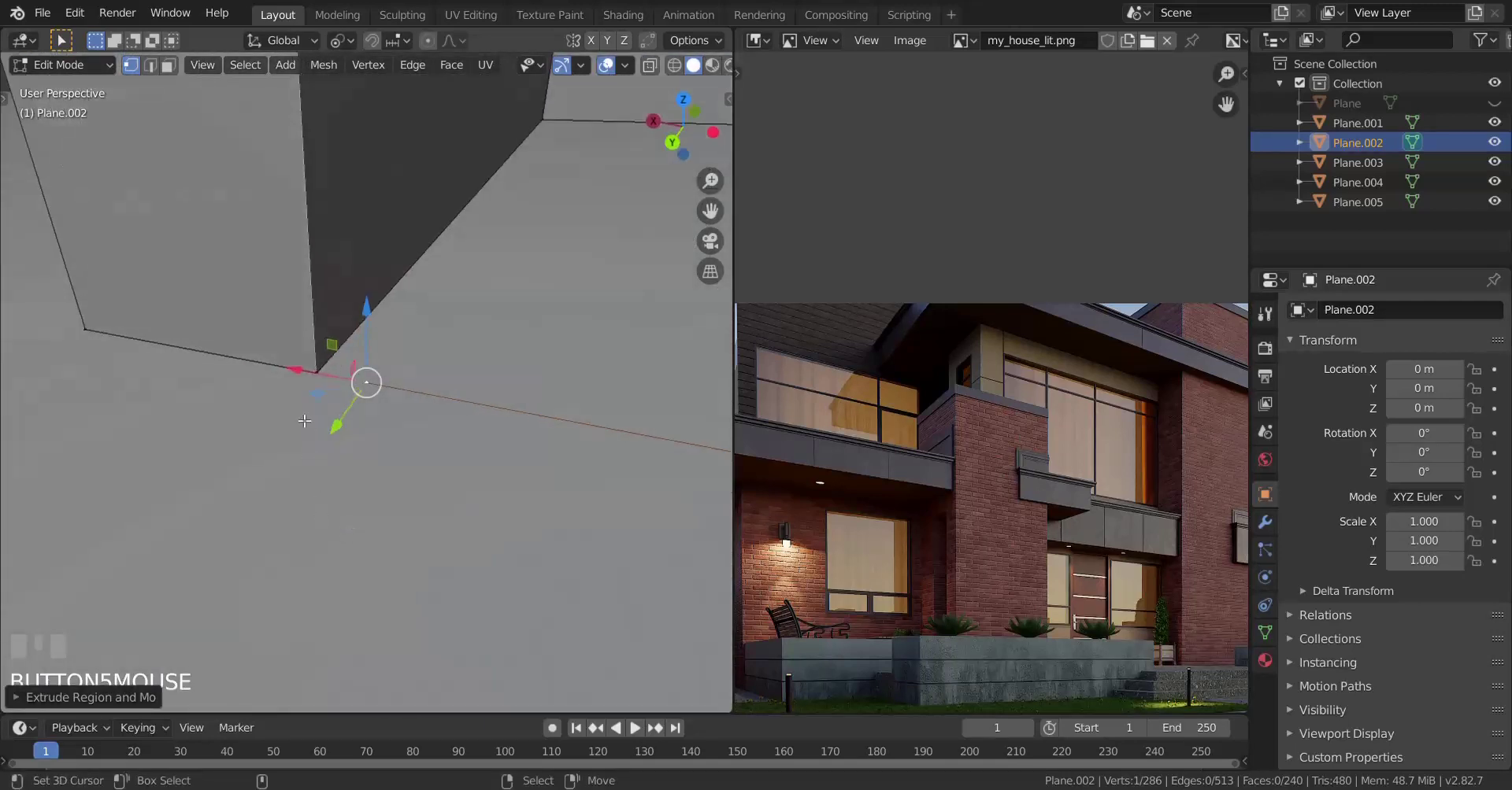
pyautogui.moveTo(285, 370); pyautogui.dragTo(367, 413)
pyautogui.scroll(-3)
pyautogui.scroll(-3)
pyautogui.scroll(-3)
pyautogui.scroll(3)
pyautogui.rightClick(367, 413)
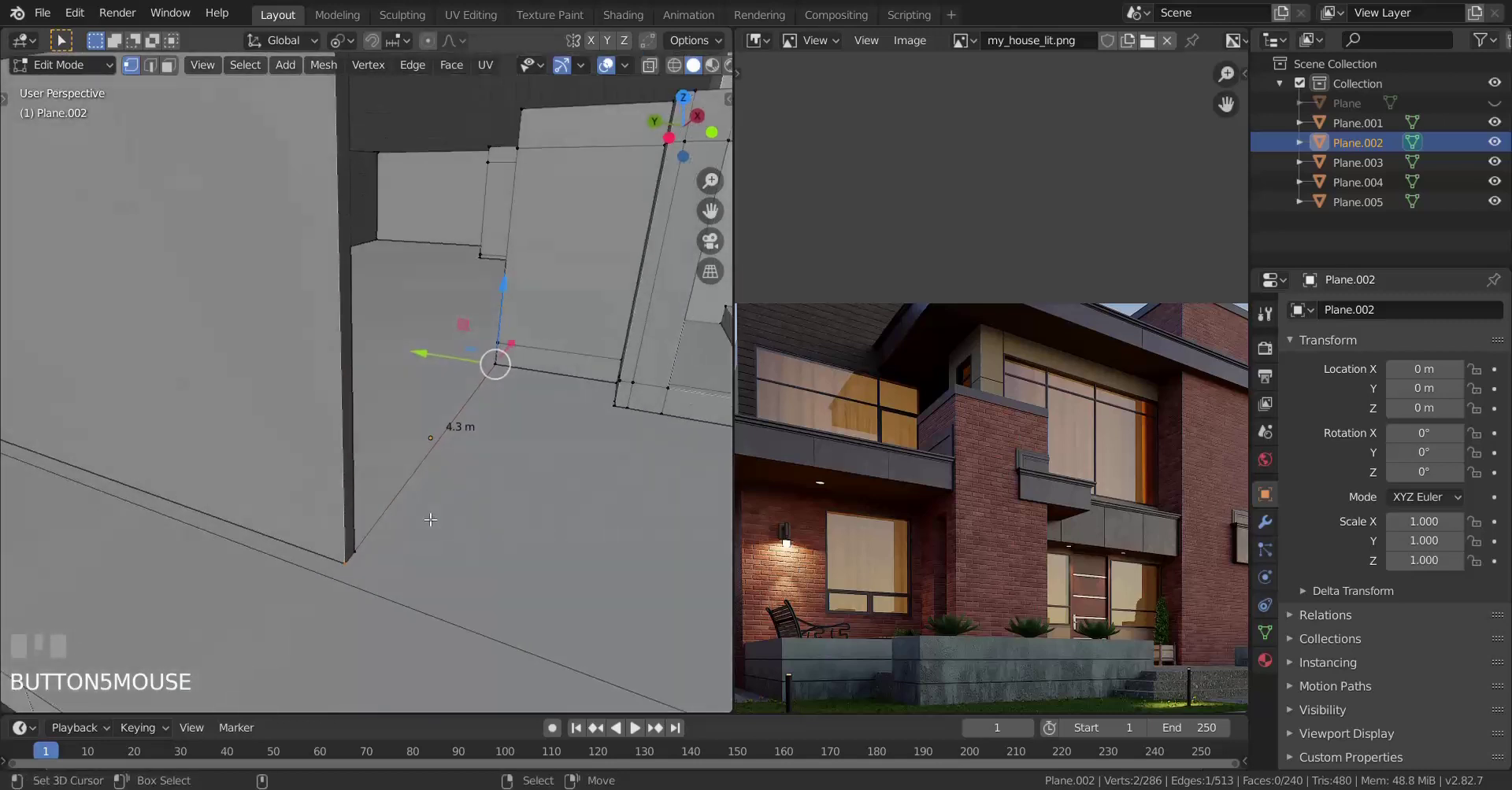
pyautogui.scroll(-3)
pyautogui.press('e')
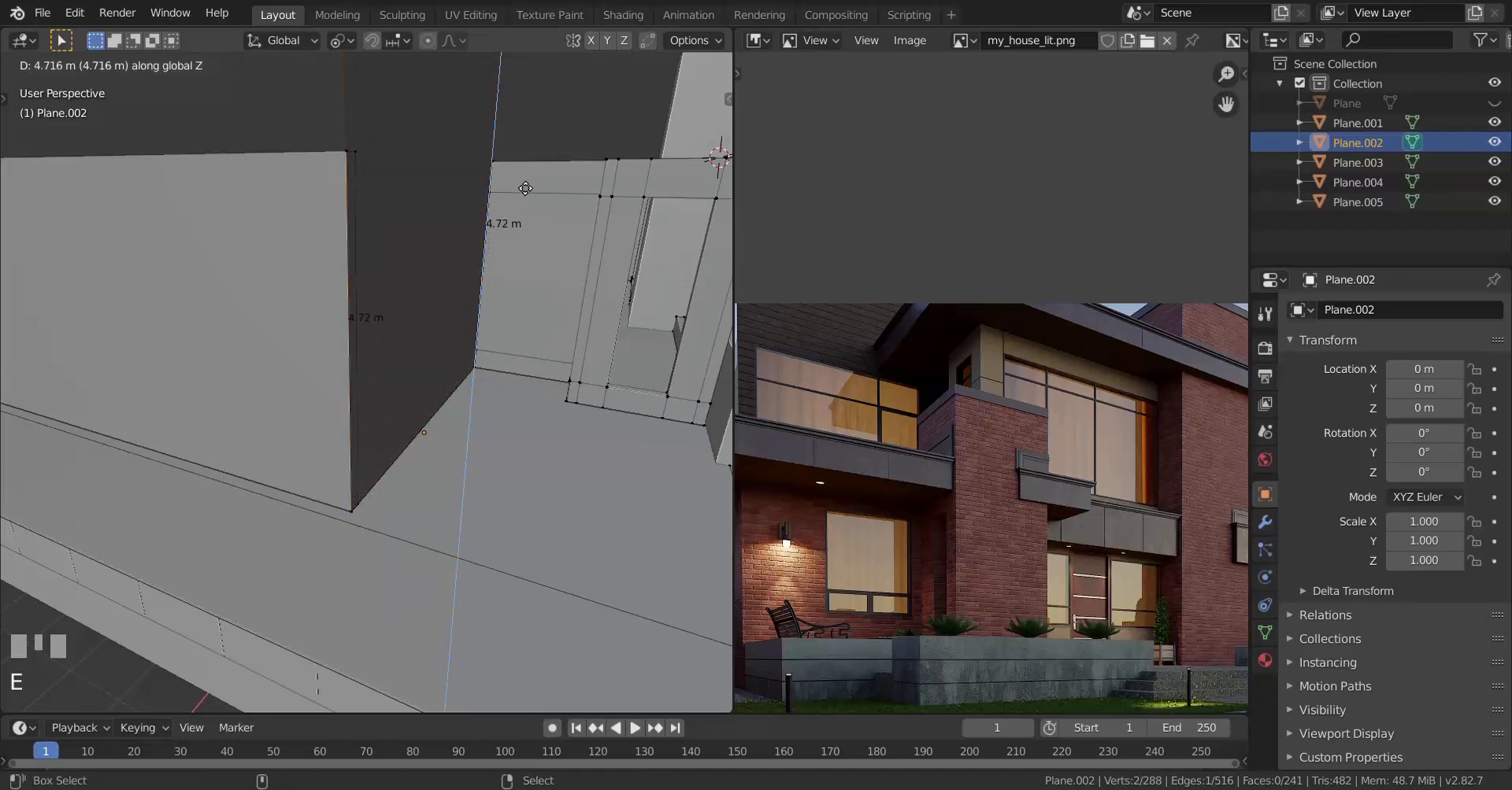
pyautogui.click(524, 187)
# Step: Leave Edit Mode and orbit to look along the new tall wall
pyautogui.scroll(-3)
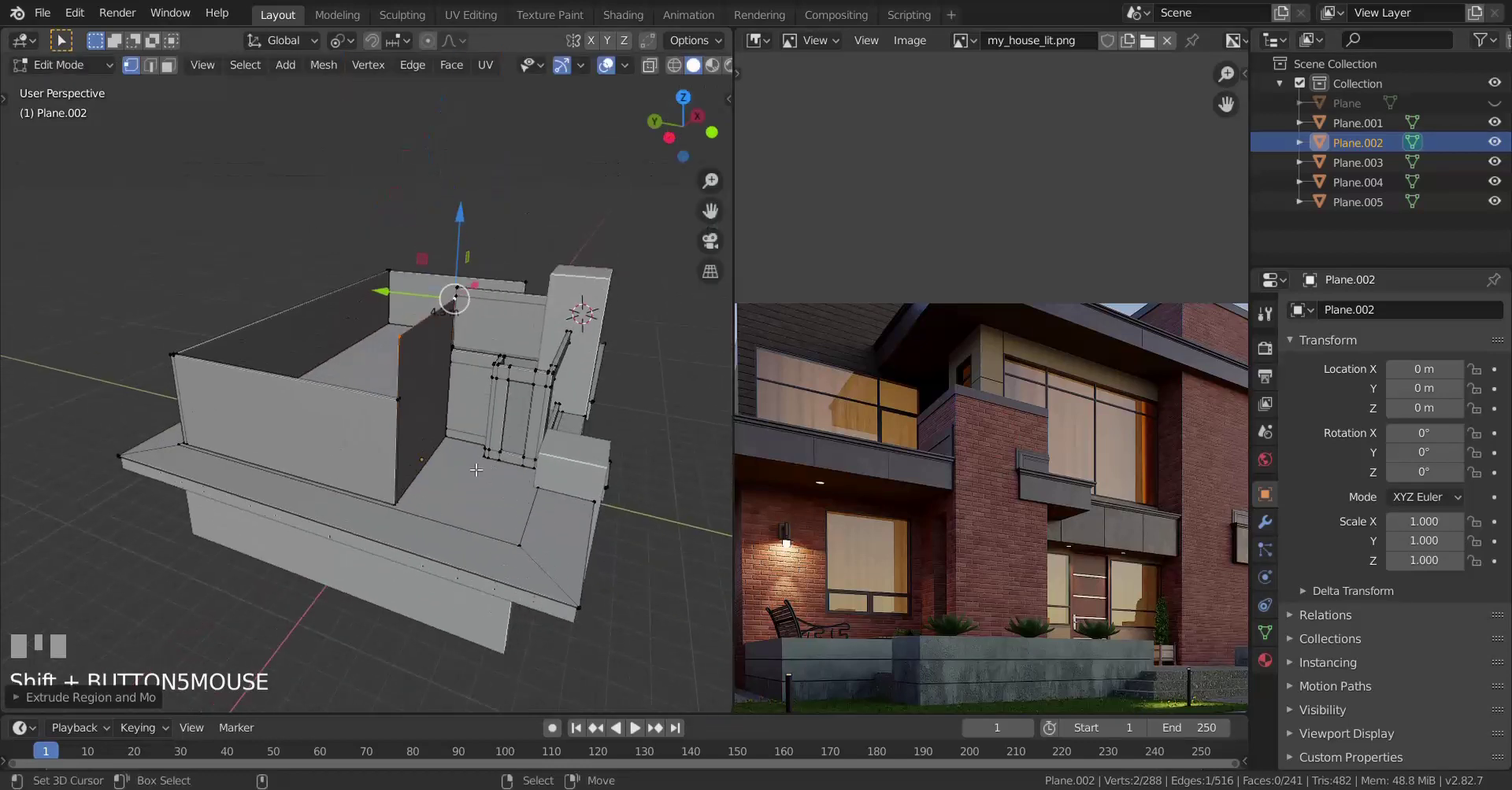
pyautogui.scroll(3)
pyautogui.press('Tab')
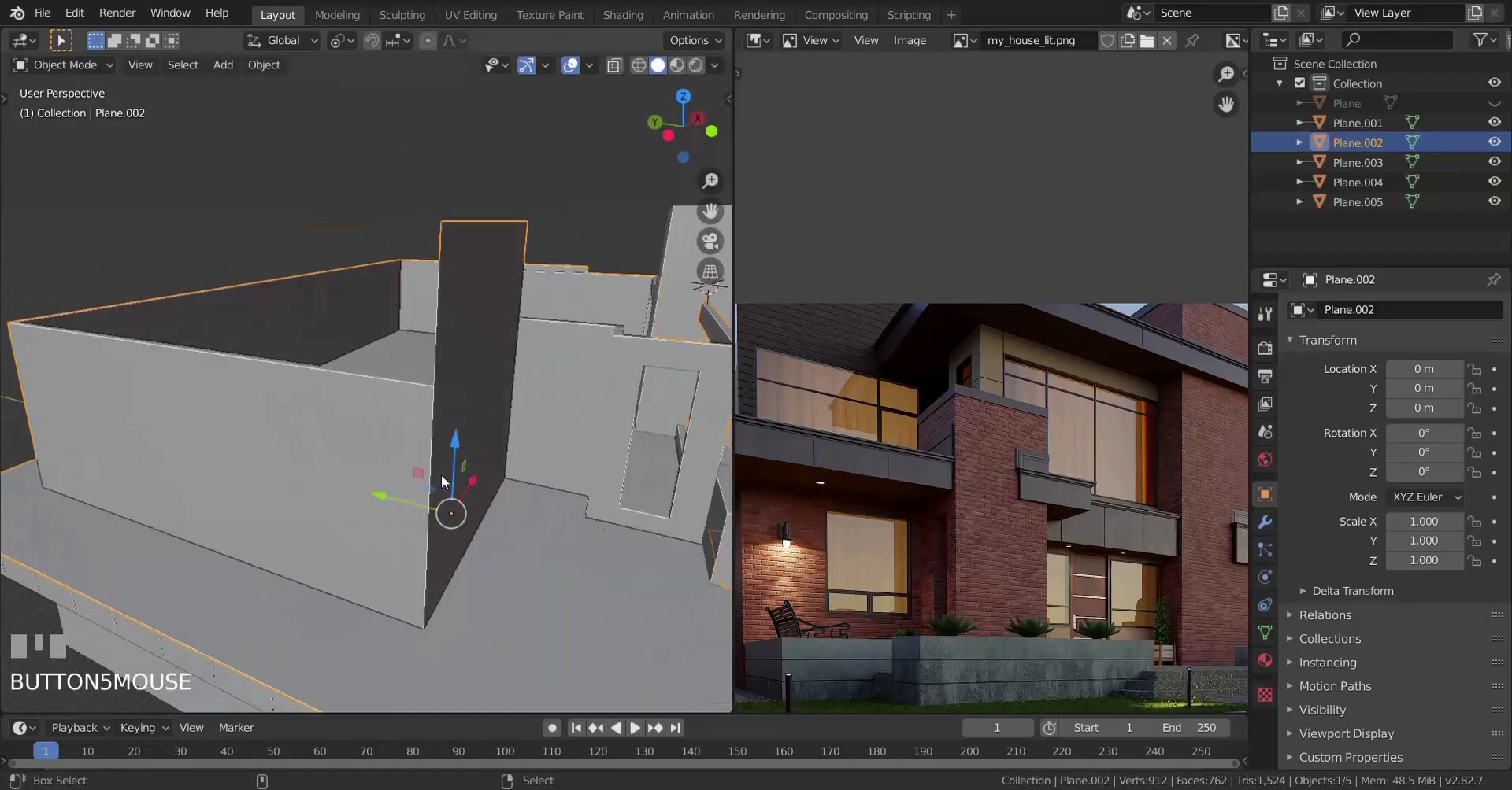
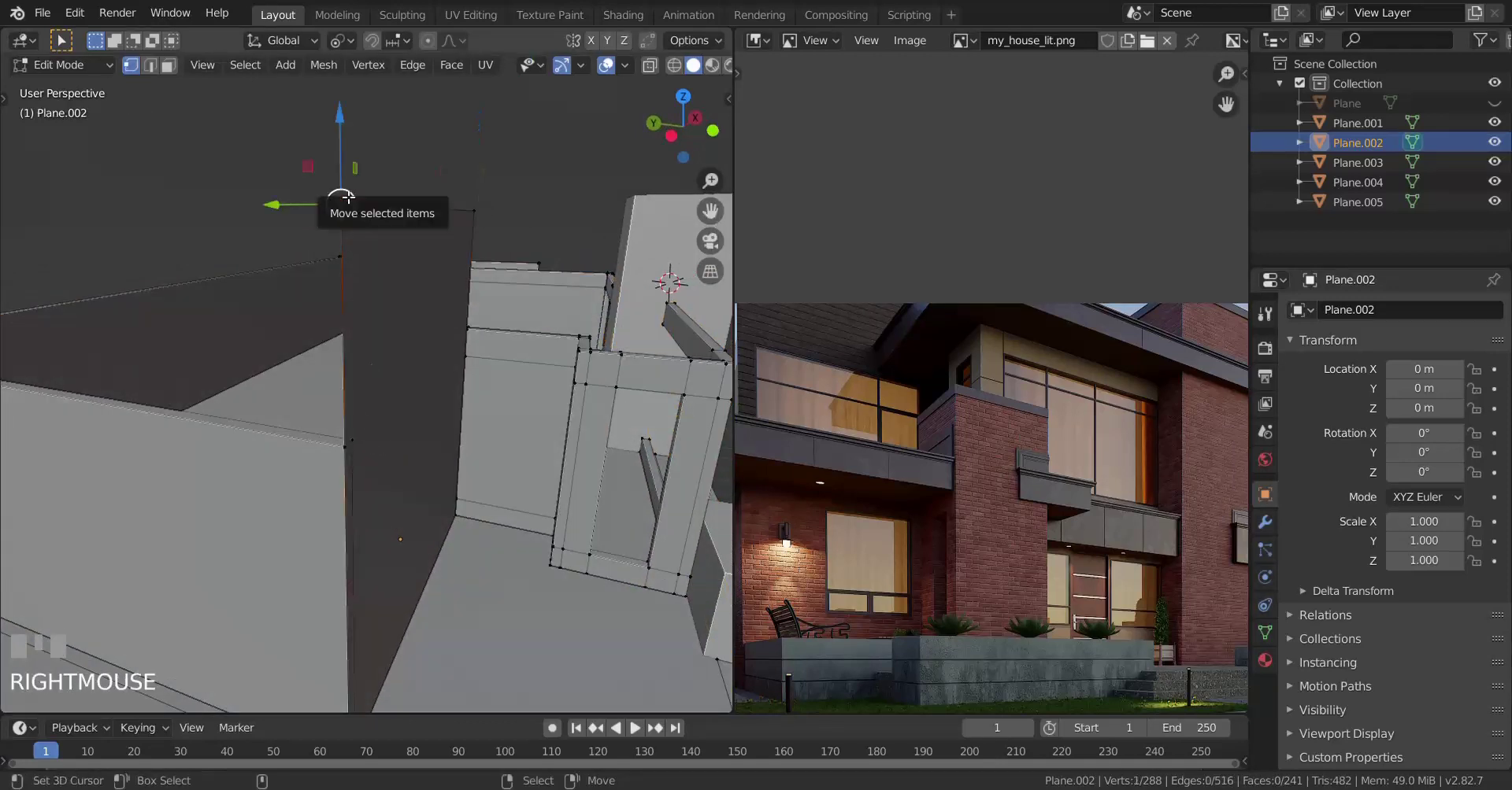
pyautogui.scroll(3)
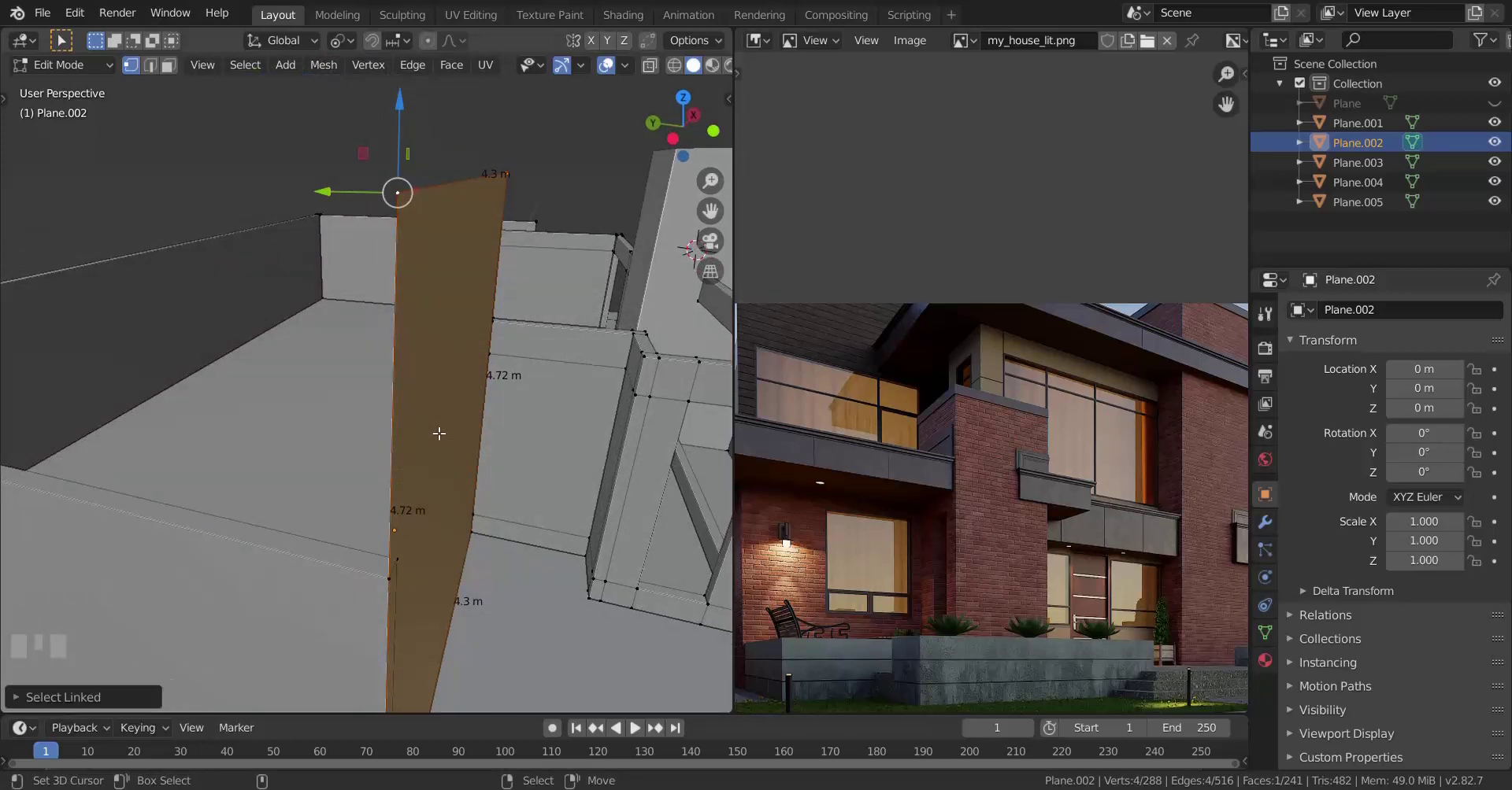
pyautogui.scroll(-3)
pyautogui.scroll(3)
pyautogui.scroll(3)
pyautogui.moveTo(434, 334); pyautogui.dragTo(509, 402)
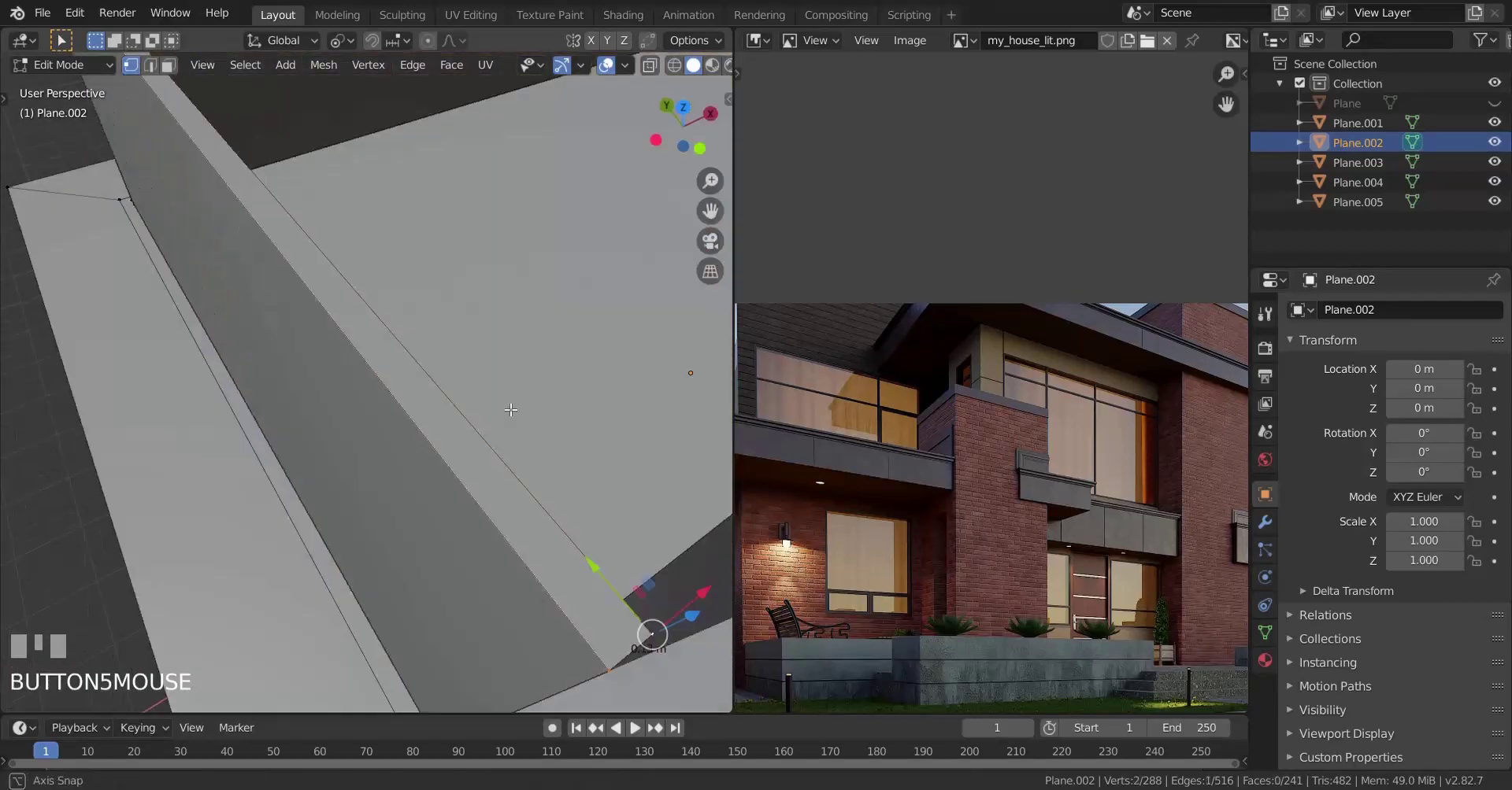
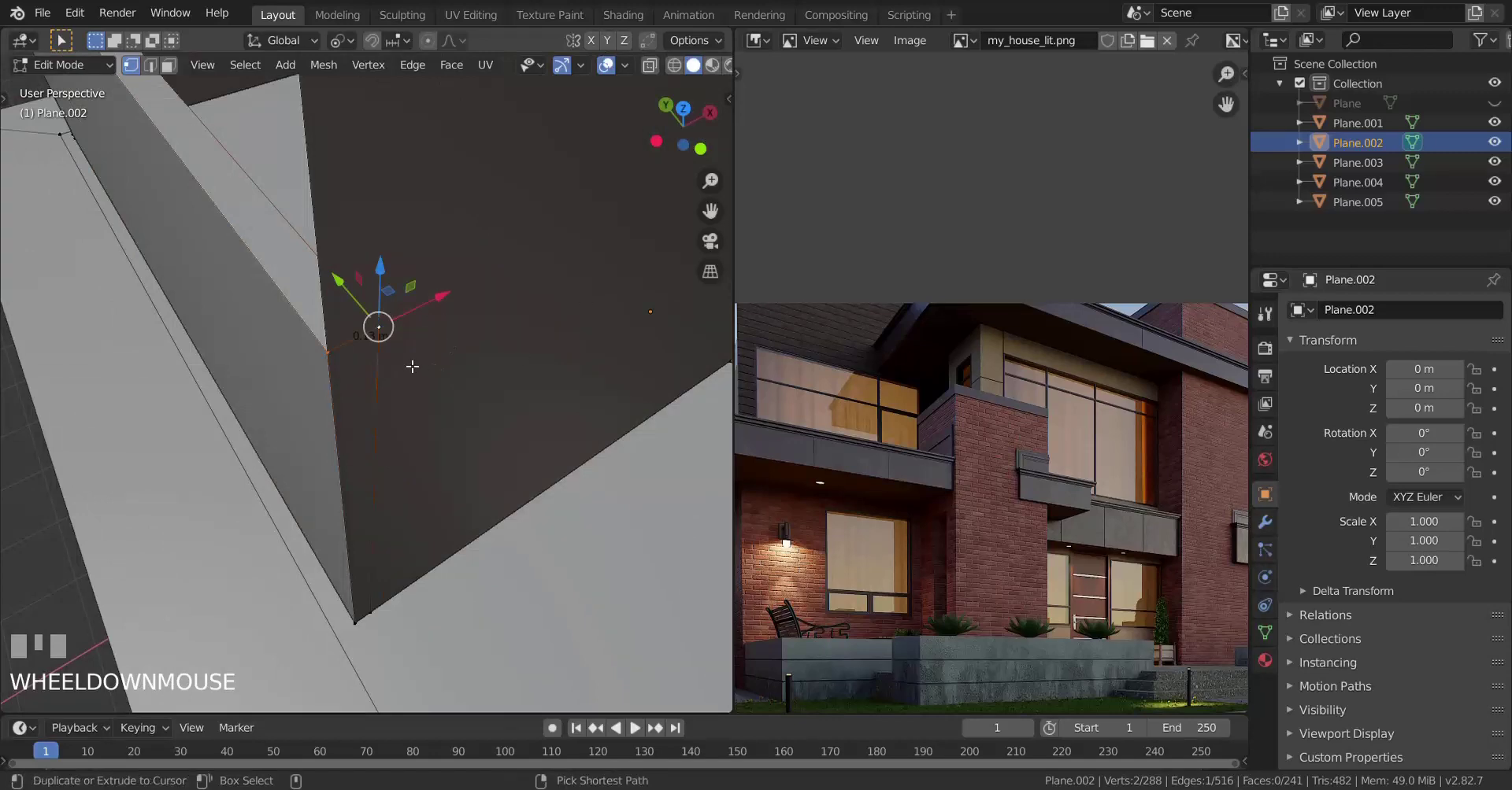
pyautogui.scroll(-3)
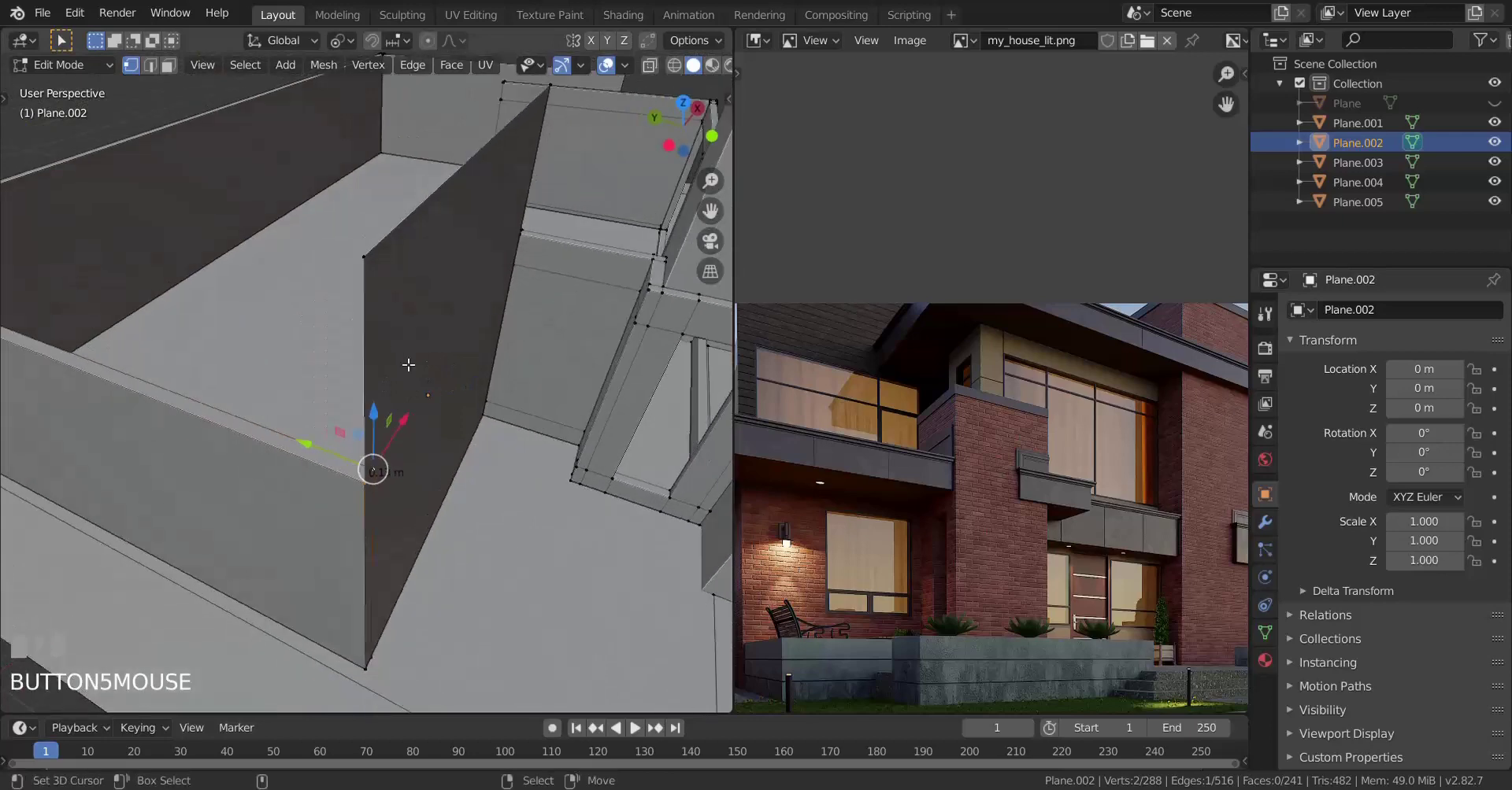
# Step: Extrude the tall wall face about 0.07 m along Y for thickness and return to Object Mode
pyautogui.press('Tab')
pyautogui.rightClick(427, 334)
pyautogui.press('Tab')
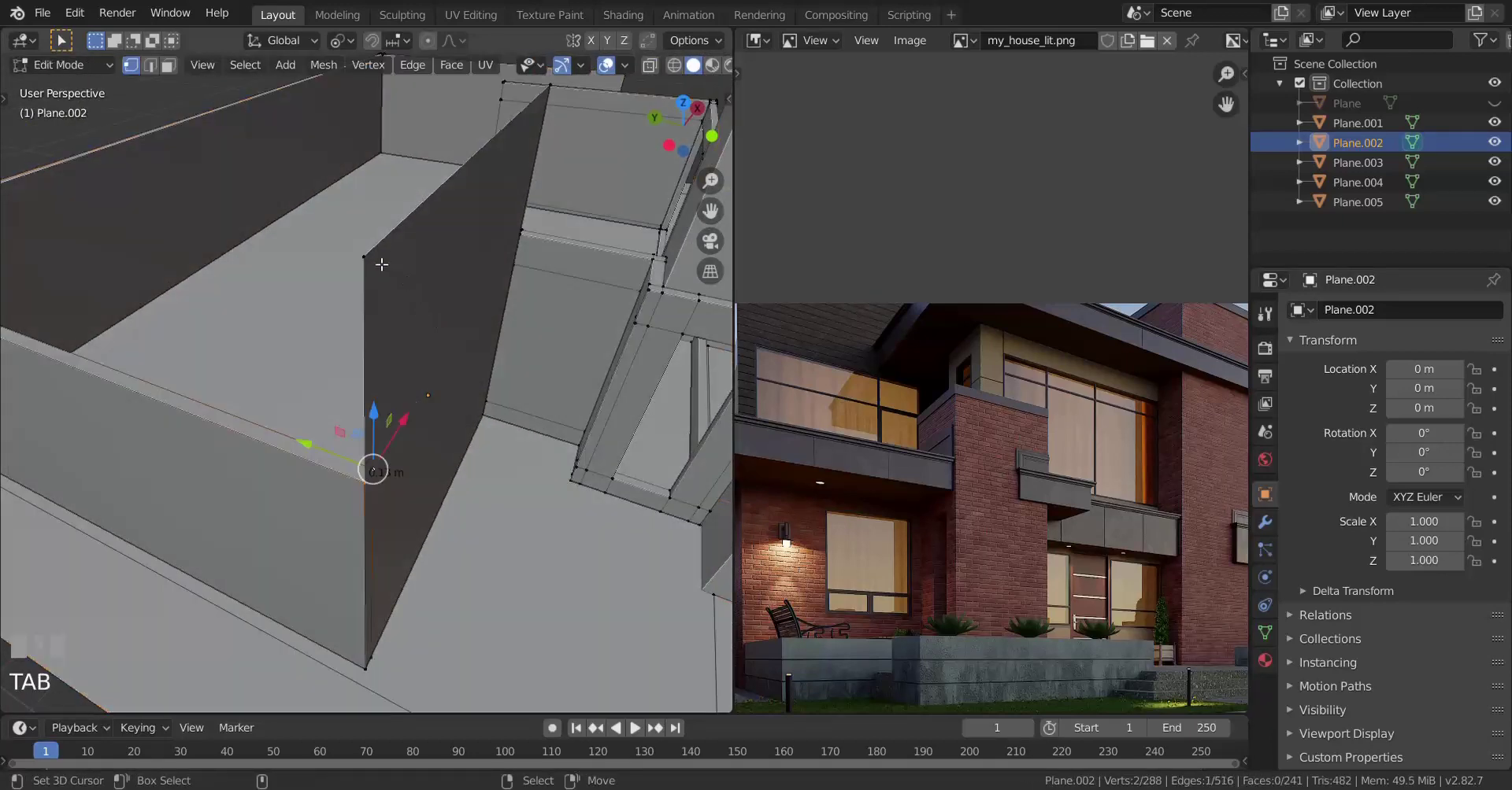
pyautogui.rightClick(379, 257)
pyautogui.press('l')
pyautogui.press('e')
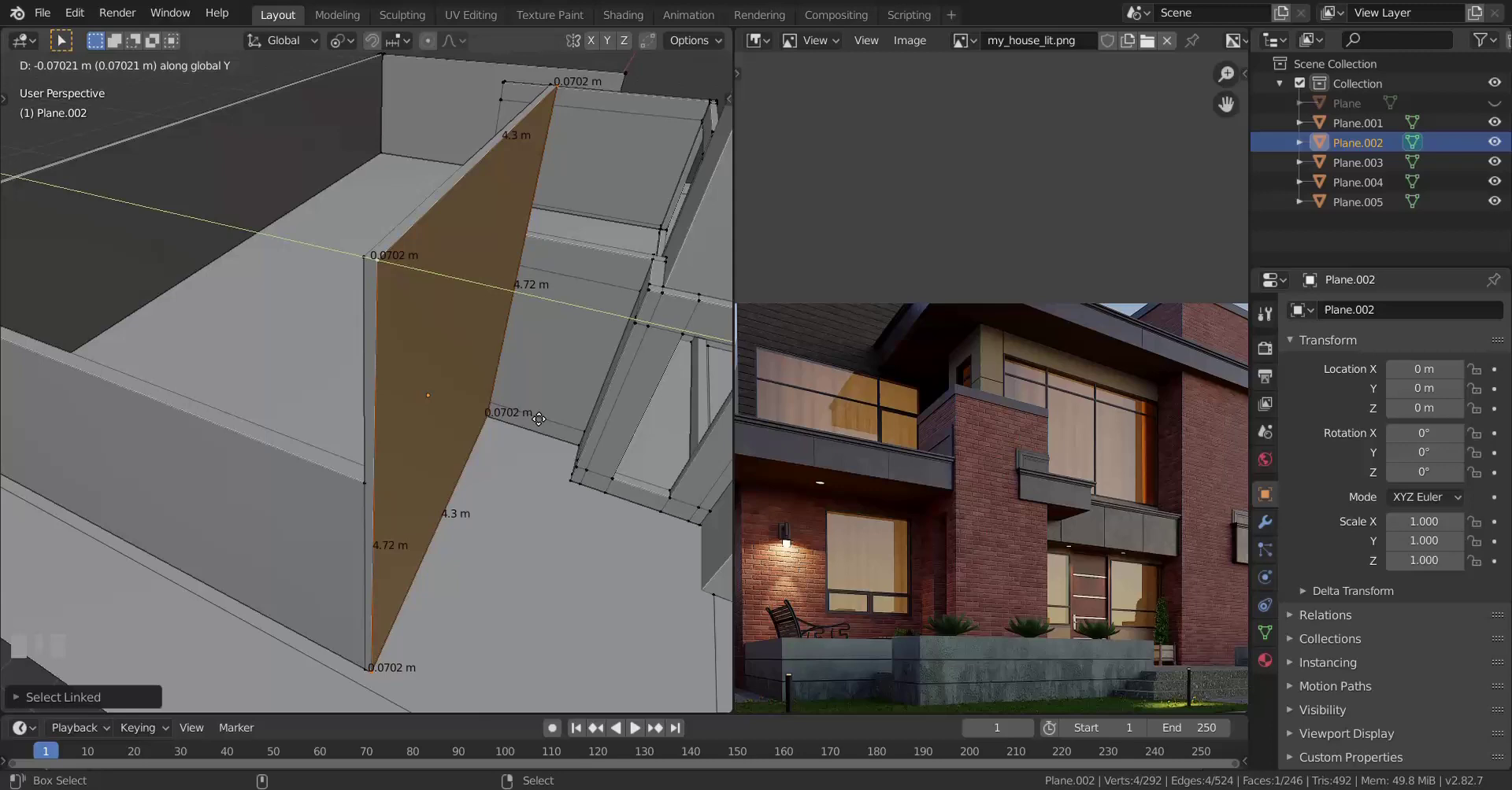
pyautogui.click(537, 398)
pyautogui.scroll(-3)
pyautogui.press('Tab')
# Step: Duplicate the selected wall panel in Edit Mode and drop the copy about 11 m along X
pyautogui.scroll(3)
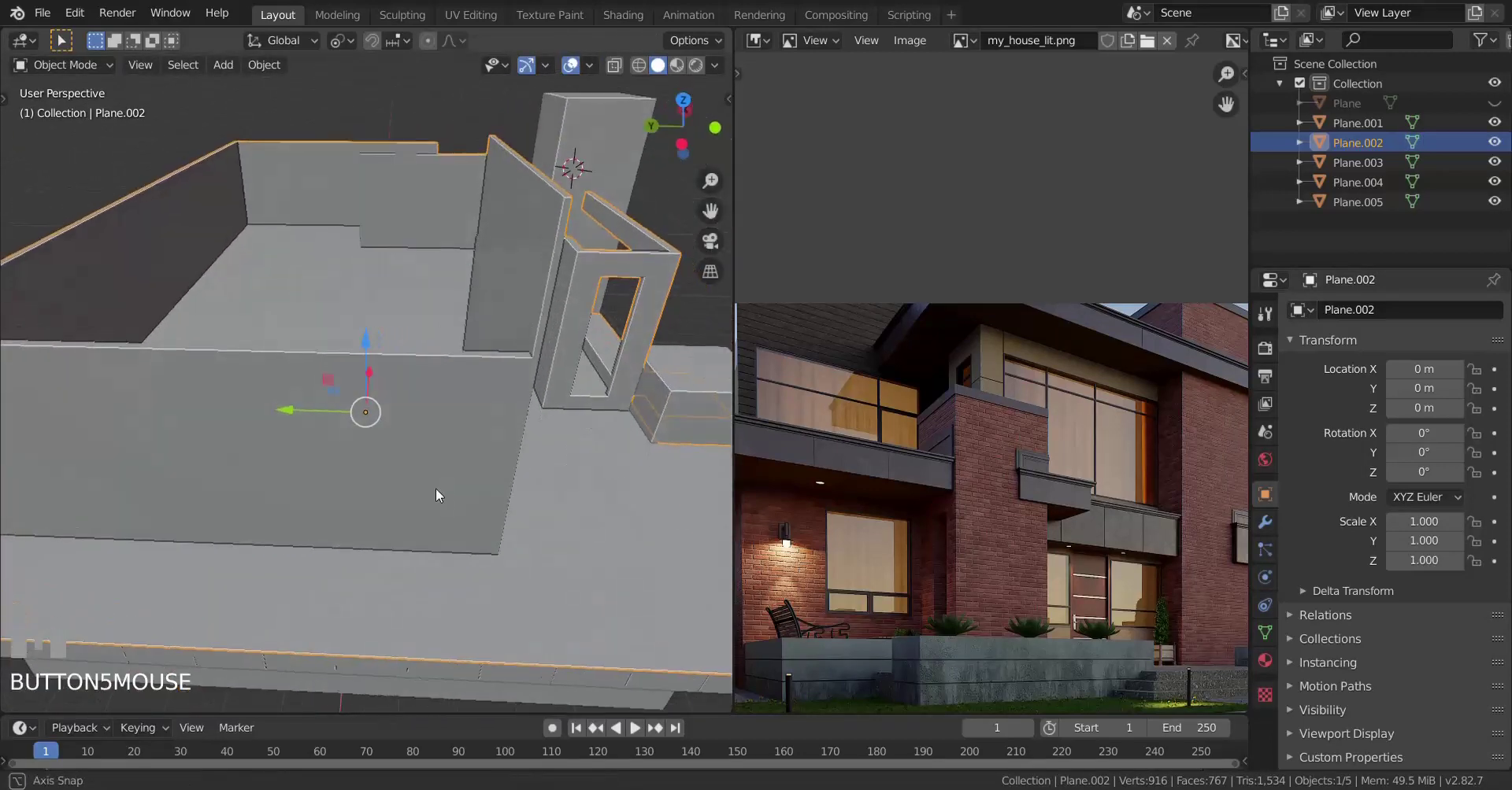
pyautogui.scroll(-3)
pyautogui.press('Tab')
pyautogui.rightClick(263, 273)
pyautogui.press('l')
pyautogui.press('shift+d')
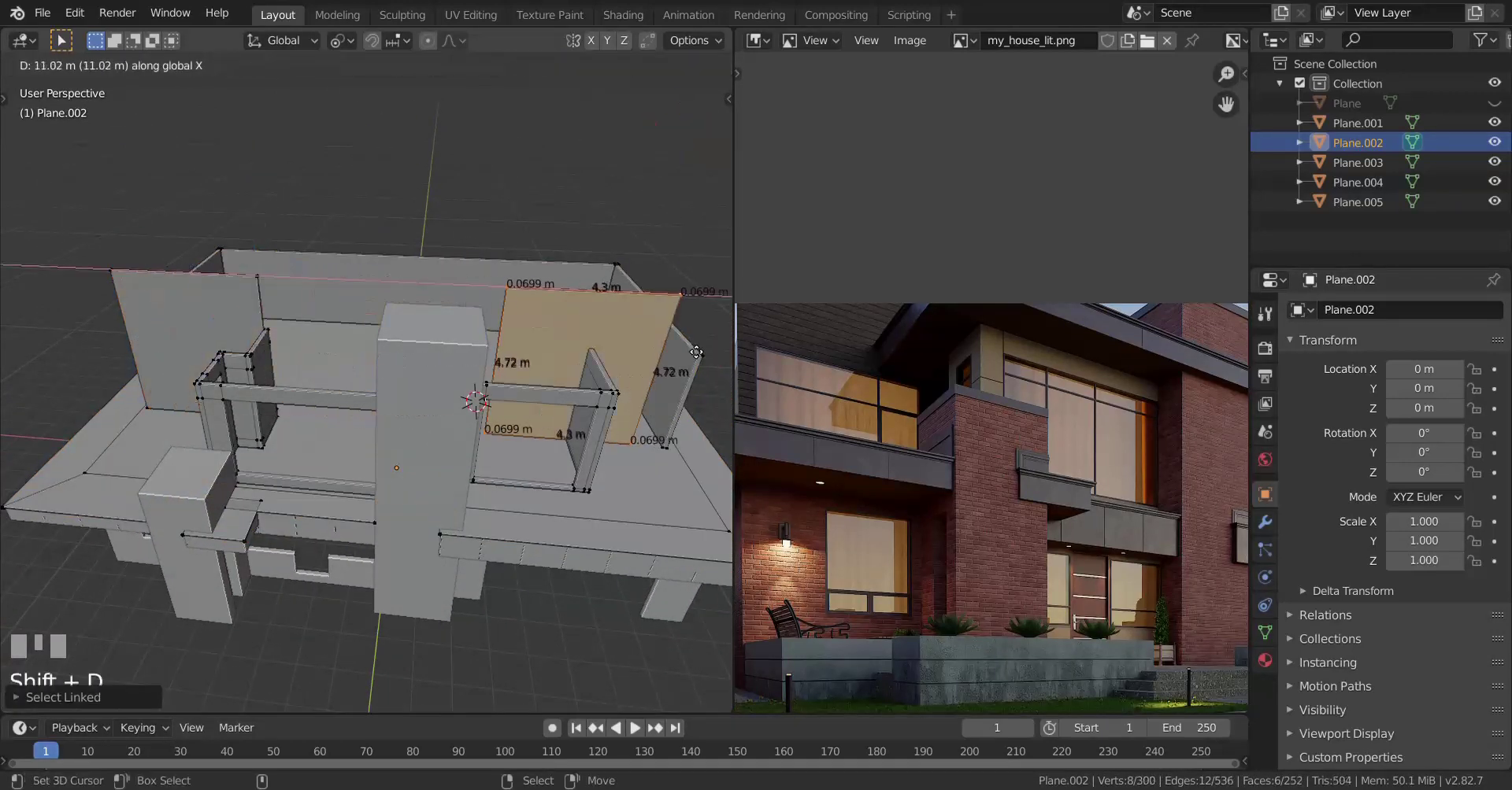
pyautogui.click(692, 335)
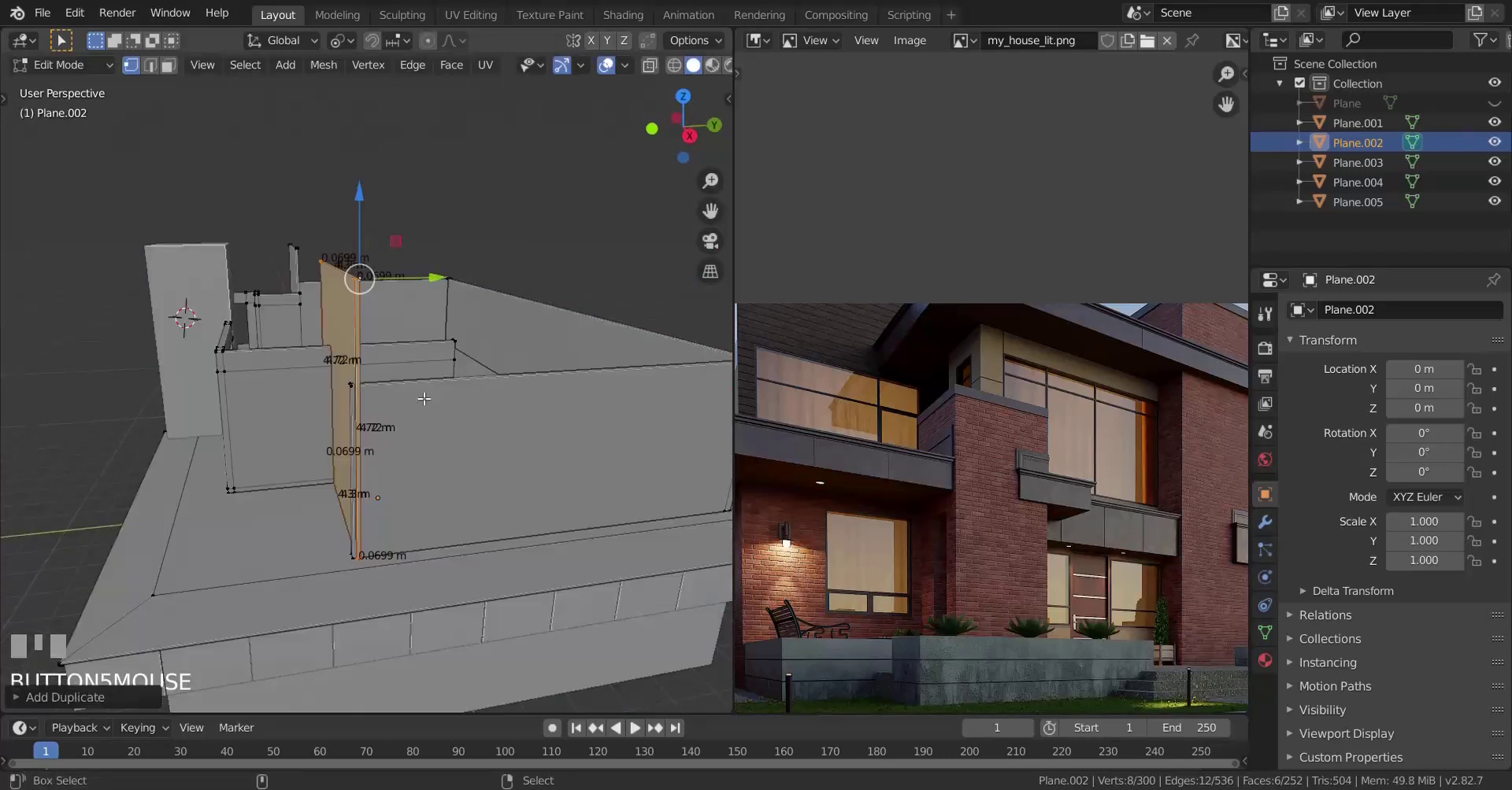
# Step: Reposition the copied panel at the other corner, then begin nudging it about 0.14 m along Y
pyautogui.scroll(3)
pyautogui.press('g')
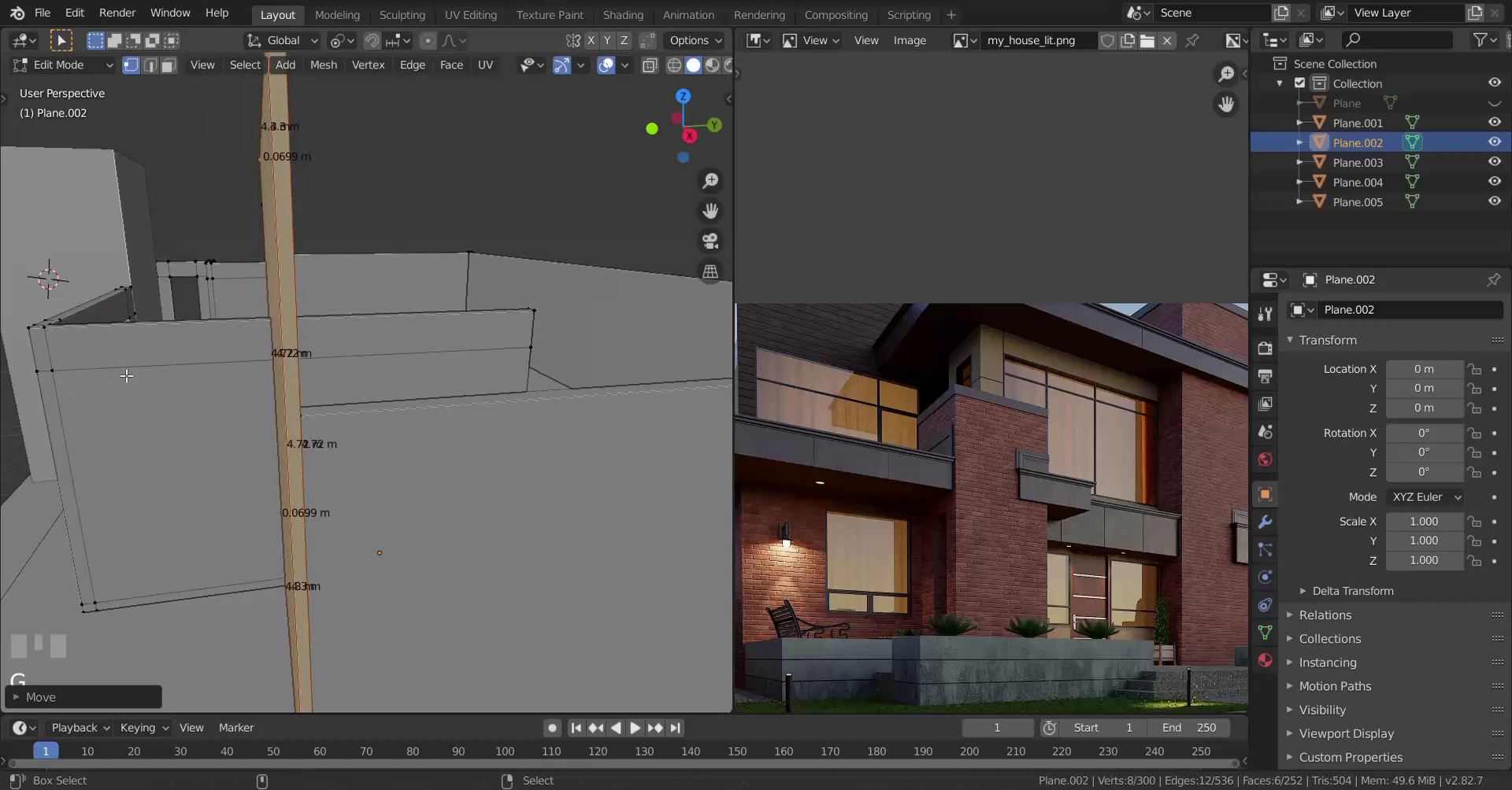
pyautogui.click(126, 370)
pyautogui.press('KP_Decimal')
pyautogui.scroll(3)
pyautogui.scroll(3)
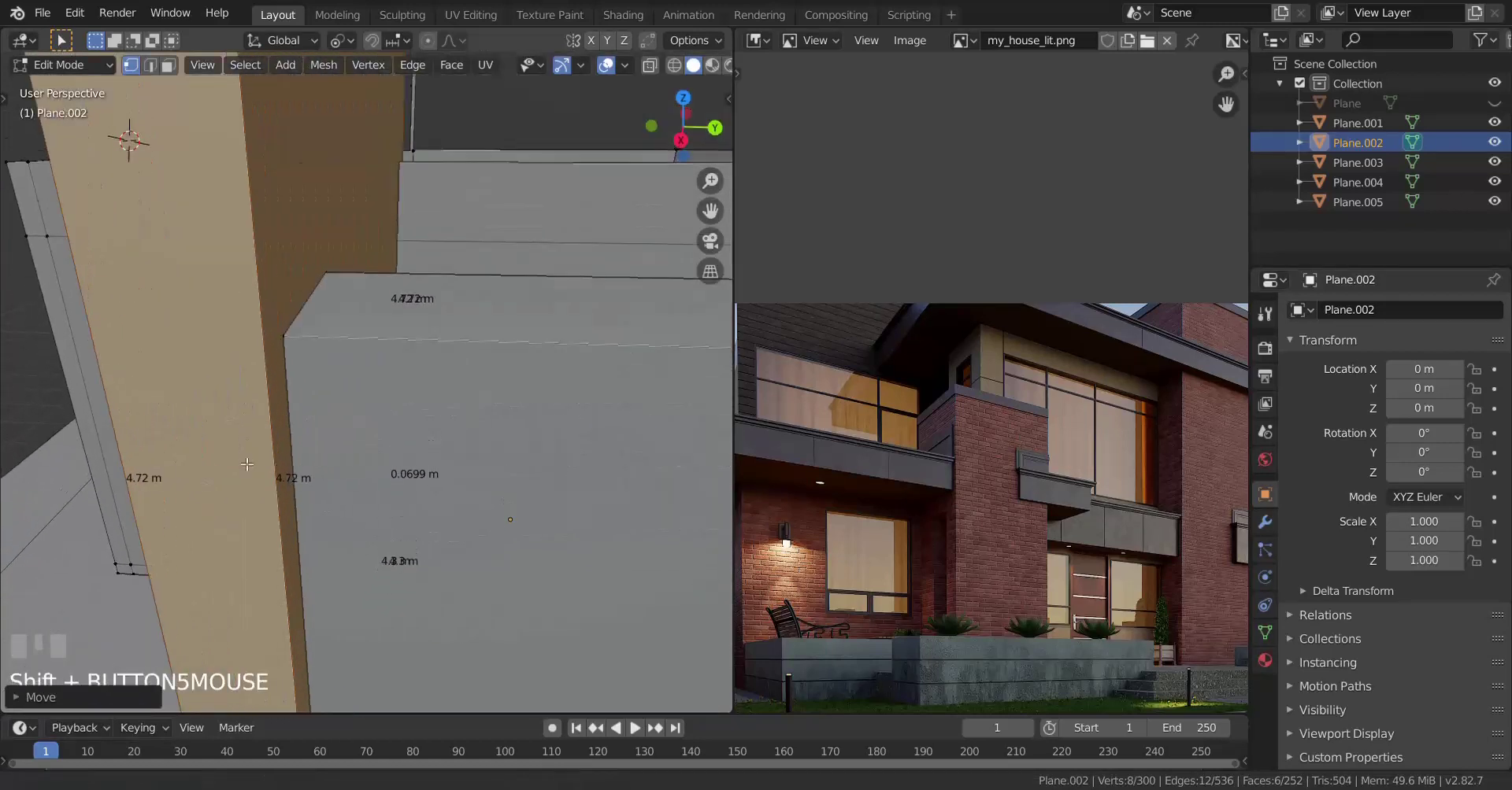
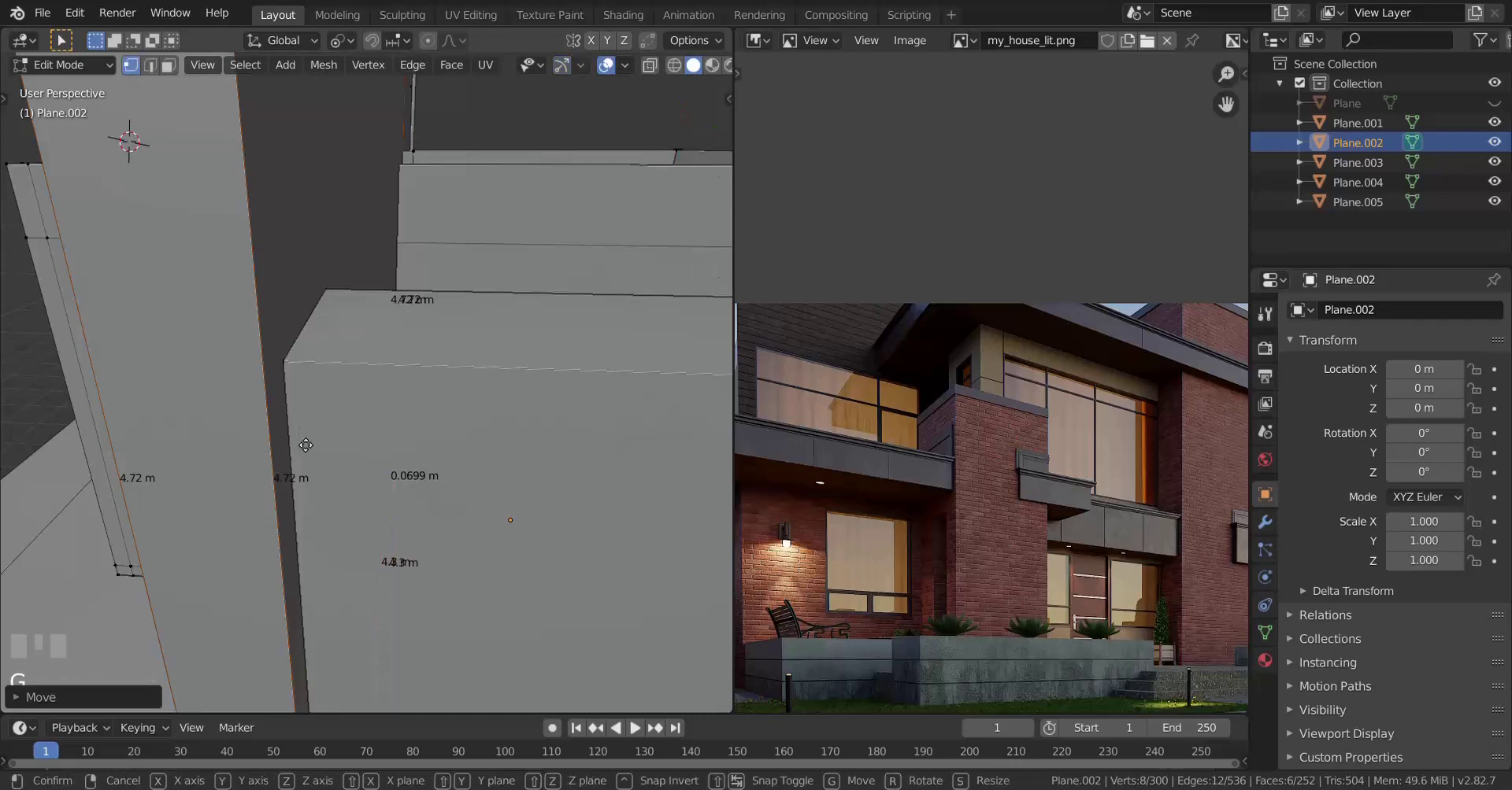
pyautogui.rightClick(387, 432)
pyautogui.scroll(-3)
pyautogui.scroll(3)
pyautogui.press('ctrl+z')
pyautogui.scroll(3)
pyautogui.press('g')
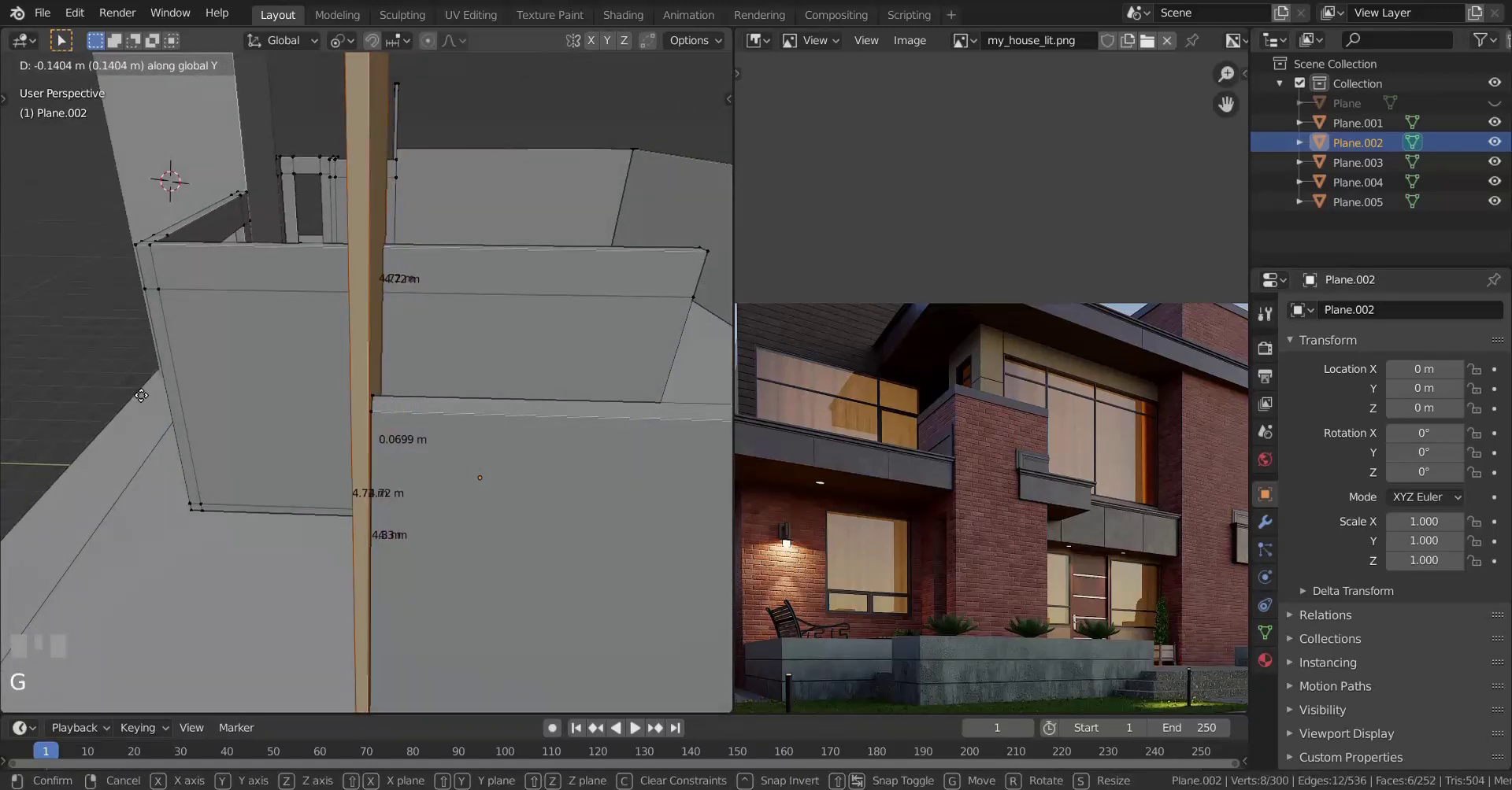
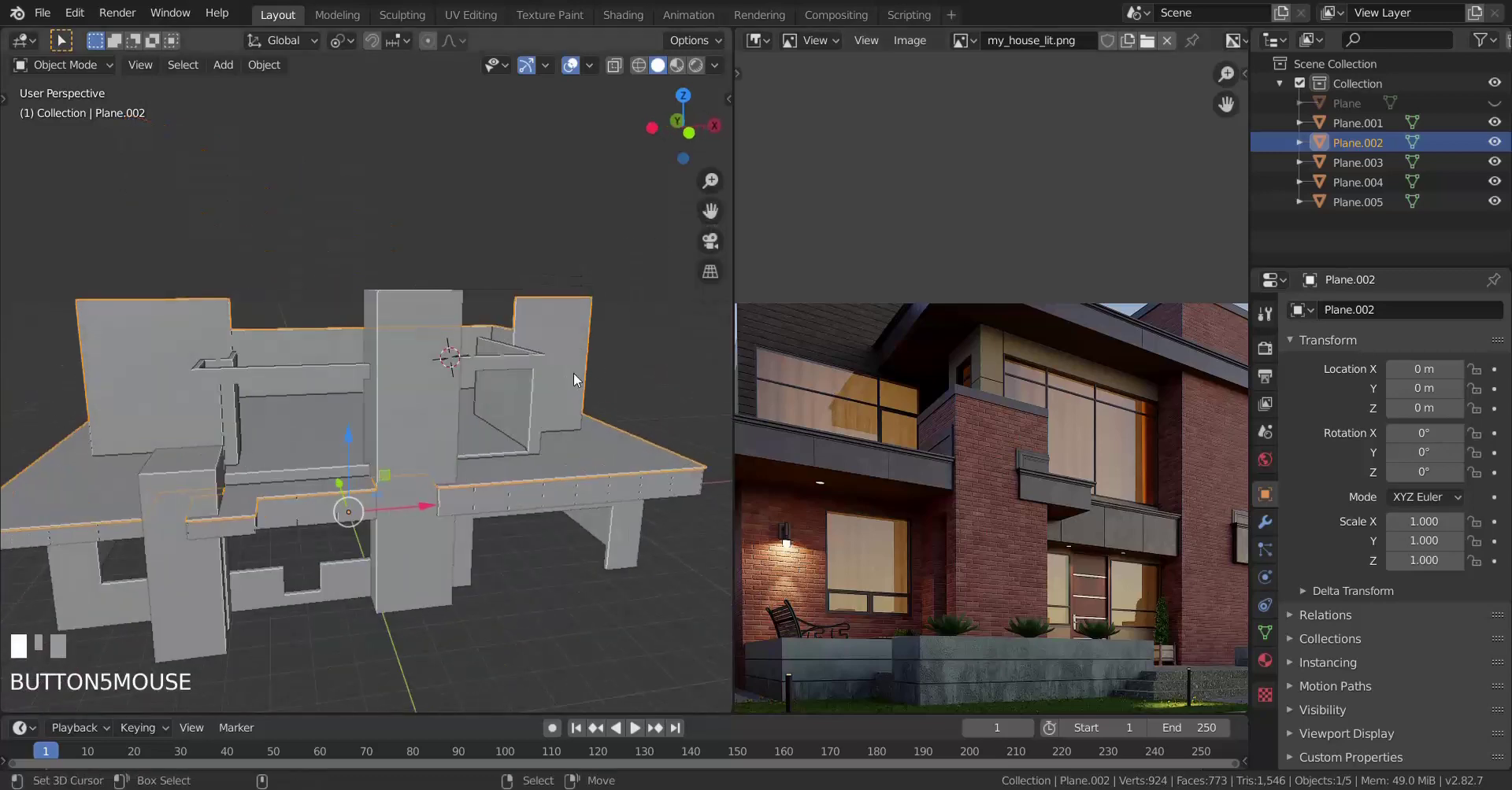
# Step: Return to Edit Mode on the walls mesh and save the project file
pyautogui.scroll(3)
pyautogui.press('Tab')
pyautogui.press('ctrl+s')
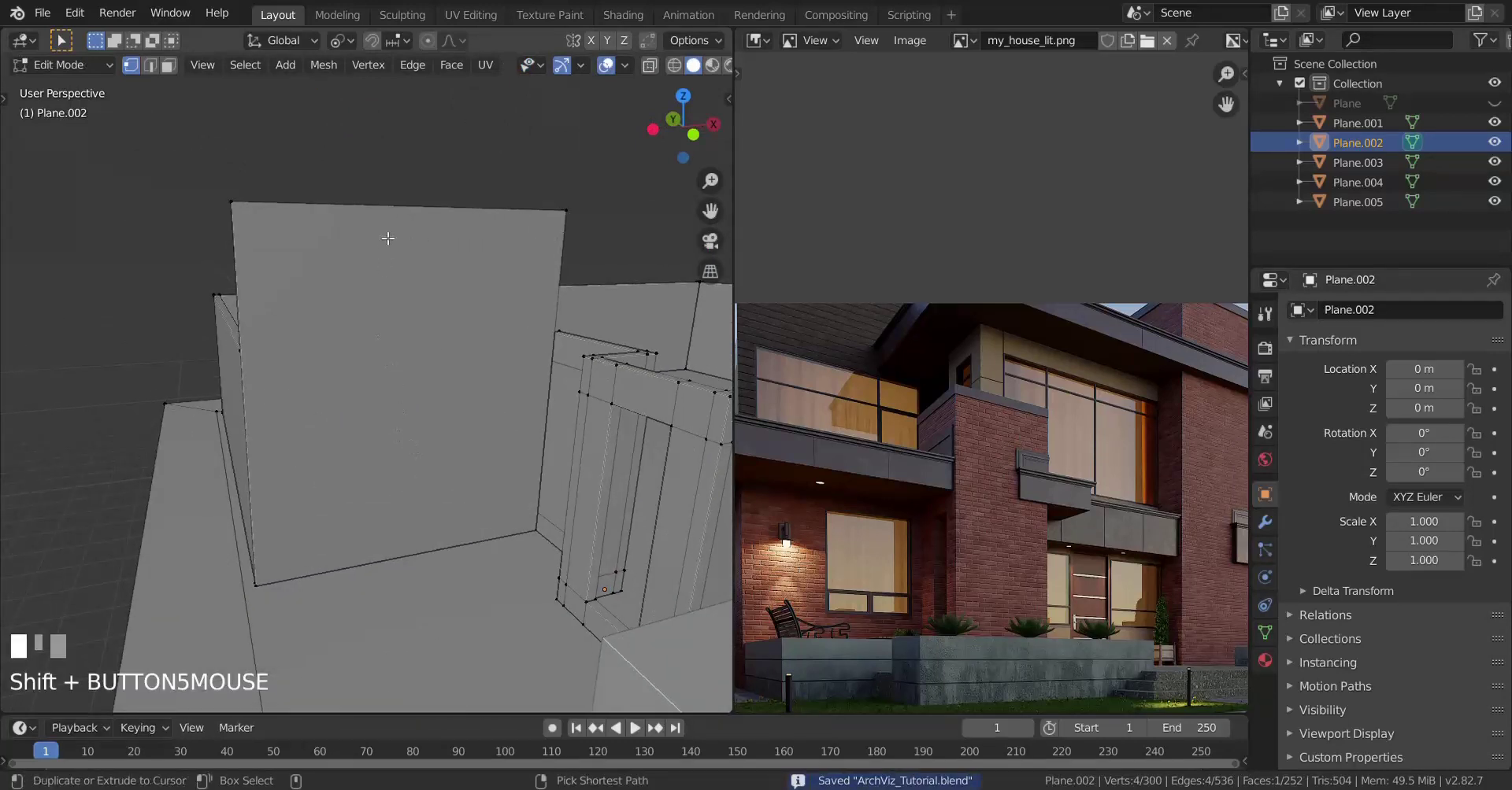
# Step: Add a vertical loop cut across the tall thin wall panel and start sliding it sideways
pyautogui.press('ctrl+r')
pyautogui.moveTo(390, 213); pyautogui.dragTo(189, 271)
pyautogui.press('KP_Decimal')
pyautogui.scroll(3)
pyautogui.scroll(3)
pyautogui.press('g')
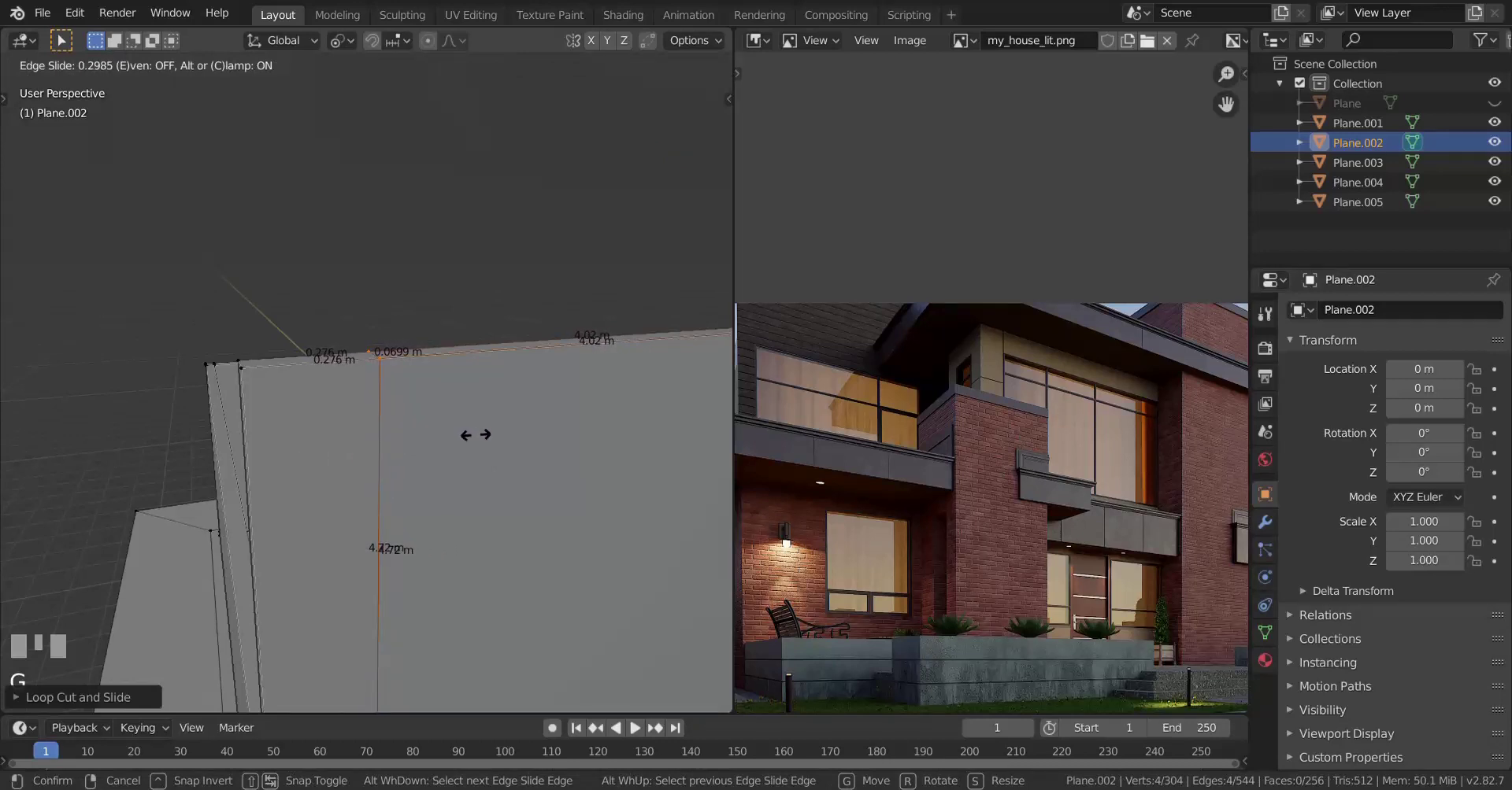
# Step: Confirm the first cut, add a second vertical loop cut and edge-slide it along the wall
pyautogui.click(511, 427)
pyautogui.scroll(-3)
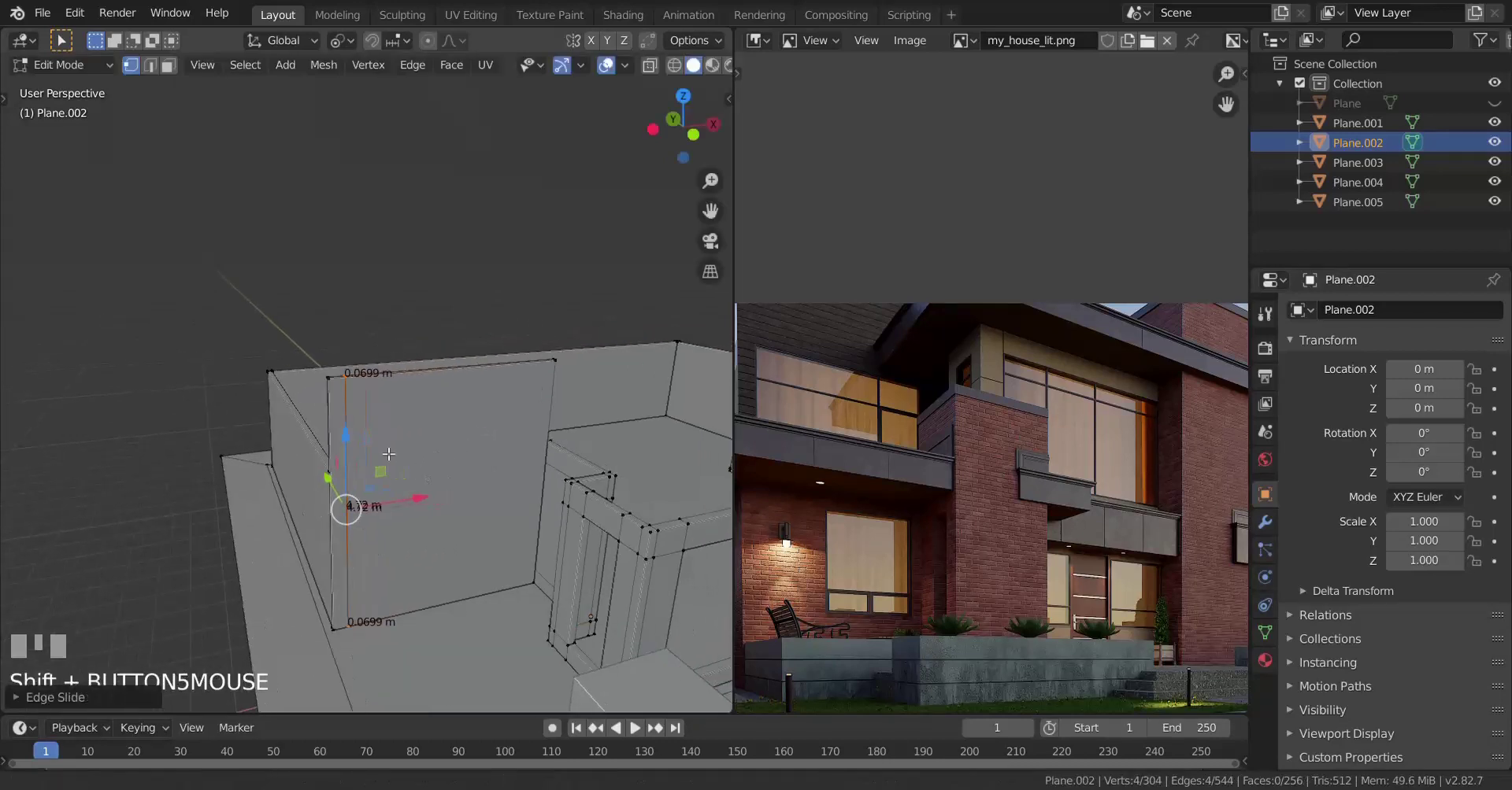
pyautogui.scroll(3)
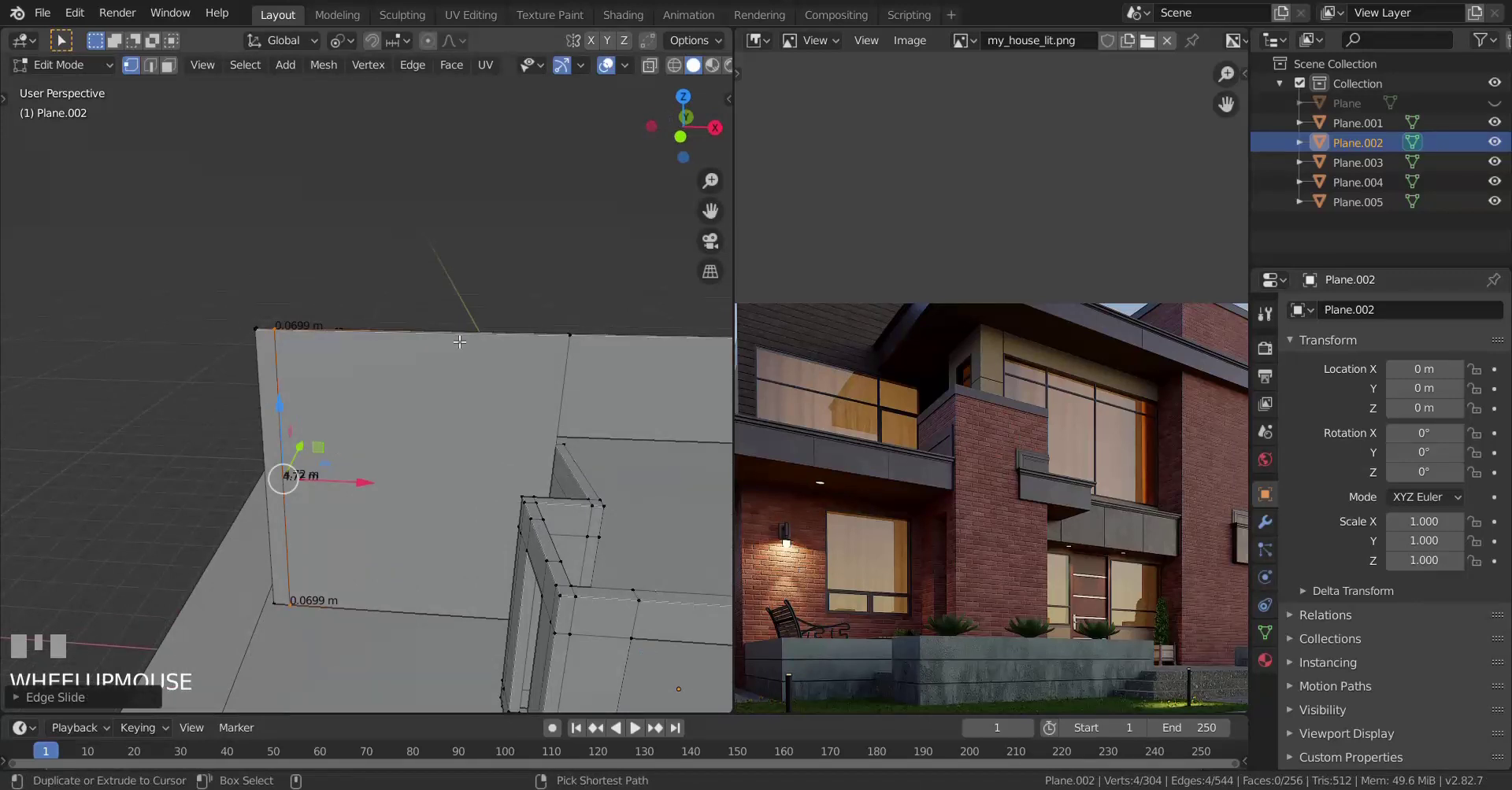
pyautogui.press('ctrl+r')
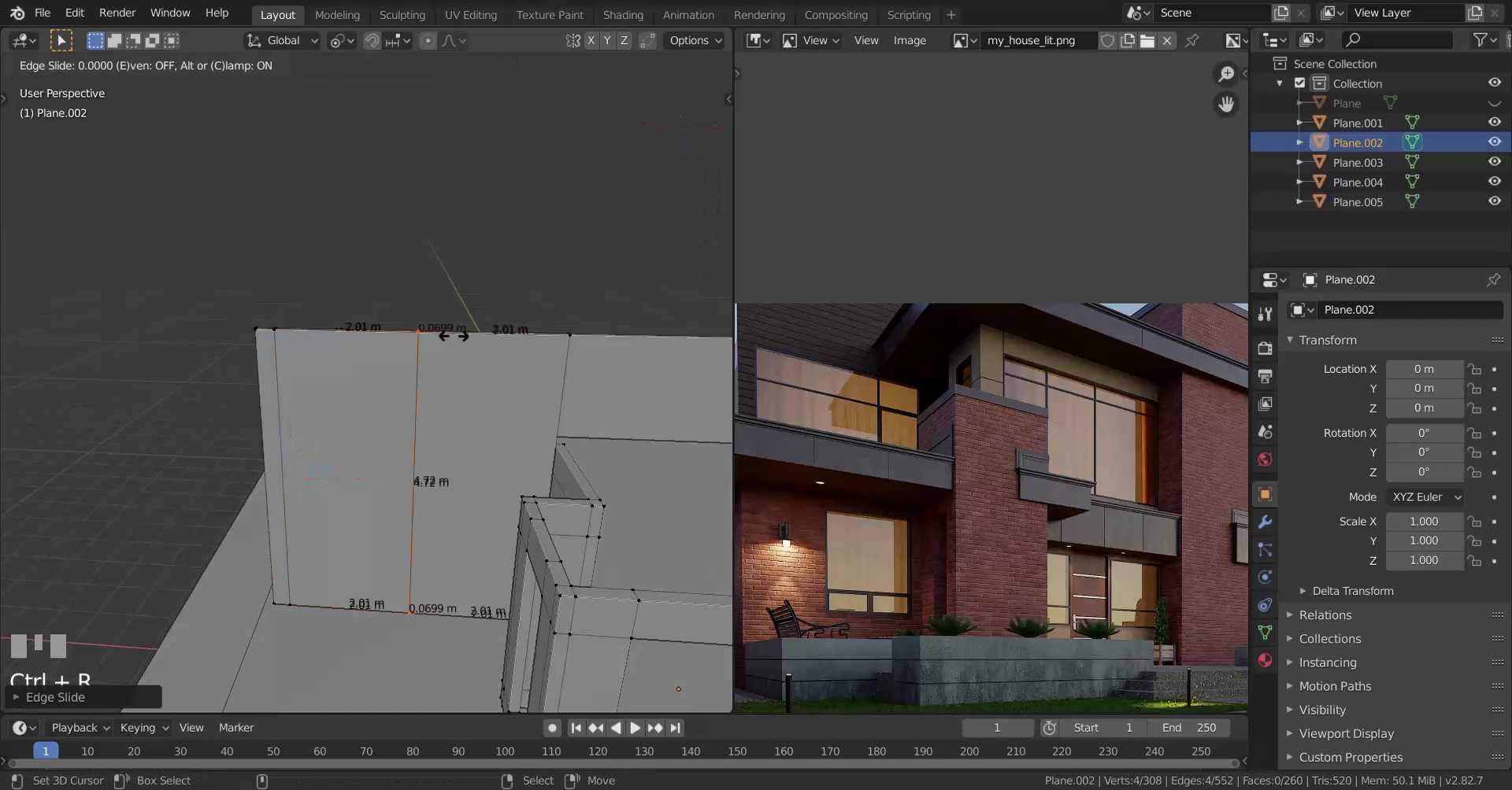
pyautogui.click(569, 360)
pyautogui.scroll(3)
pyautogui.scroll(3)
pyautogui.press('g')
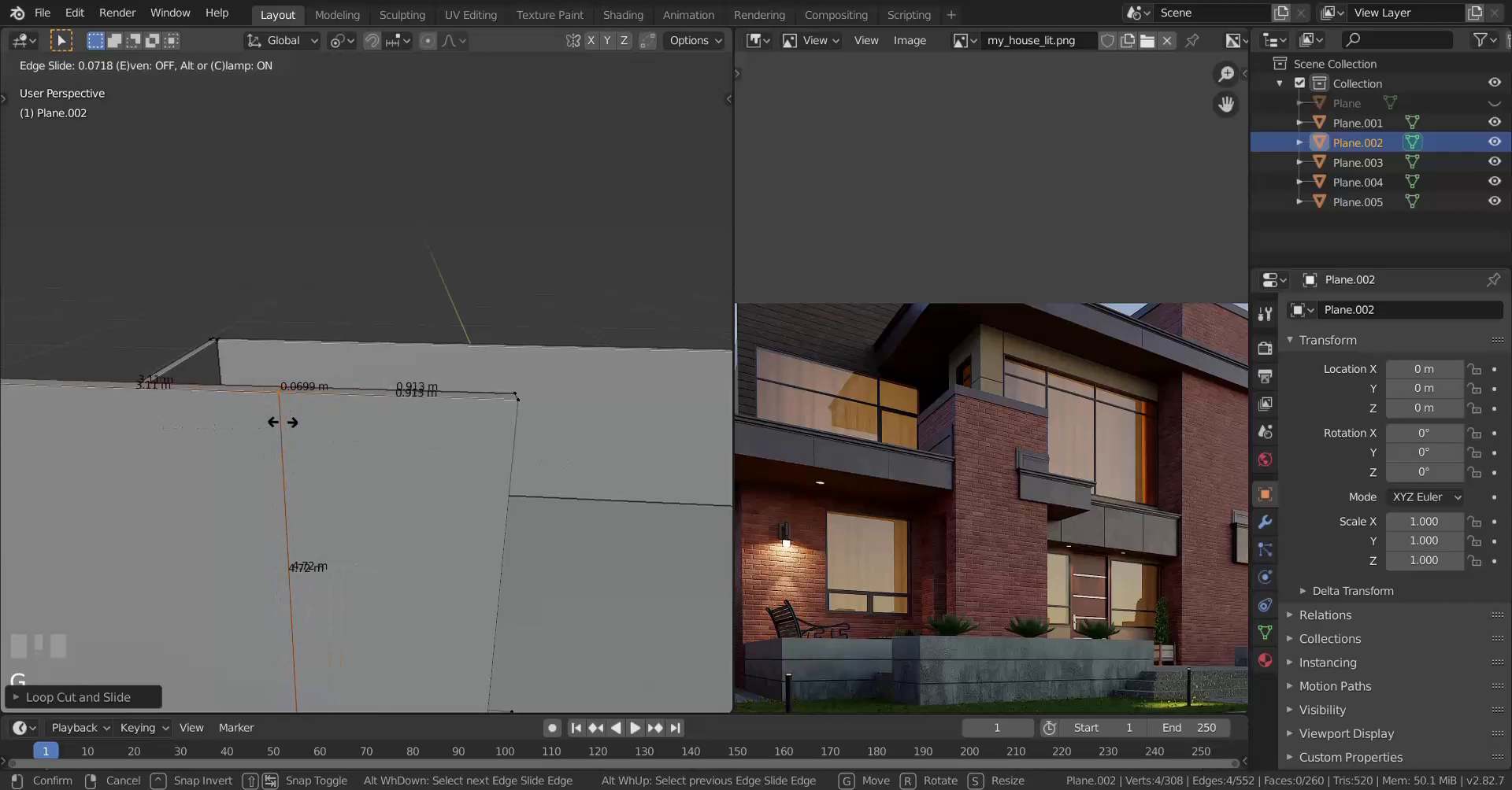
pyautogui.click(308, 412)
# Step: Add a horizontal loop cut across the wall and slide it up to mark the opening's edge
pyautogui.scroll(-3)
pyautogui.scroll(-3)
pyautogui.scroll(3)
pyautogui.scroll(3)
pyautogui.scroll(3)
pyautogui.press('ctrl+r')
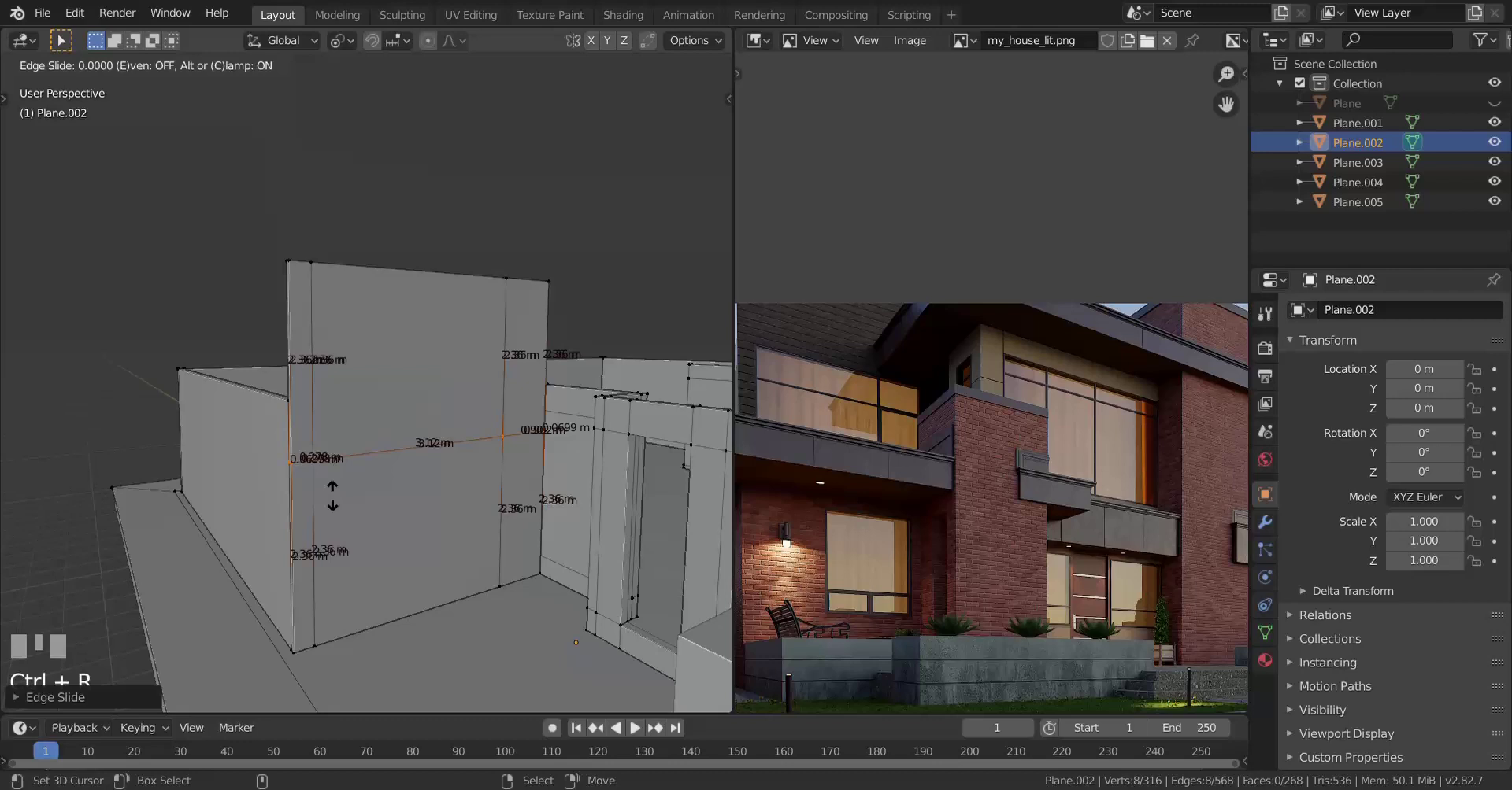
pyautogui.click(347, 645)
pyautogui.scroll(3)
pyautogui.scroll(3)
pyautogui.press('g')
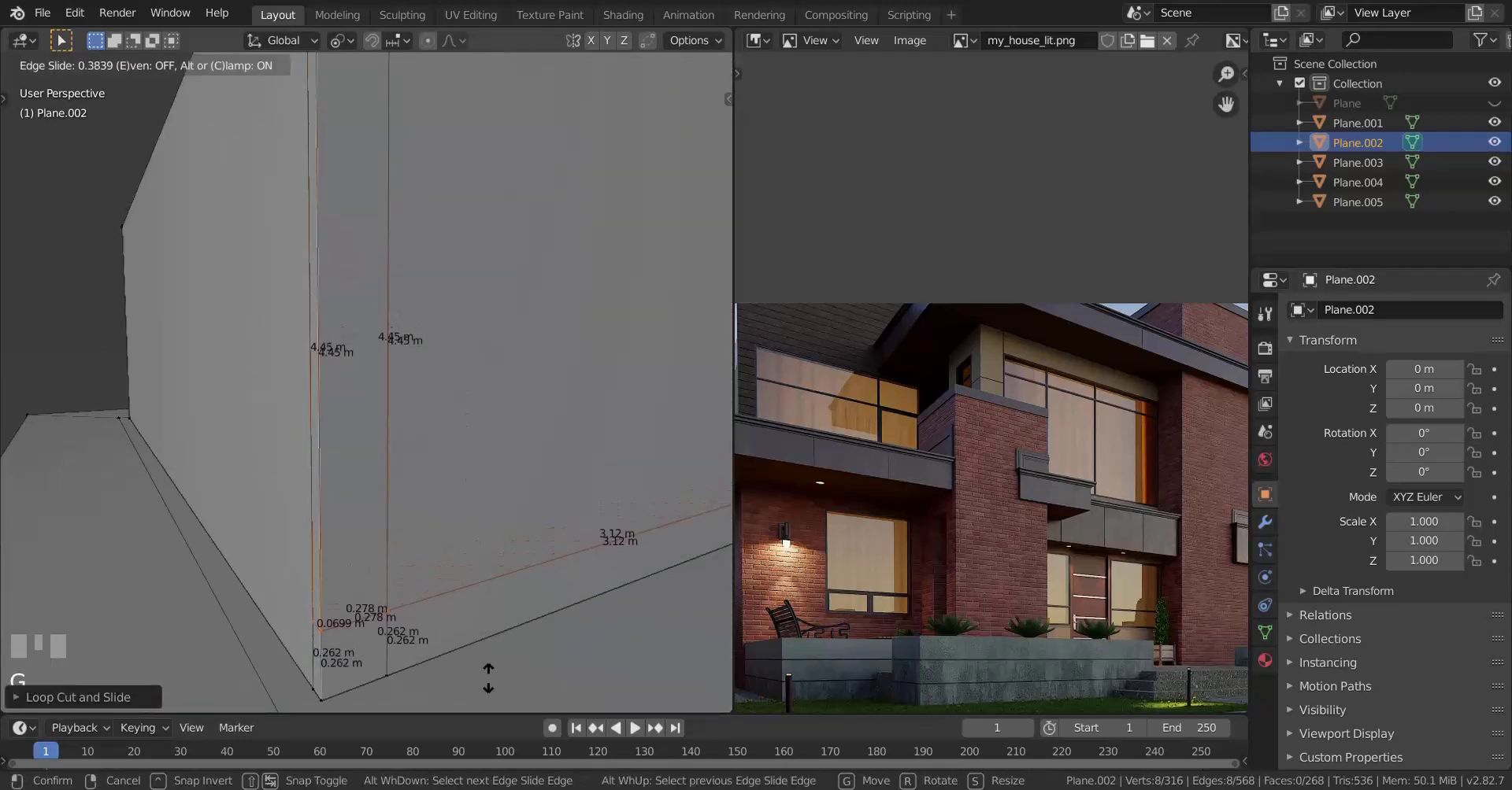
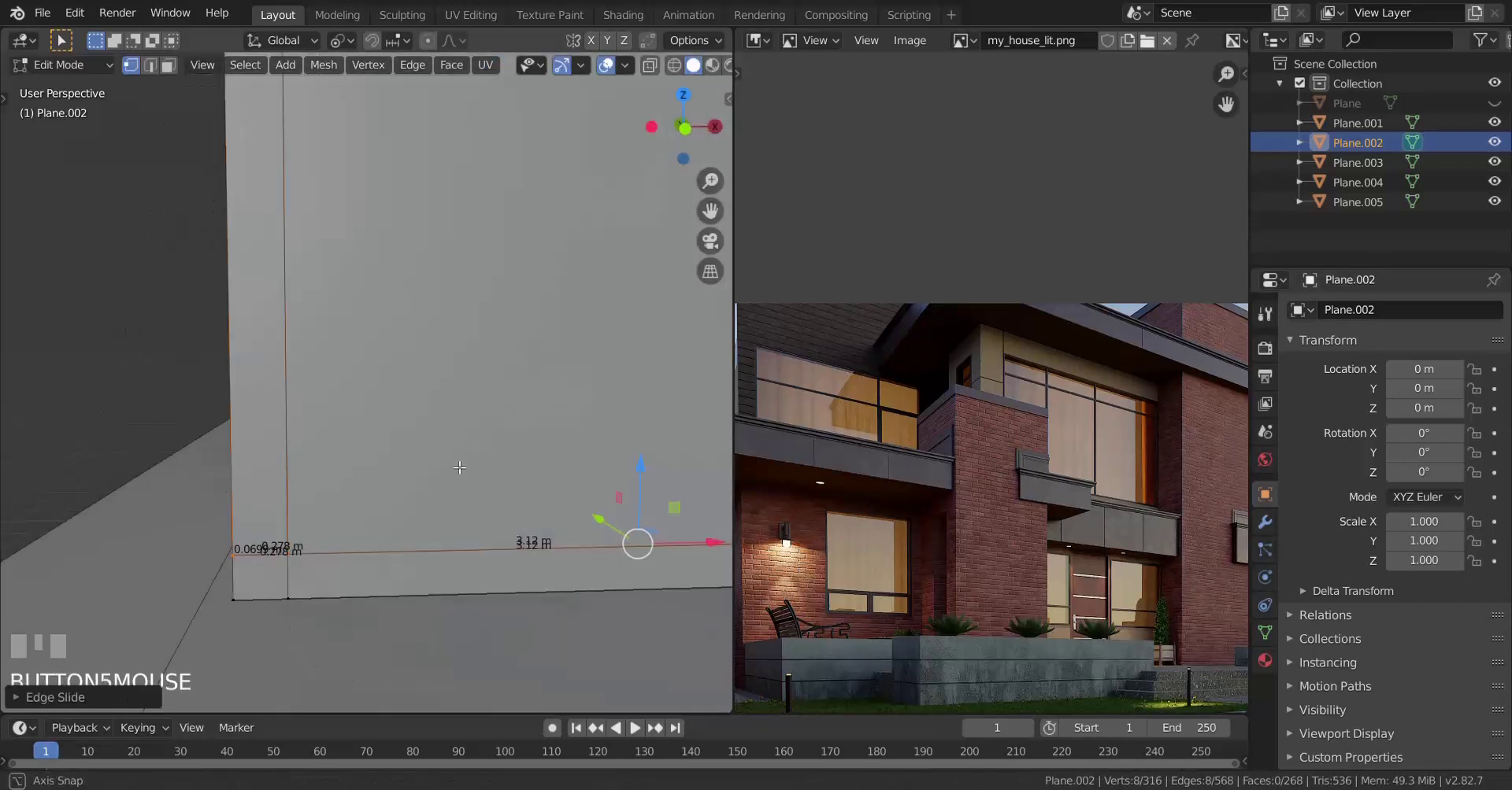
pyautogui.scroll(-3)
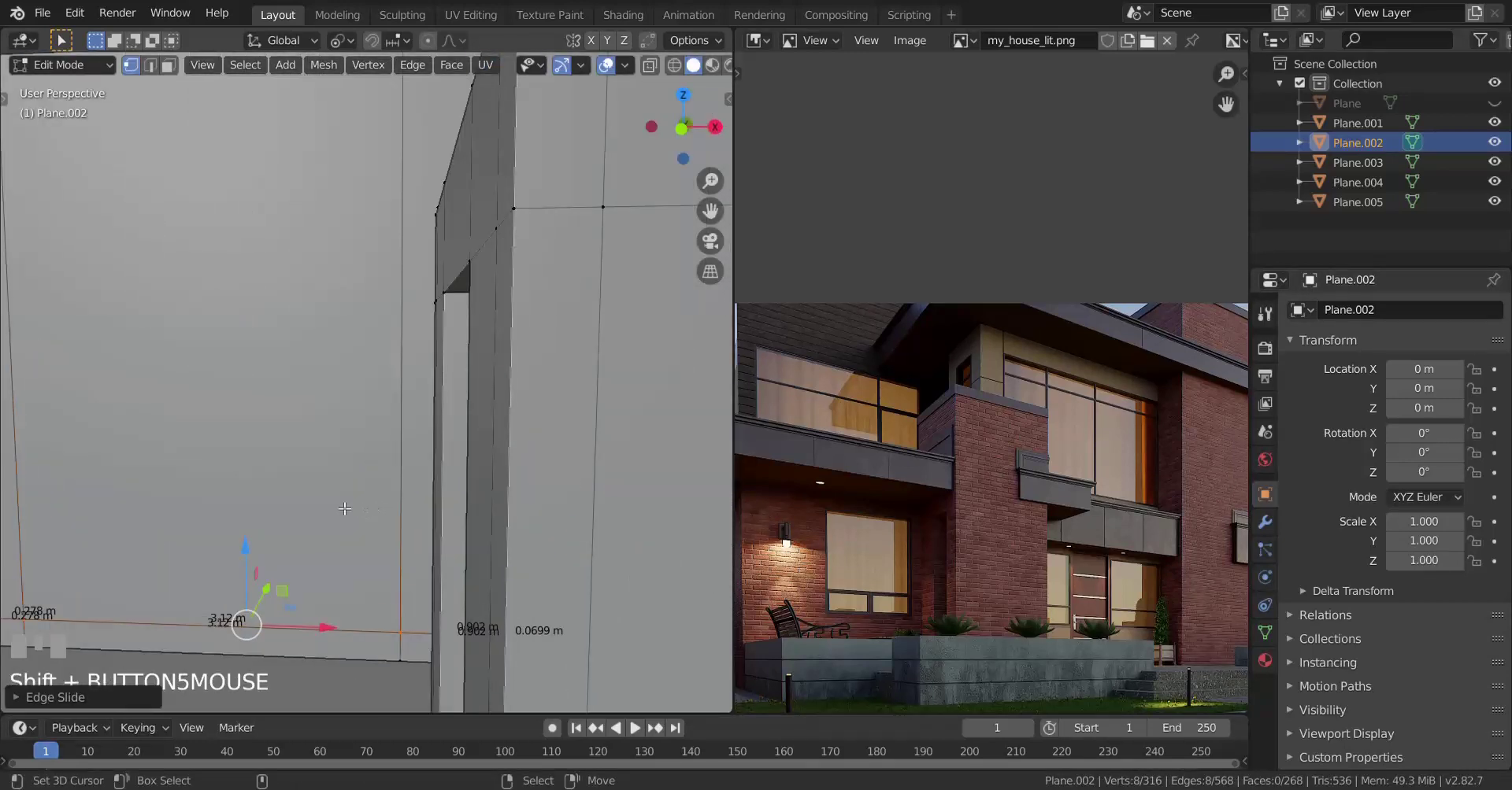
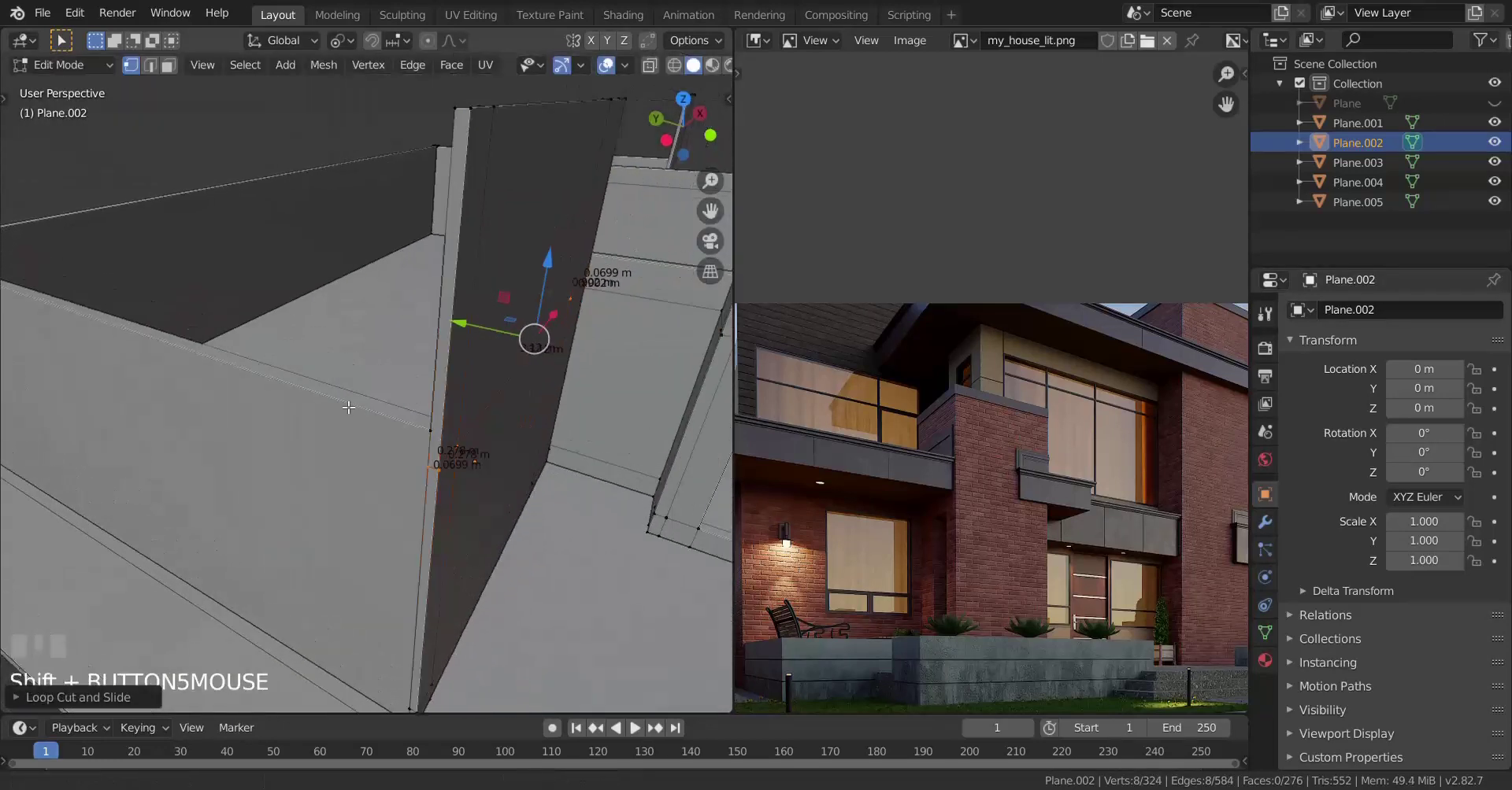
pyautogui.scroll(3)
pyautogui.press('g')
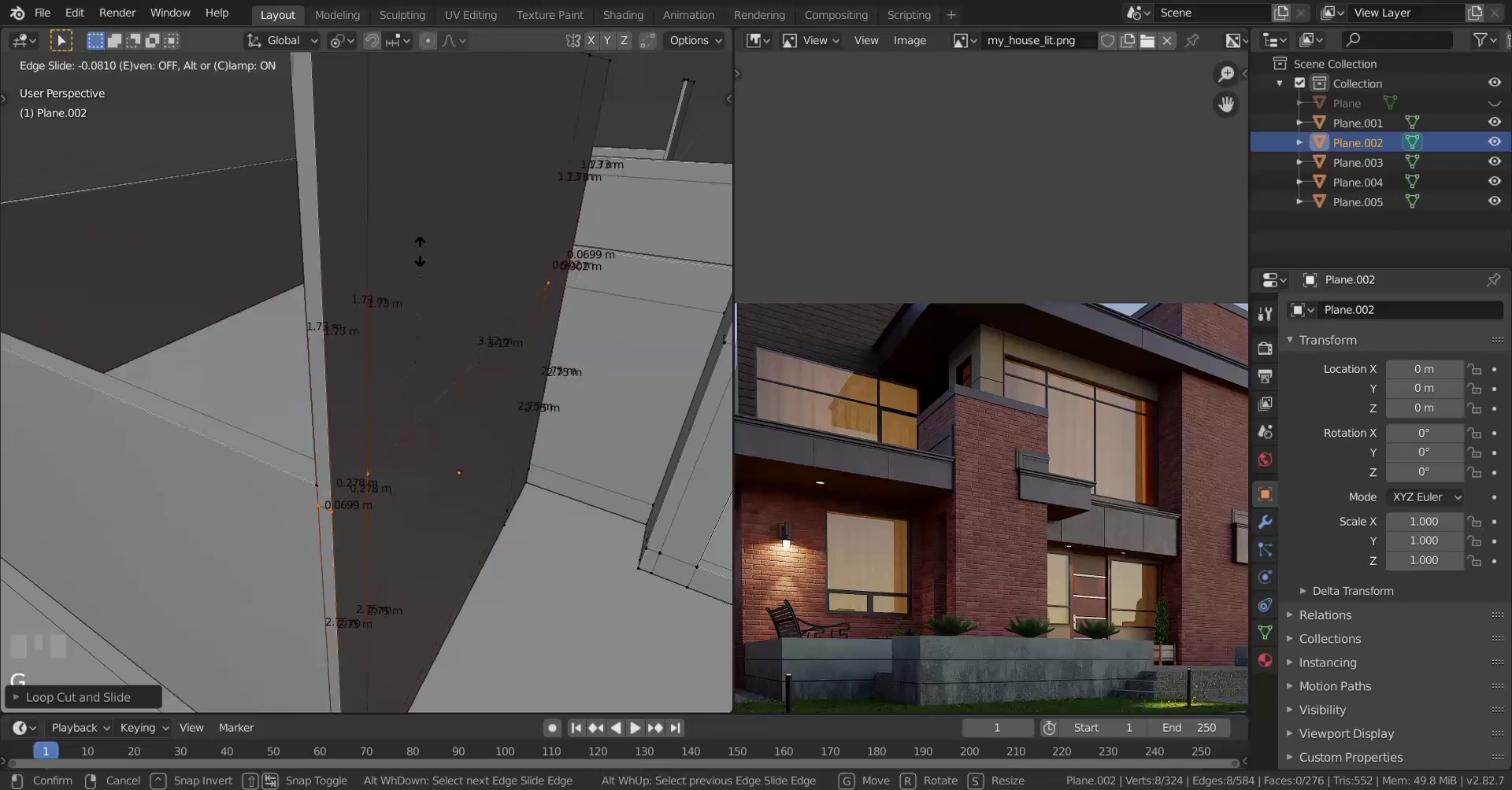
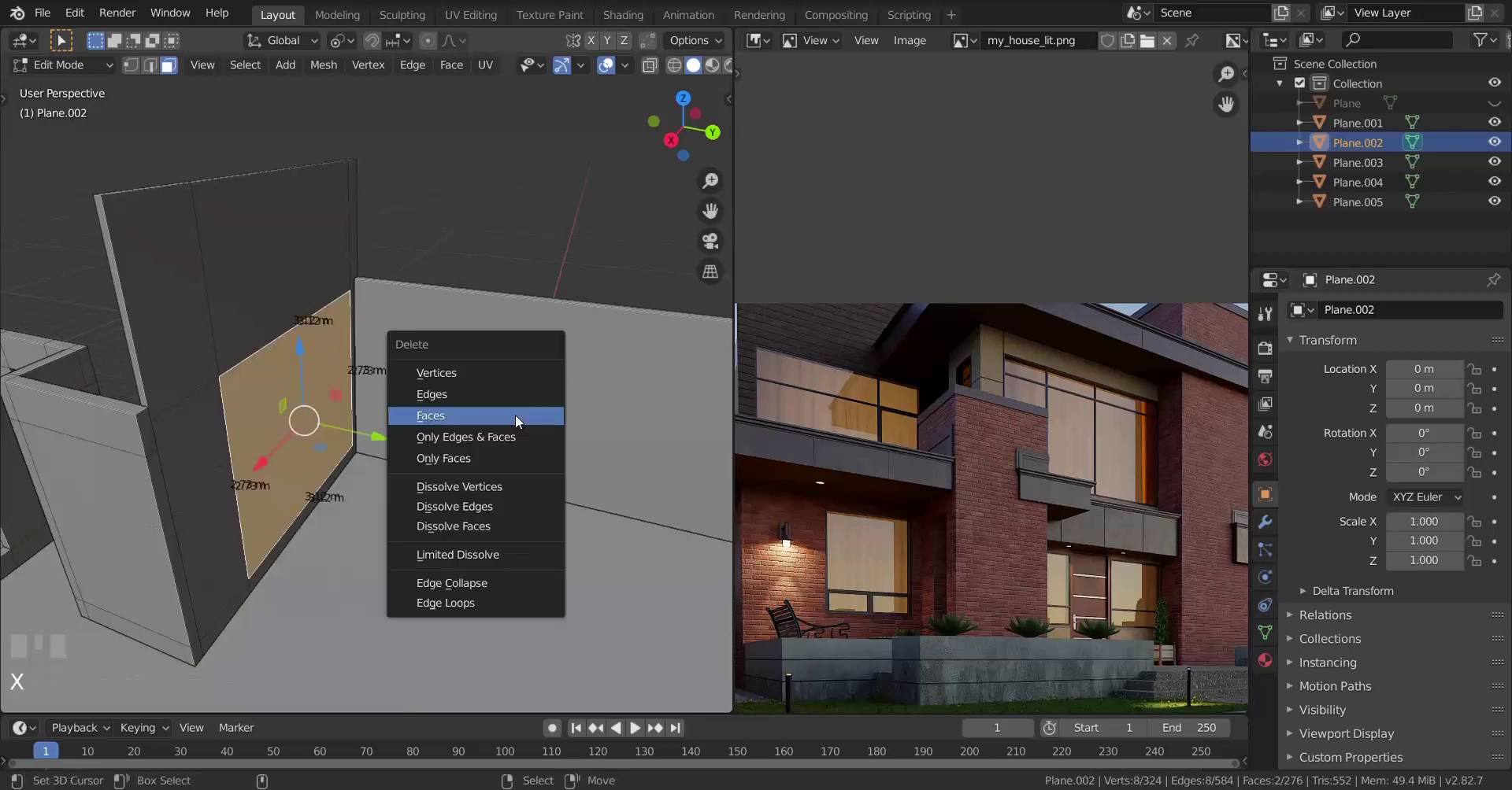
# Step: Zoom around the wall panel while the marked face is removed to form the opening
pyautogui.scroll(3)
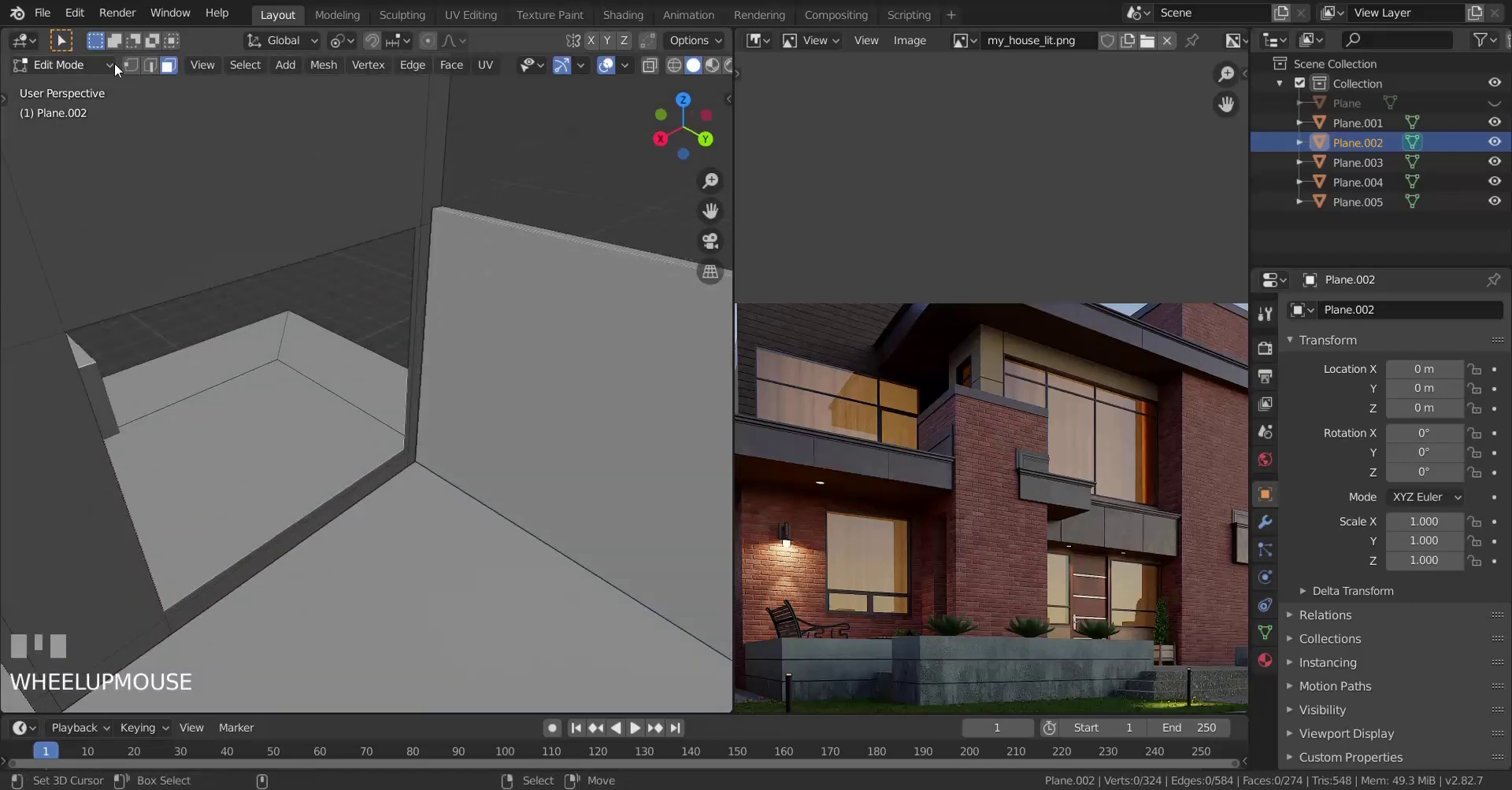
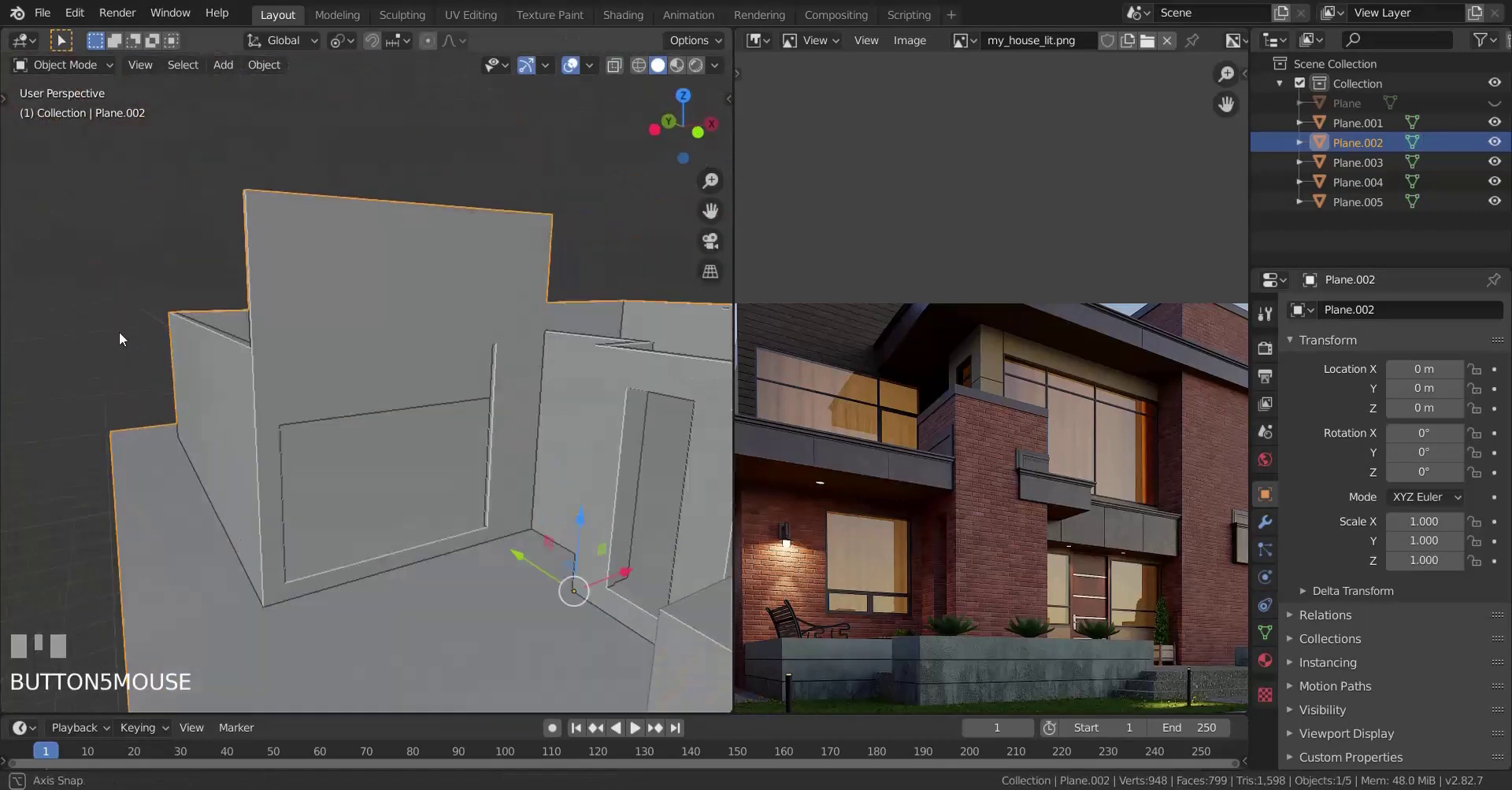
pyautogui.scroll(-3)
pyautogui.scroll(3)
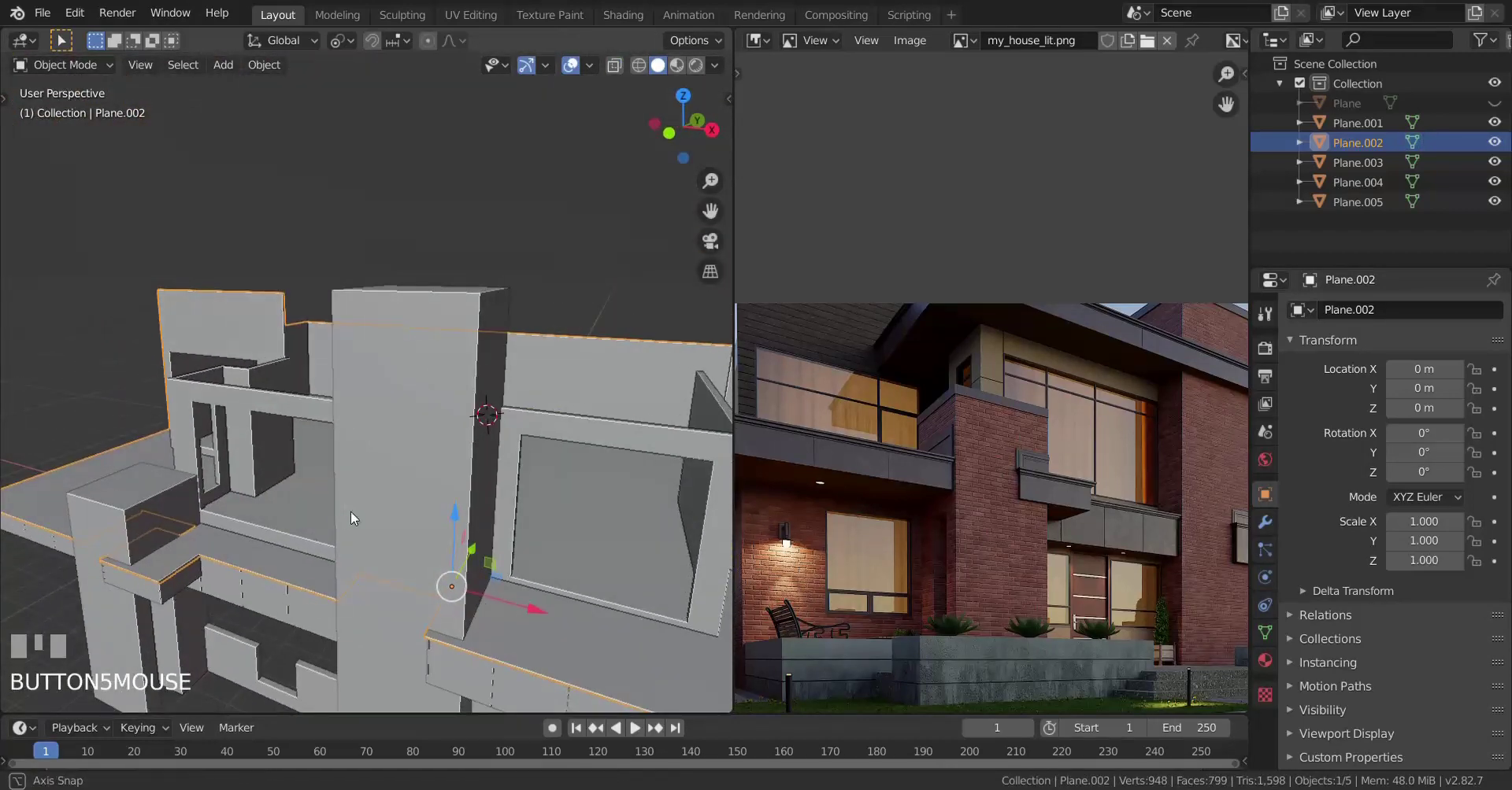
# Step: Leave Edit Mode and look over the walls with their new opening
pyautogui.scroll(3)
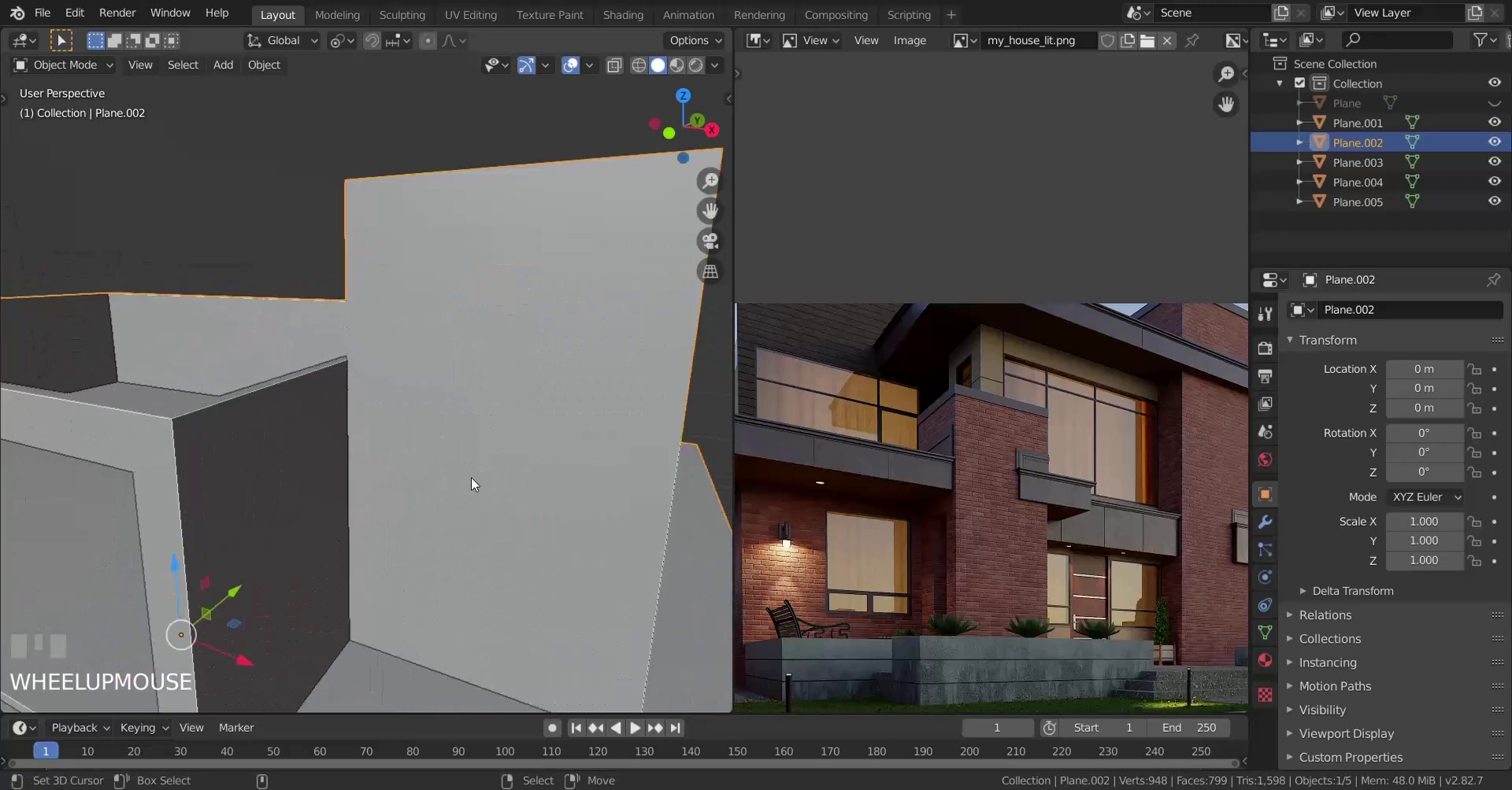
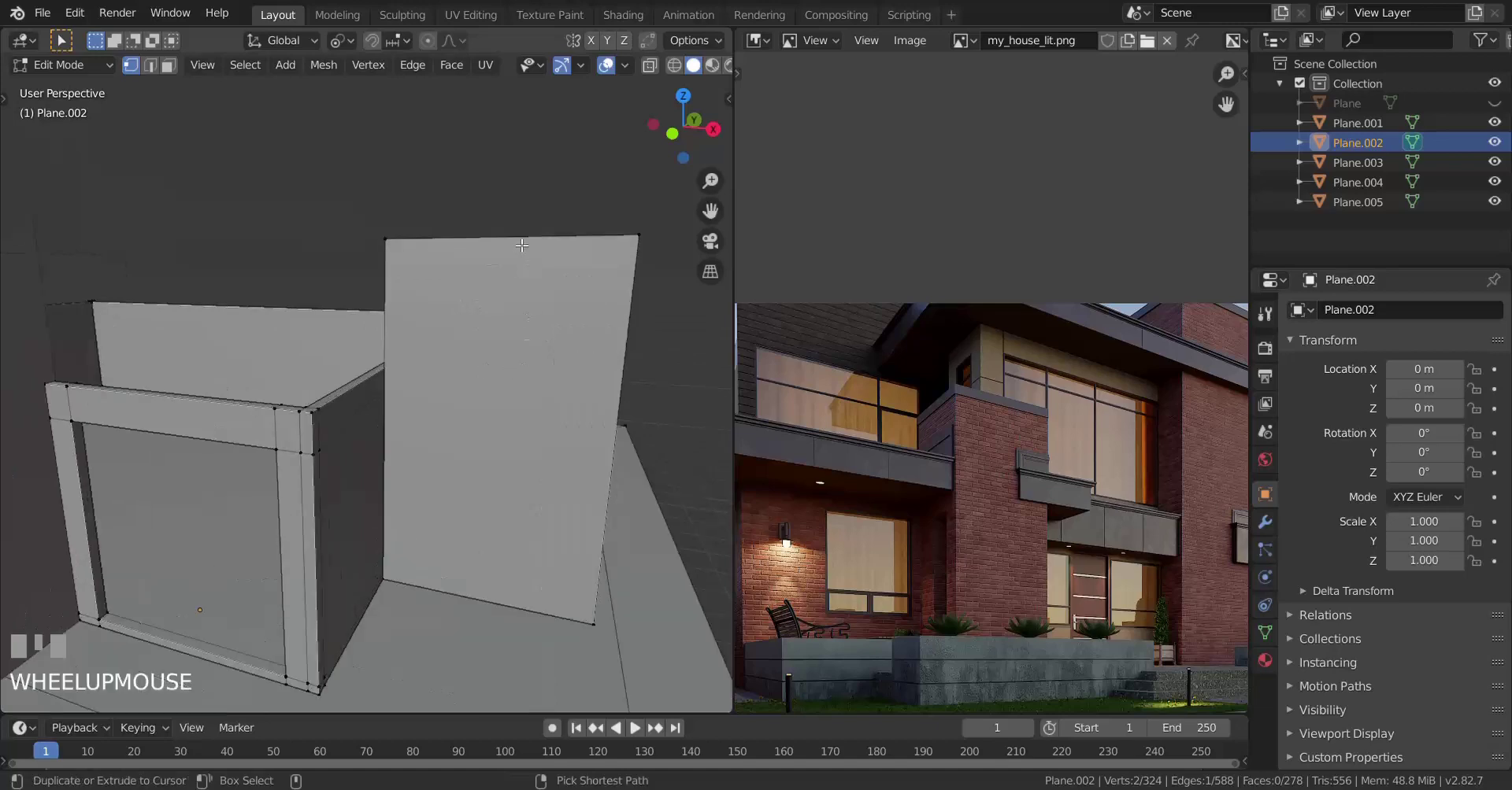
pyautogui.scroll(-3)
pyautogui.scroll(3)
pyautogui.press('Tab')
pyautogui.scroll(-3)
pyautogui.scroll(3)
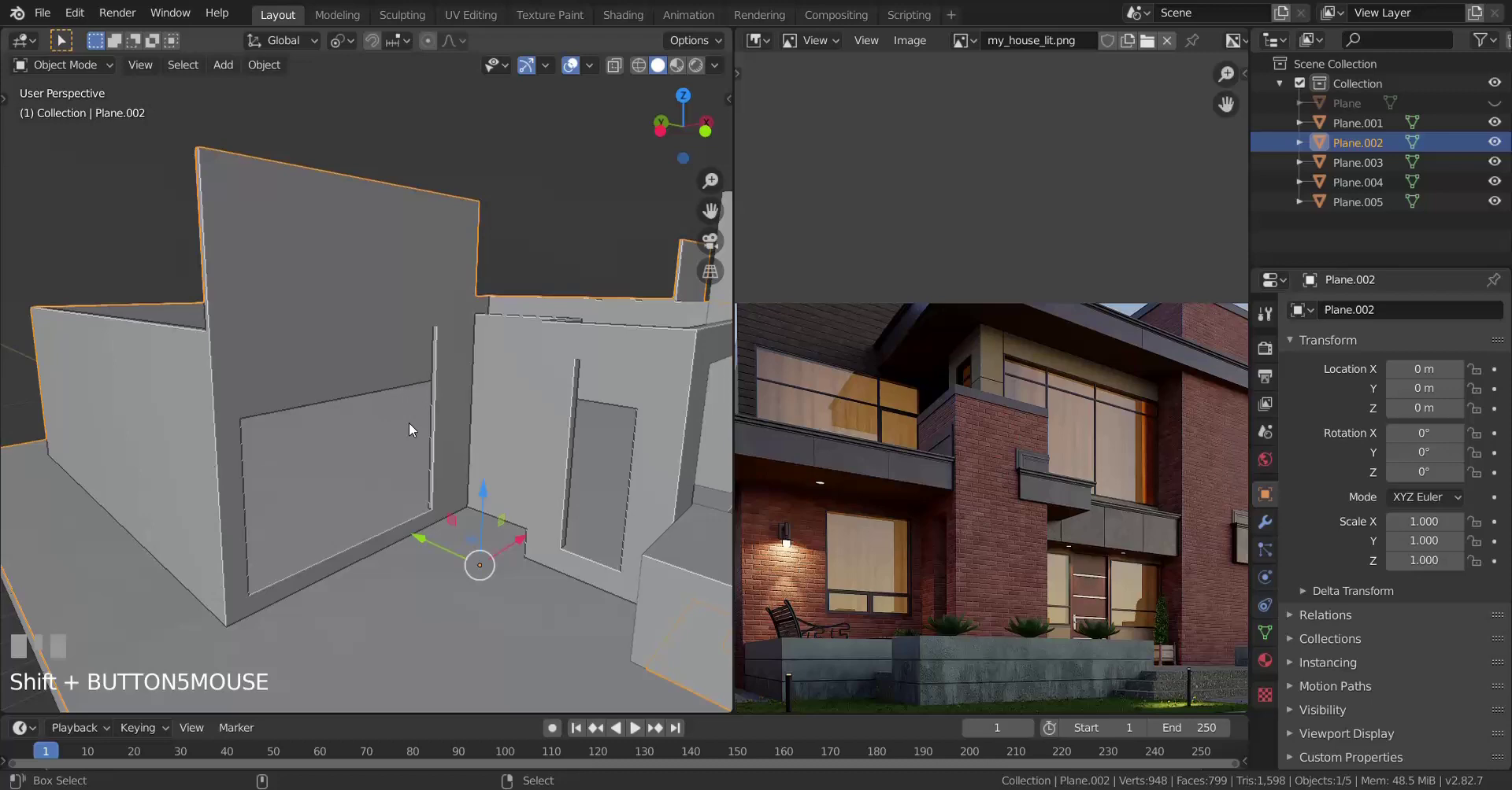
pyautogui.scroll(3)
pyautogui.scroll(-3)
pyautogui.scroll(-3)
pyautogui.scroll(3)
# Step: Re-enter Edit Mode and start on the wall's floor edge, cancelling a stray duplicate move
pyautogui.press('Tab')
pyautogui.scroll(3)
pyautogui.scroll(-3)
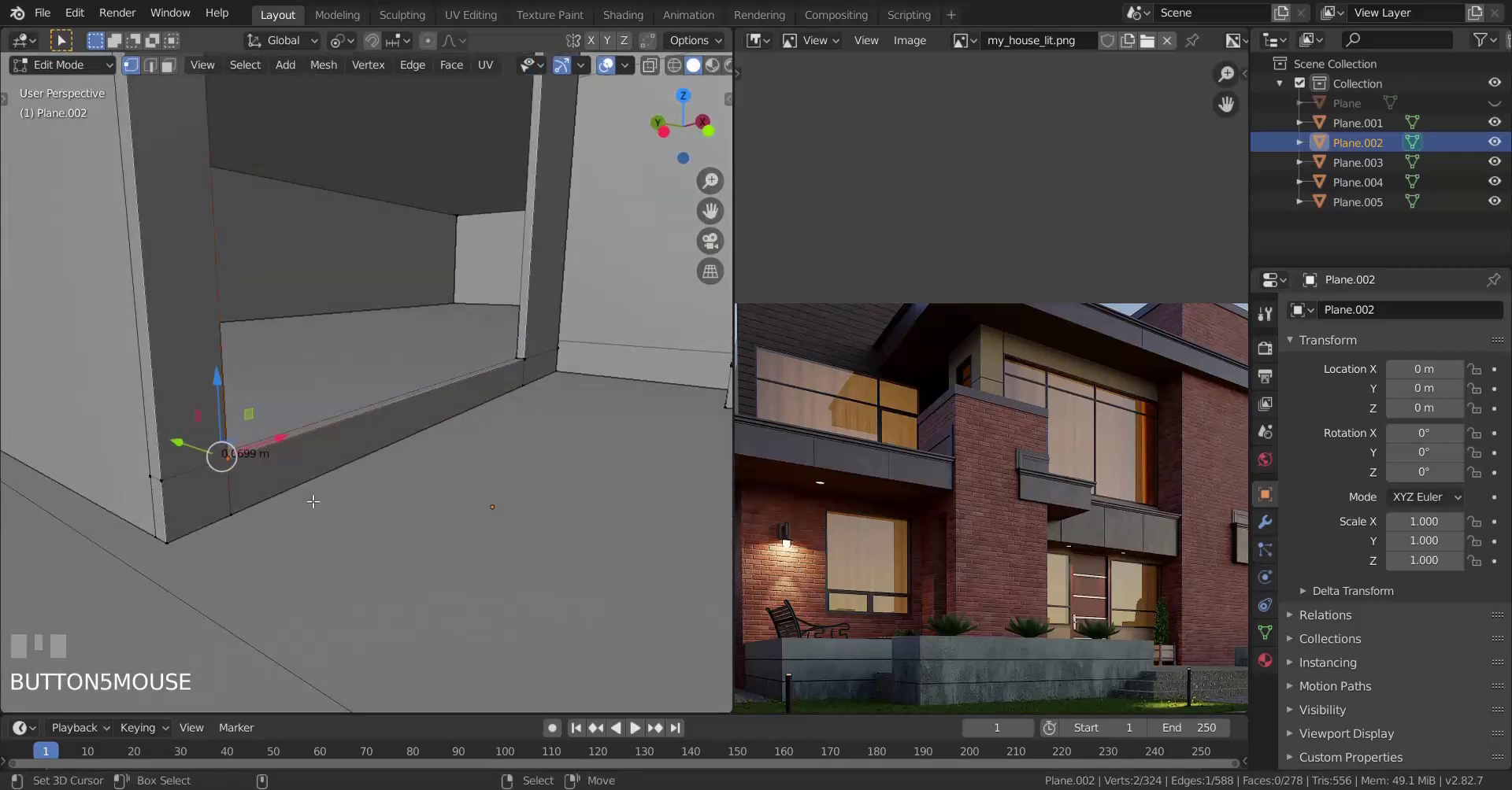
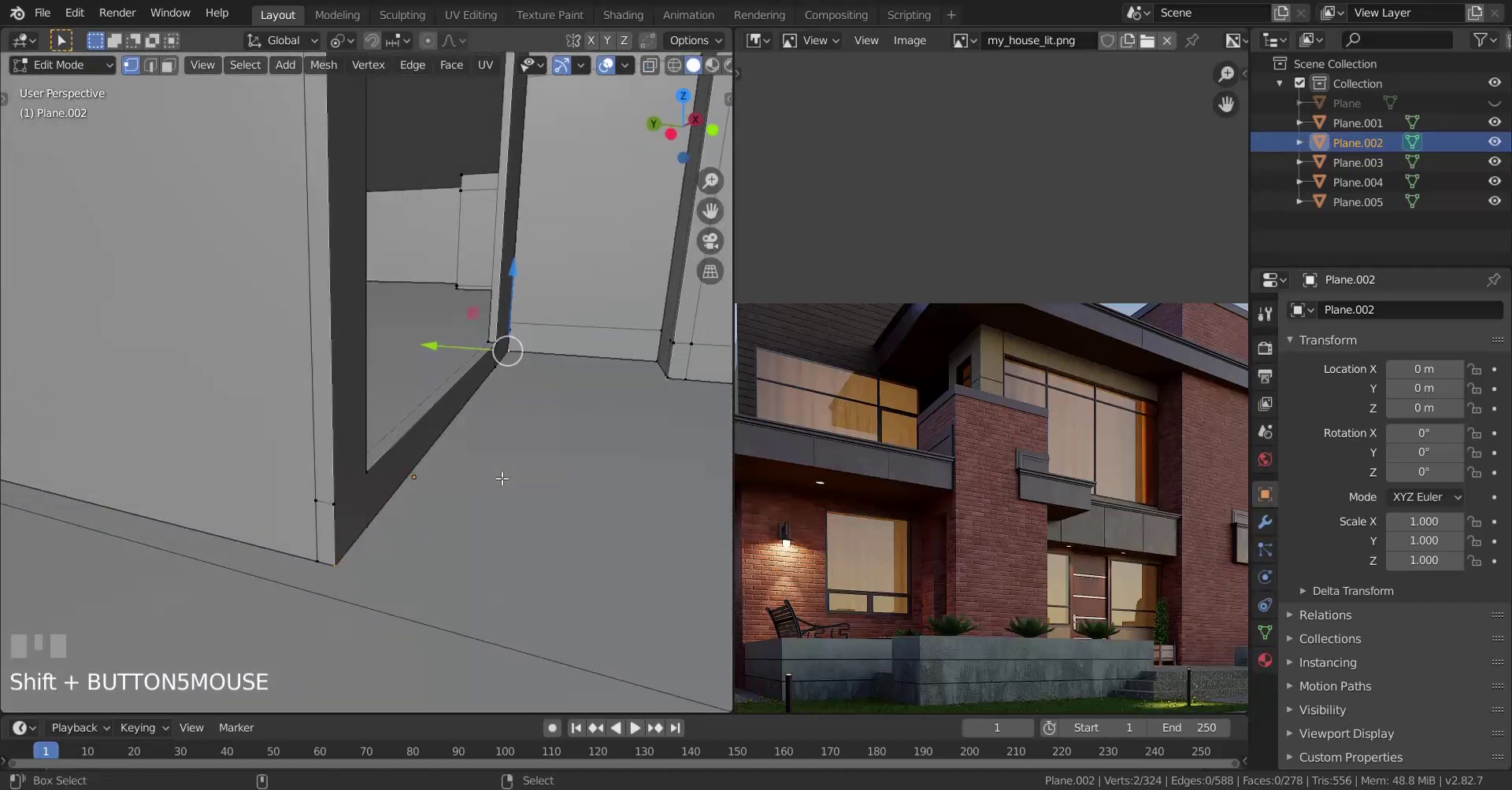
pyautogui.press('shift+d')
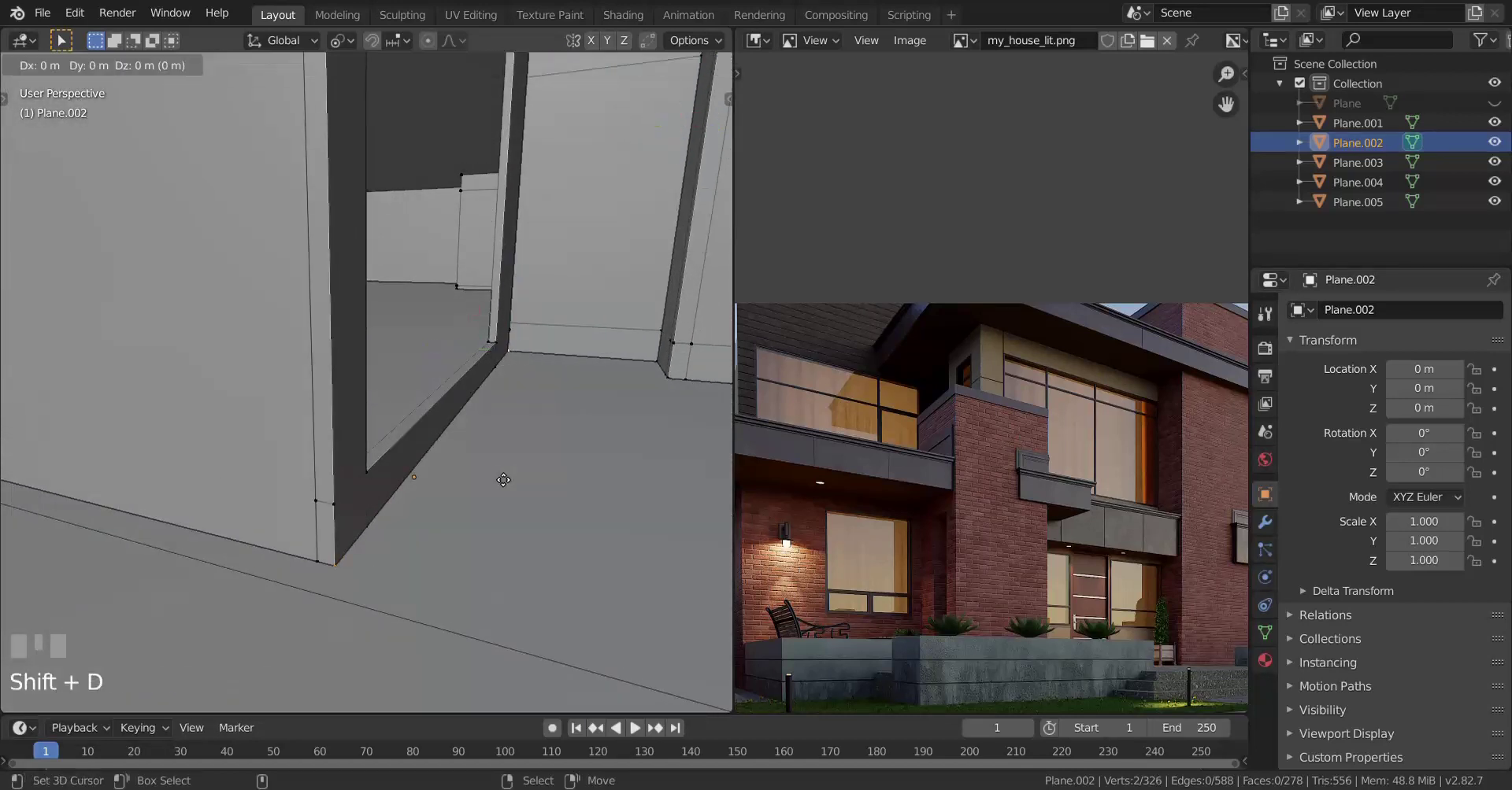
pyautogui.rightClick(501, 472)
pyautogui.scroll(3)
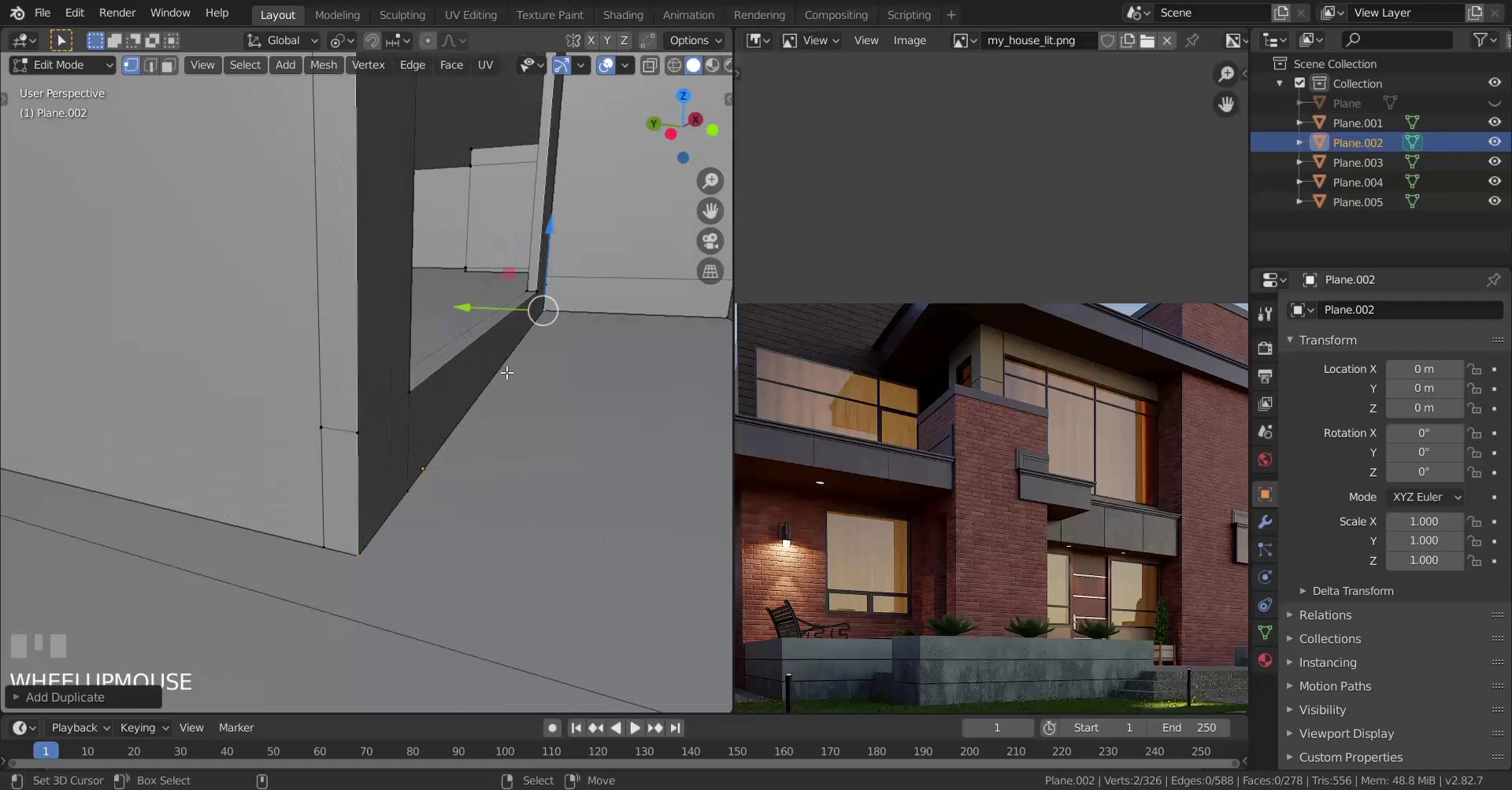
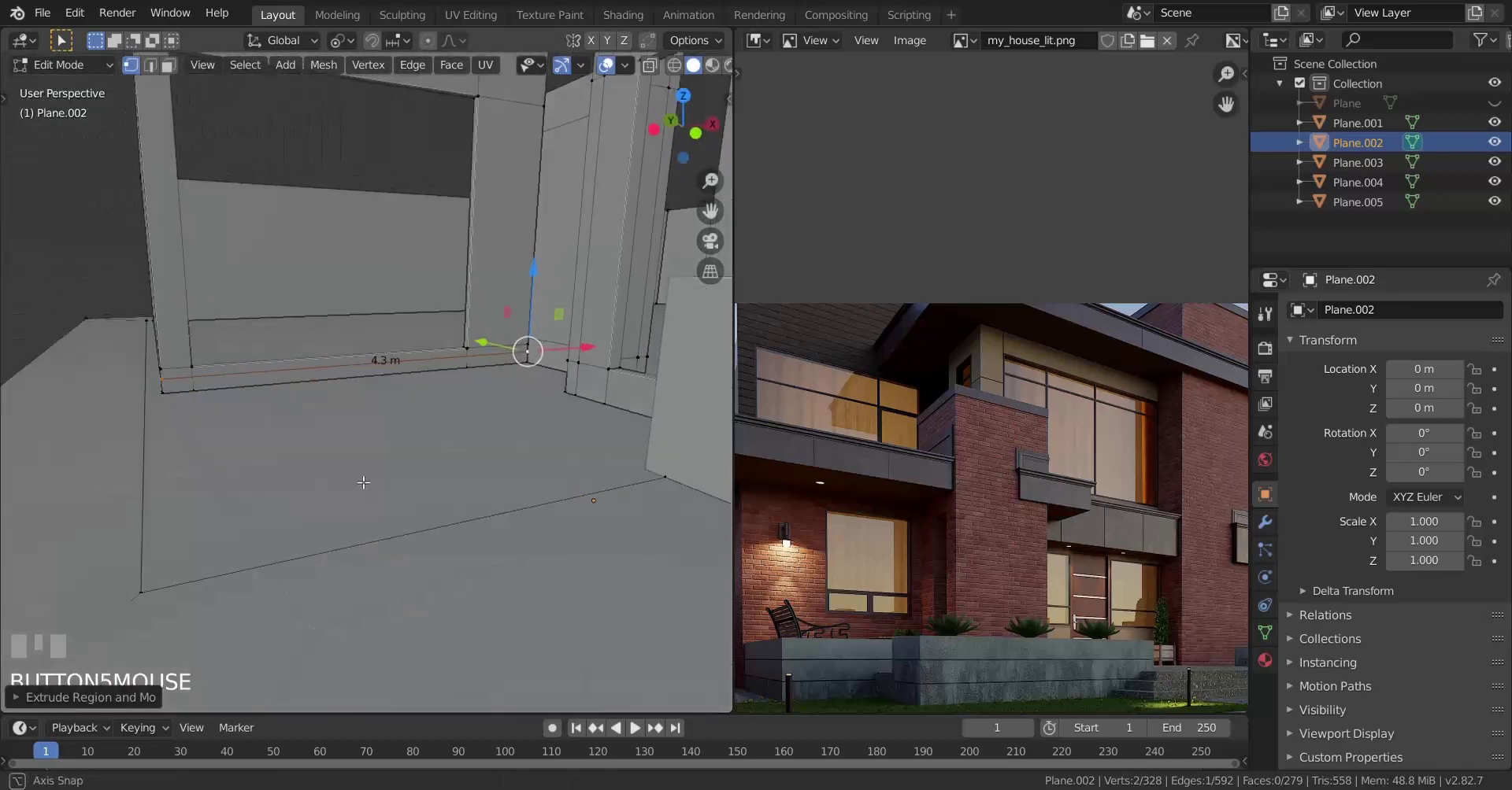
# Step: Select the floor-edge trim face and extrude it slightly outward from the wall
pyautogui.scroll(3)
pyautogui.scroll(3)
pyautogui.rightClick(501, 457)
pyautogui.press('KP_Decimal')
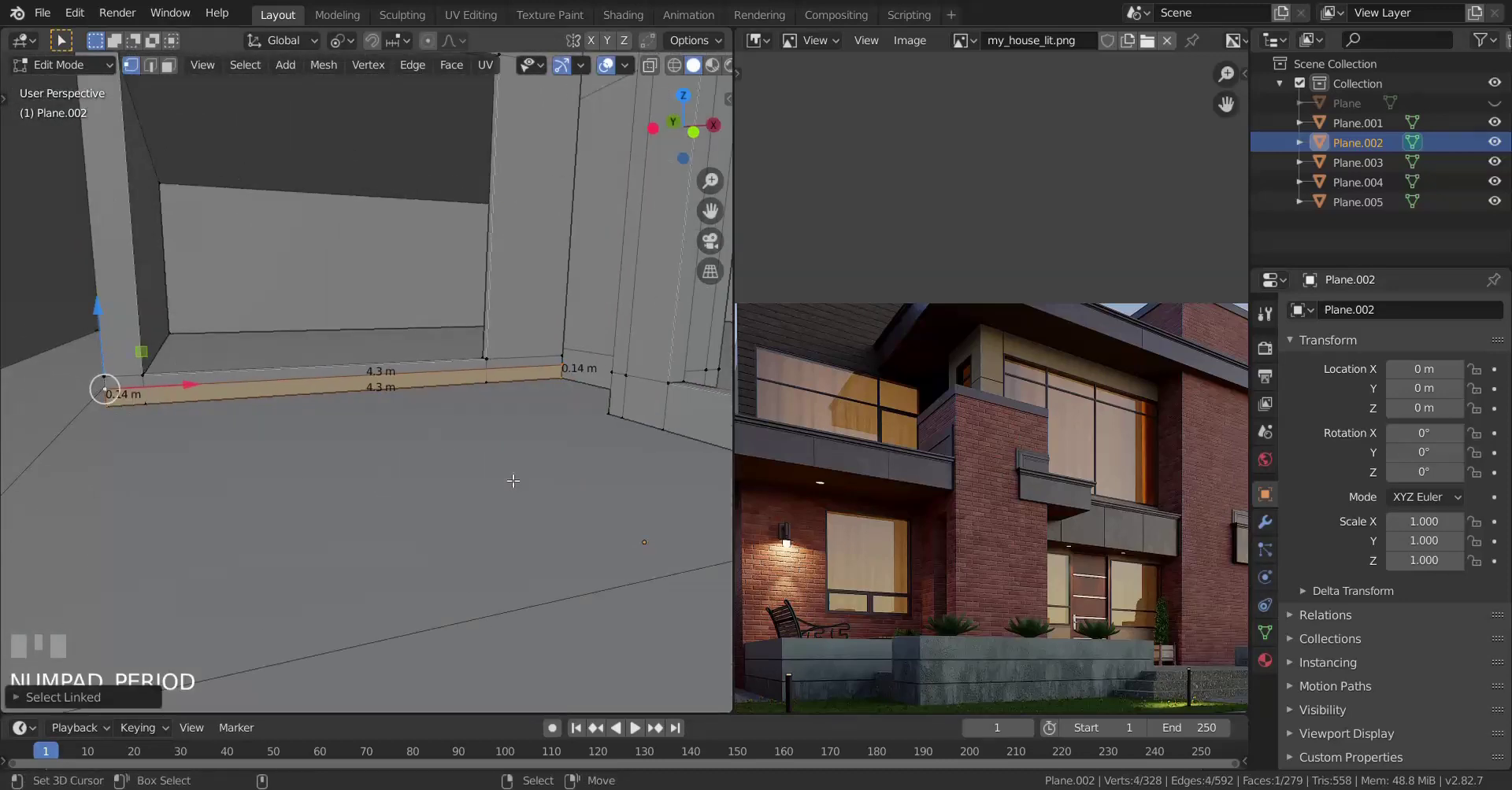
pyautogui.scroll(3)
pyautogui.scroll(-3)
pyautogui.scroll(3)
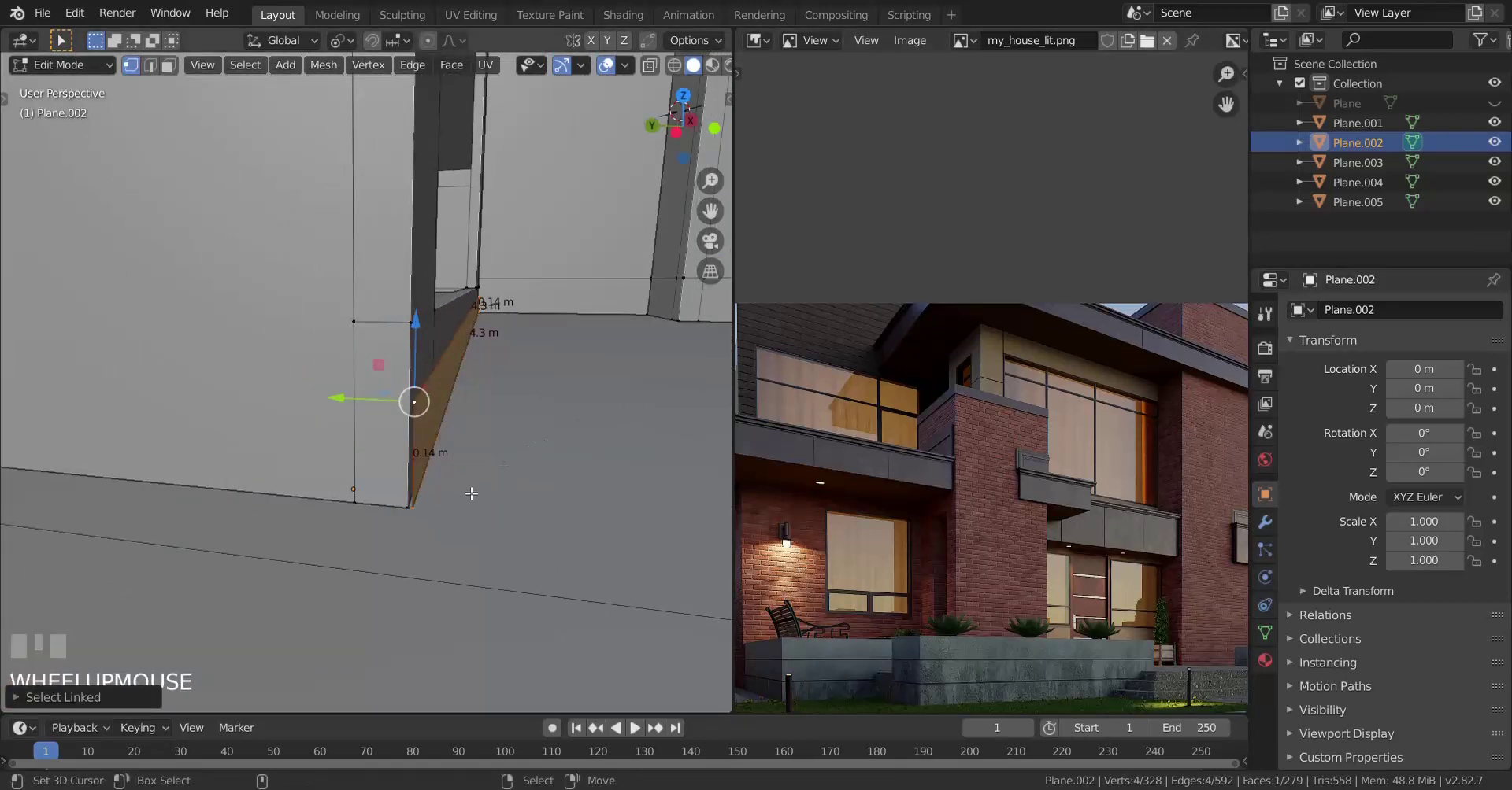
pyautogui.press('e')
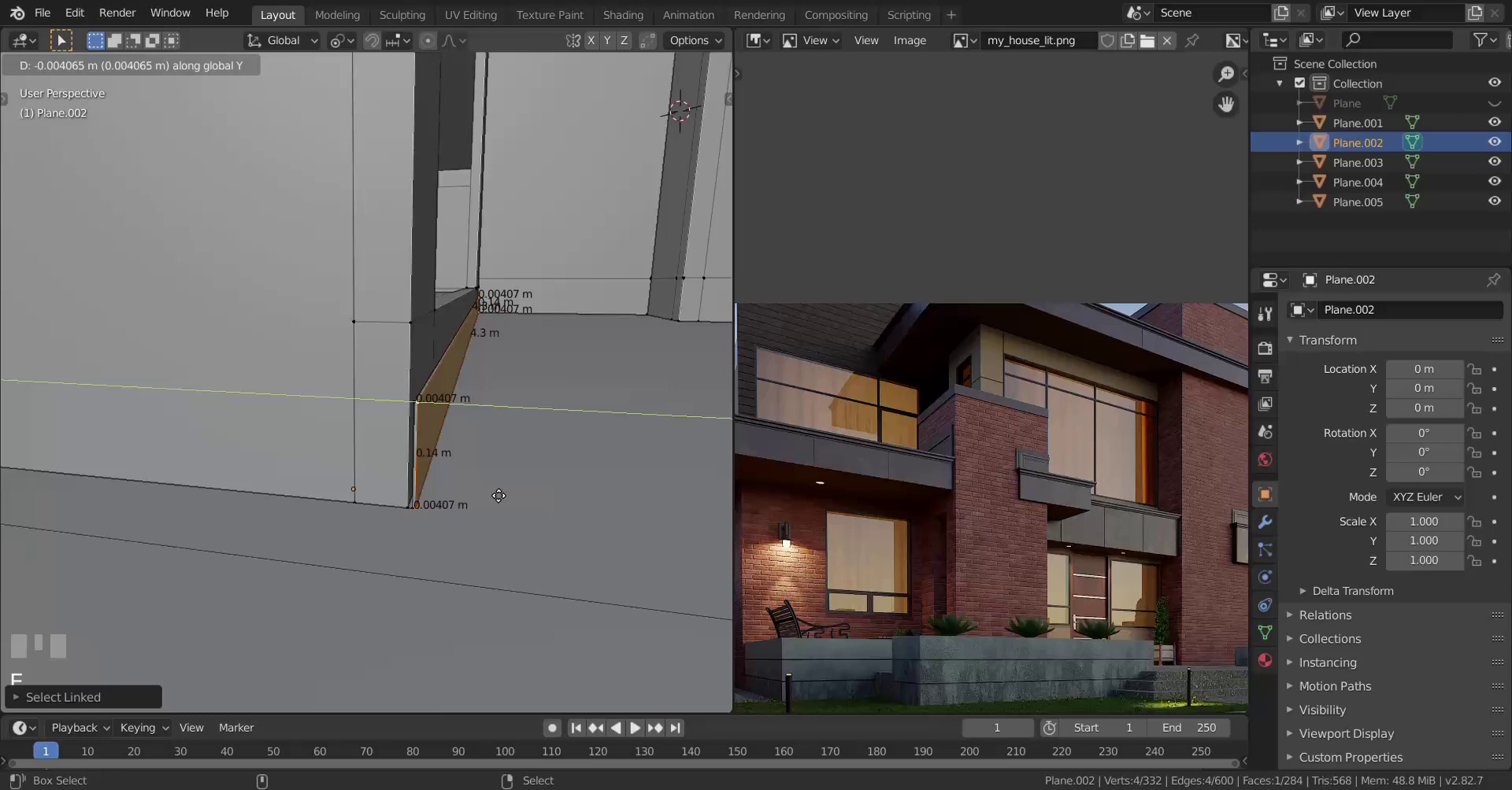
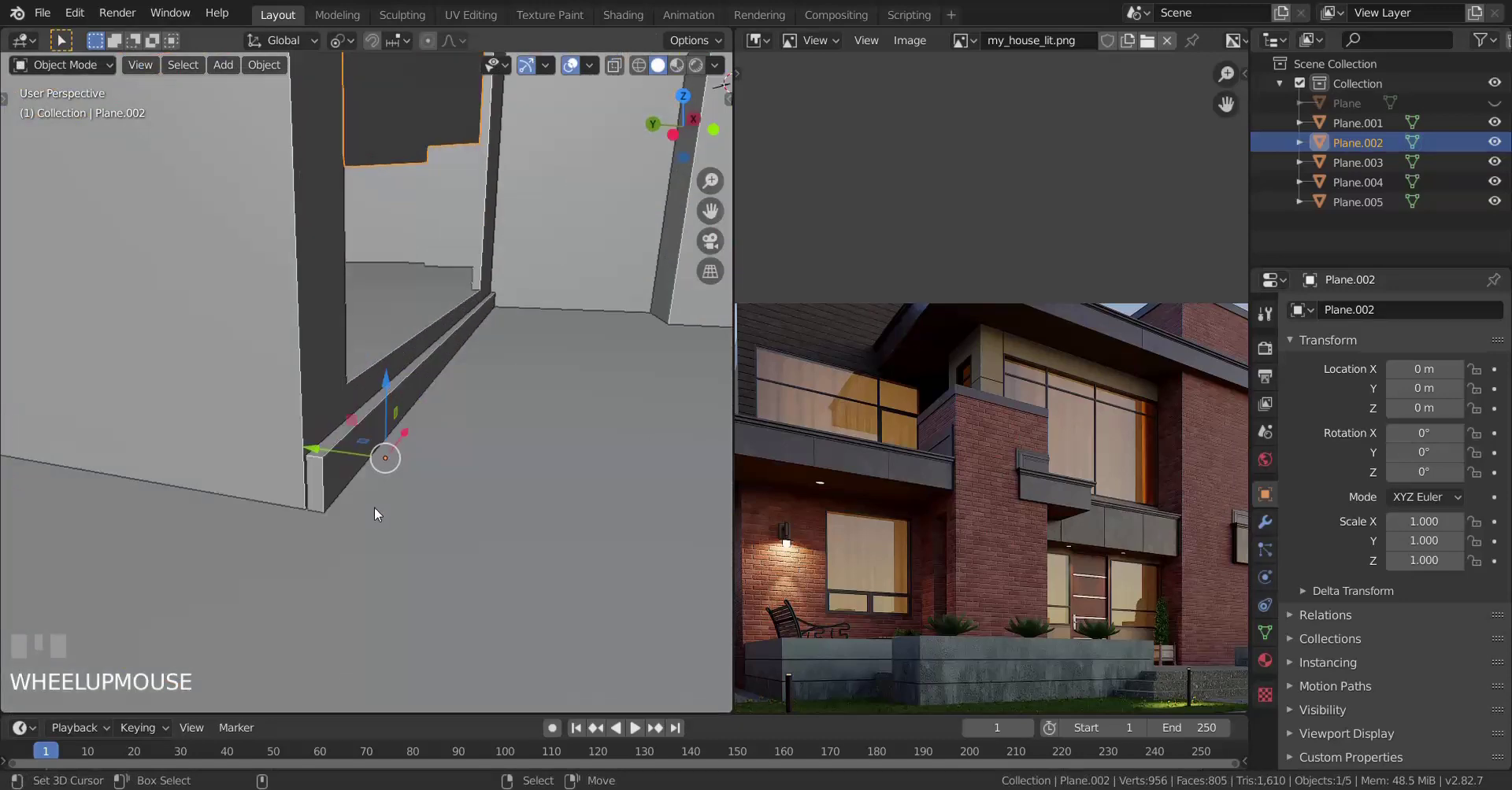
# Step: Toggle out to Object Mode to check the trim strip's thickness and back into Edit Mode
pyautogui.press('Tab')
pyautogui.moveTo(259, 455); pyautogui.dragTo(373, 473)
pyautogui.press('Tab')
pyautogui.scroll(-3)
pyautogui.scroll(3)
pyautogui.scroll(3)
pyautogui.press('Tab')
# Step: Select the strip's top face and start extruding a first slat band about 0.15 m up the wall
pyautogui.scroll(-3)
pyautogui.rightClick(373, 472)
pyautogui.scroll(-3)
pyautogui.scroll(3)
pyautogui.scroll(3)
pyautogui.press('shift+d')
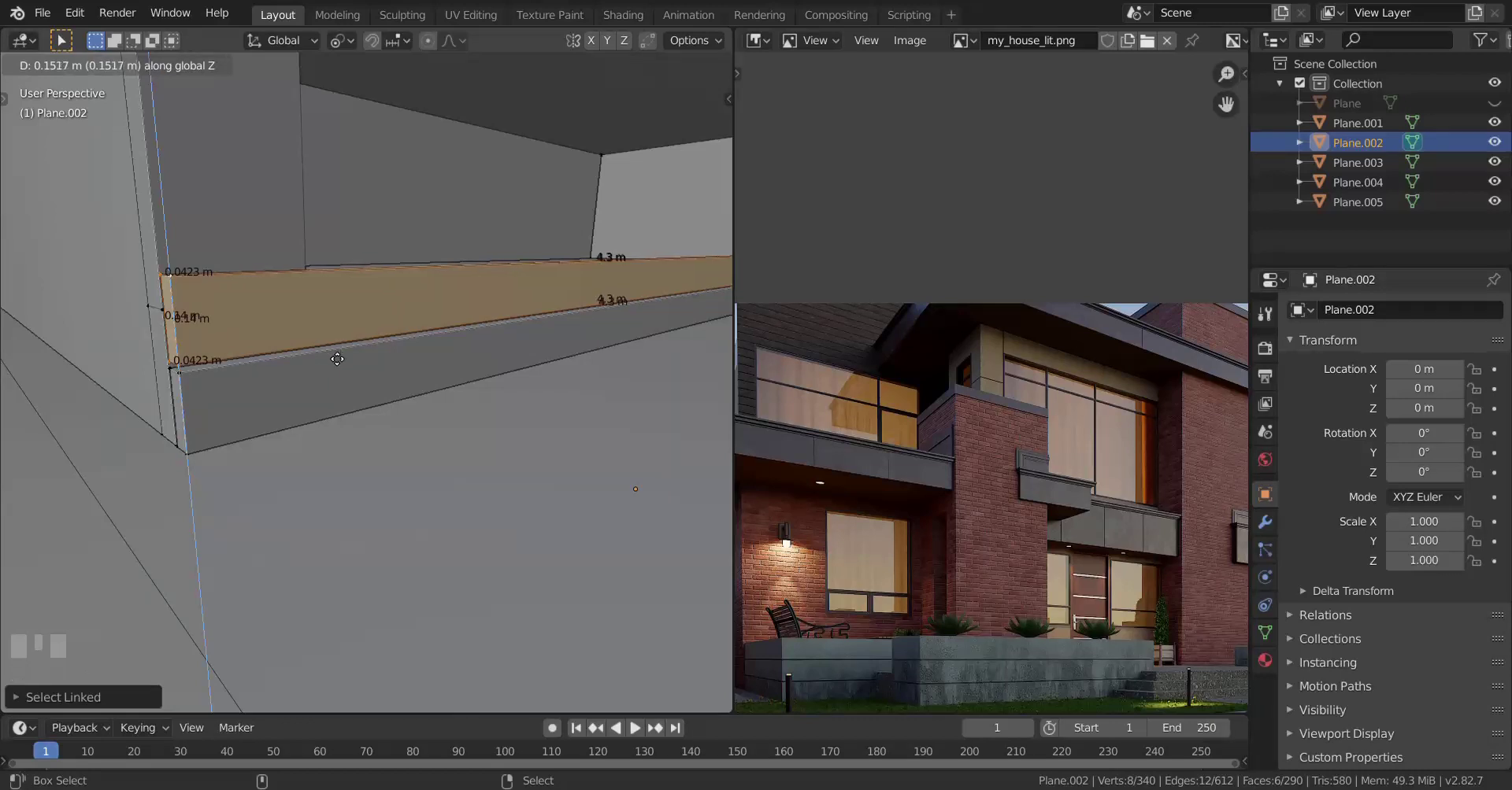
# Step: Confirm the slat band and repeat the extrusion to stack more slats up the wall
pyautogui.click(335, 387)
pyautogui.scroll(-3)
pyautogui.press('shift+r')
pyautogui.scroll(-3)
pyautogui.press('shift+r')
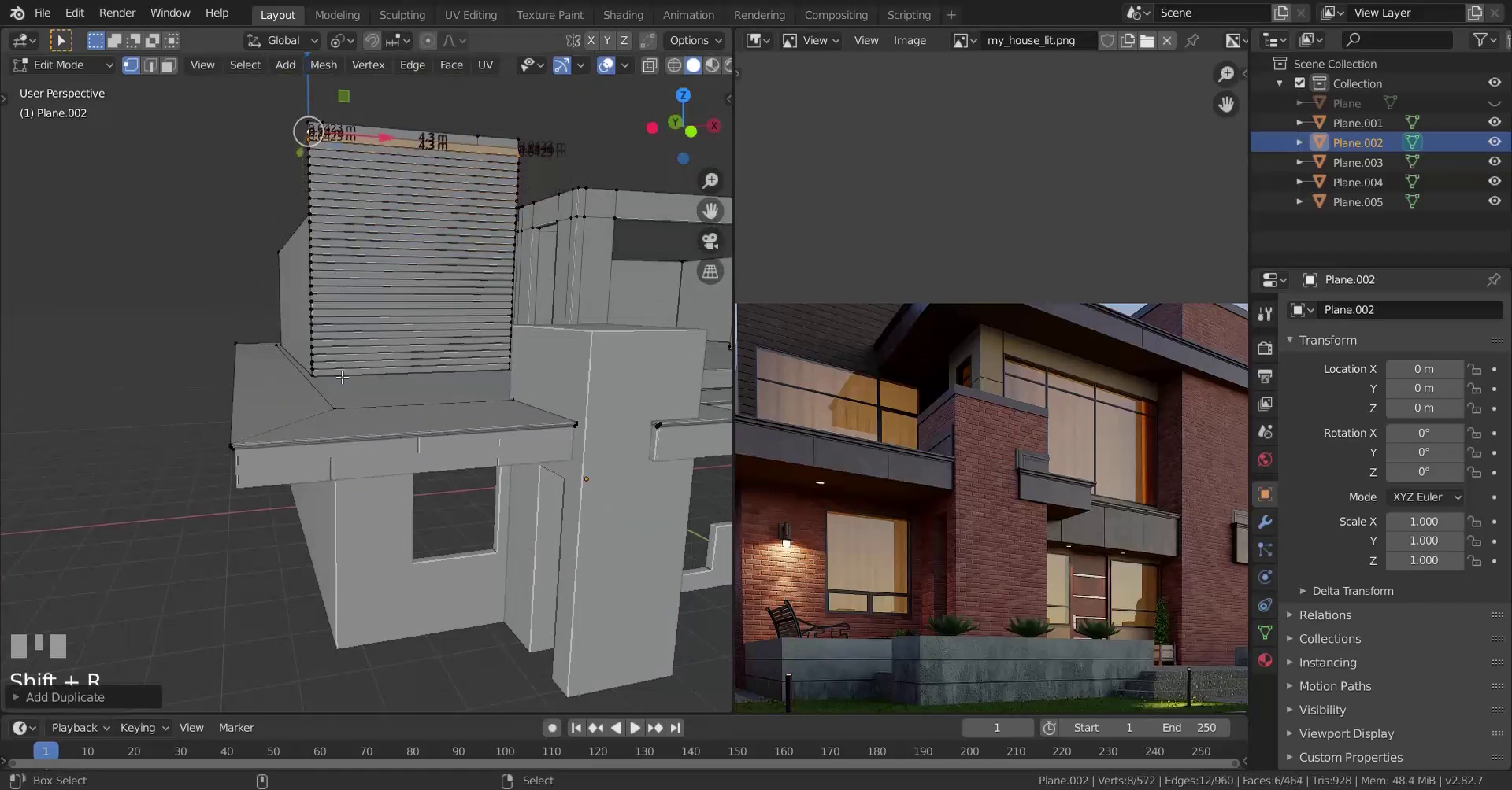
pyautogui.scroll(3)
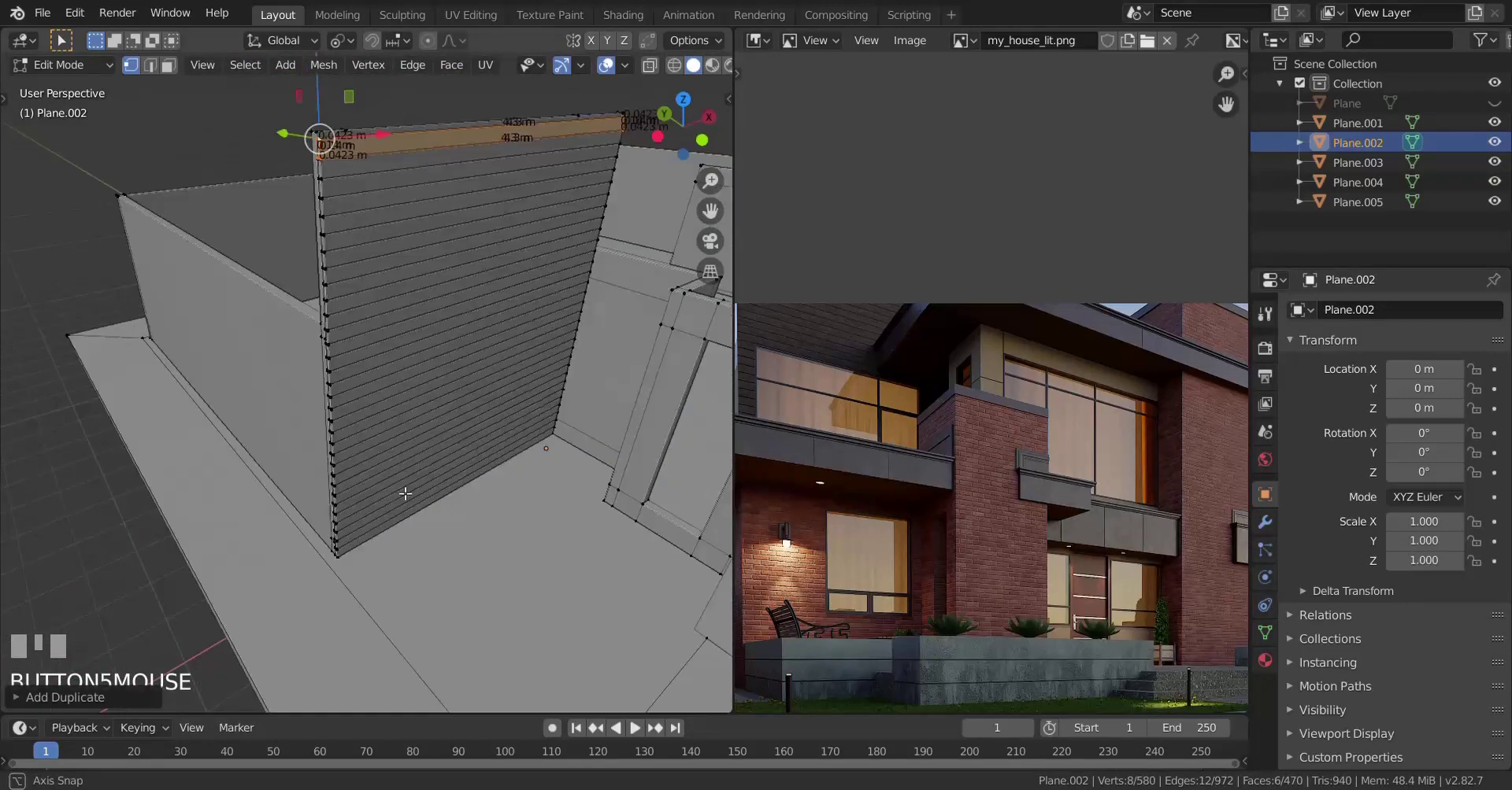
# Step: Review the slats from Object Mode and in wireframe to check hidden edges
pyautogui.press('Tab')
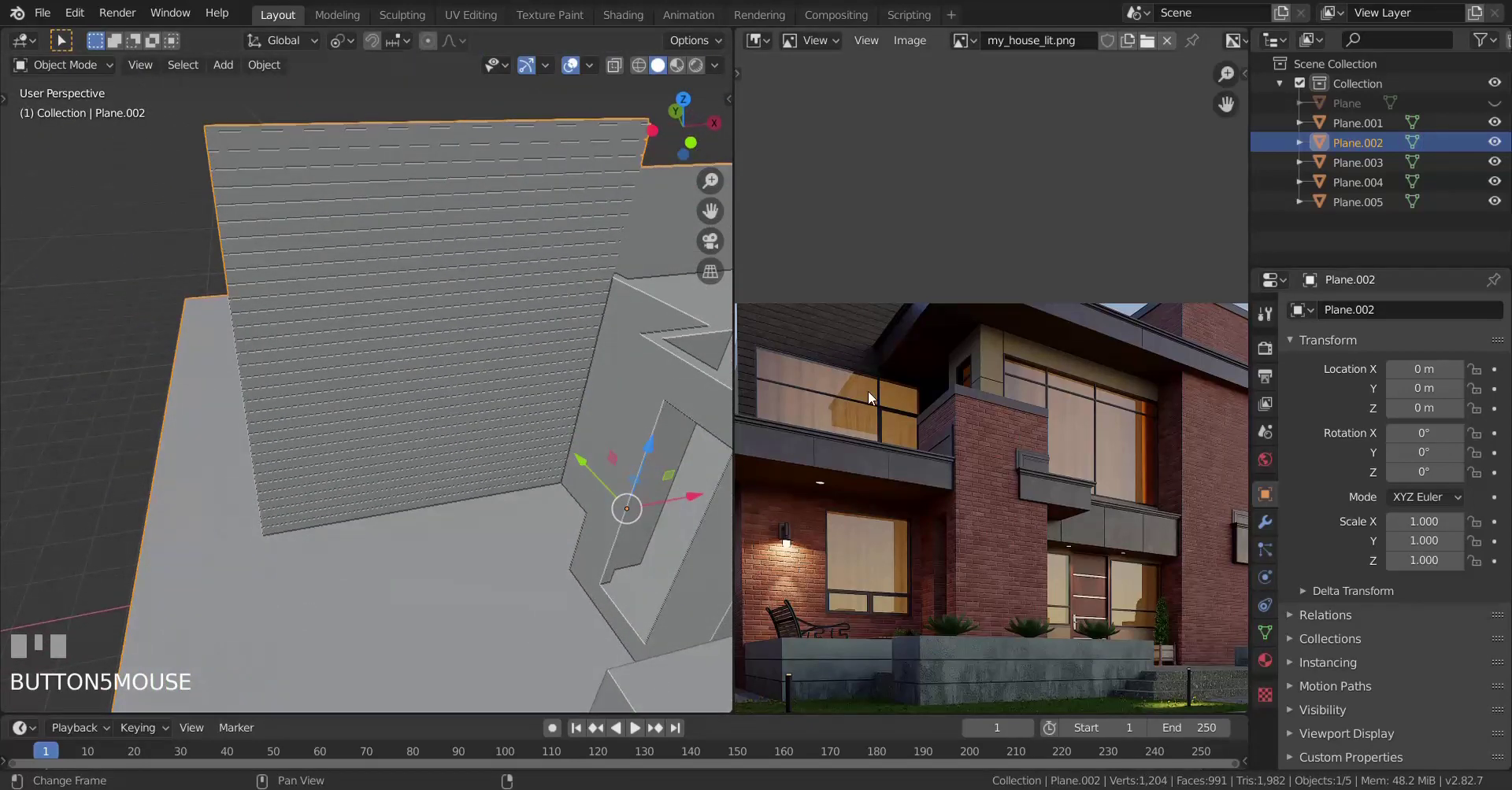
pyautogui.middleClick(875, 395)
pyautogui.middleClick(235, 394)
pyautogui.scroll(3)
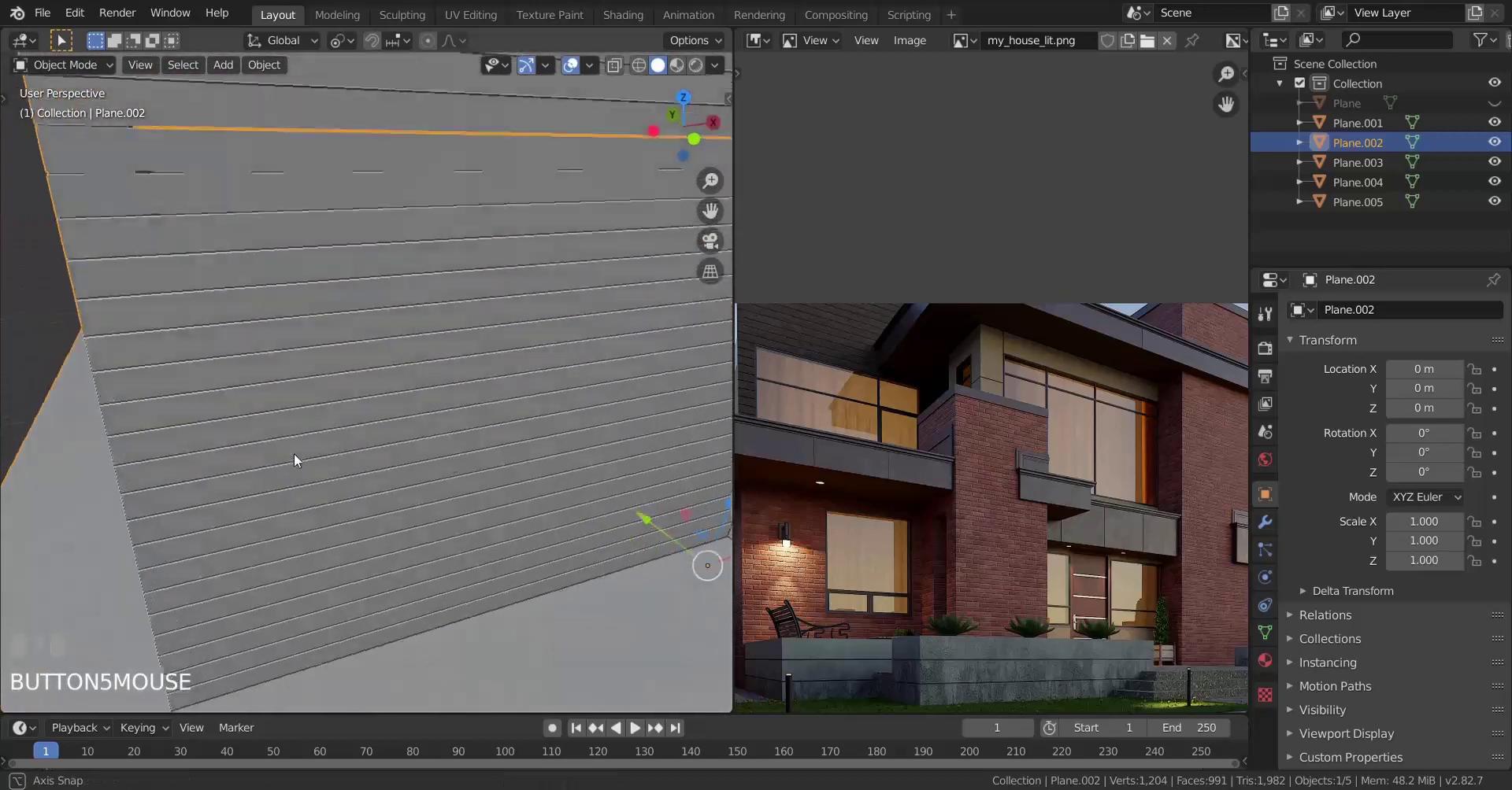
pyautogui.scroll(-3)
pyautogui.press('Tab')
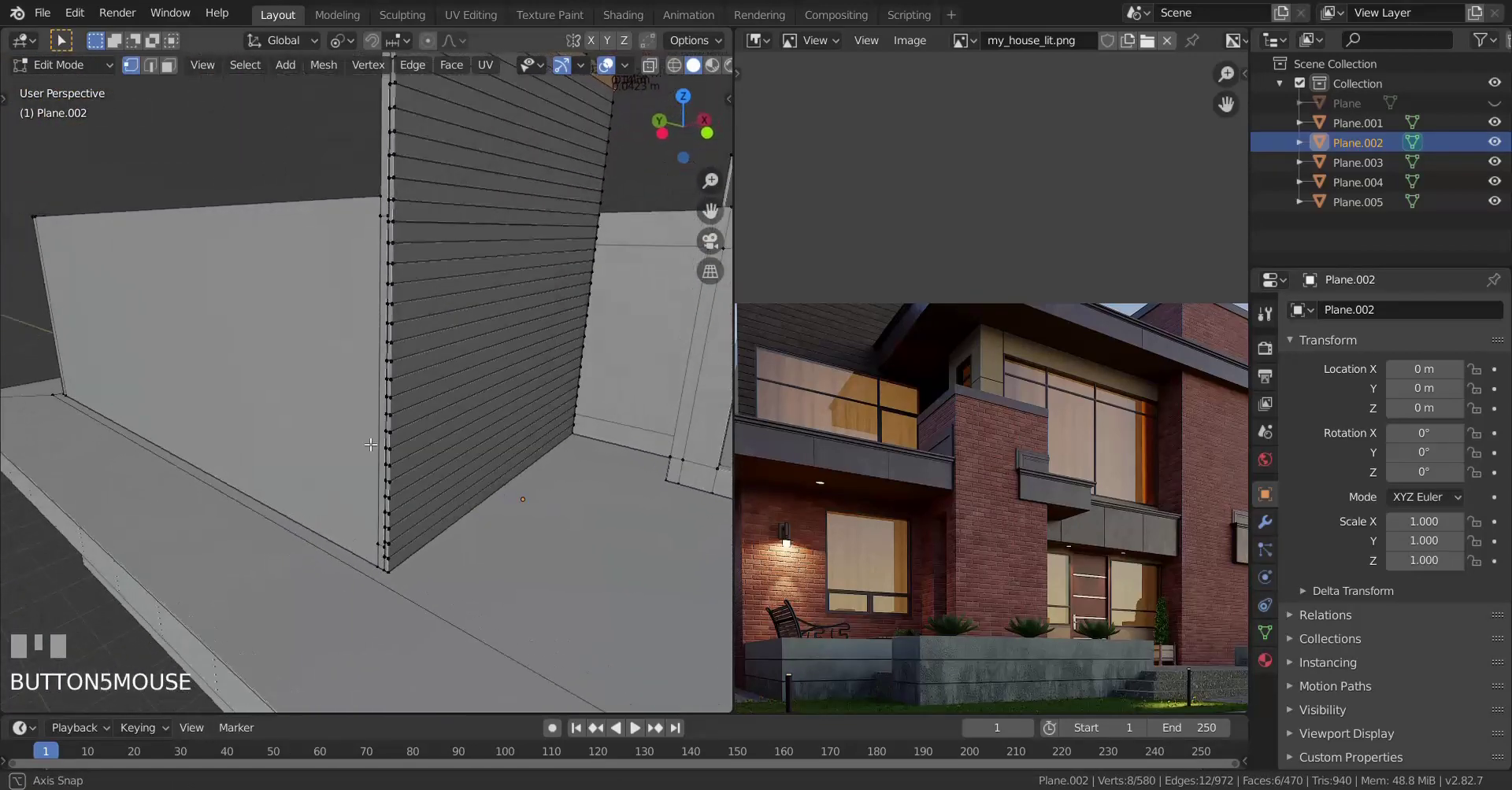
pyautogui.scroll(3)
pyautogui.press('z')
pyautogui.scroll(-3)
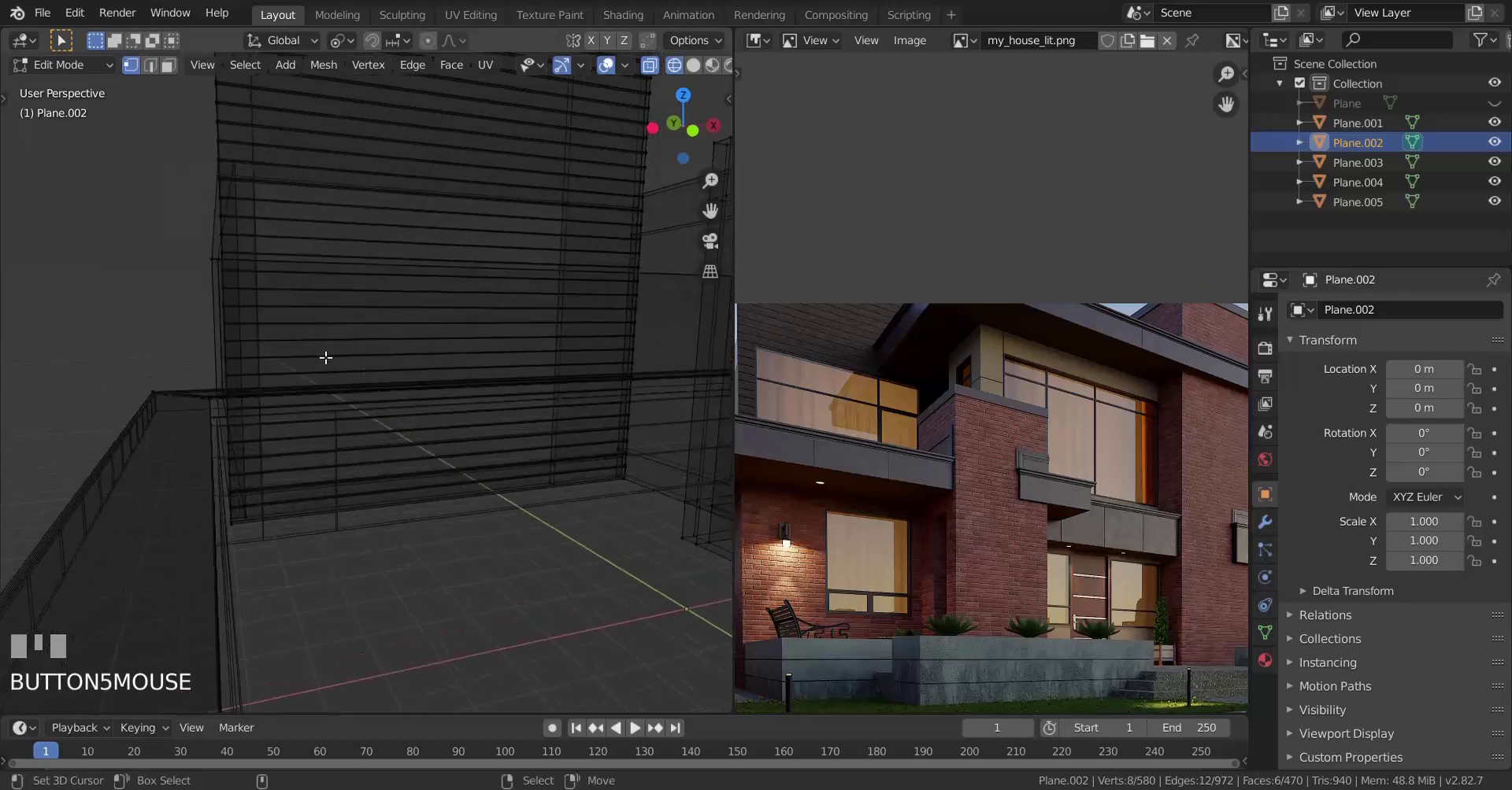
pyautogui.press('z')
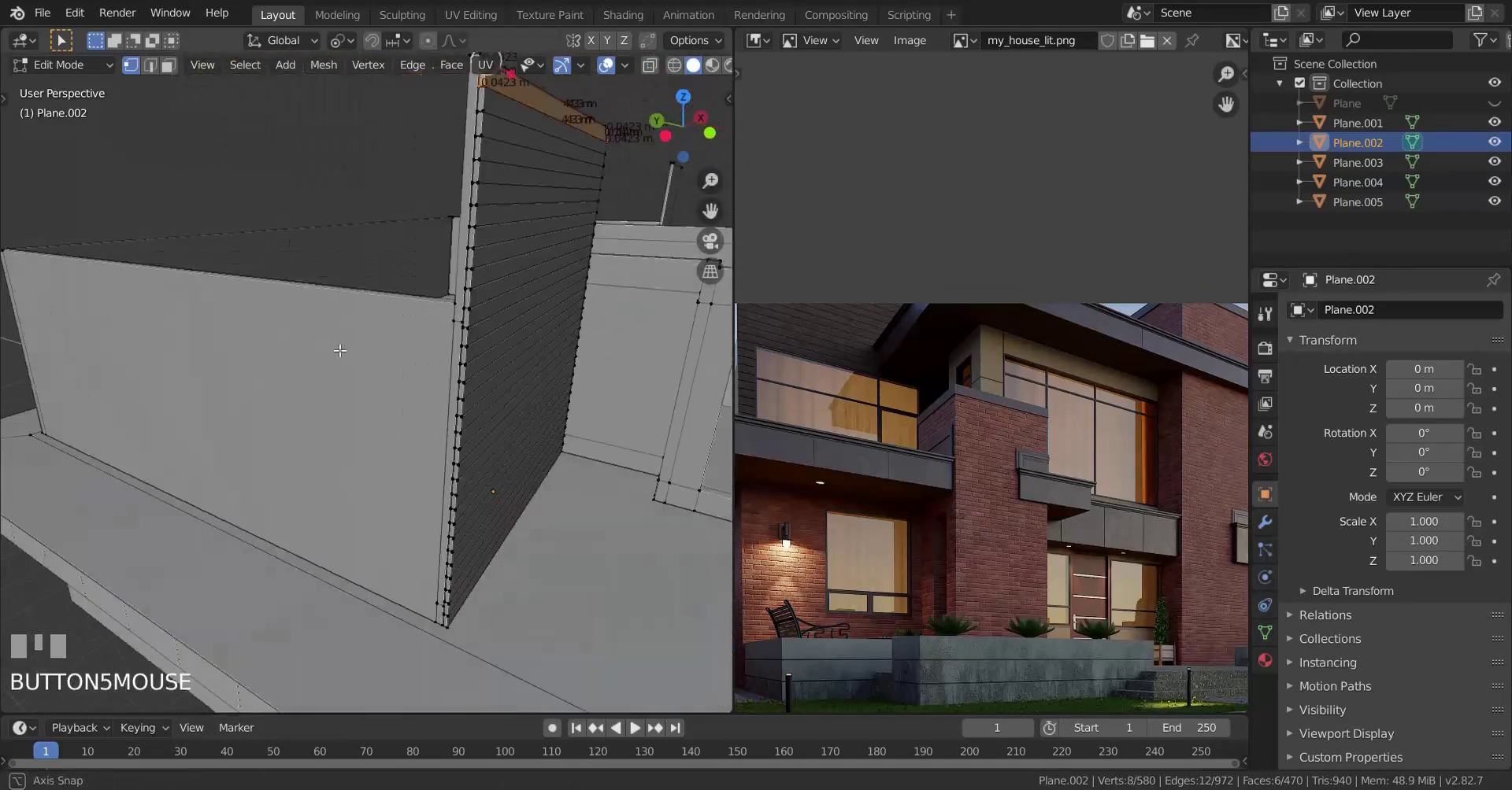
# Step: Select the whole run of slat faces and hide them to see the wall behind
pyautogui.scroll(3)
pyautogui.rightClick(364, 208)
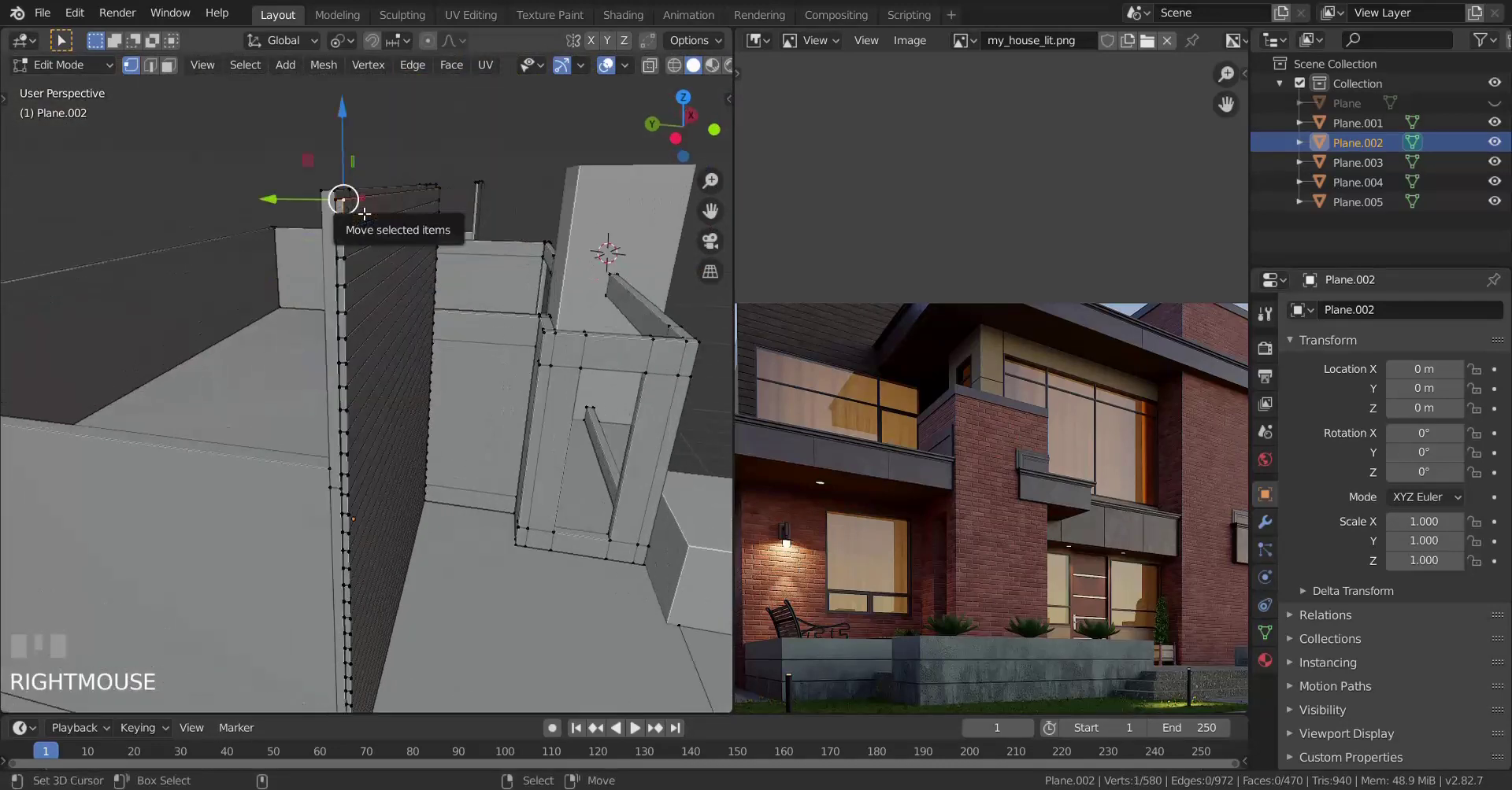
pyautogui.press('l')
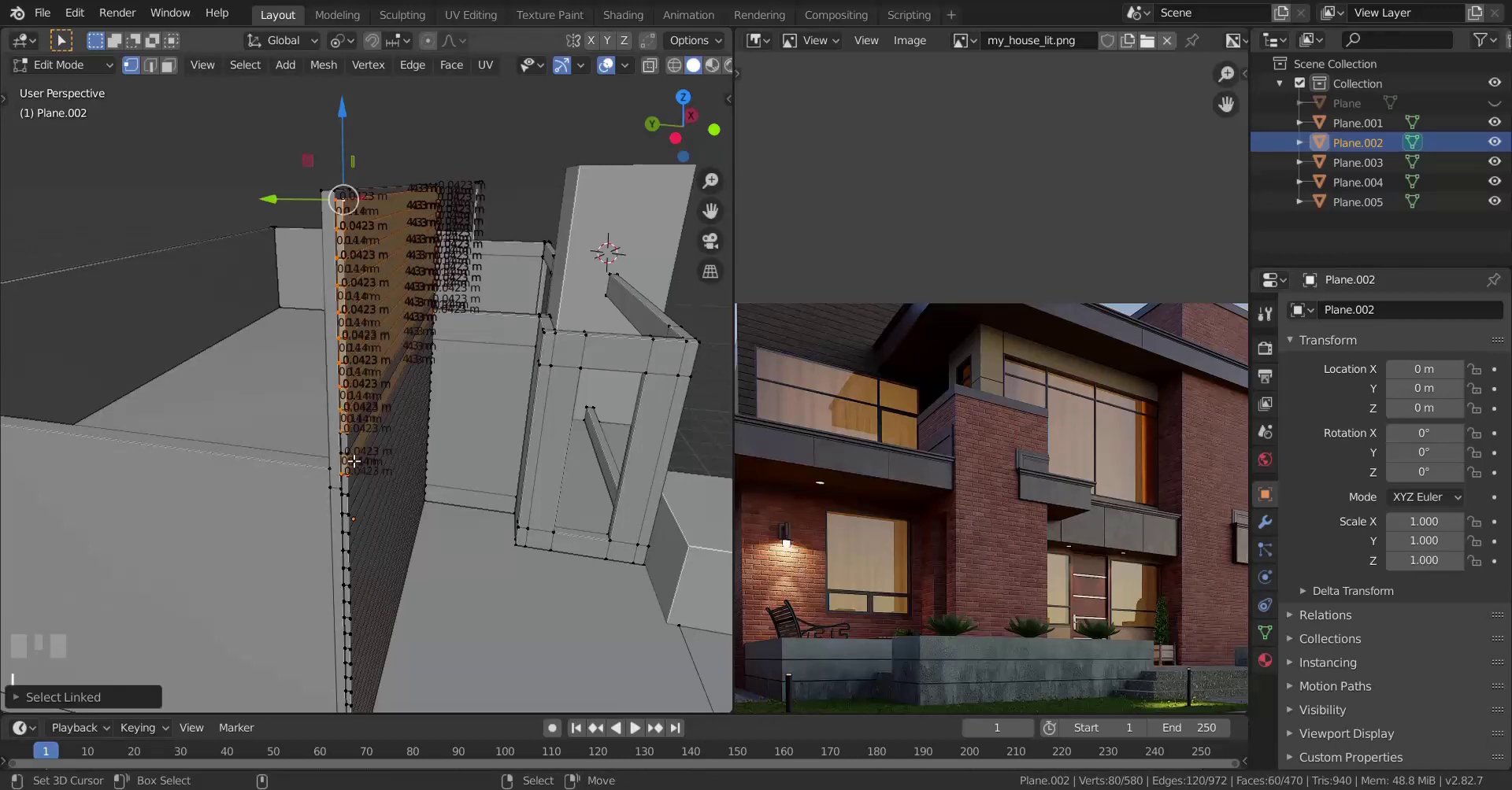
pyautogui.press('h')
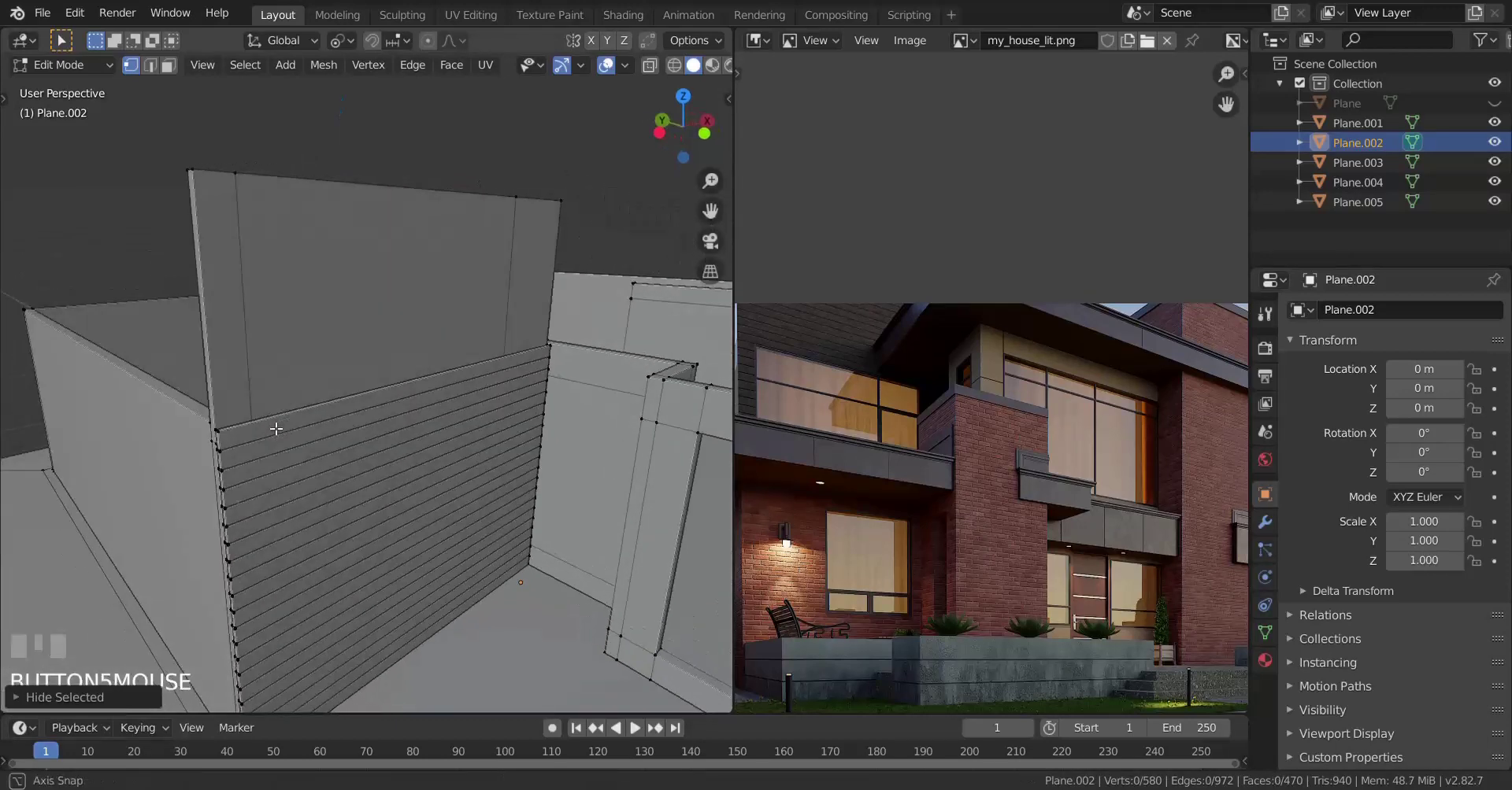
pyautogui.scroll(-3)
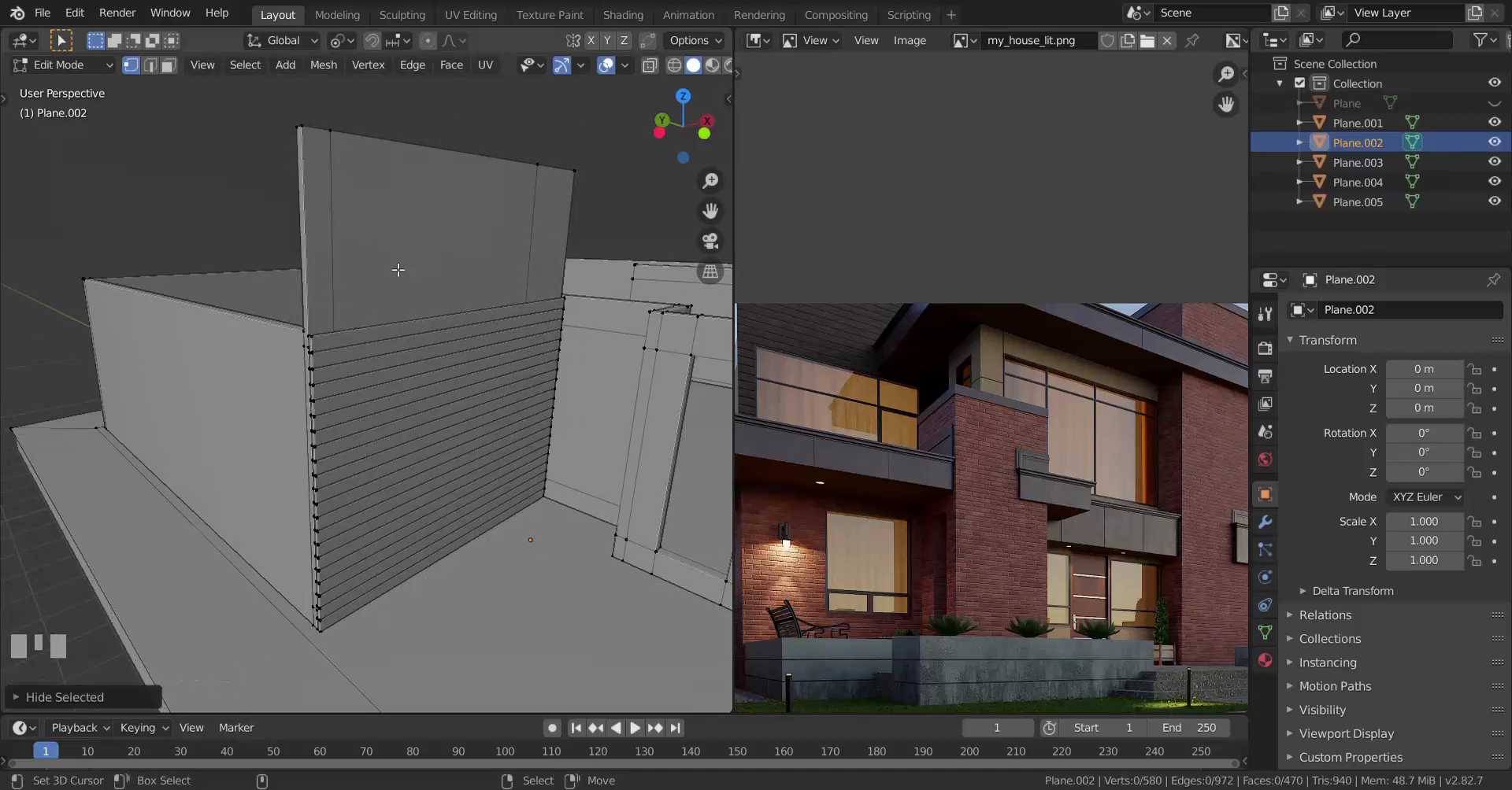
pyautogui.scroll(3)
# Step: Select the topmost slat loops and hide them, undoing and redoing to get the right set
pyautogui.scroll(3)
pyautogui.rightClick(234, 264)
pyautogui.rightClick(241, 264)
pyautogui.press('l')
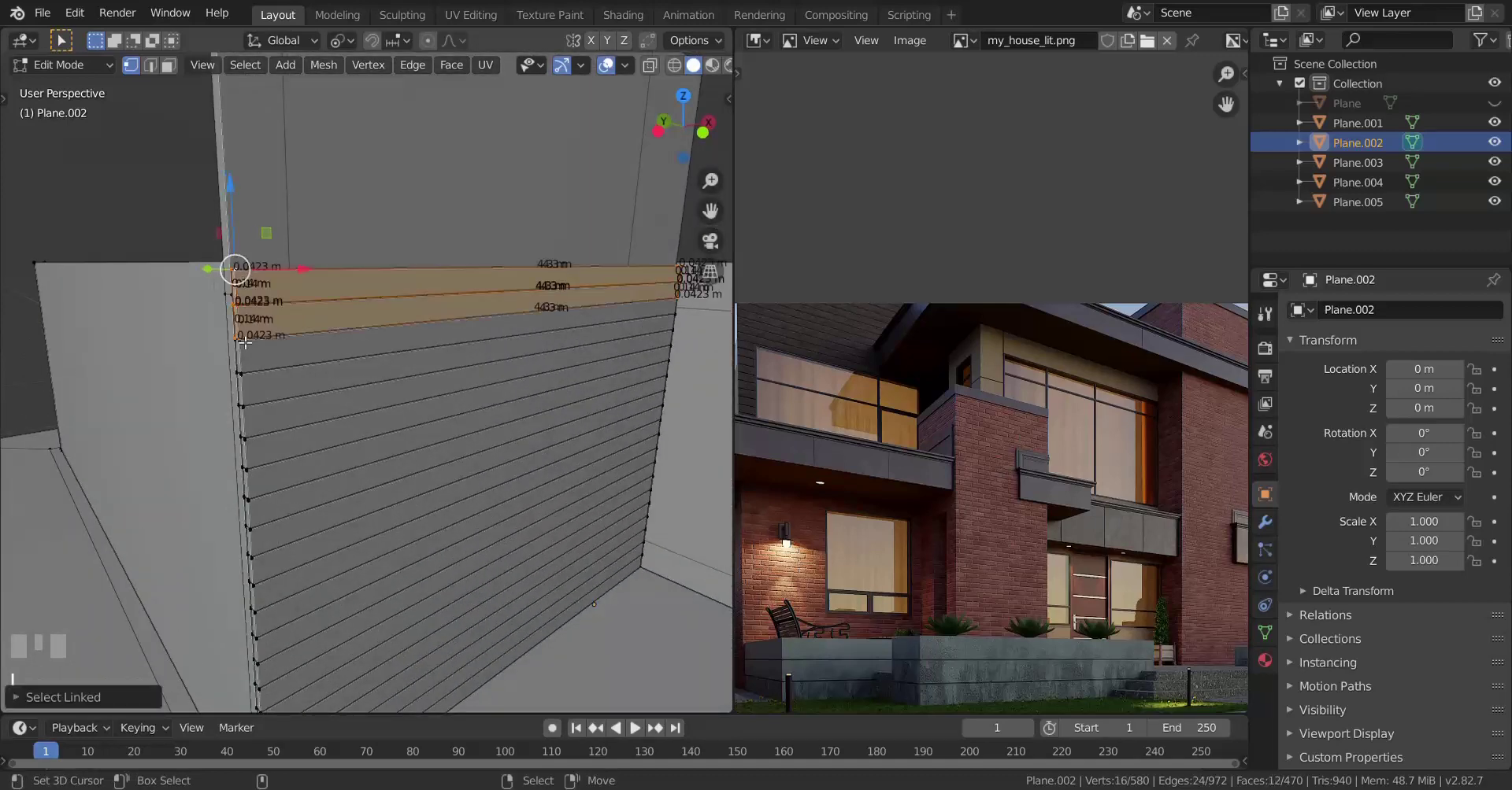
pyautogui.press('h')
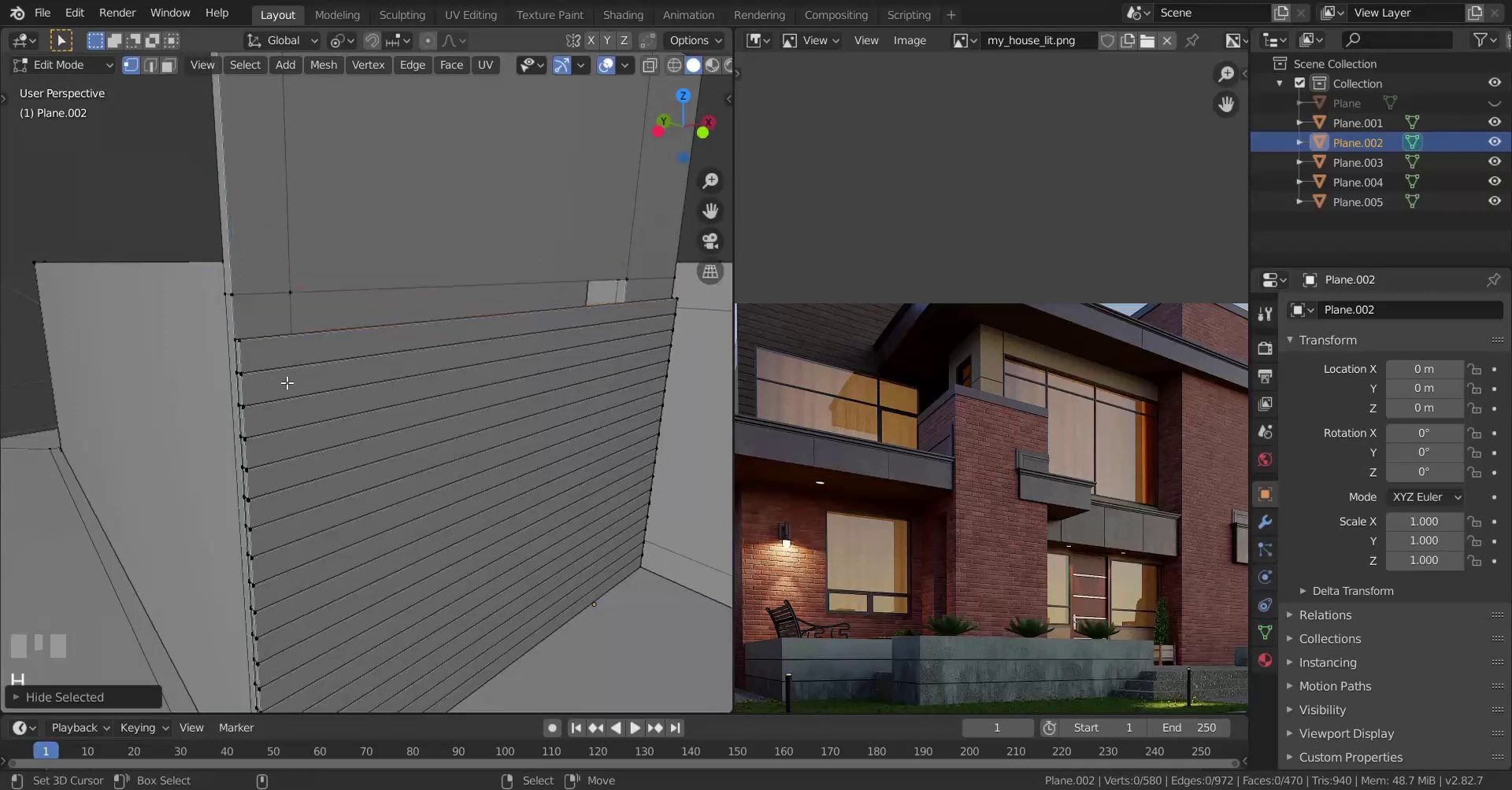
pyautogui.press('ctrl+z')
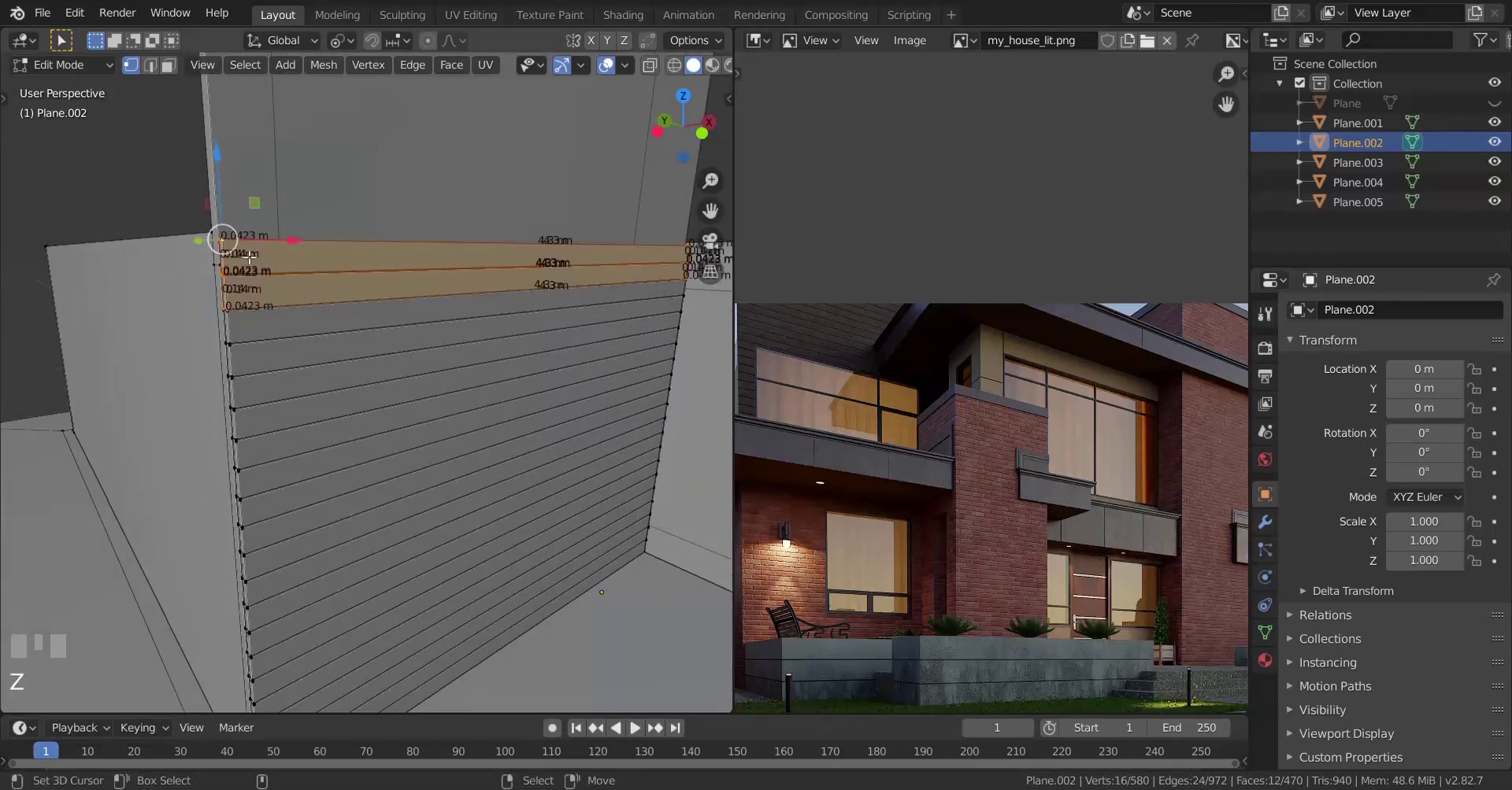
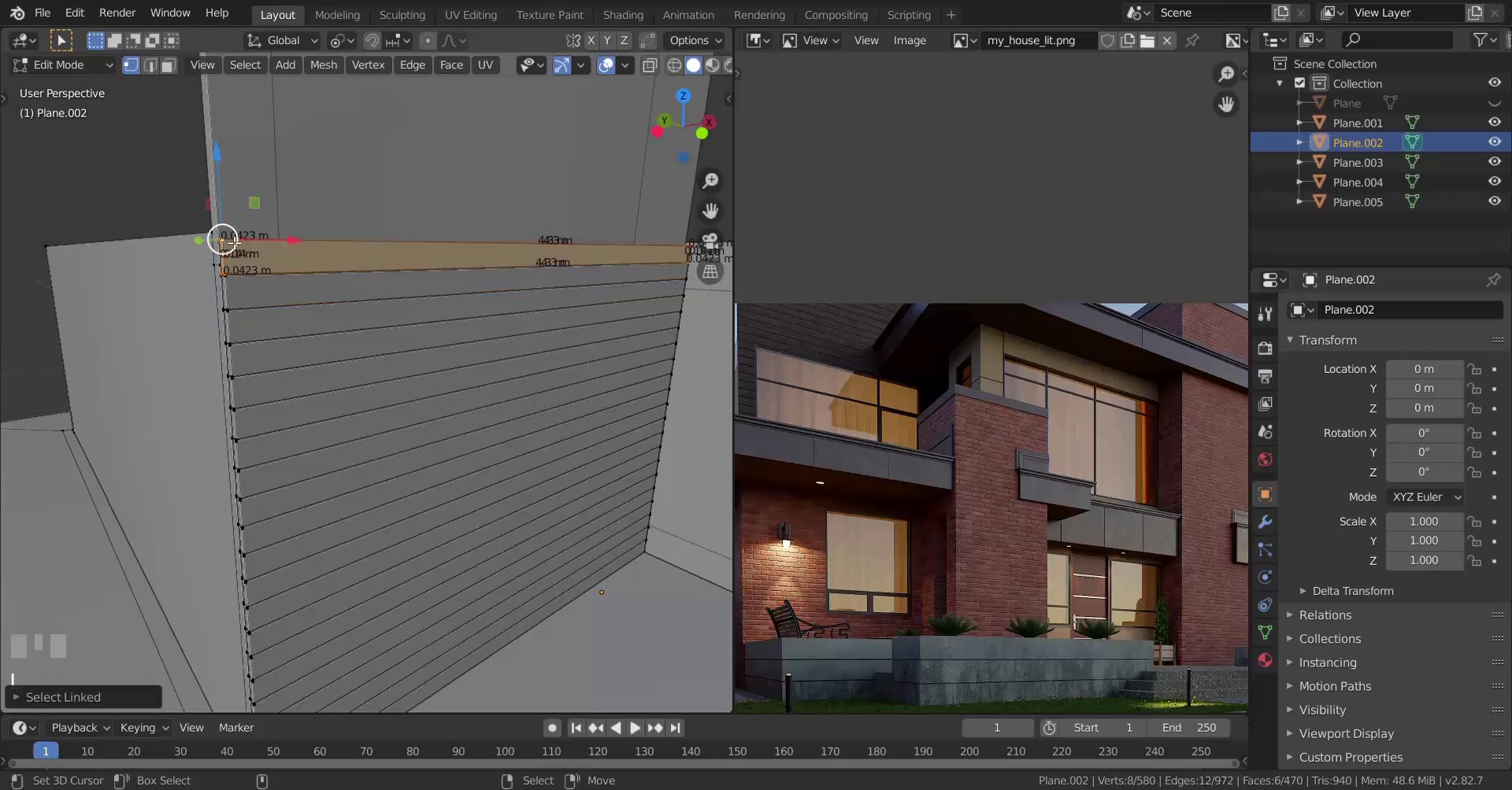
pyautogui.press('h')
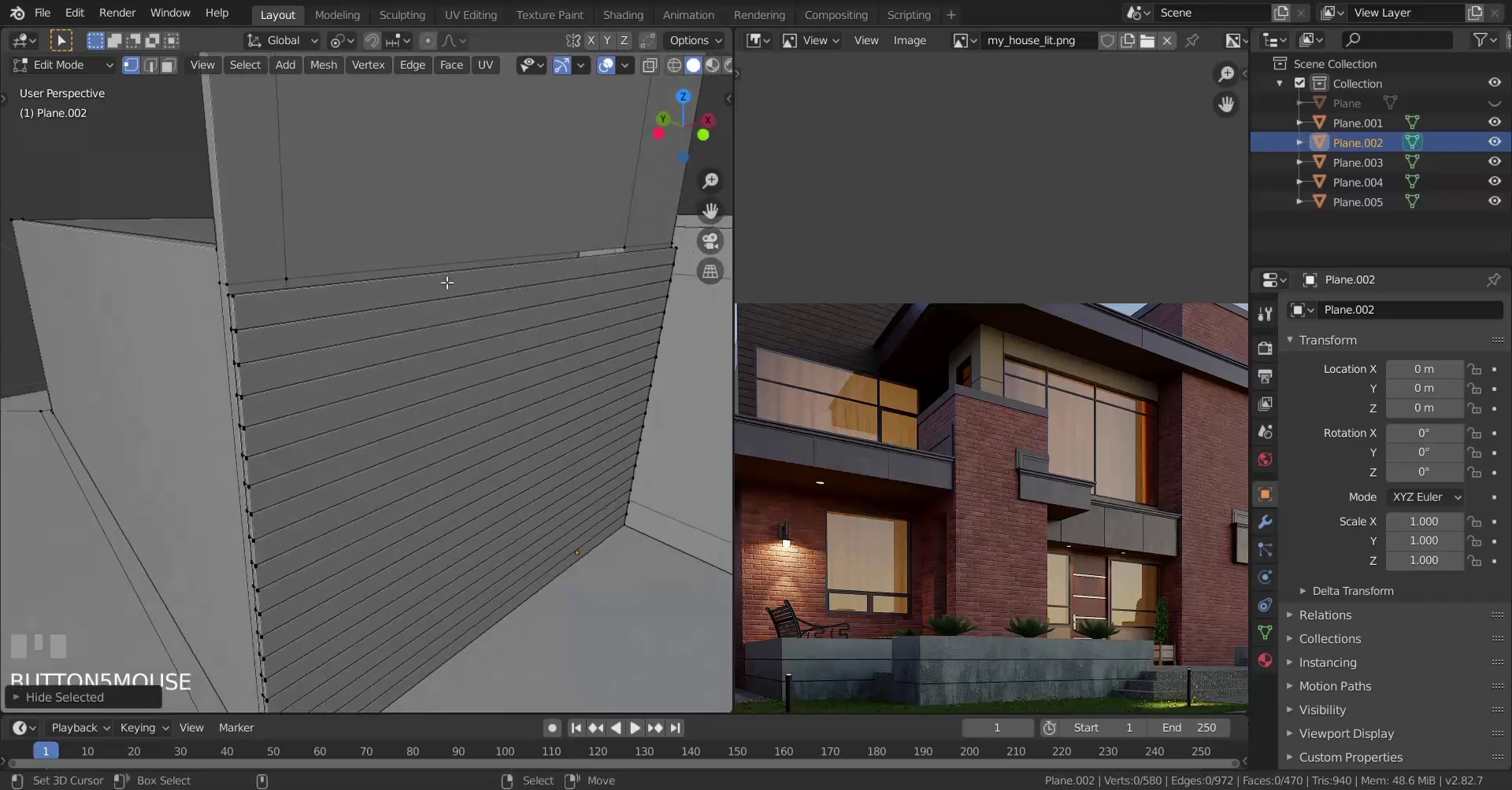
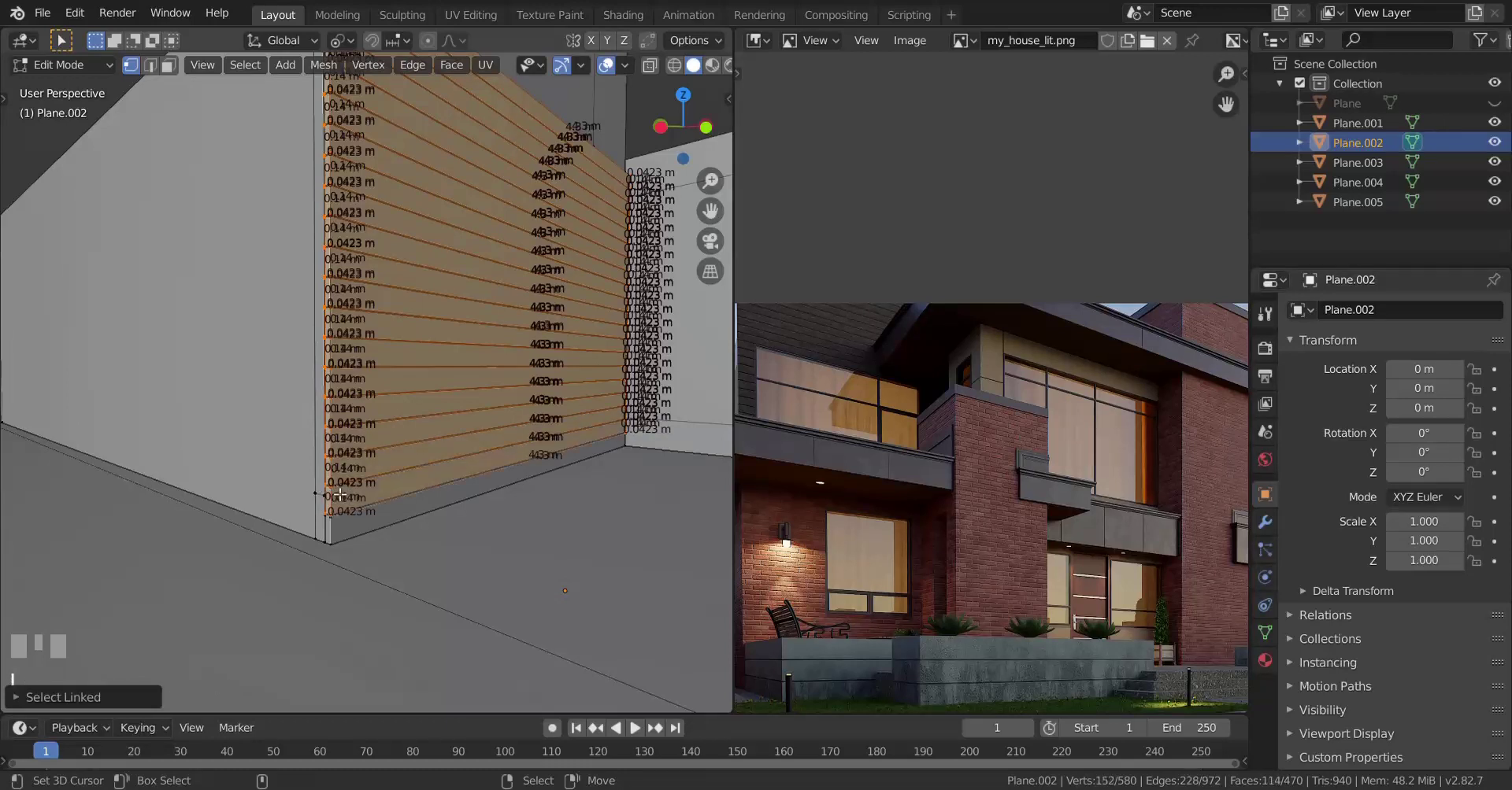
pyautogui.press('g')
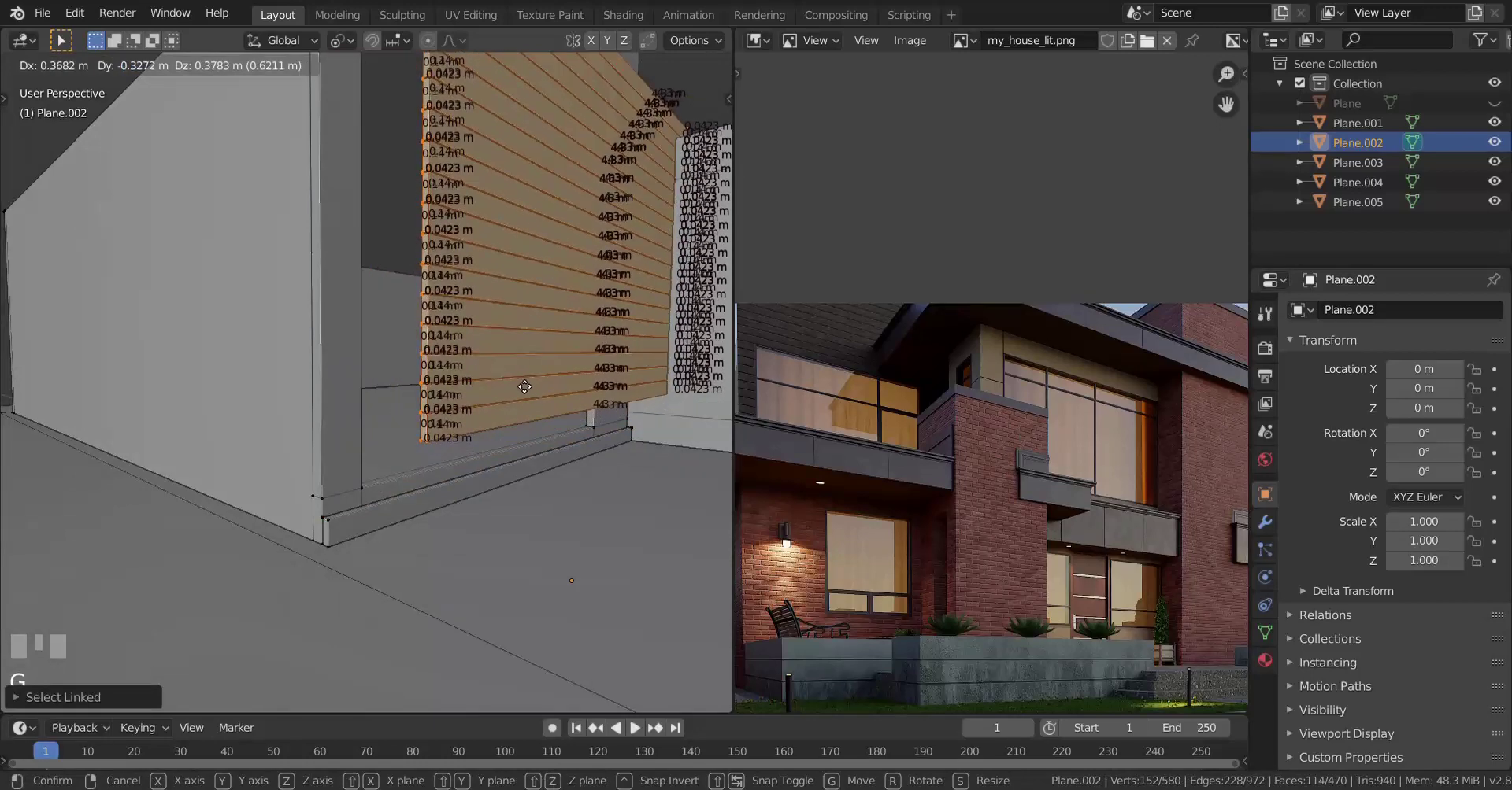
pyautogui.rightClick(520, 380)
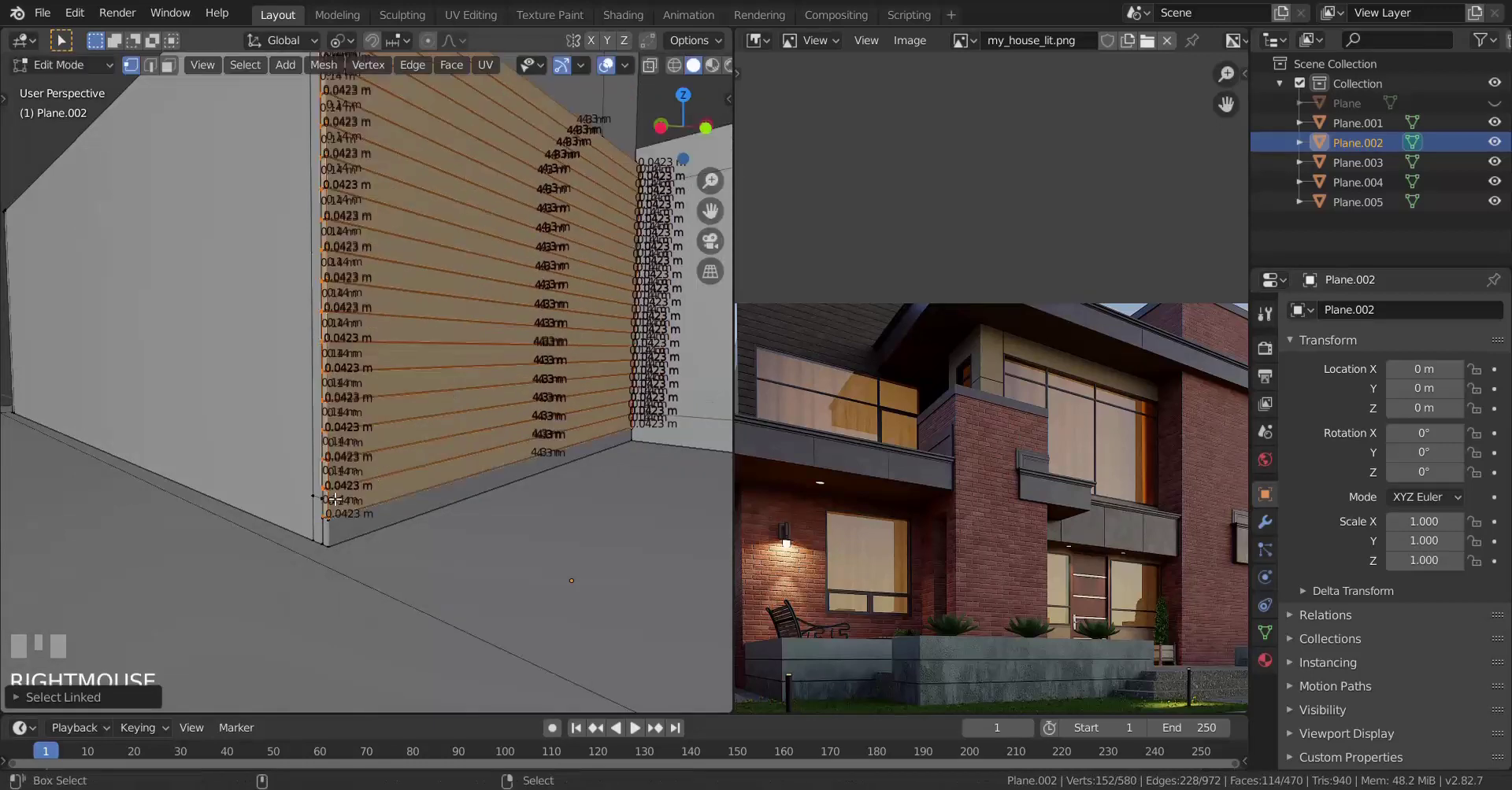
pyautogui.press('shift+l')
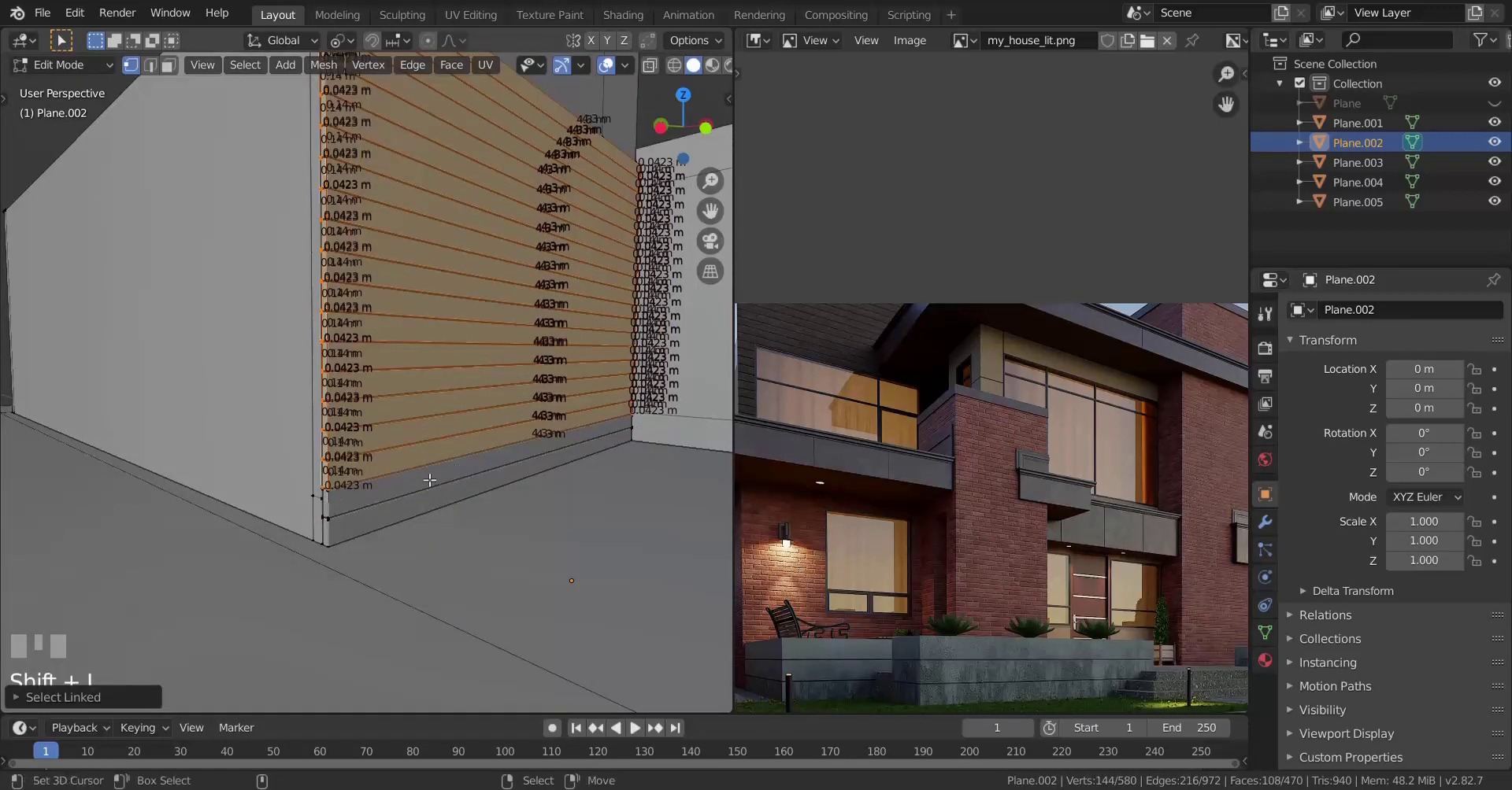
pyautogui.press('h')
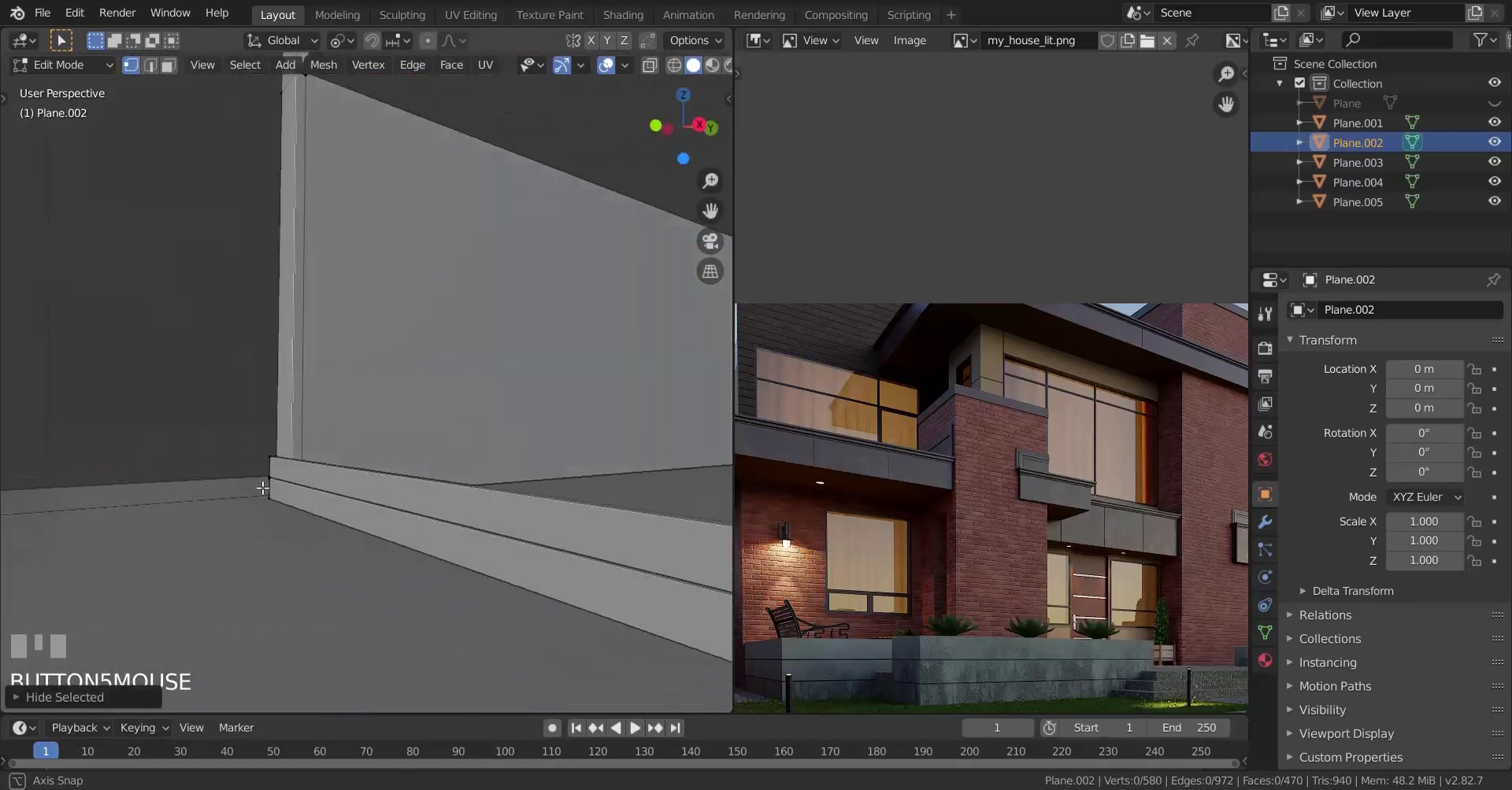
pyautogui.press('ctrl+z')
pyautogui.scroll(-3)
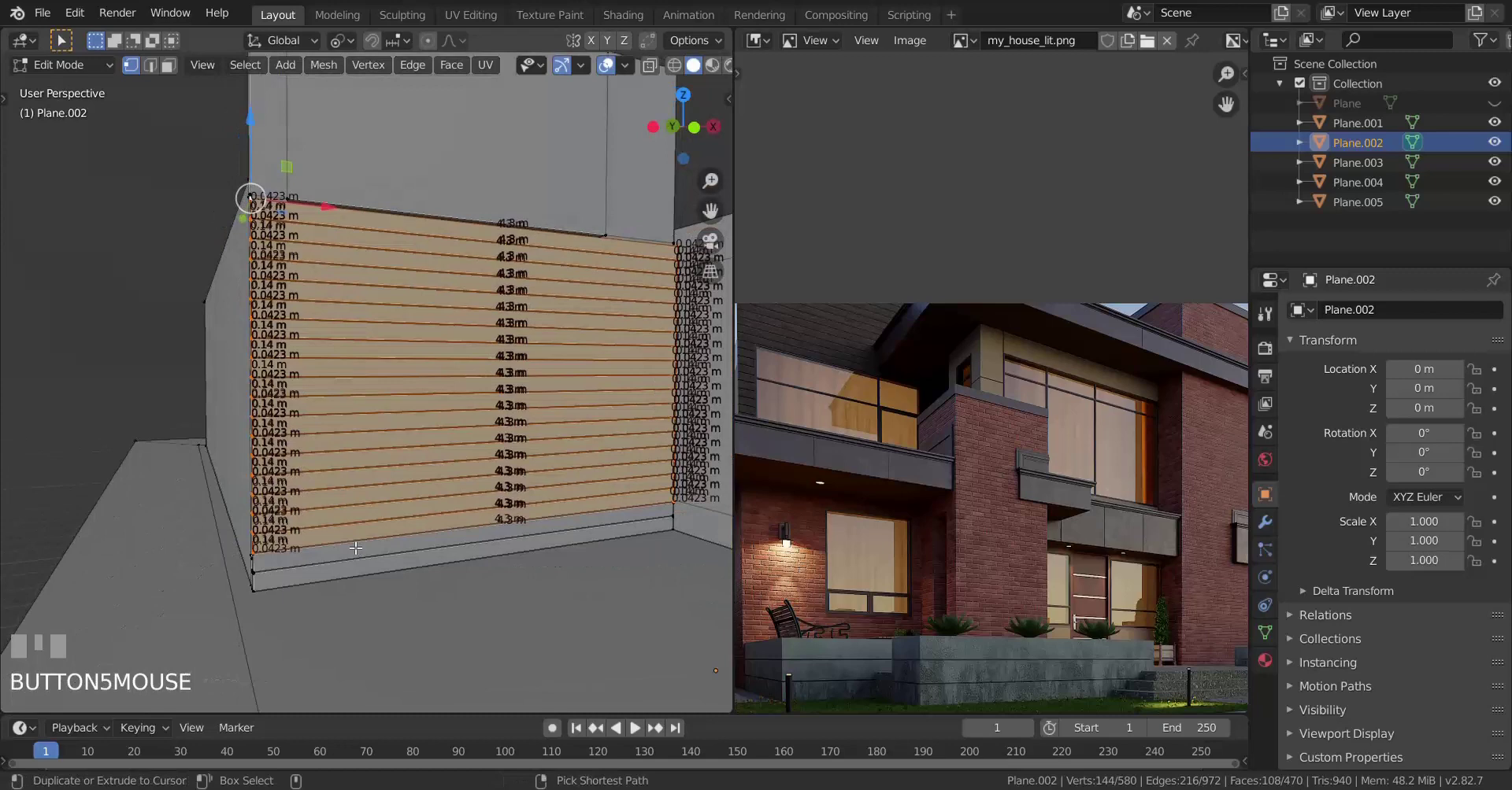
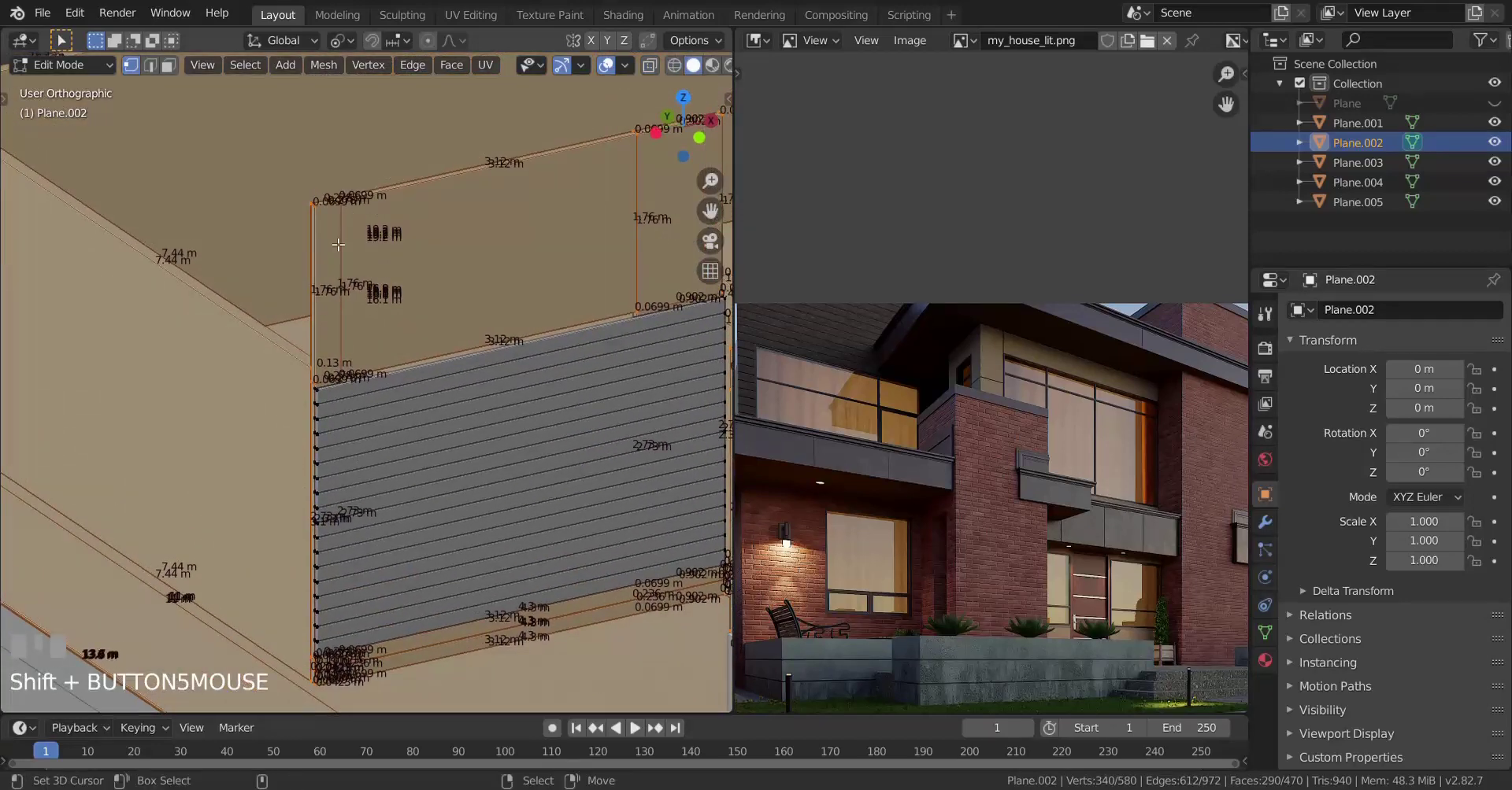
pyautogui.press('shift+l')
pyautogui.press('h')
pyautogui.scroll(3)
pyautogui.press('KP_1')
pyautogui.press('z')
pyautogui.scroll(3)
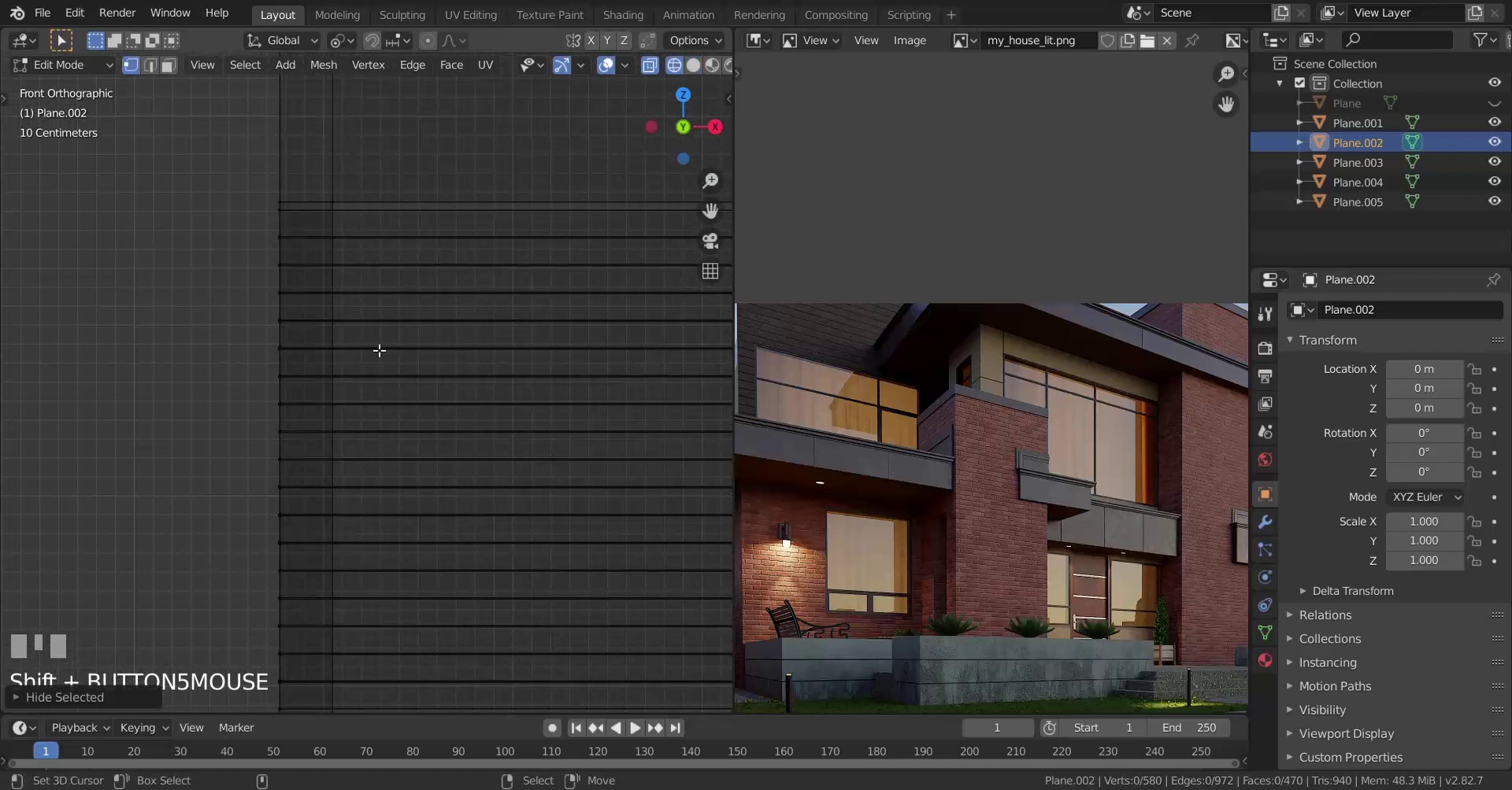
# Step: Knife-cut vertically through the stacked slats and begin a second cut along a slat edge
pyautogui.press('k')
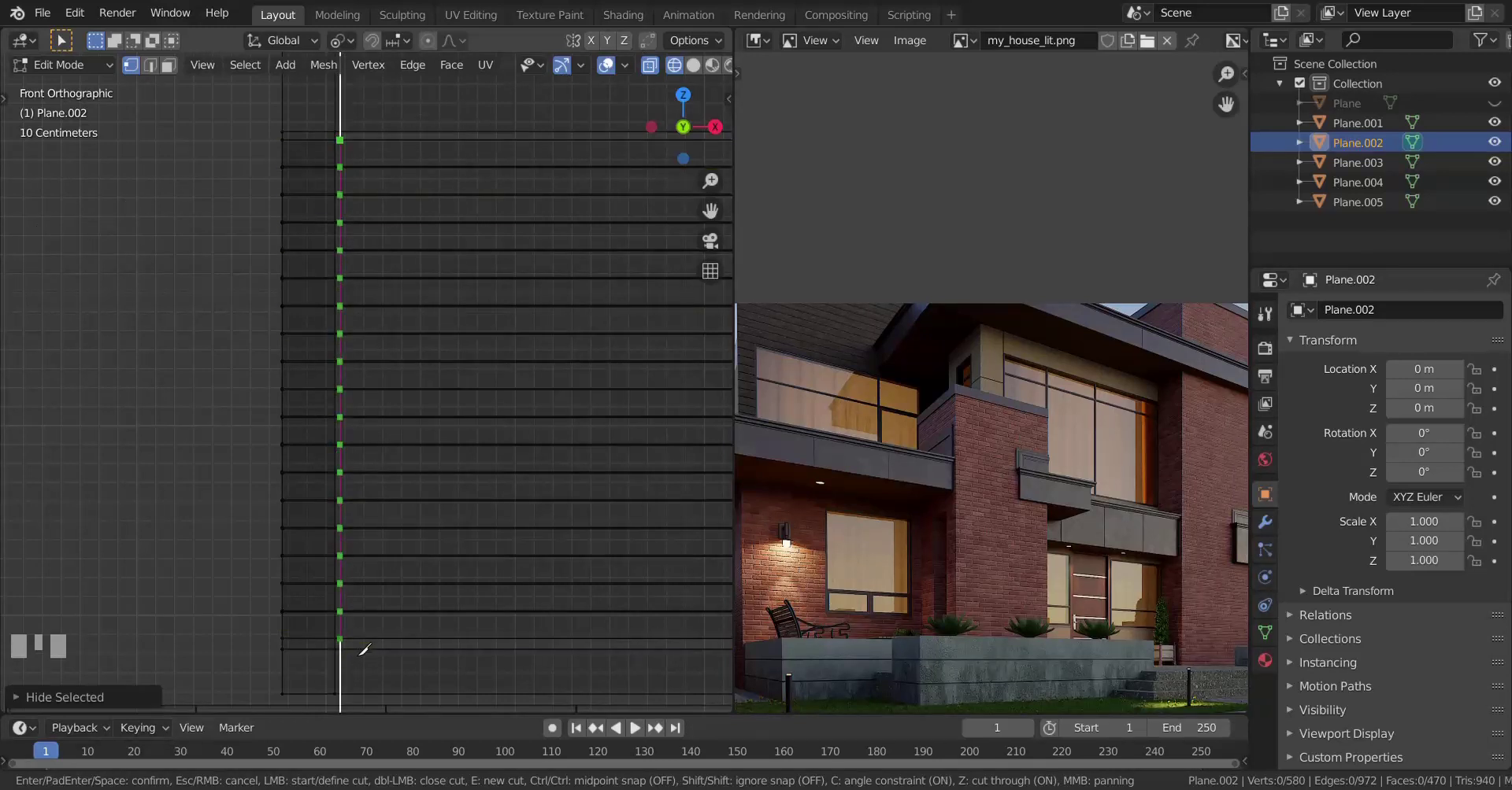
pyautogui.press('space')
pyautogui.scroll(-3)
pyautogui.scroll(3)
pyautogui.scroll(3)
pyautogui.press('k')
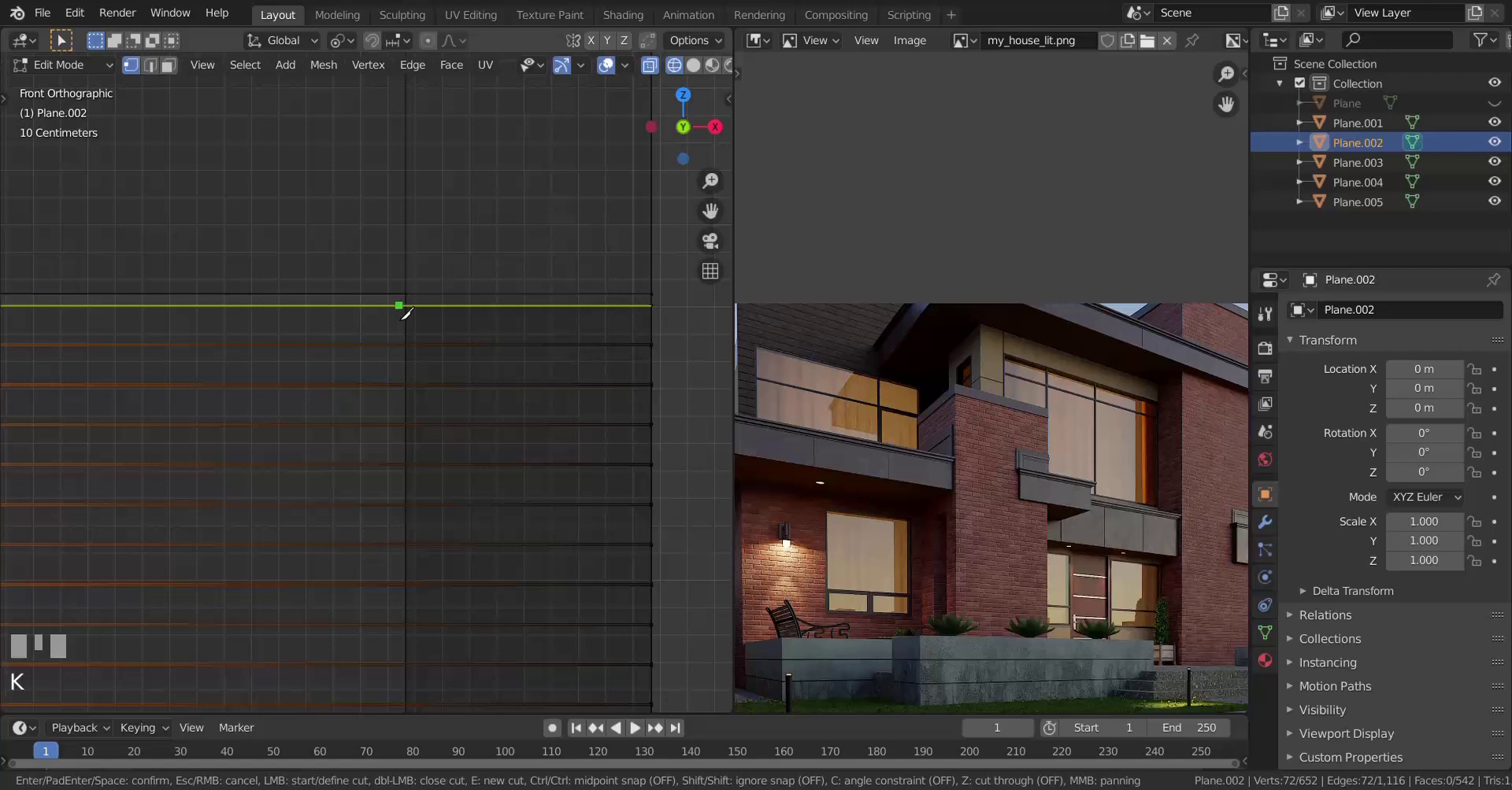
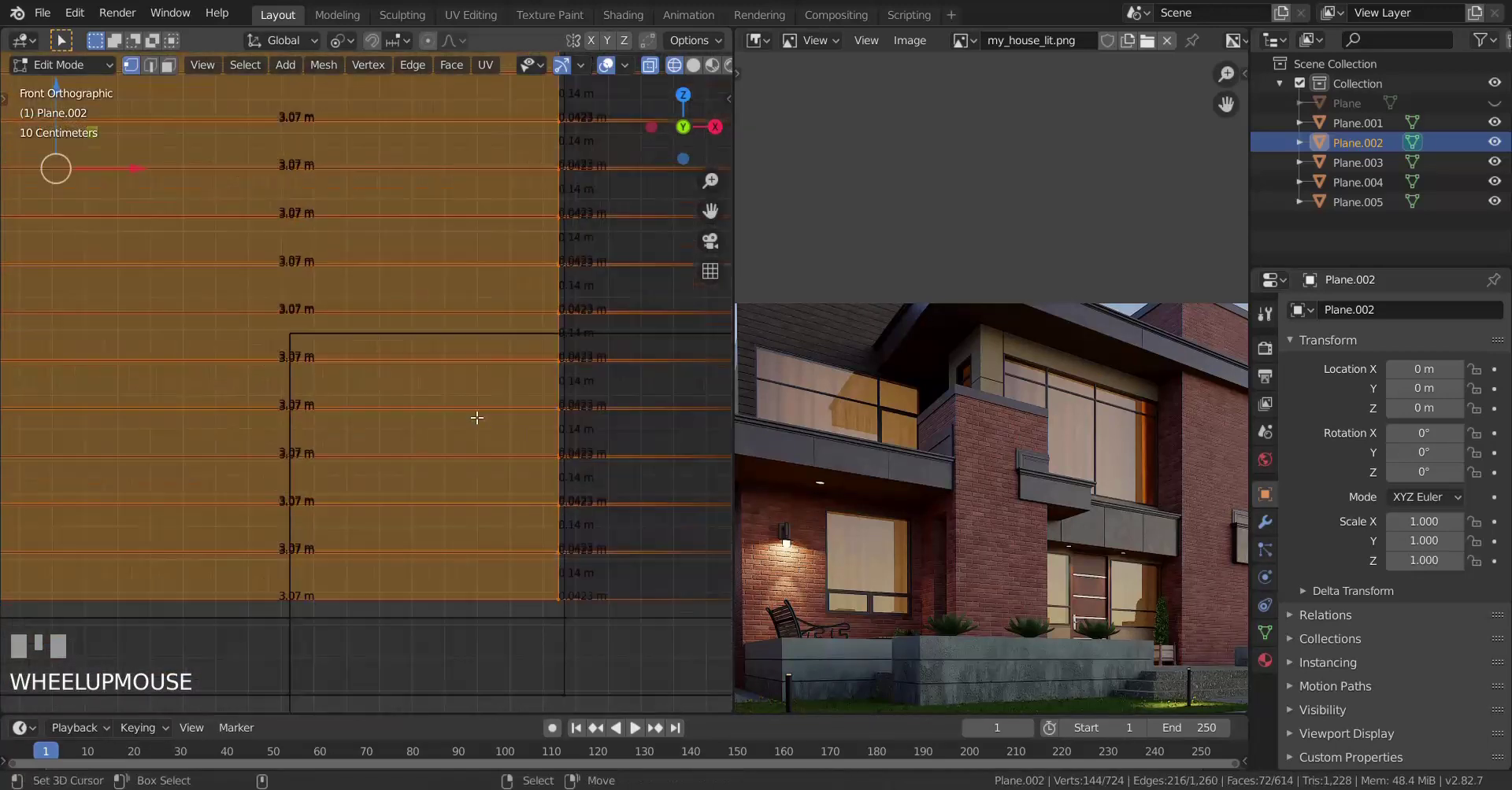
# Step: Check the cut in wireframe and perspective, then delete the siding section beyond it
pyautogui.scroll(-3)
pyautogui.press('z')
pyautogui.scroll(-3)
pyautogui.scroll(3)
pyautogui.press('KP_5')
pyautogui.scroll(-3)
pyautogui.press('x')
pyautogui.scroll(-3)
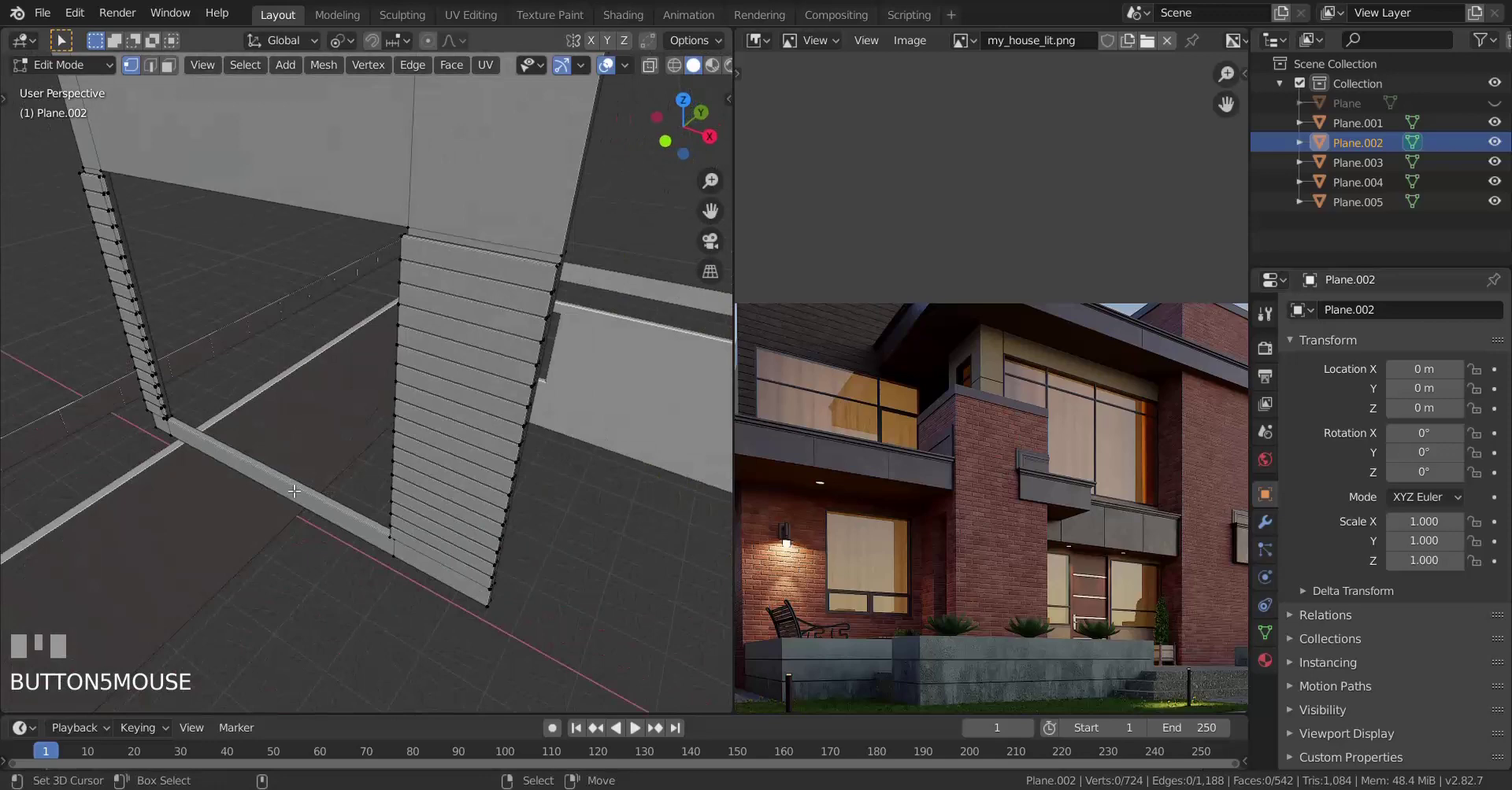
# Step: Fill new faces across the open slat ends on the first wall edge, selecting end vertices pair by pair
pyautogui.scroll(3)
pyautogui.scroll(3)
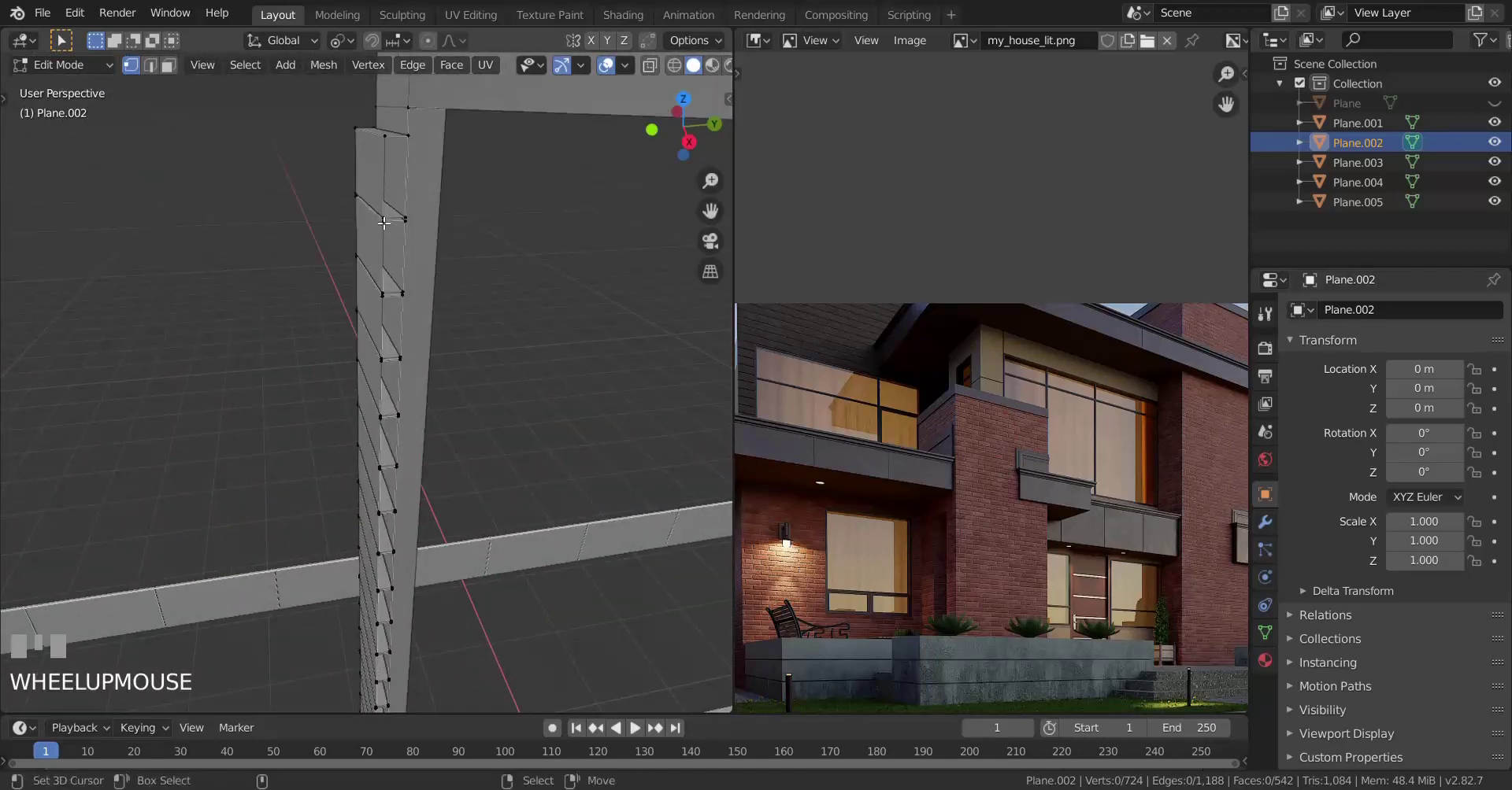
pyautogui.rightClick(383, 193)
pyautogui.press('f')
pyautogui.rightClick(386, 264)
pyautogui.press('f')
pyautogui.moveTo(389, 324); pyautogui.dragTo(401, 385)
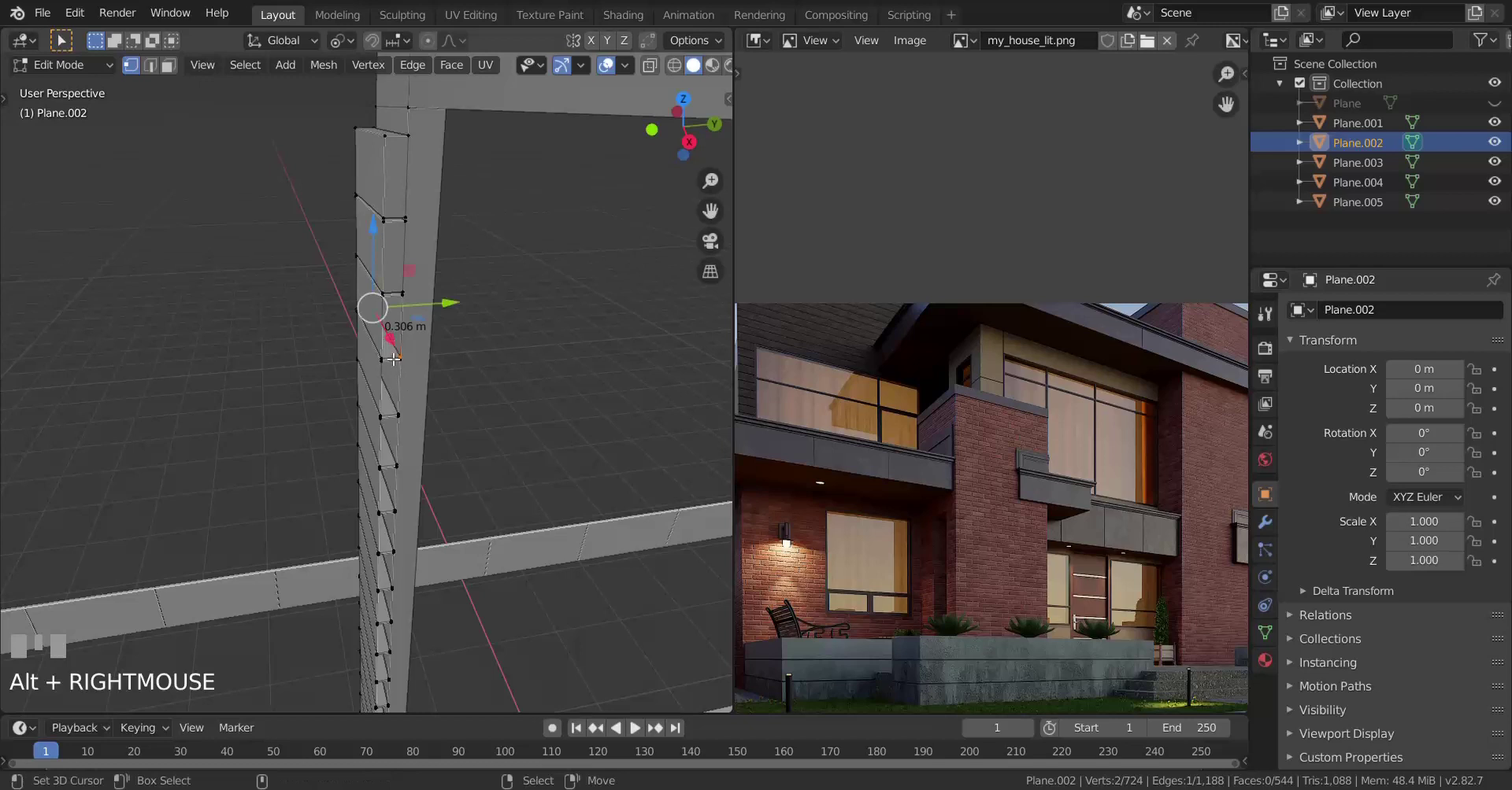
pyautogui.scroll(3)
pyautogui.scroll(-3)
pyautogui.rightClick(416, 257)
pyautogui.press('f')
pyautogui.rightClick(403, 382)
pyautogui.press('f')
pyautogui.scroll(-3)
# Step: Unhide the remaining geometry, cap the other wall edge's slat ends, and return to Object Mode
pyautogui.press('Tab')
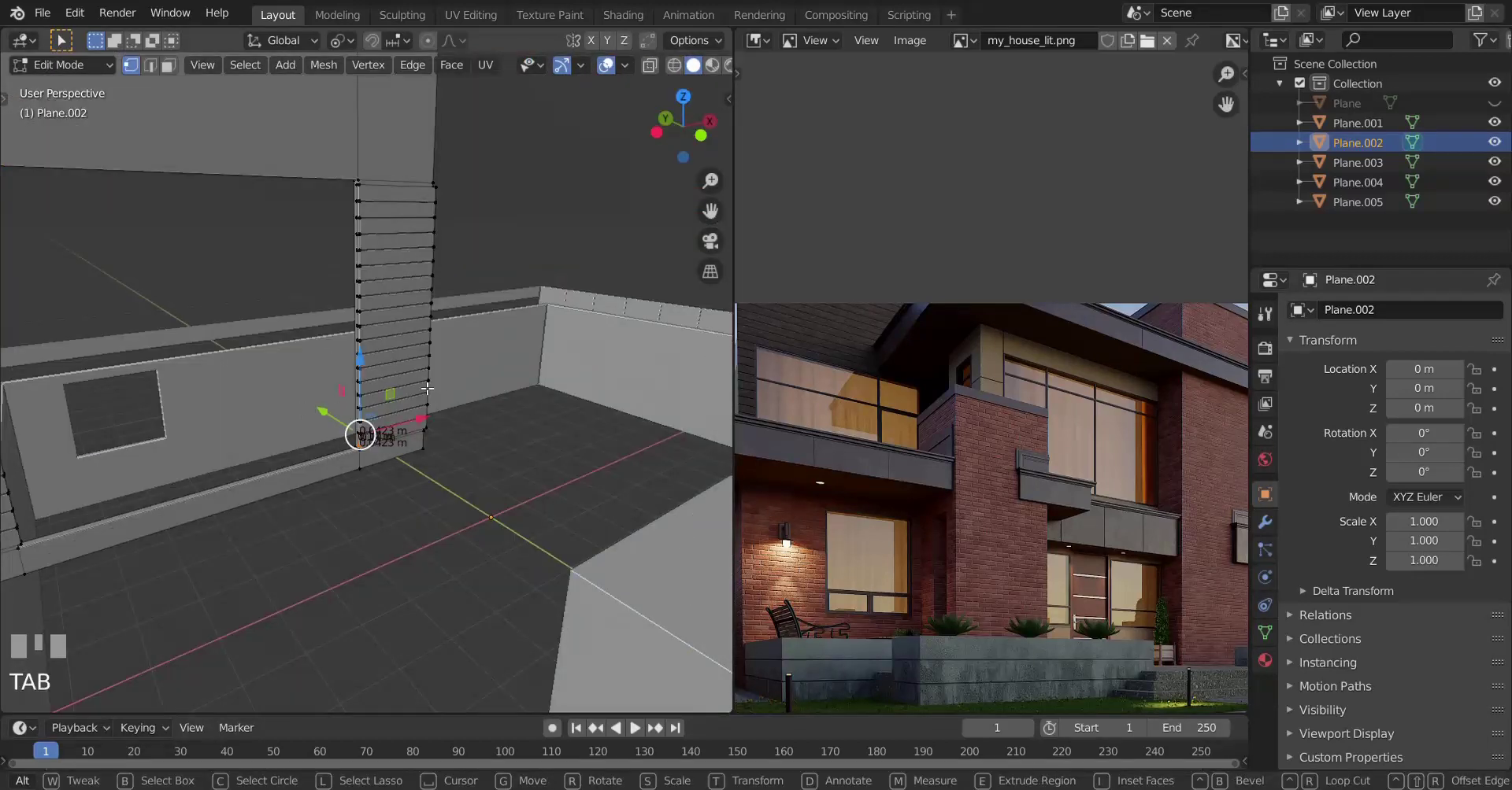
pyautogui.scroll(-3)
pyautogui.scroll(3)
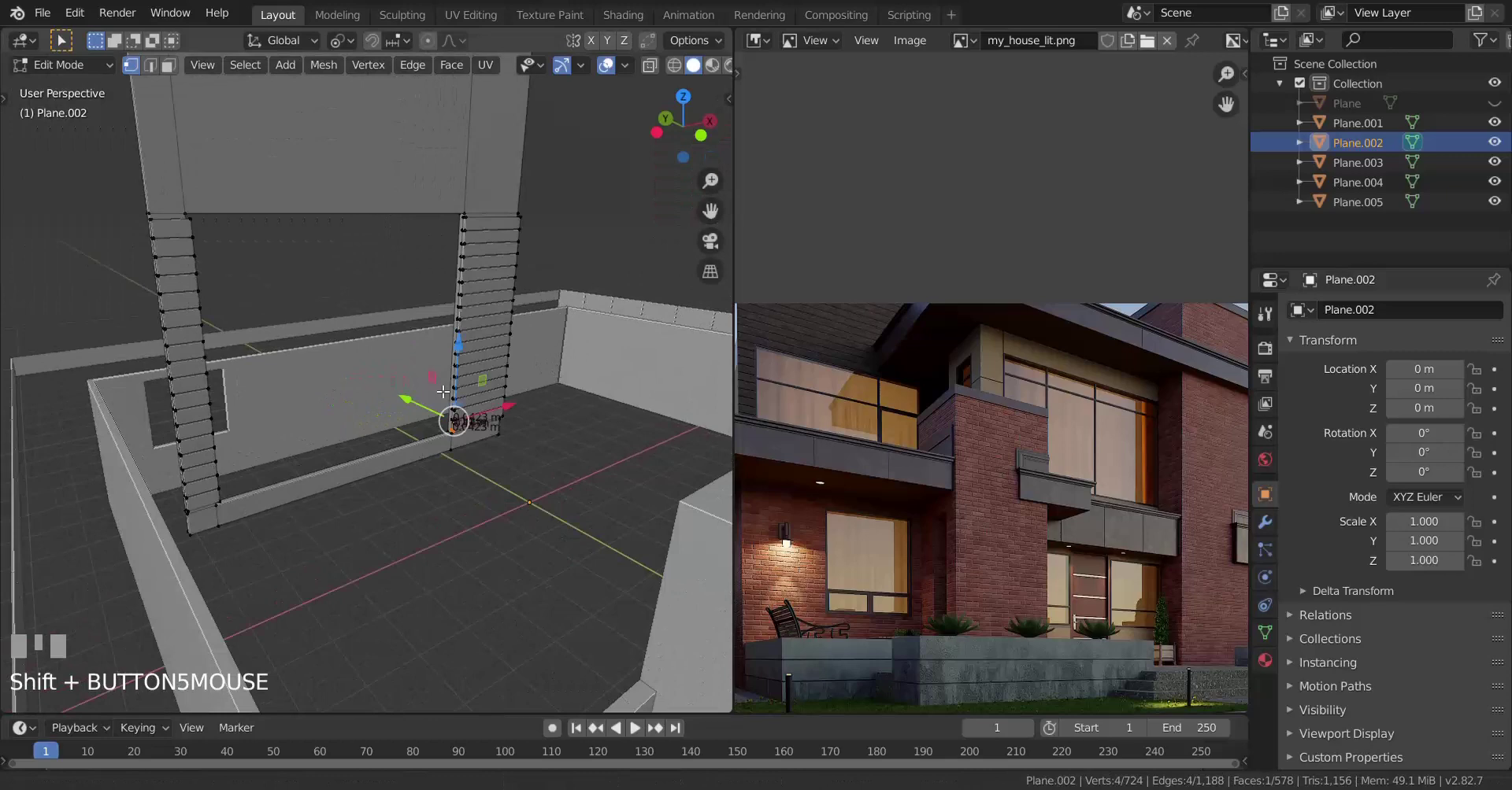
pyautogui.press('alt+h')
pyautogui.press('a')
pyautogui.press('Tab')
pyautogui.scroll(-3)
pyautogui.scroll(3)
pyautogui.press('a')
pyautogui.middleClick(411, 337)
pyautogui.scroll(-3)
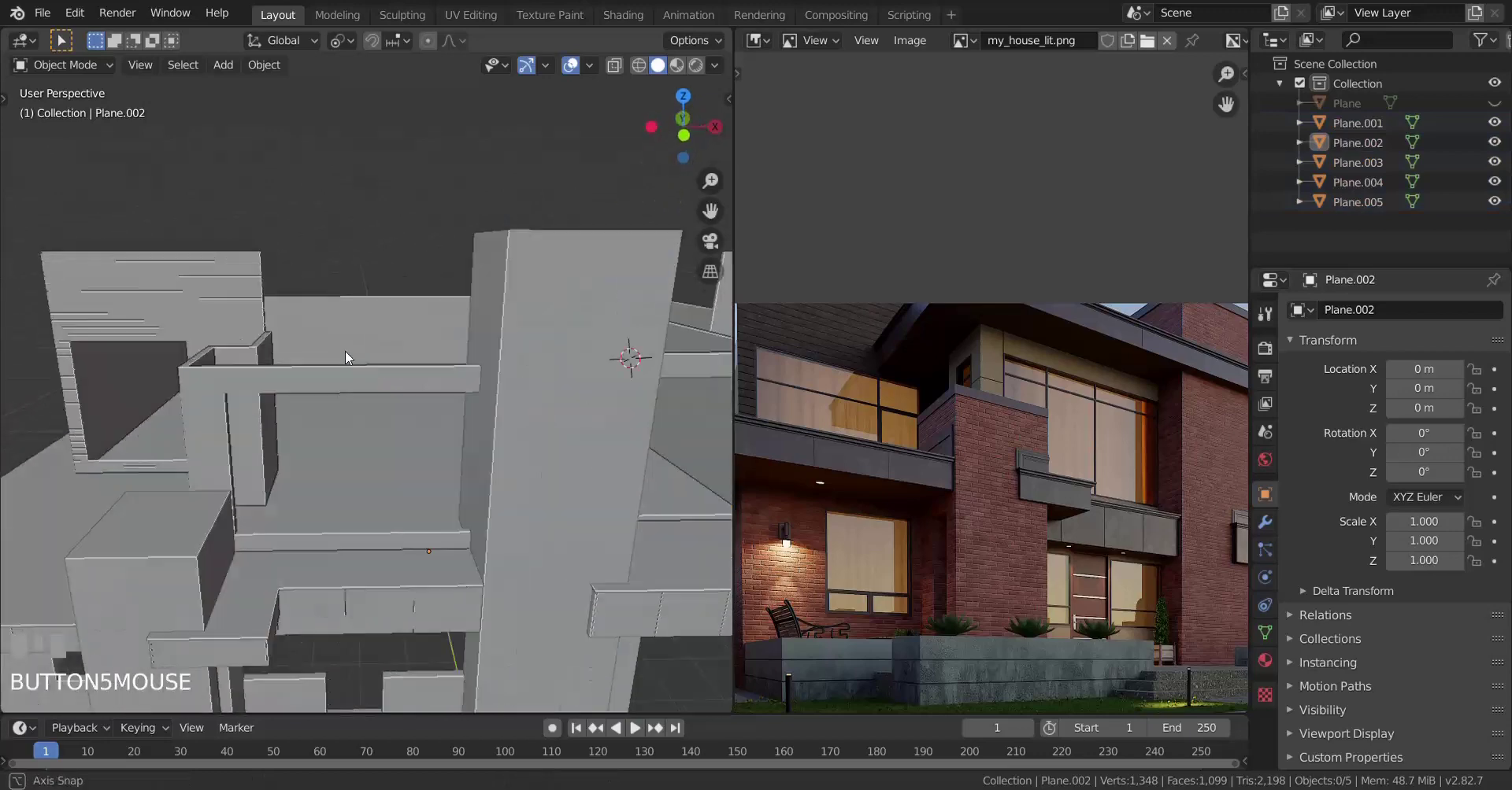
pyautogui.moveTo(500, 374); pyautogui.dragTo(432, 359)
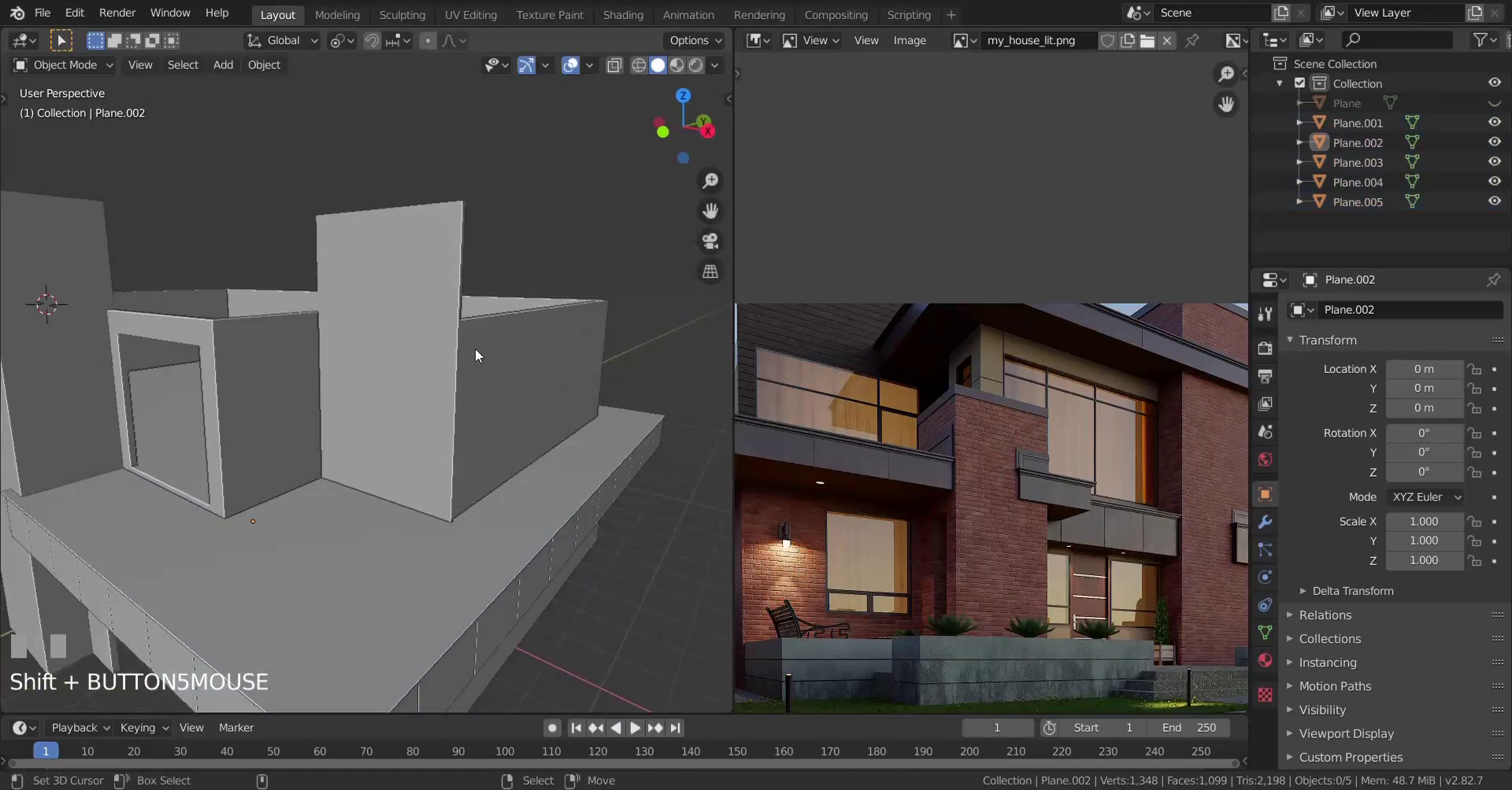